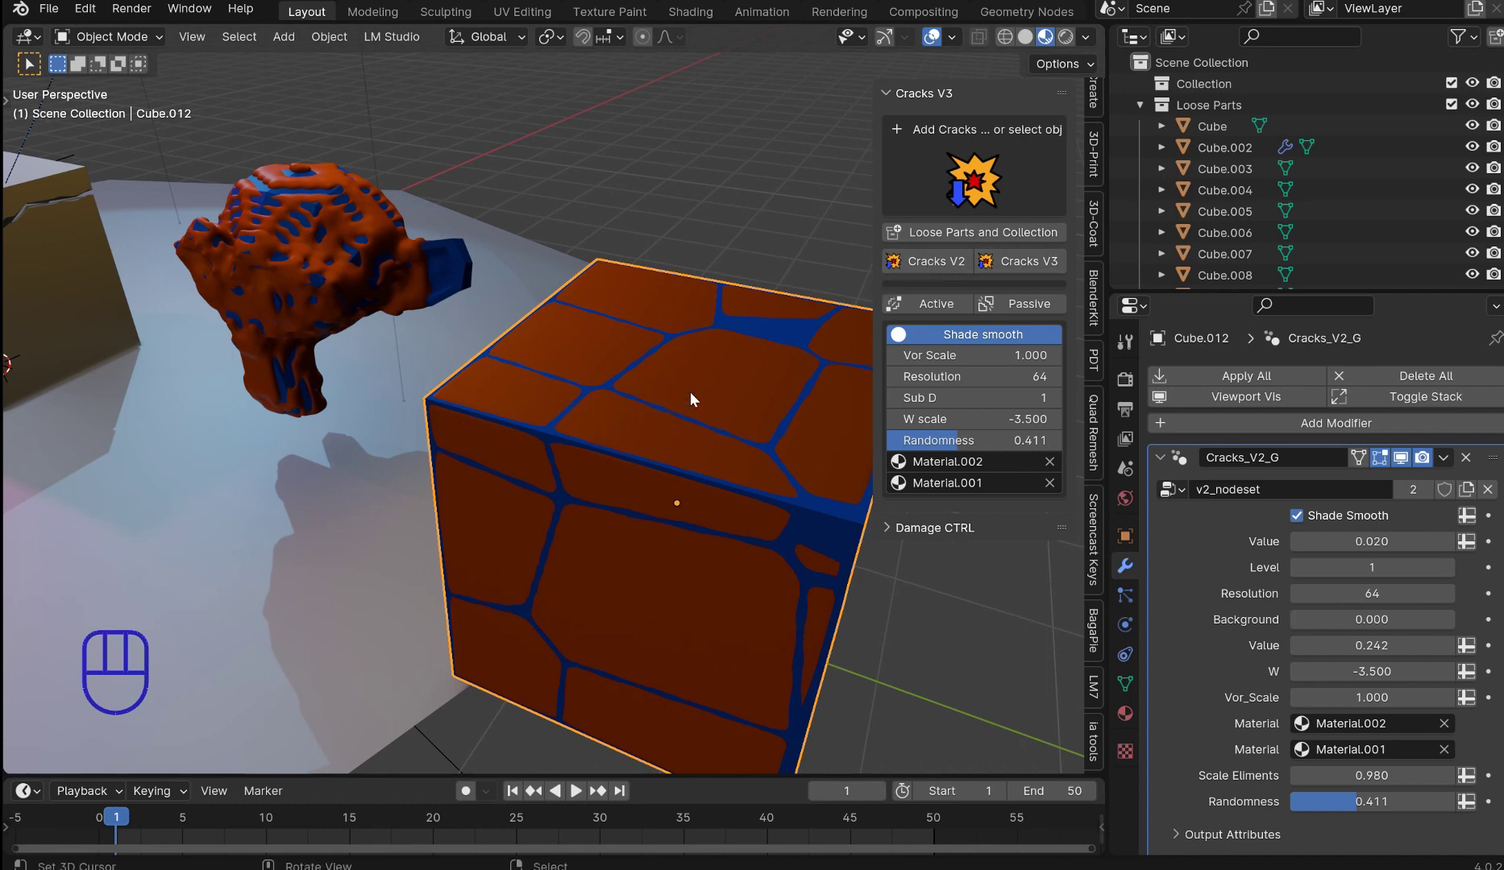
Step: Select the cracked monkey head, inspect the grey cracked cube up close, then view the row of shapes
drag(338, 191, 303, 167)
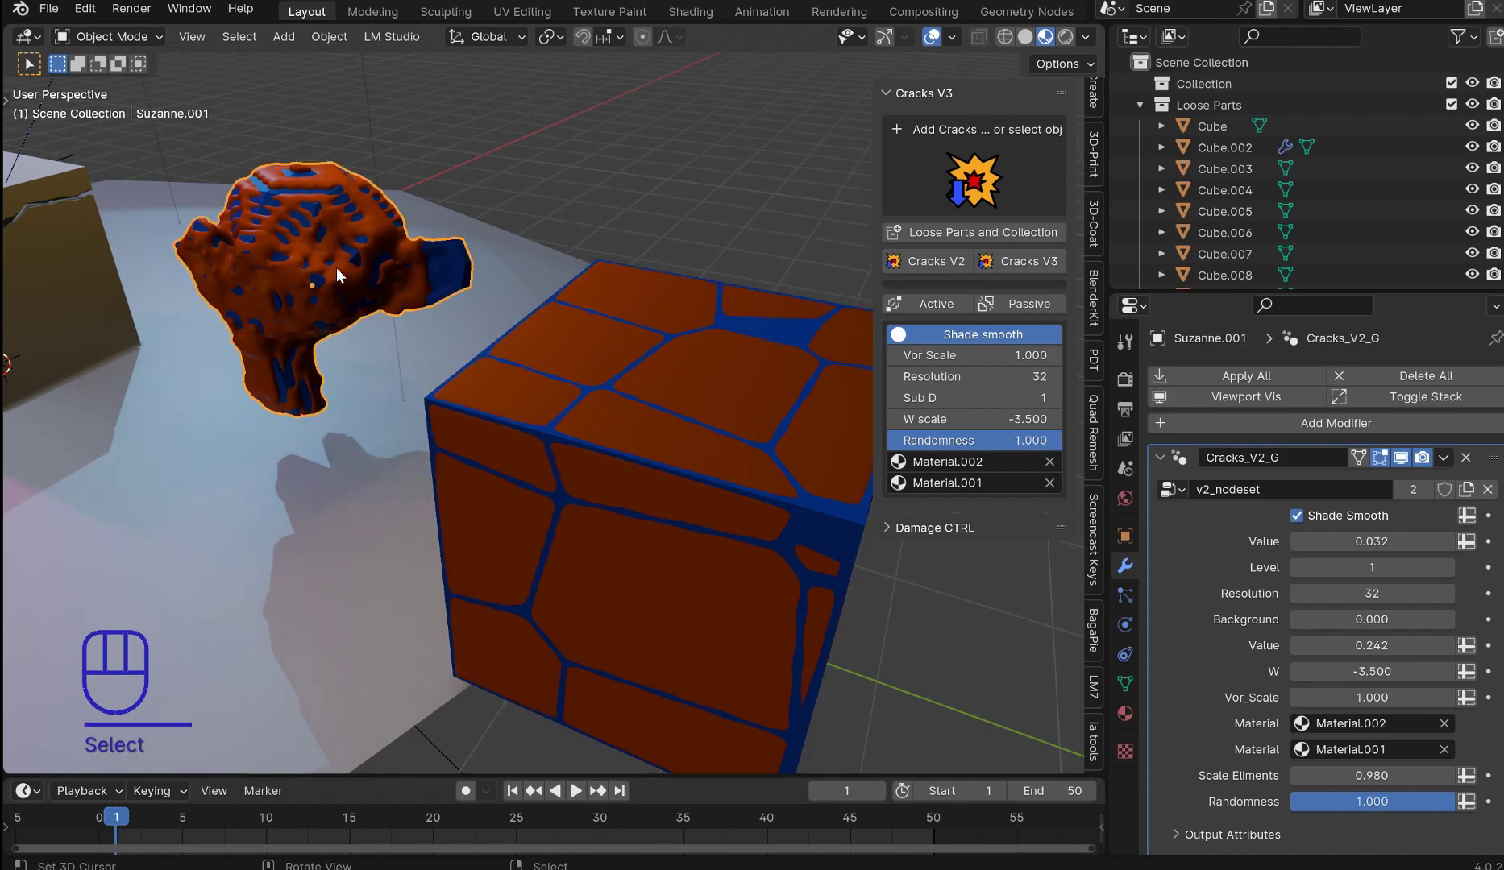
drag(364, 281, 608, 427)
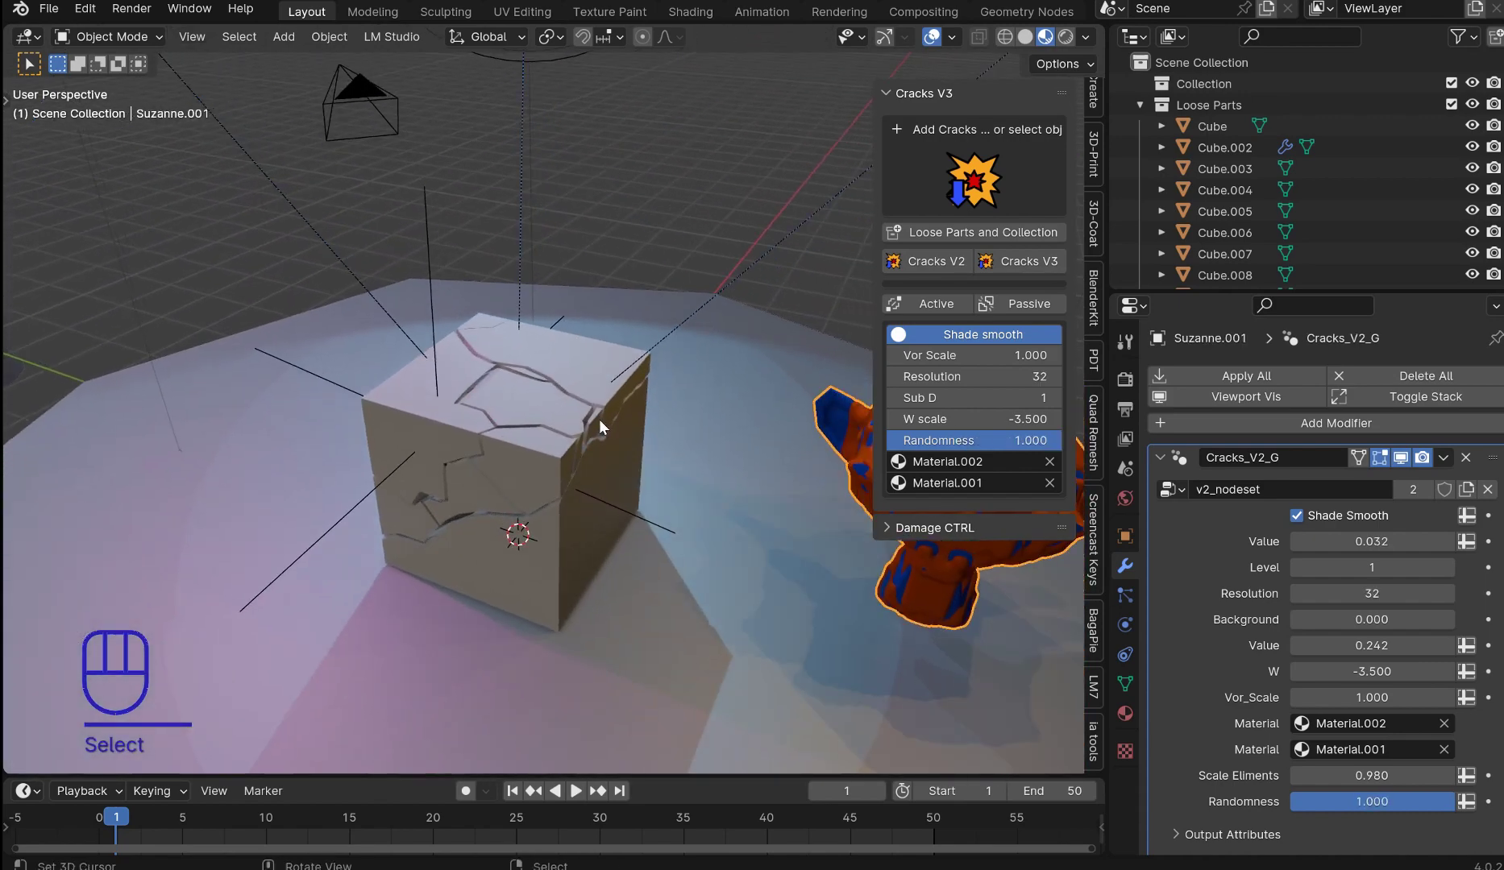
drag(626, 380, 633, 367)
drag(627, 347, 611, 343)
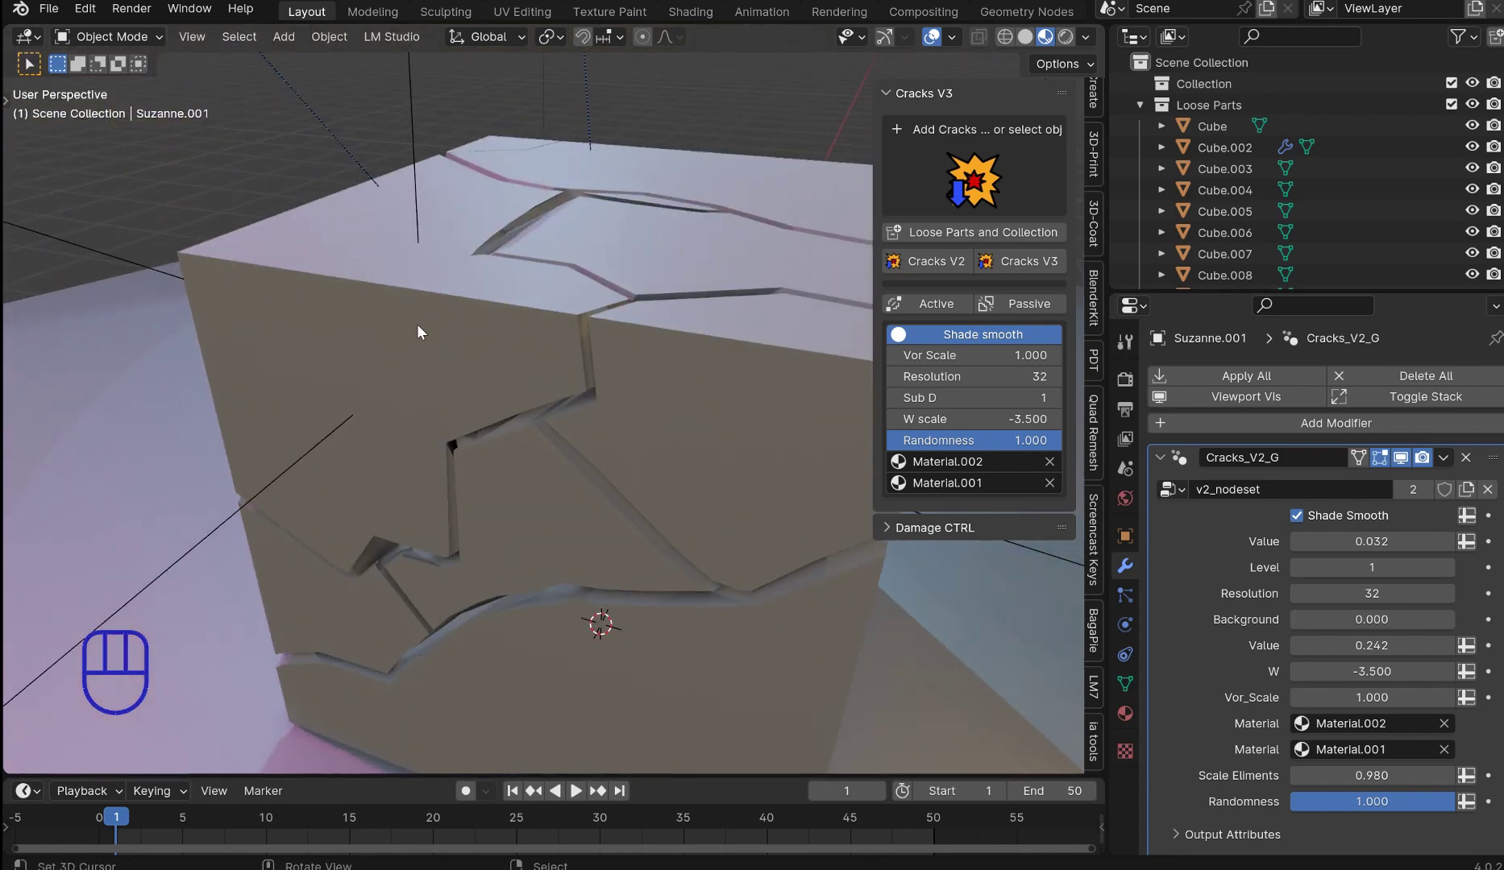
drag(652, 431, 639, 429)
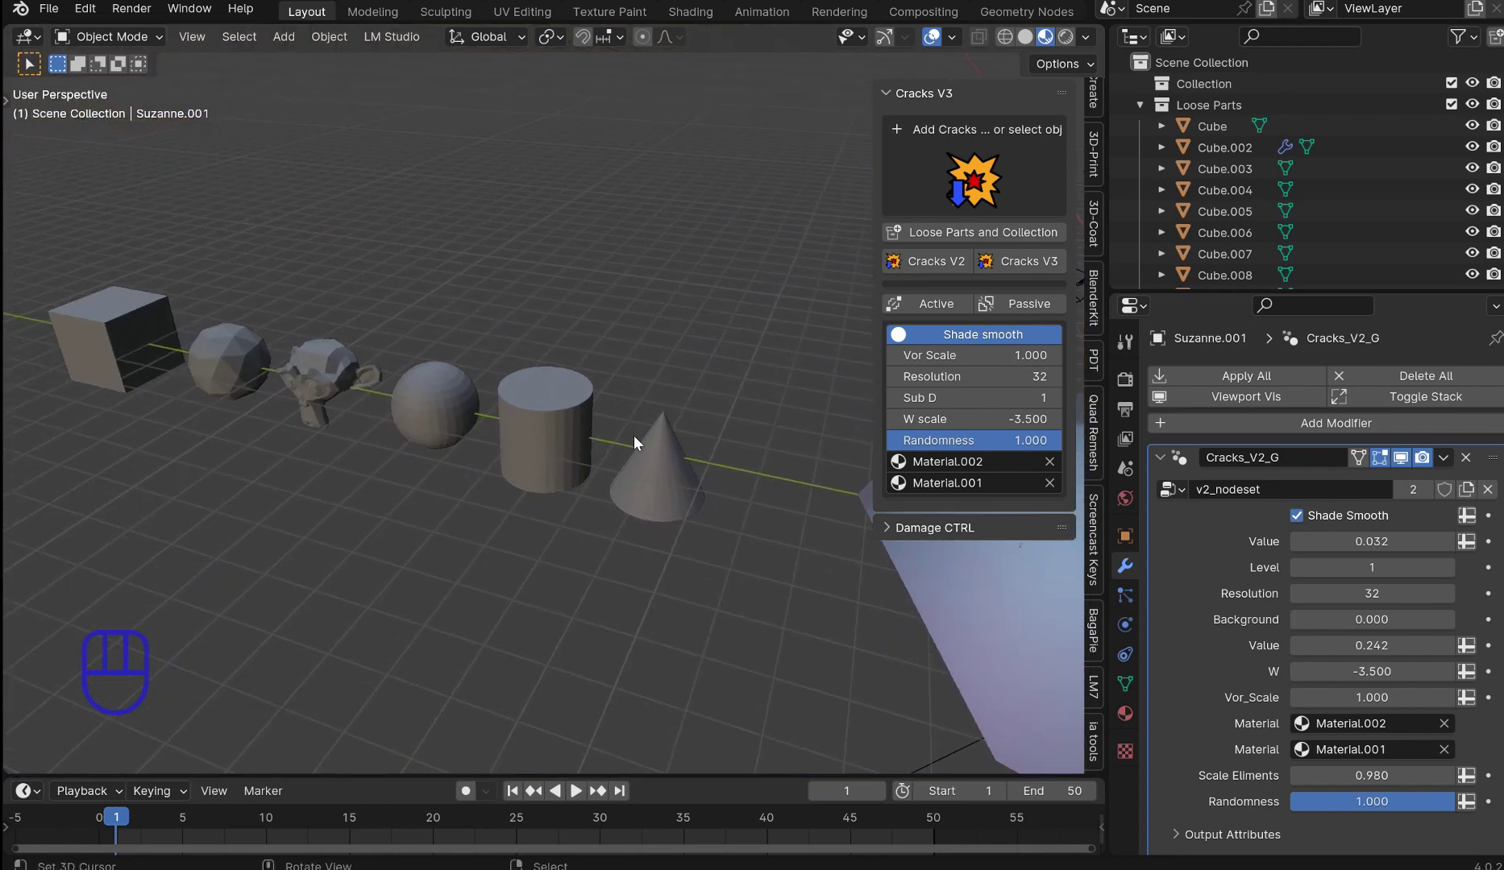
Step: Select every shape in the row and make the cube the active object
key(y)
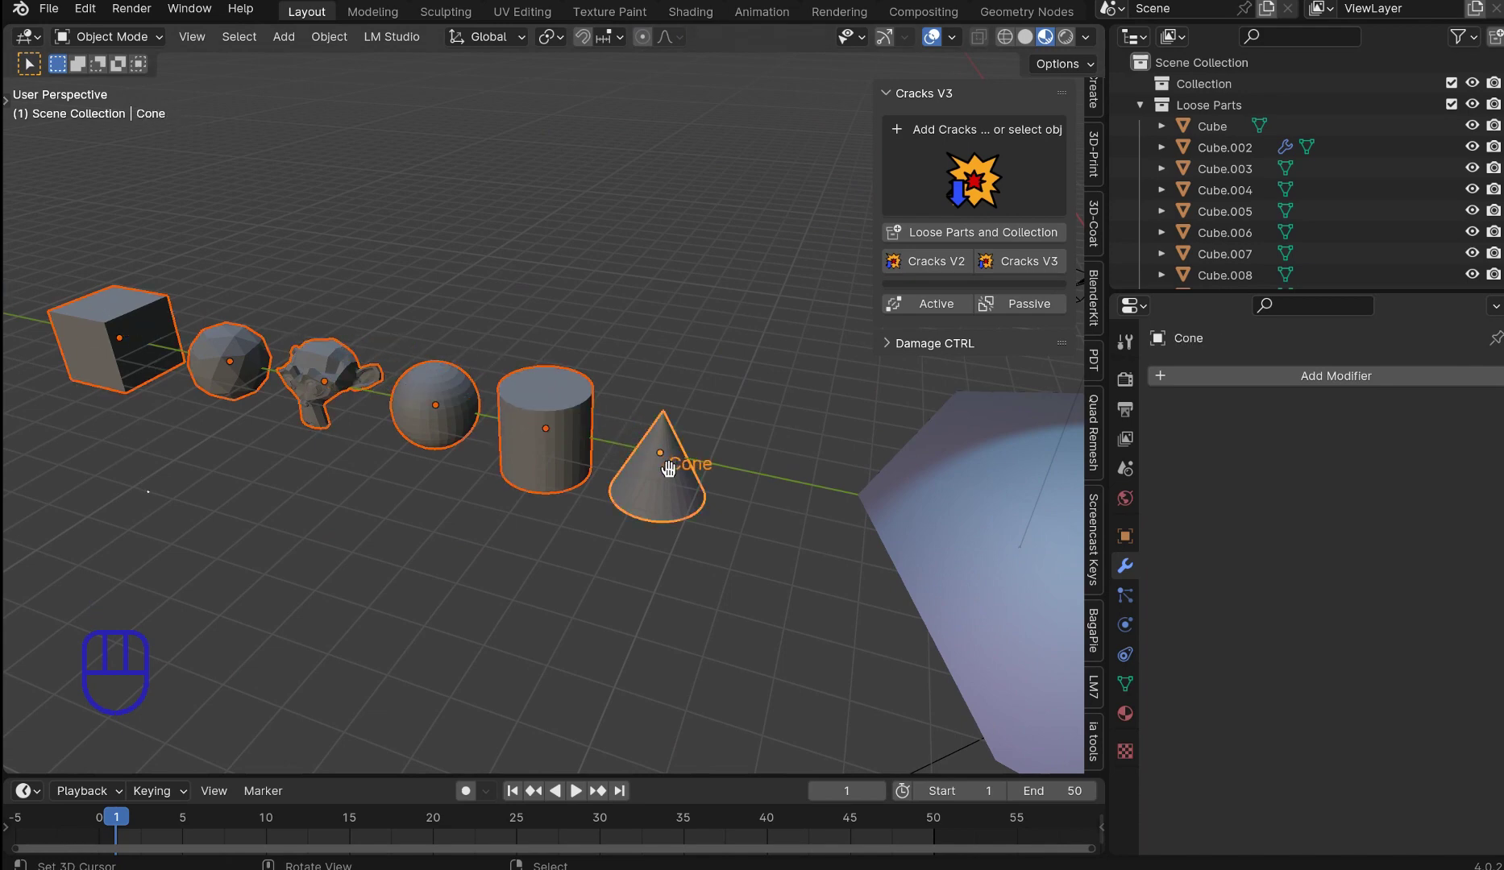
drag(577, 423, 715, 478)
key(y)
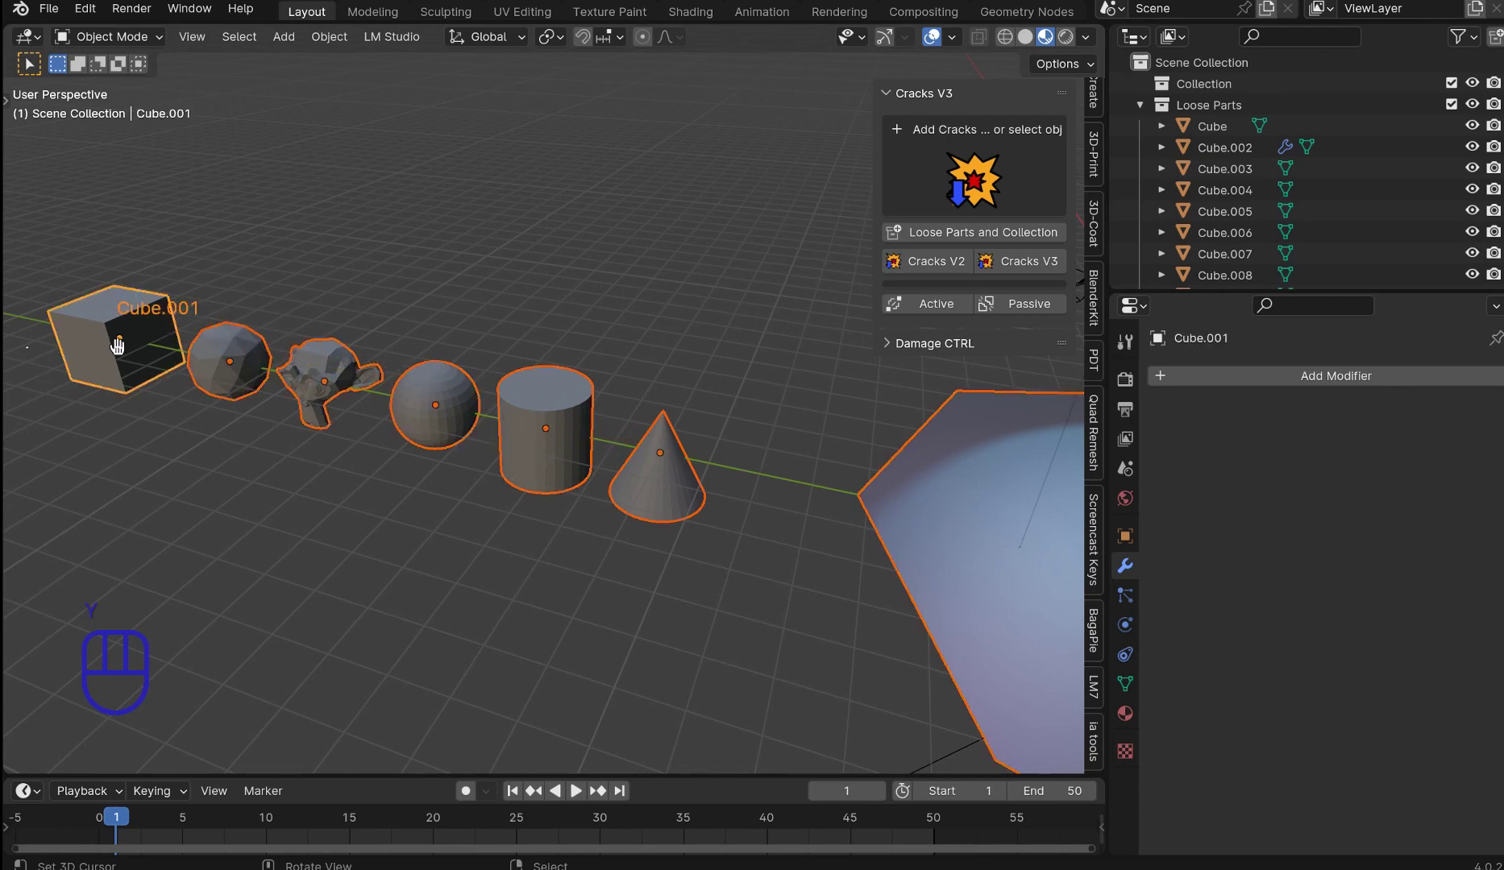
Step: Narrow the selection to just the sphere and the cylinder
drag(631, 369, 515, 391)
key(y)
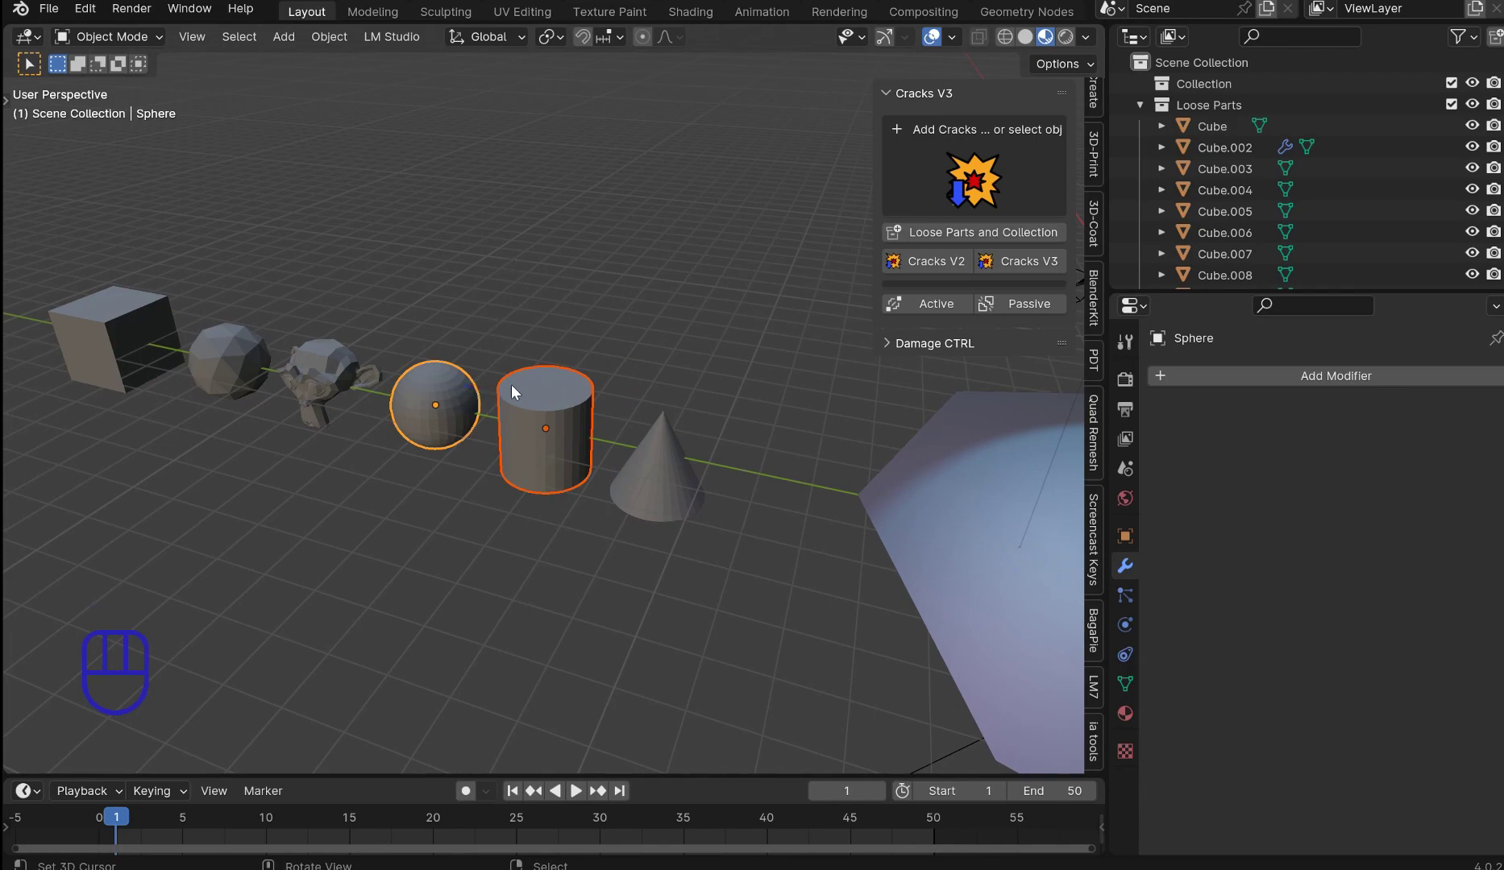
drag(637, 332, 669, 326)
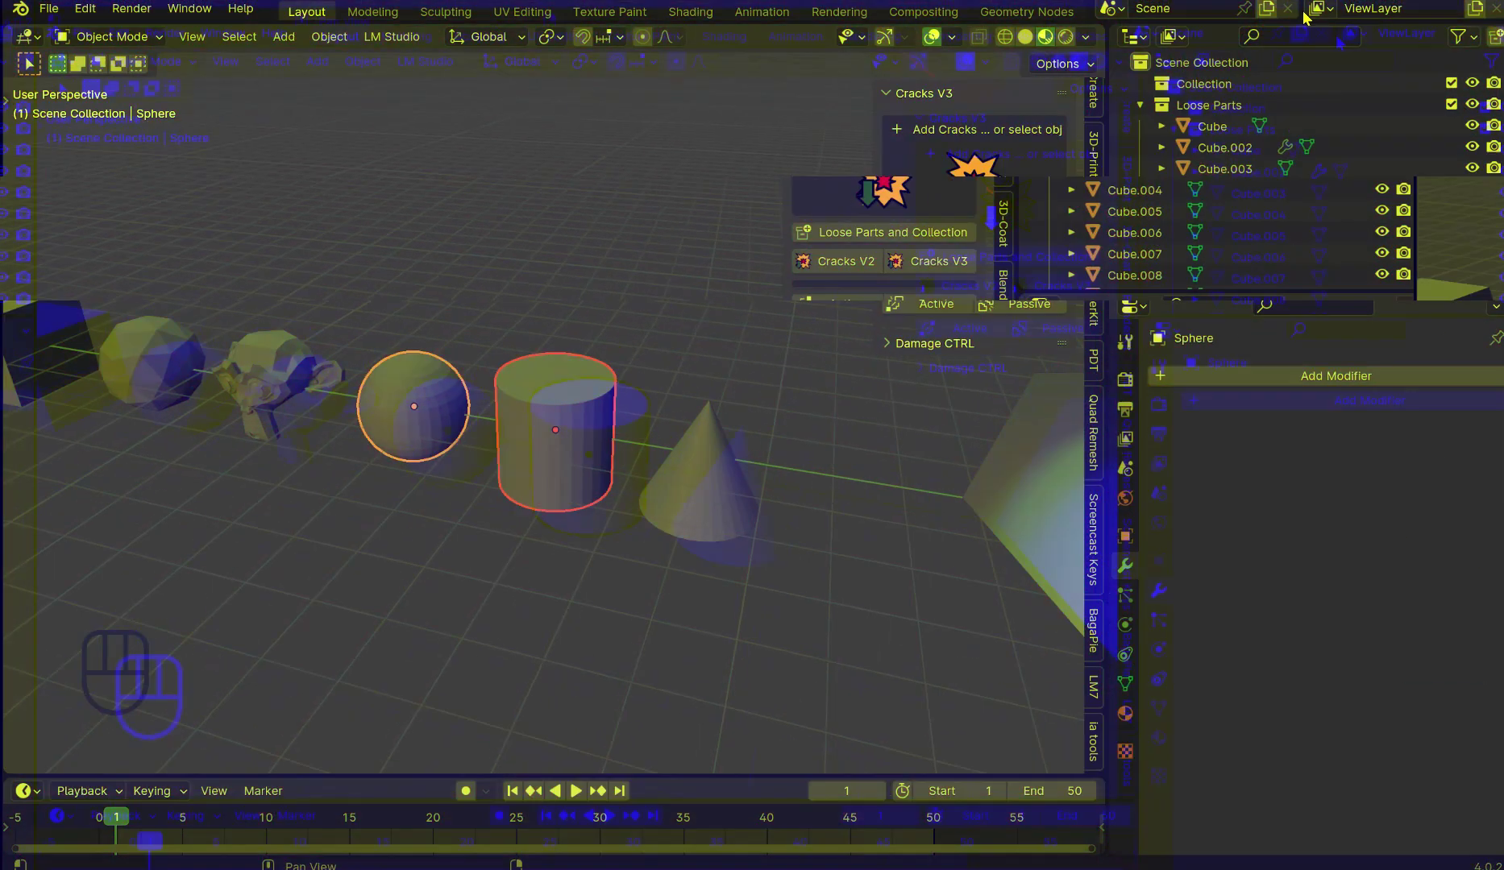
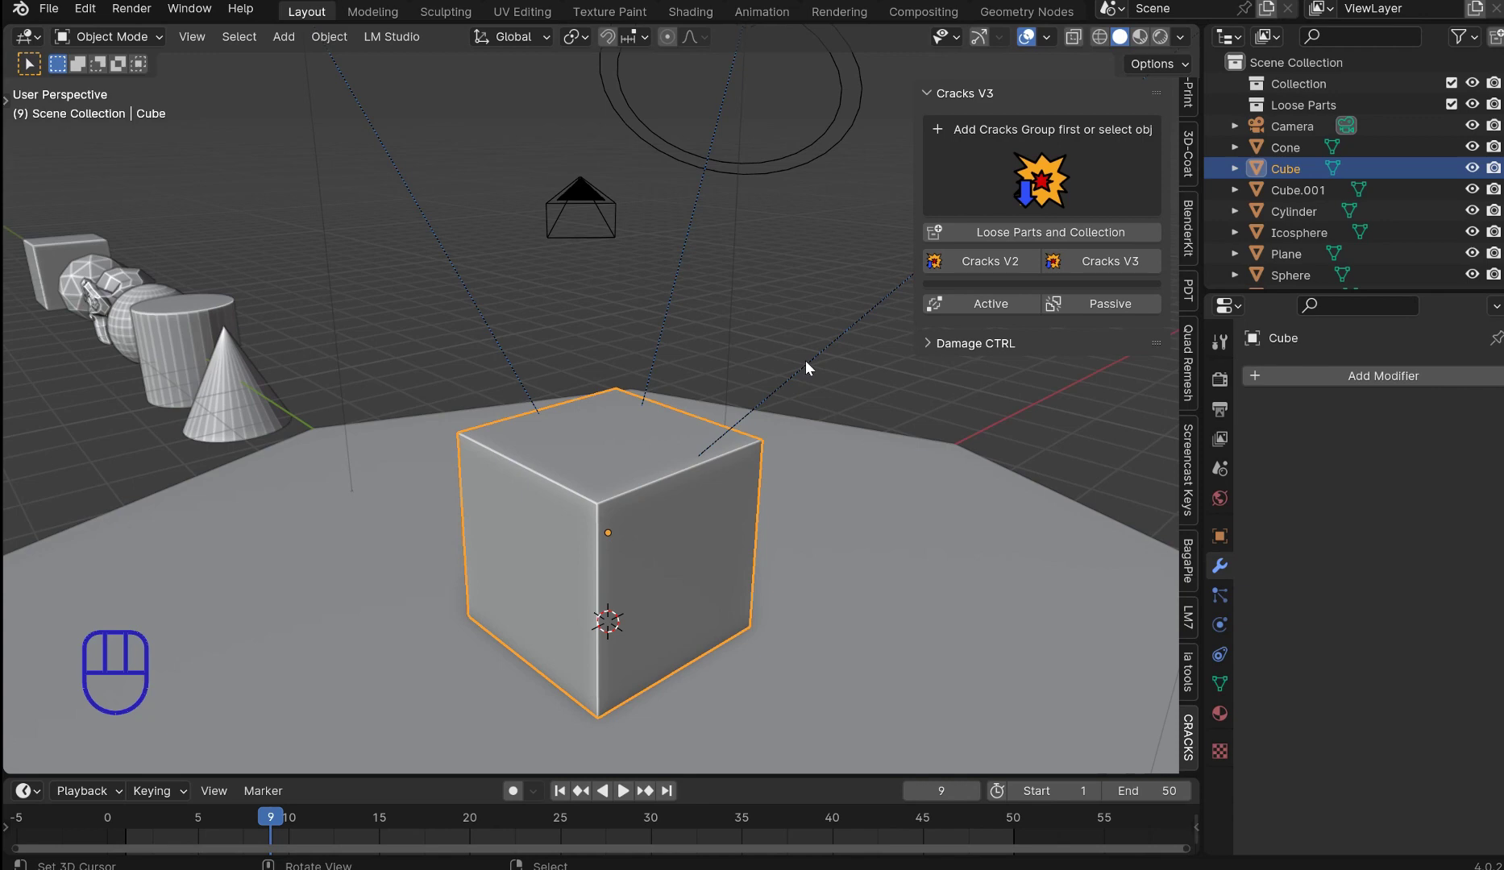
Step: Orbit the view closer around the plain cube on the ground plane
middle_click(851, 371)
middle_click(846, 337)
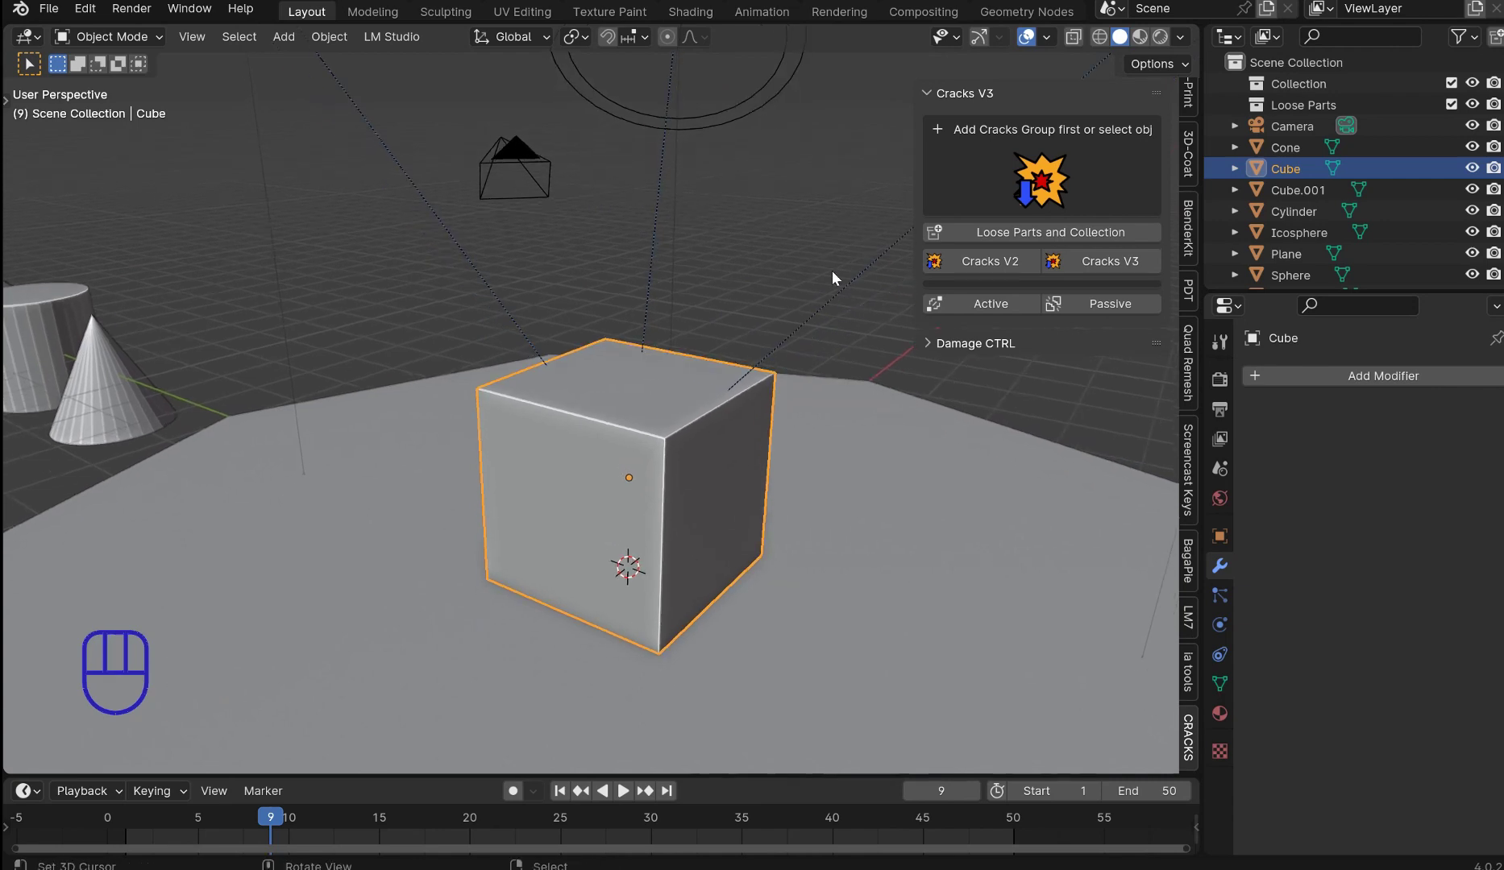
Step: Jump to the first frame and scrub the timeline to watch the Cracks V3 cube shatter
drag(699, 395, 873, 364)
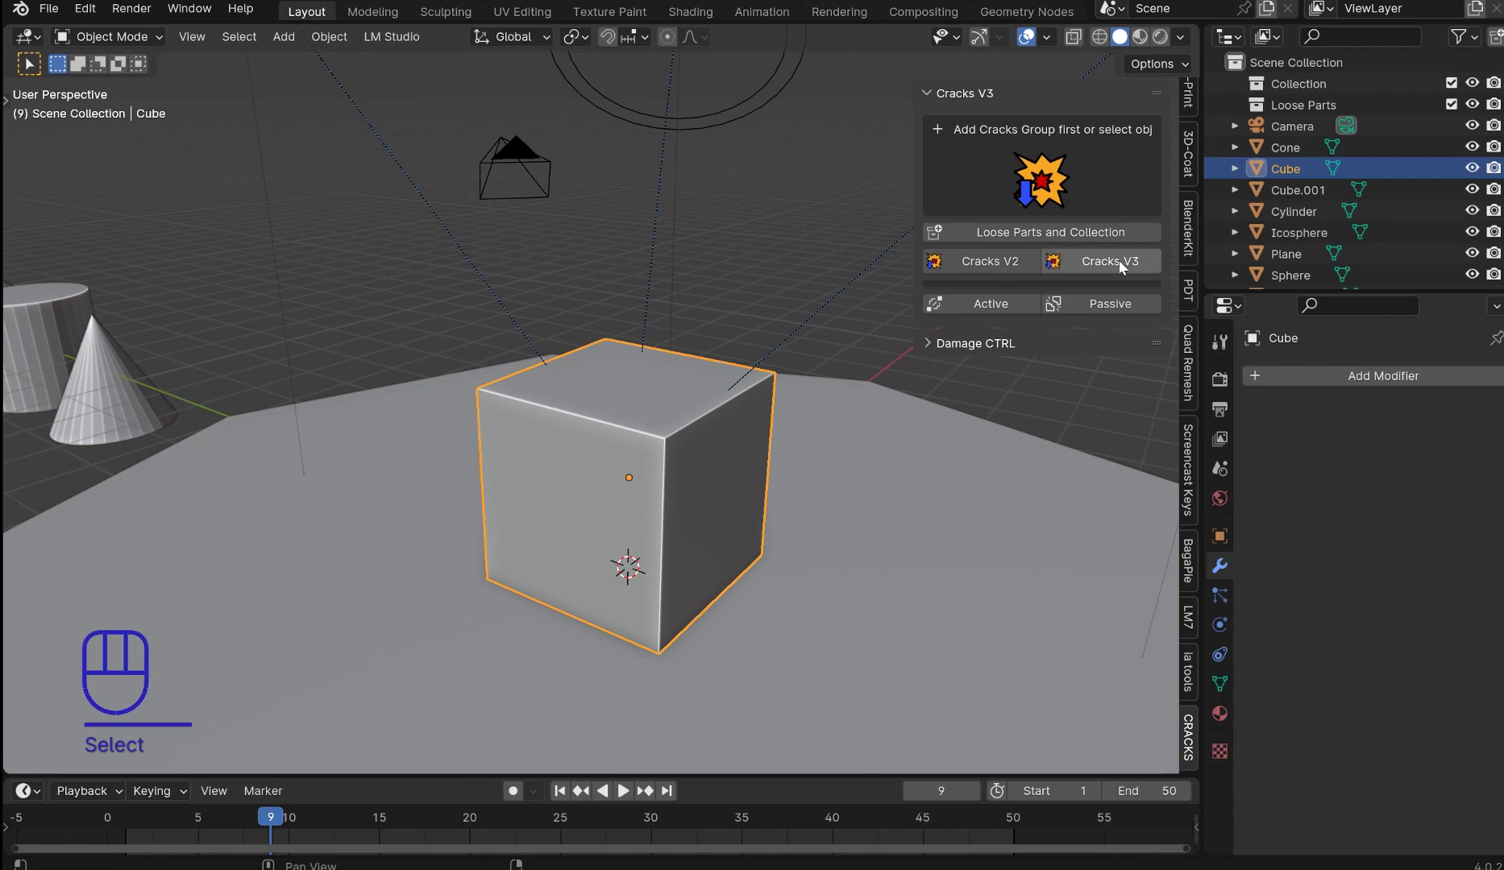
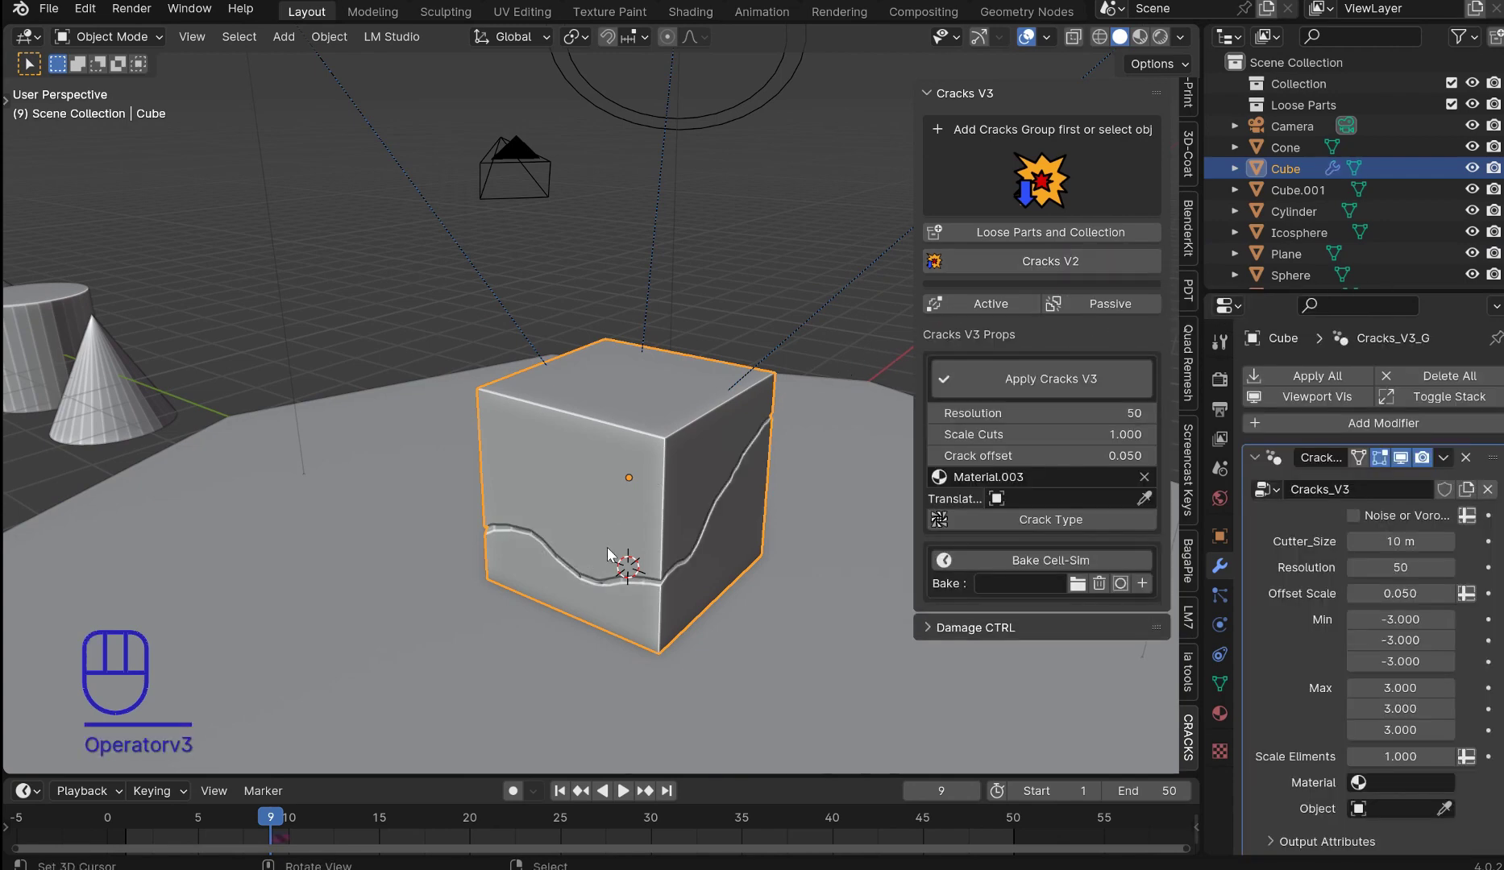
key(shift+Left)
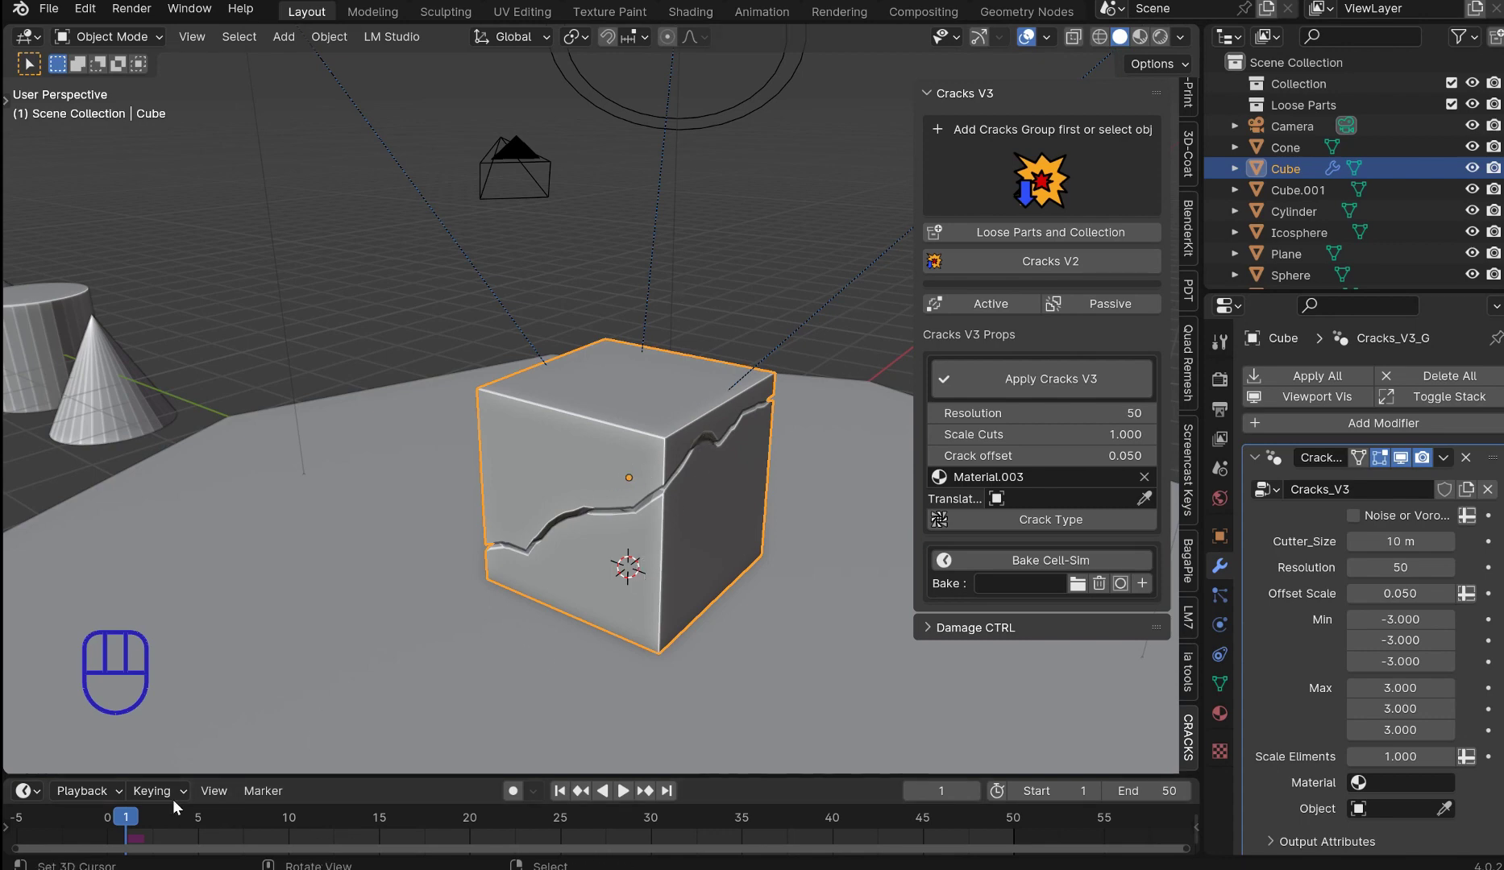
drag(136, 824, 330, 833)
drag(624, 585, 570, 533)
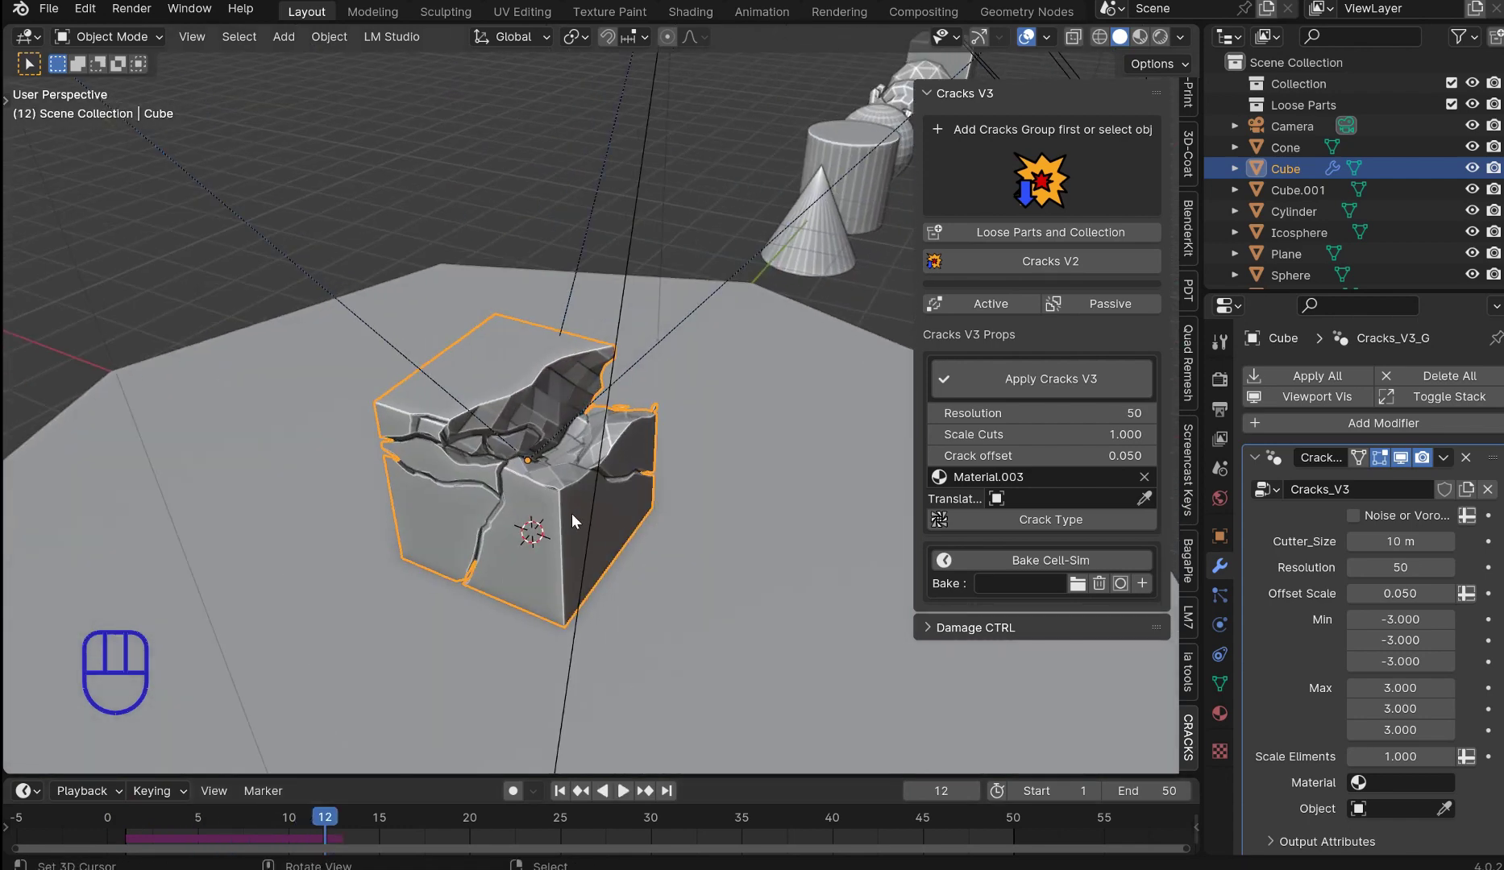
Step: Inspect the cracked top of the cube from several angles, then deselect it
drag(332, 819, 281, 802)
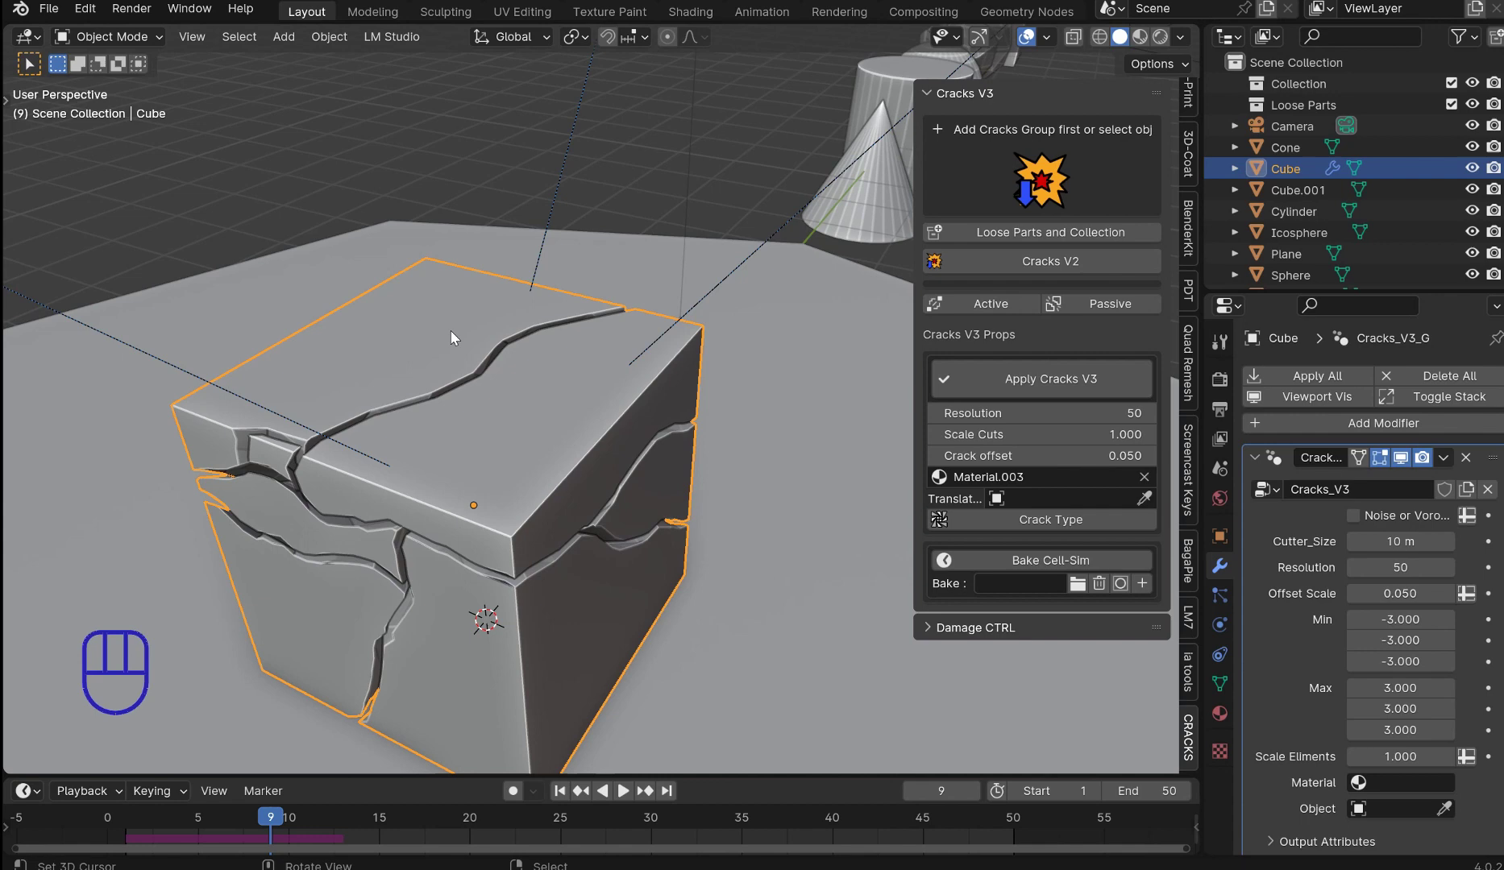
drag(446, 399, 578, 212)
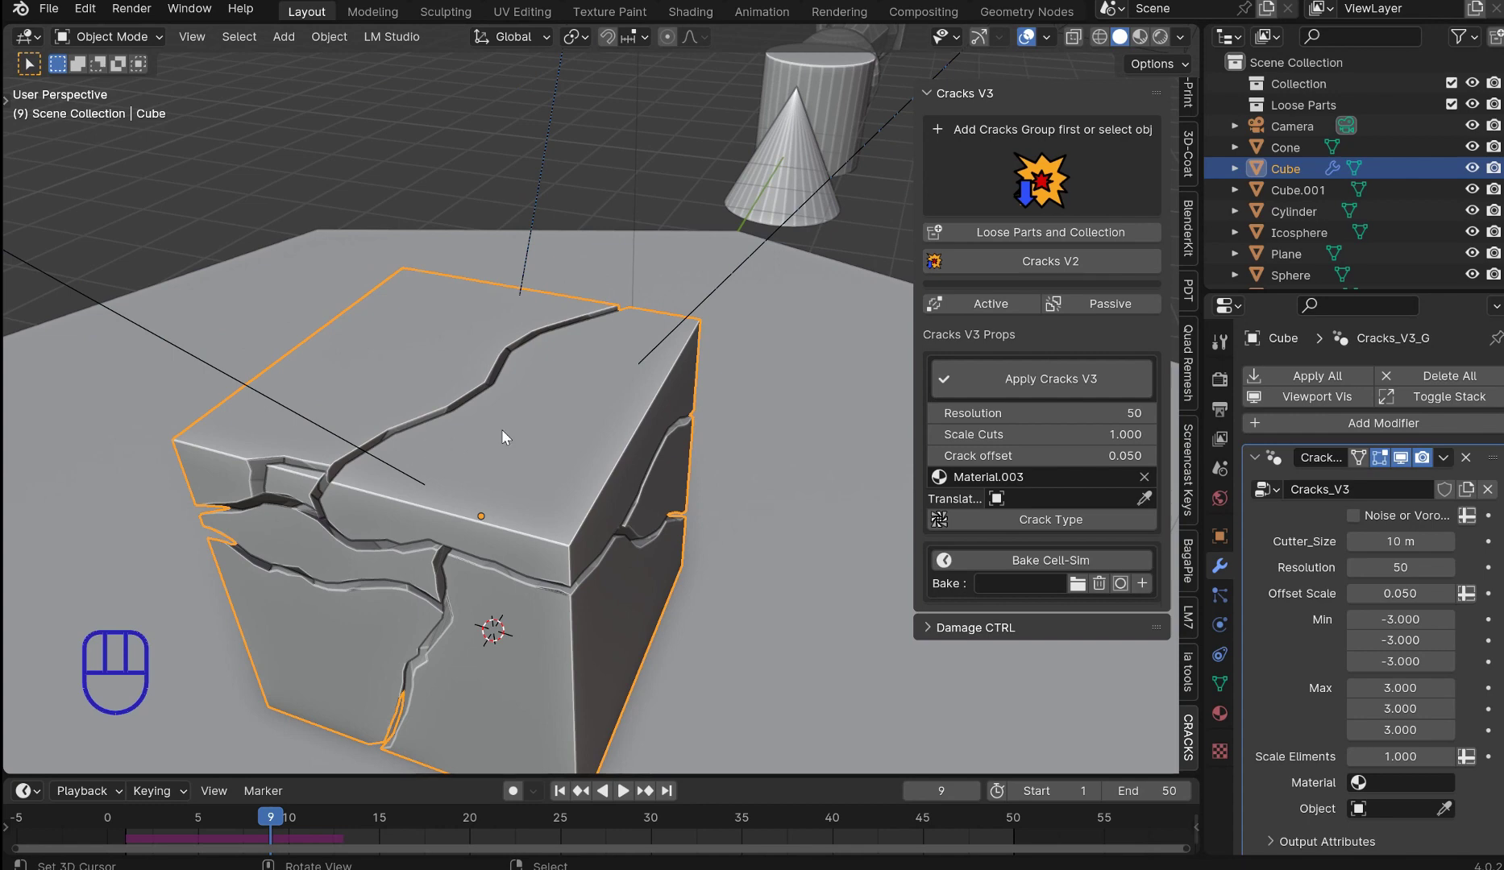
key(Delete)
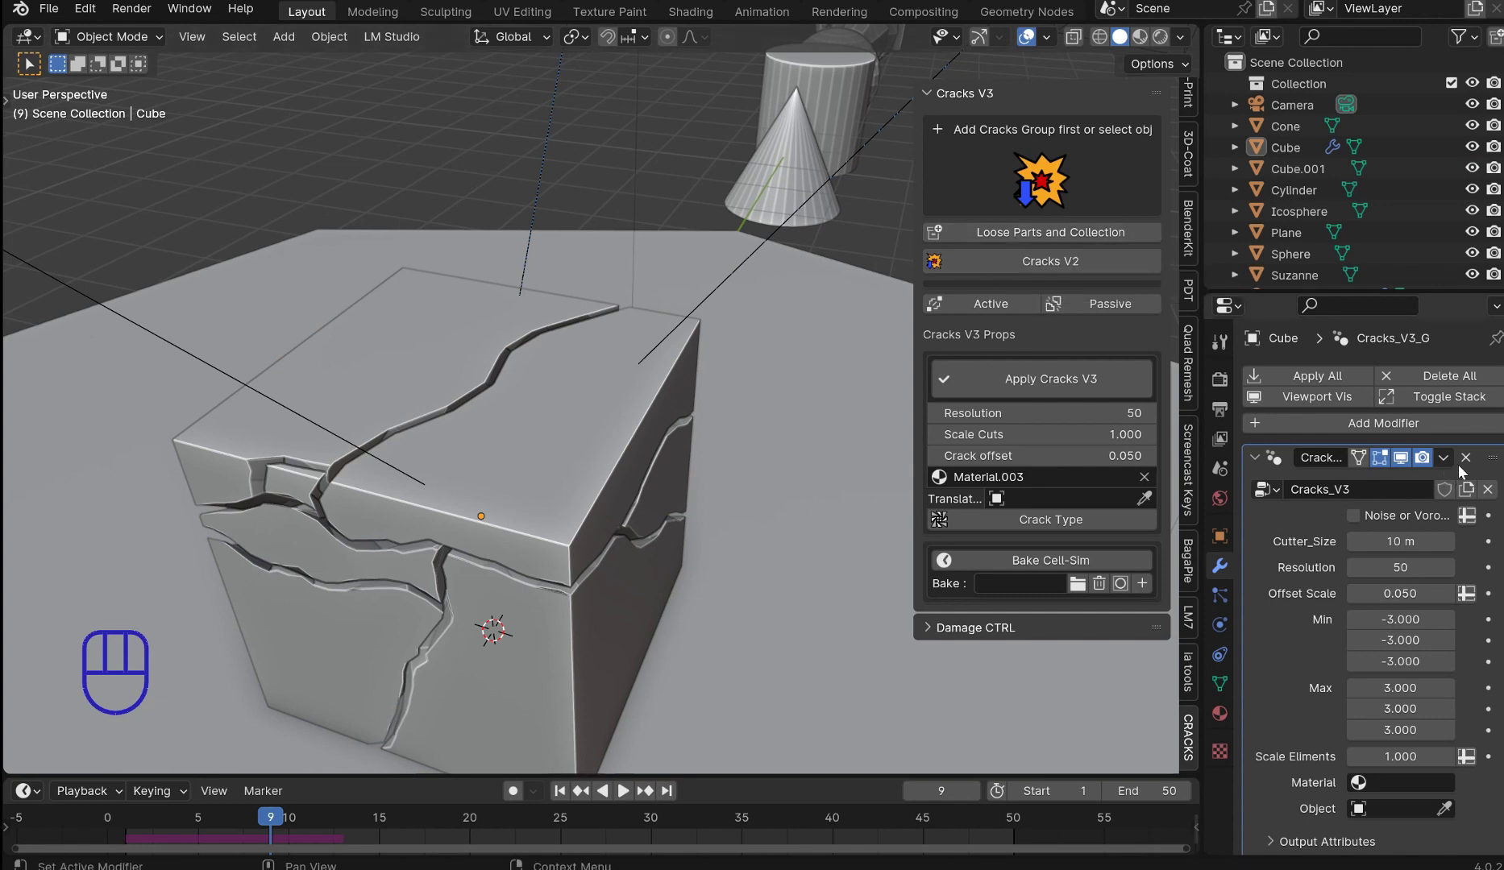
Step: Remove the Cracks_V3_G modifier, reselect the cube and advance frames so more cracks appear
click(1469, 461)
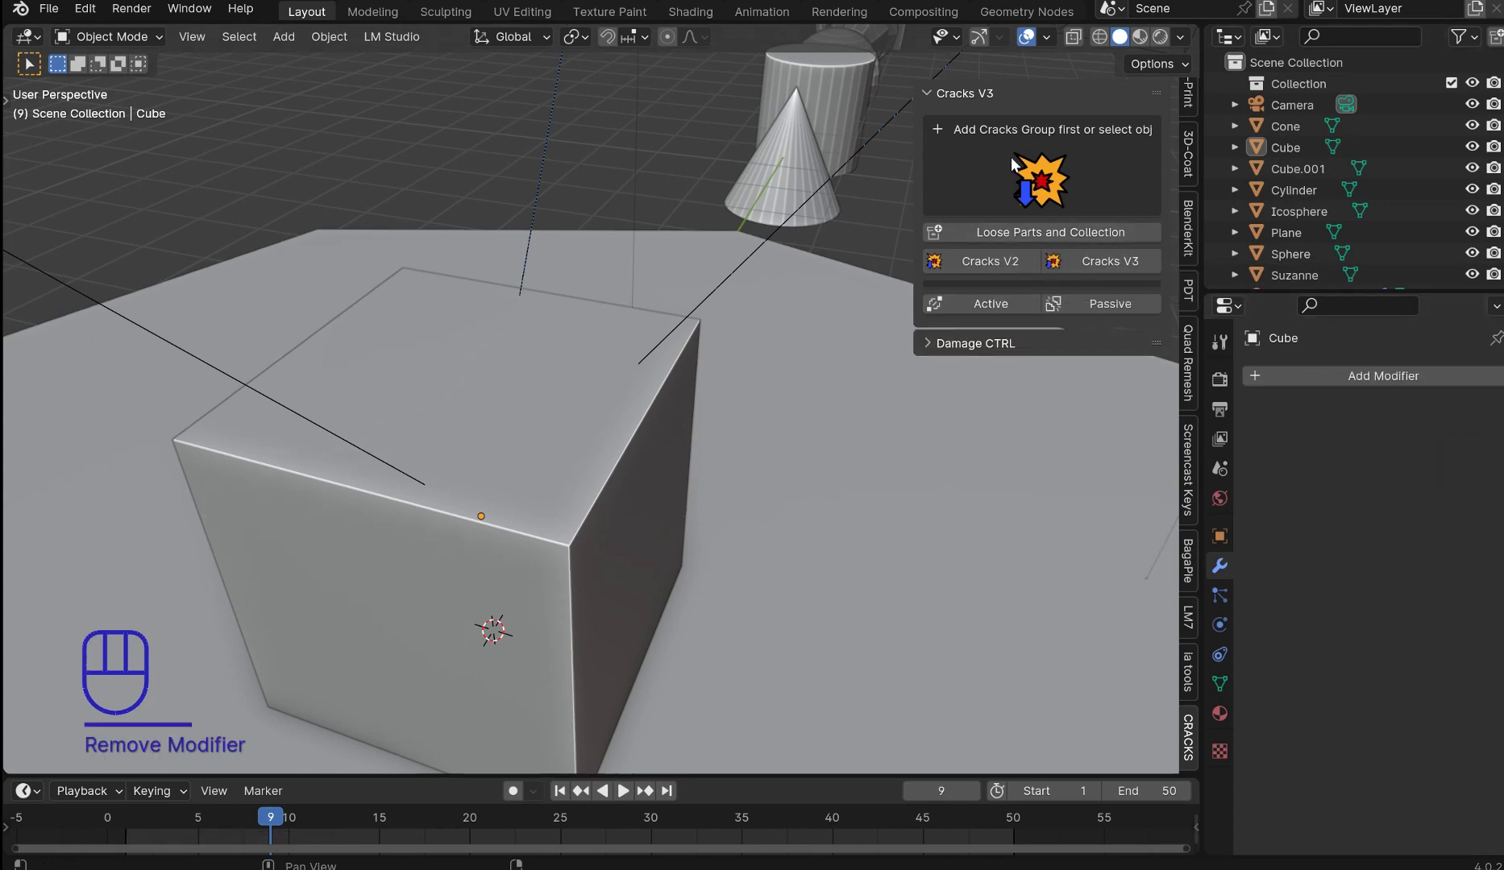
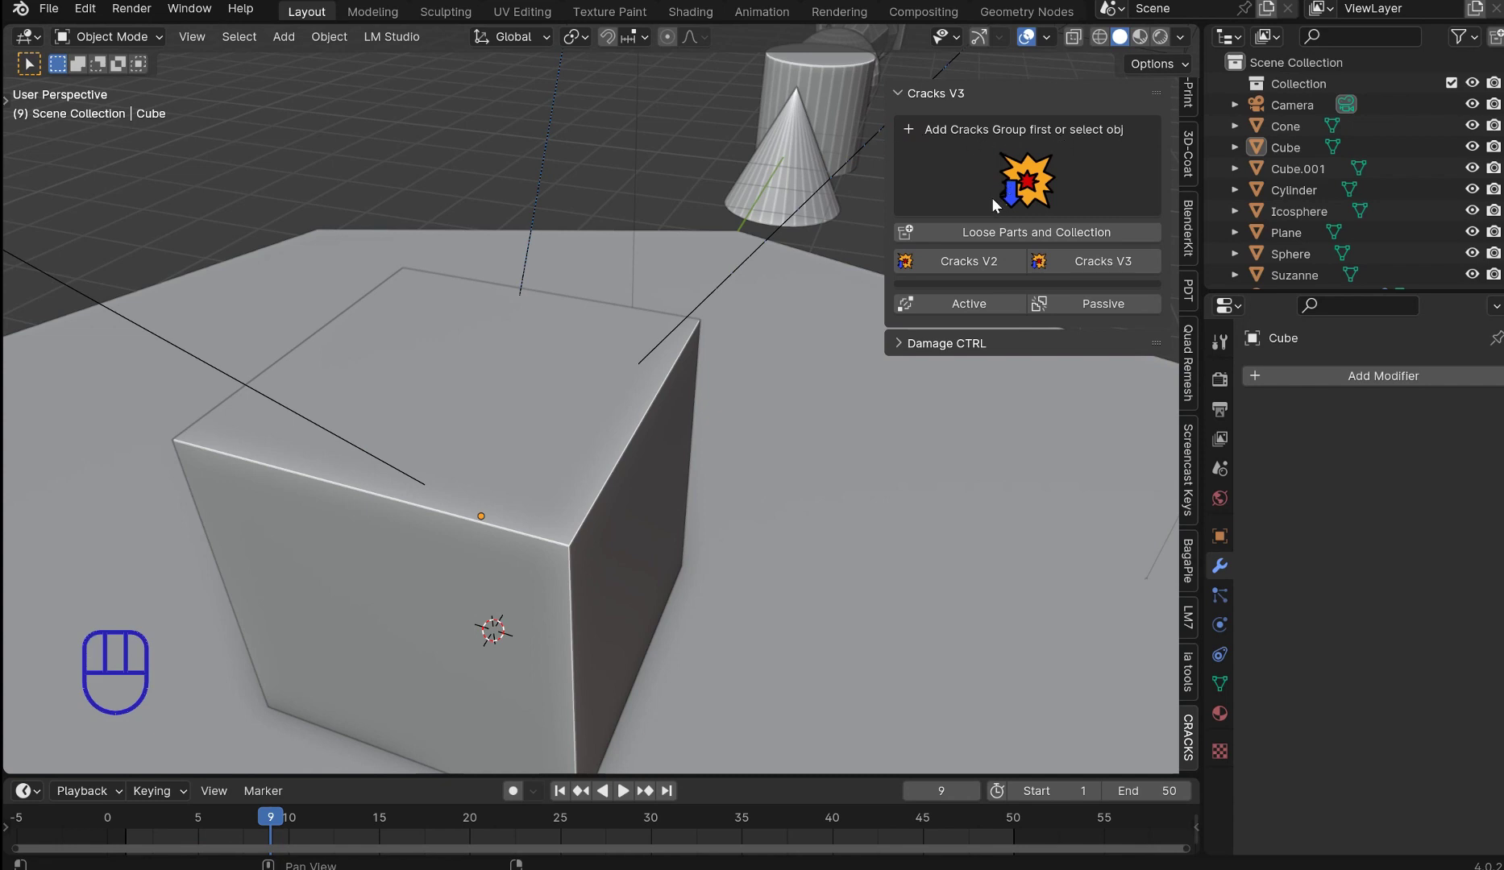
right_click(560, 379)
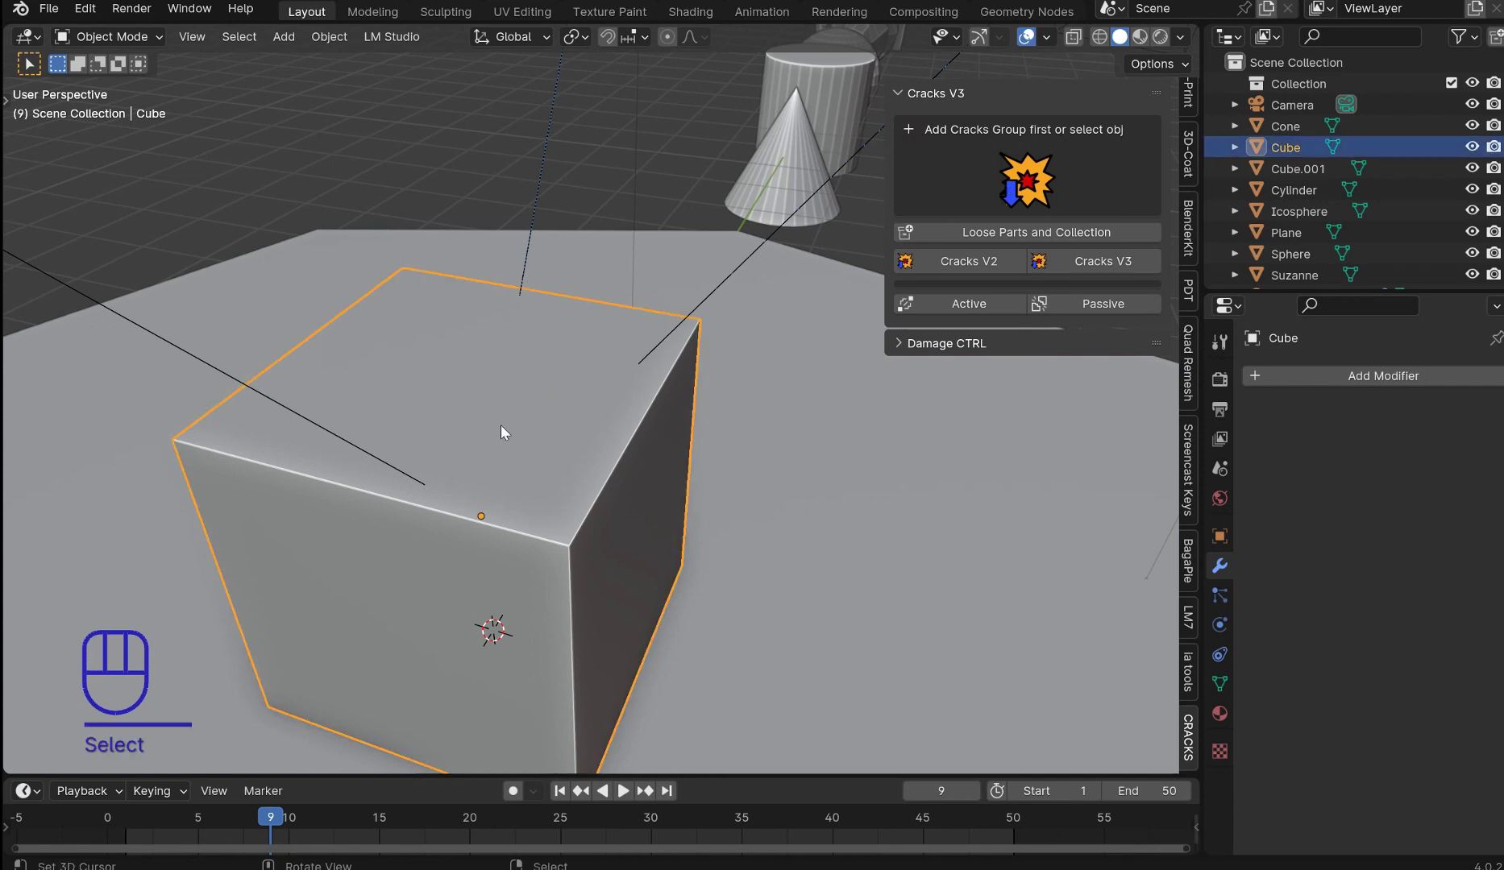
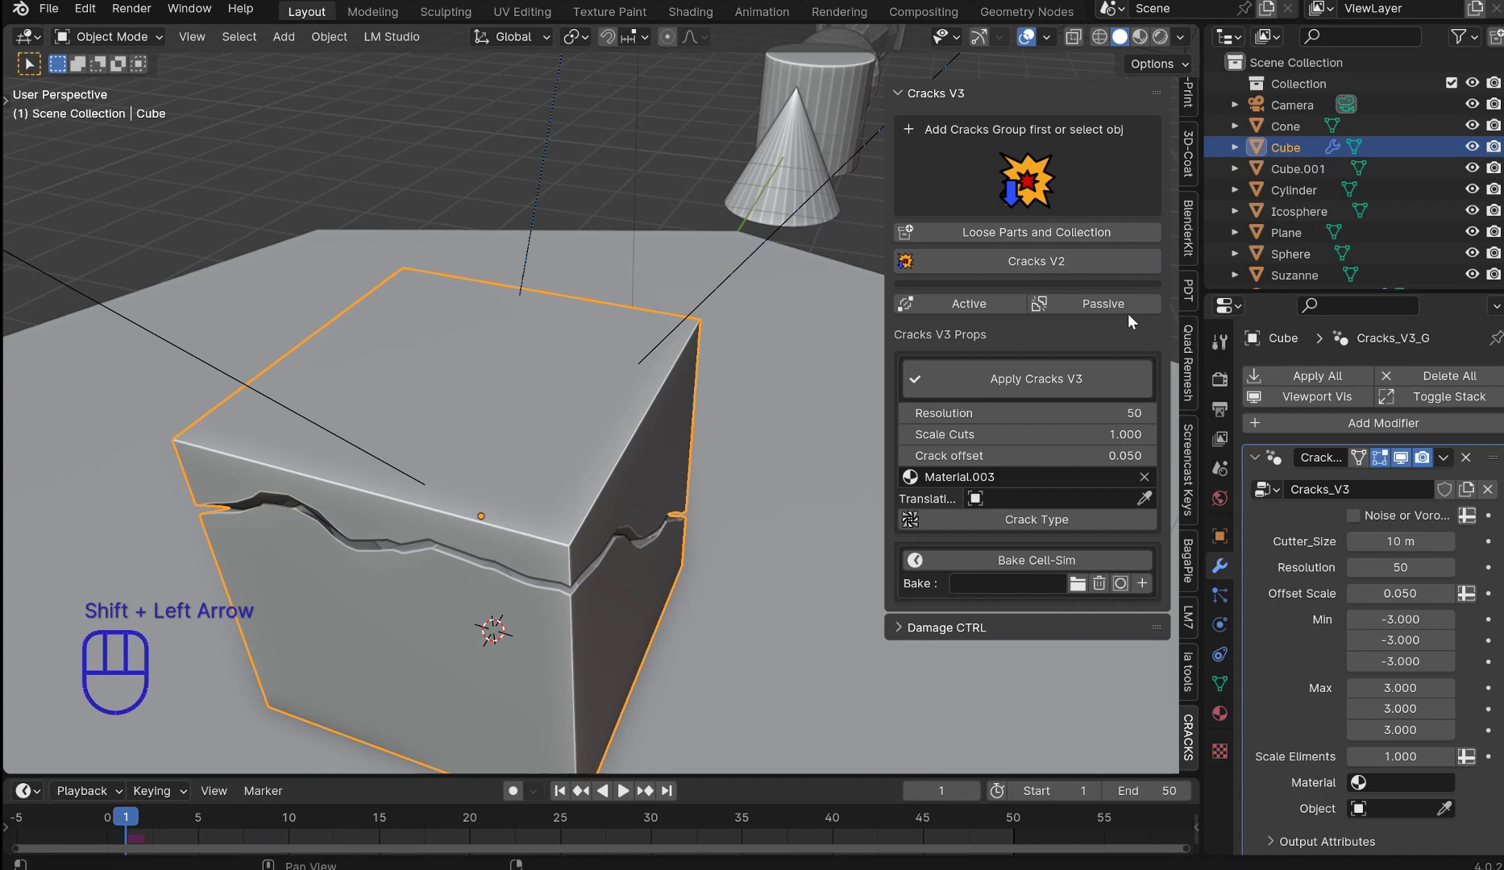
drag(145, 828, 243, 801)
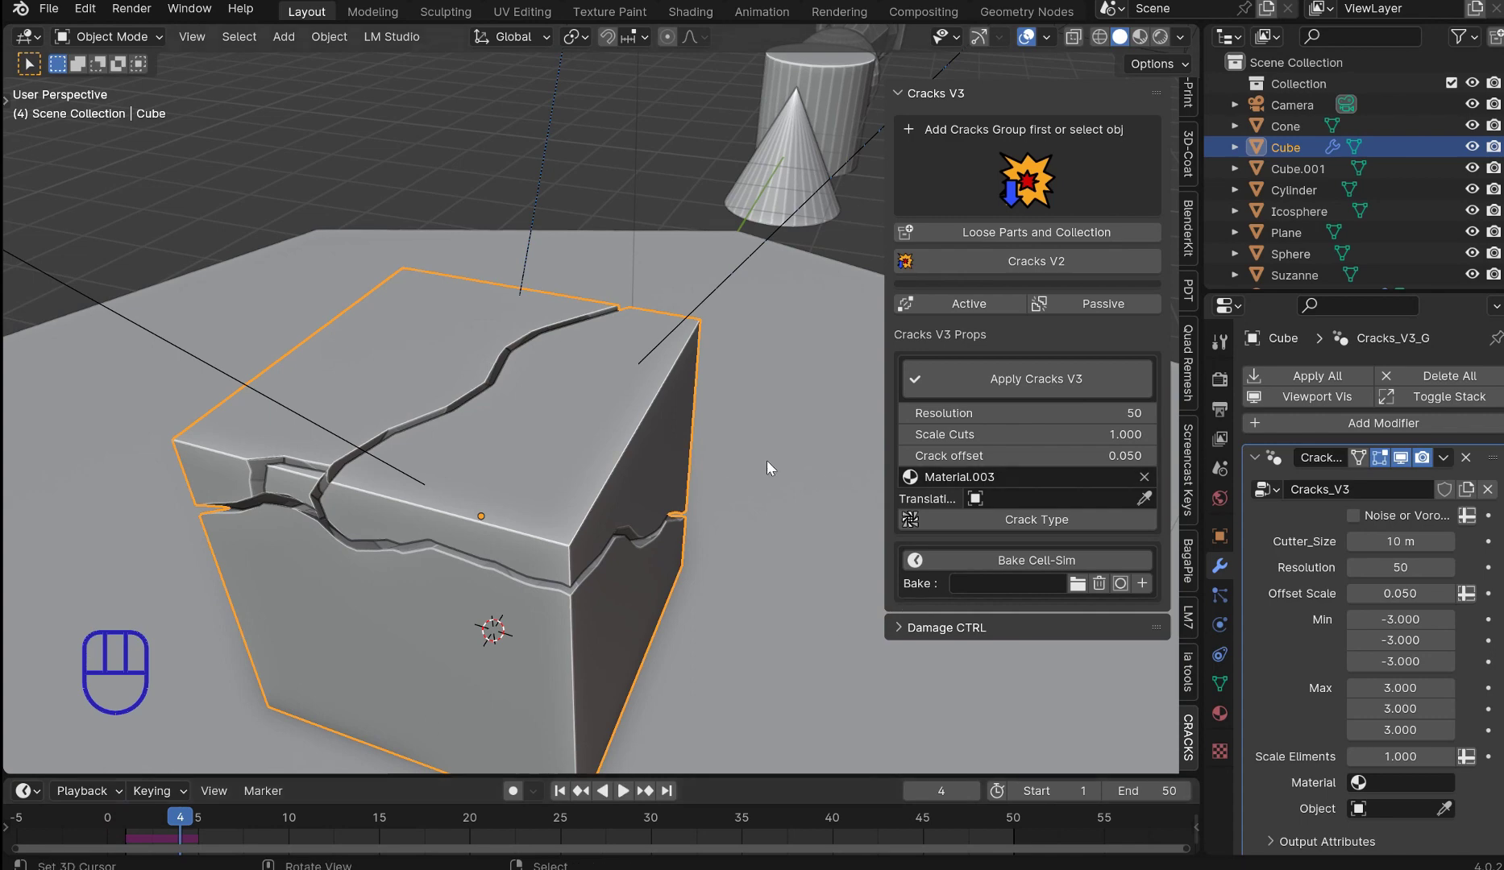
drag(705, 459, 827, 441)
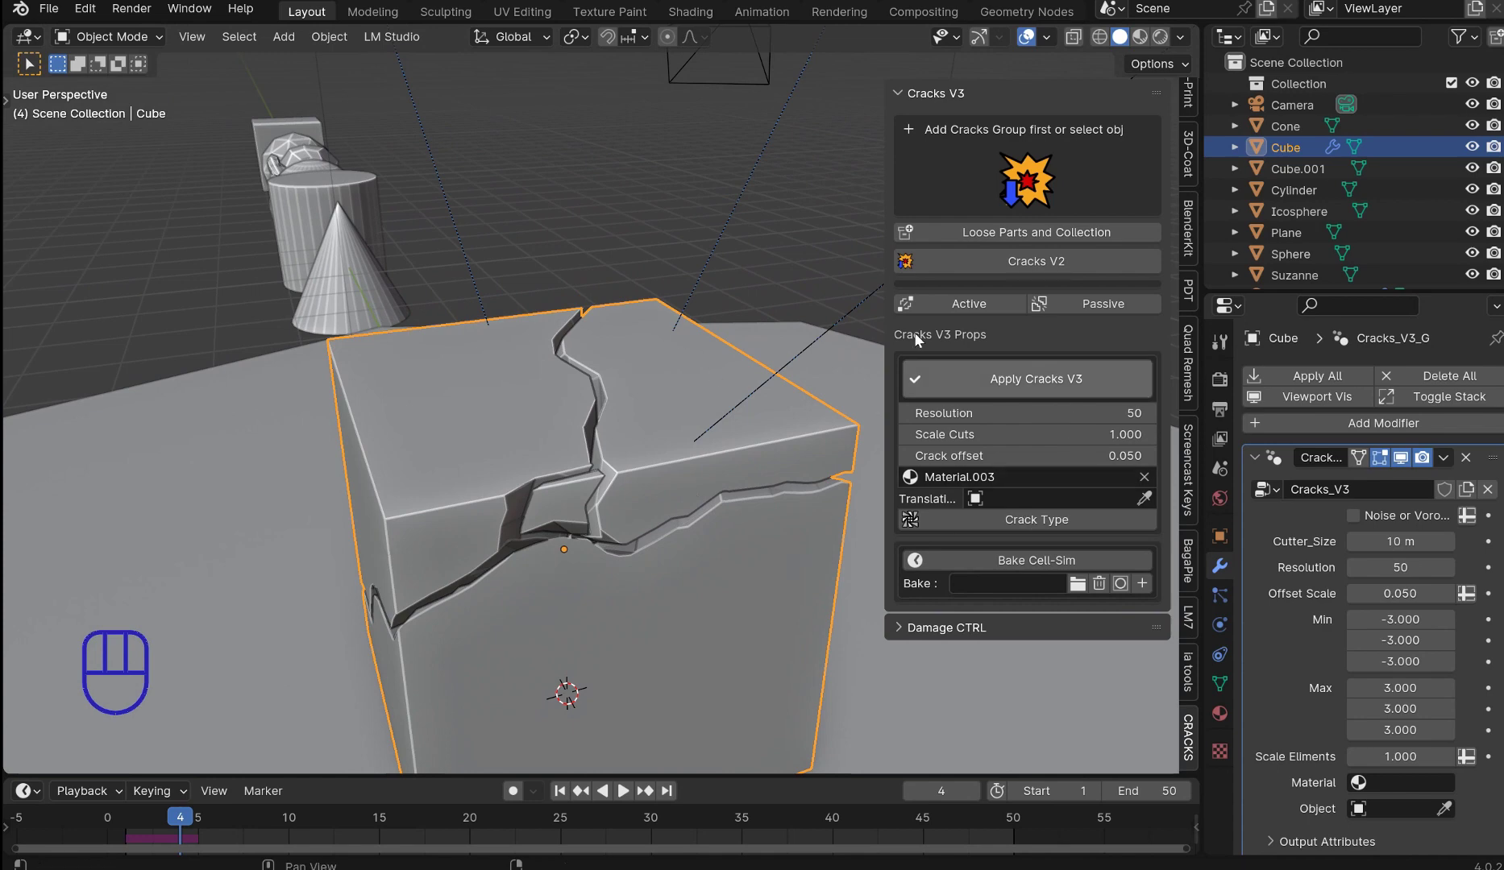
Step: Apply the cracks permanently and split the cube into Loose Parts, selecting the lower piece
click(1017, 386)
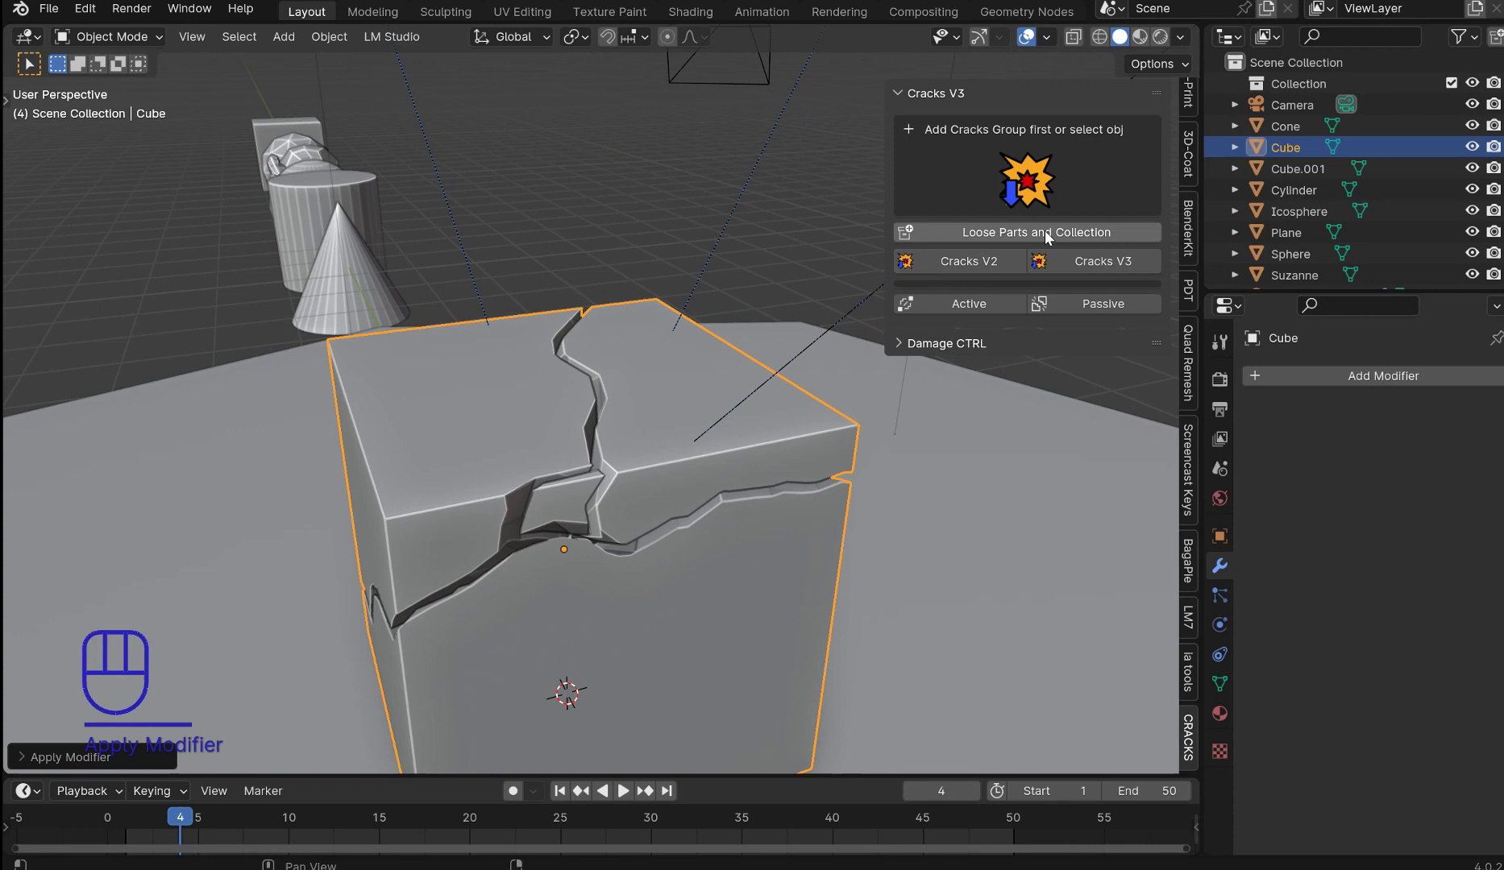
text(parts)
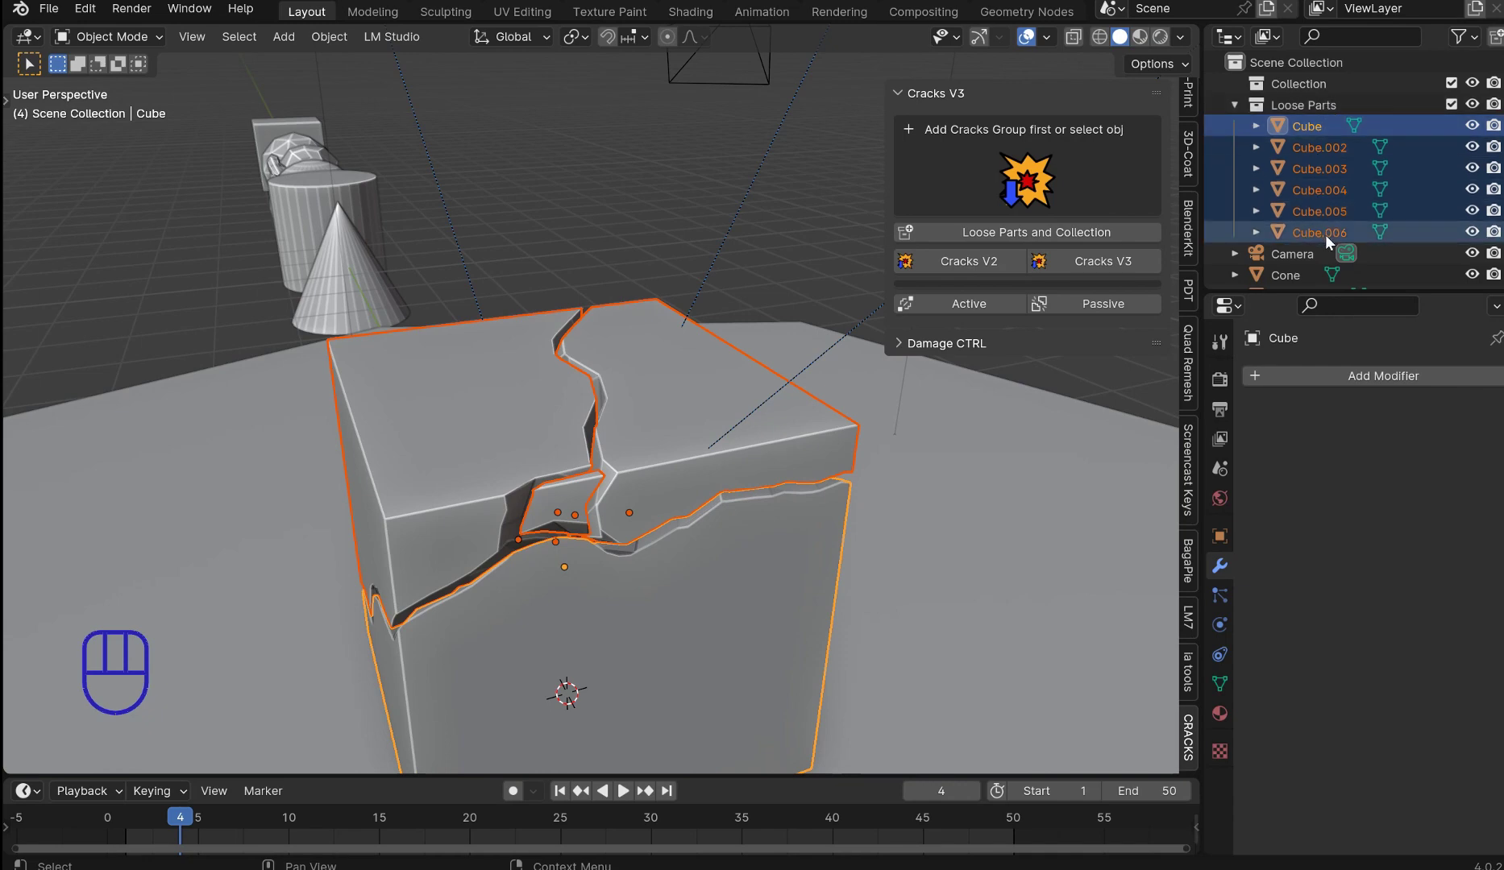
drag(548, 407, 616, 390)
drag(606, 411, 640, 480)
right_click(681, 529)
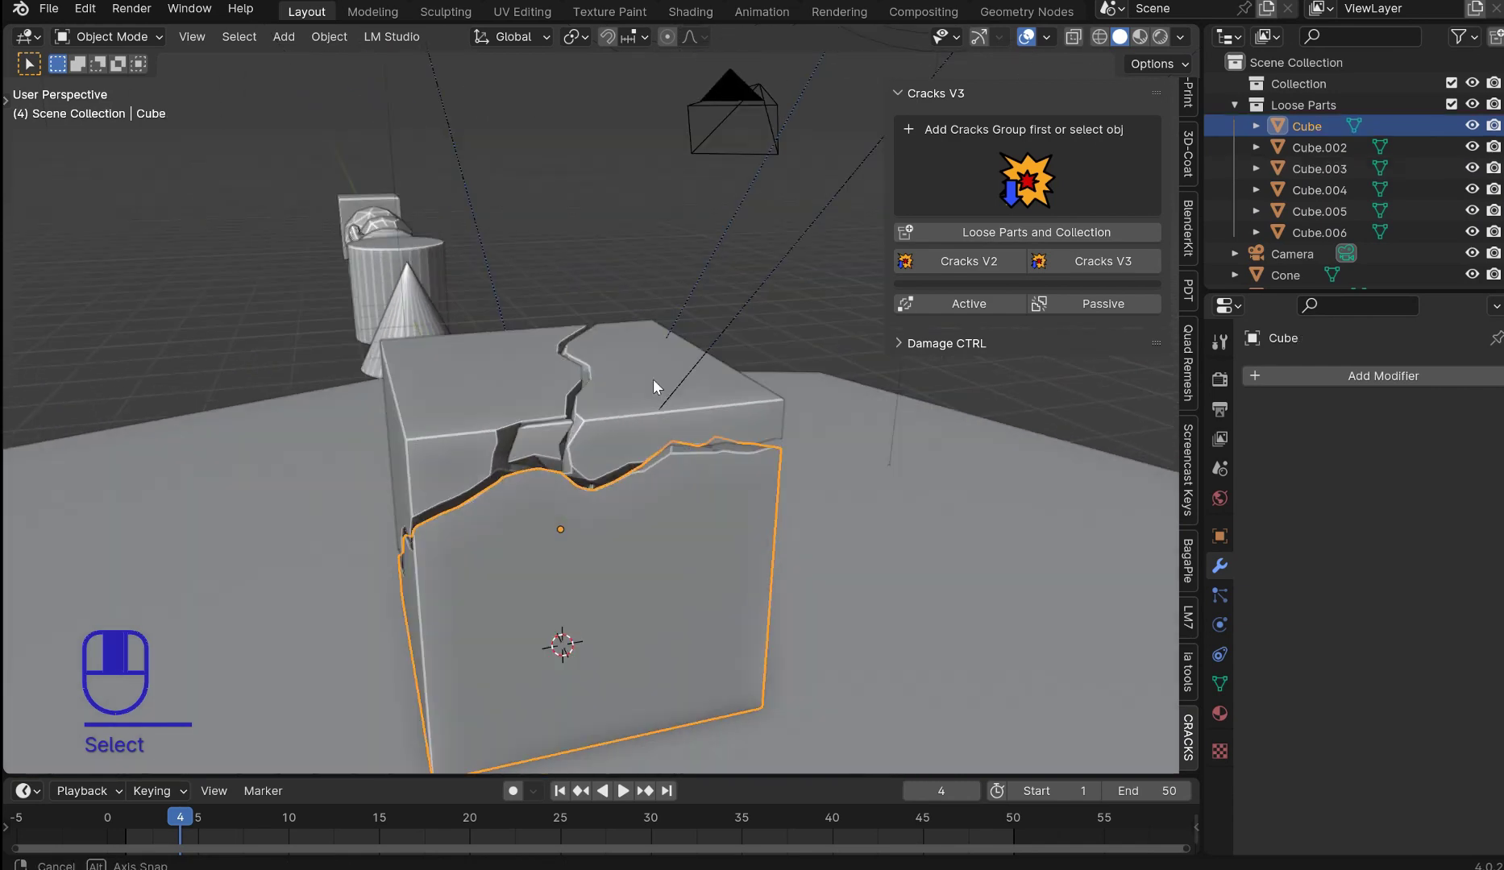
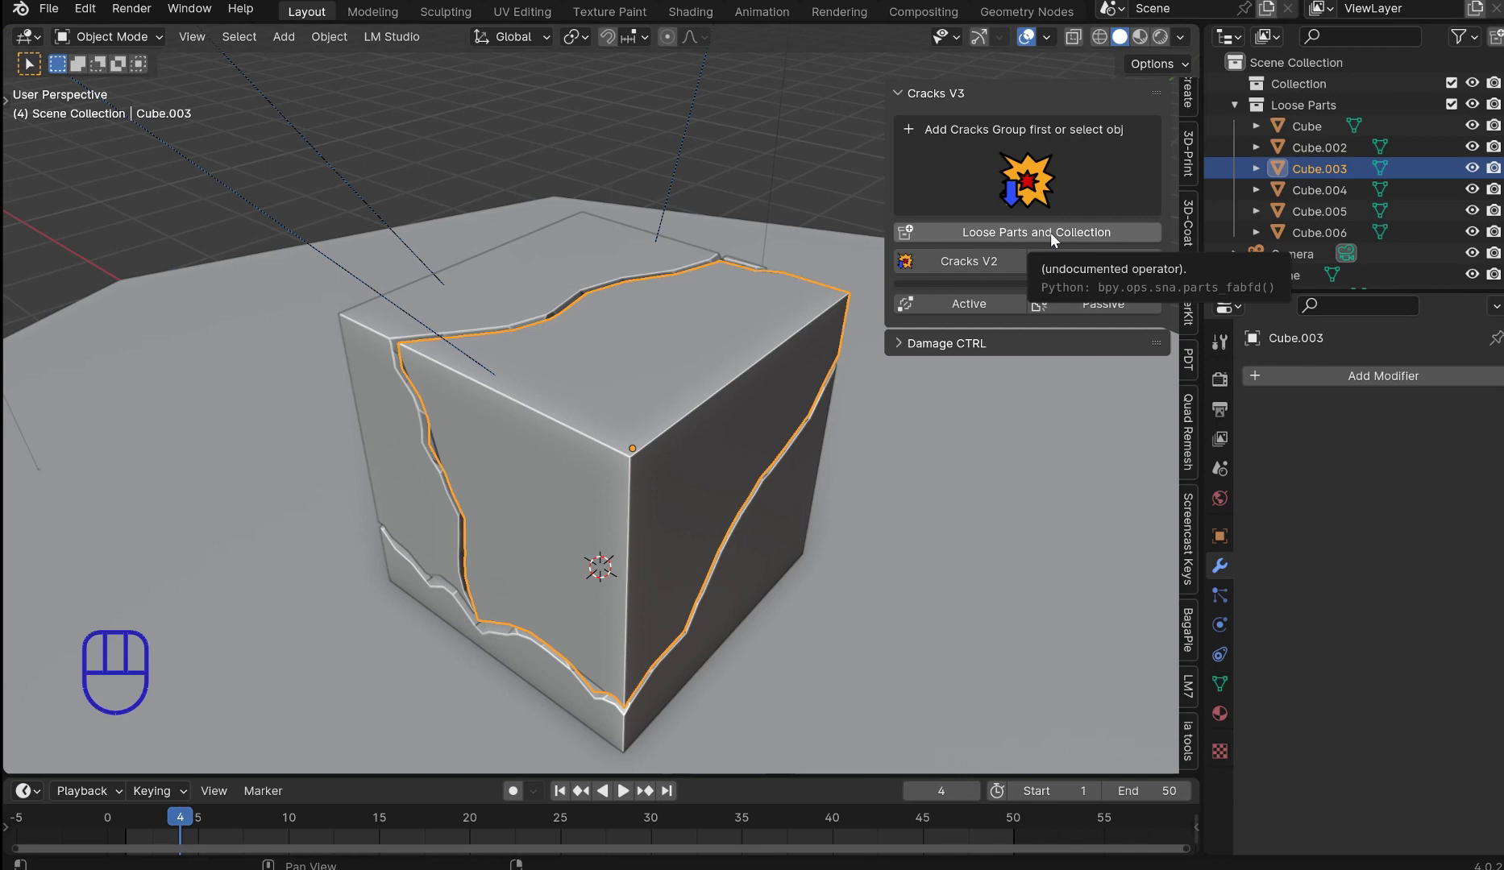
Step: Orbit around the separated piece to inspect the new crack pattern on its top and front faces
drag(784, 386, 660, 385)
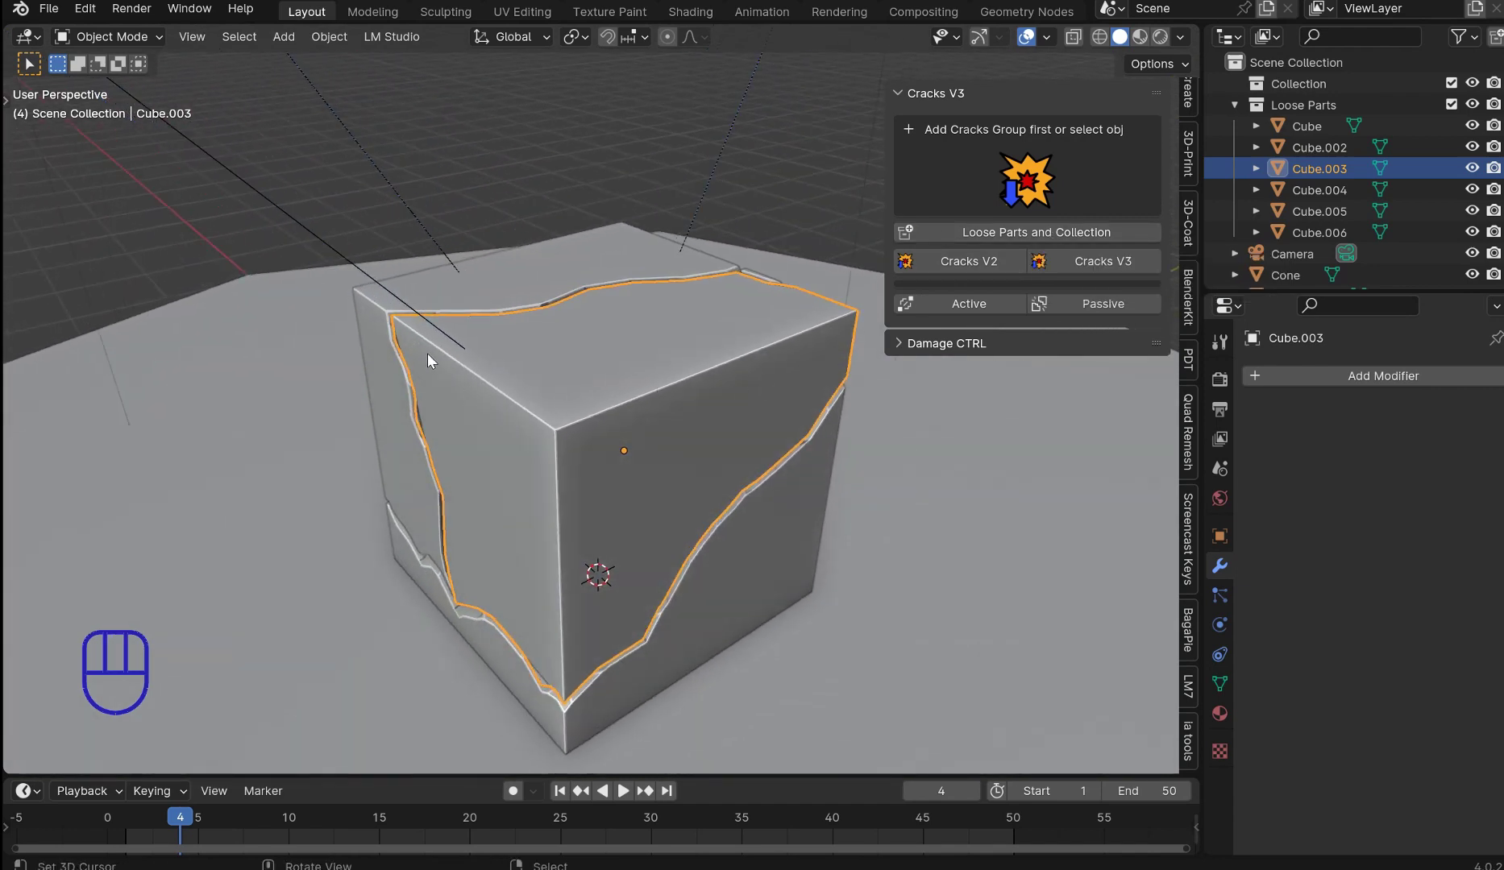
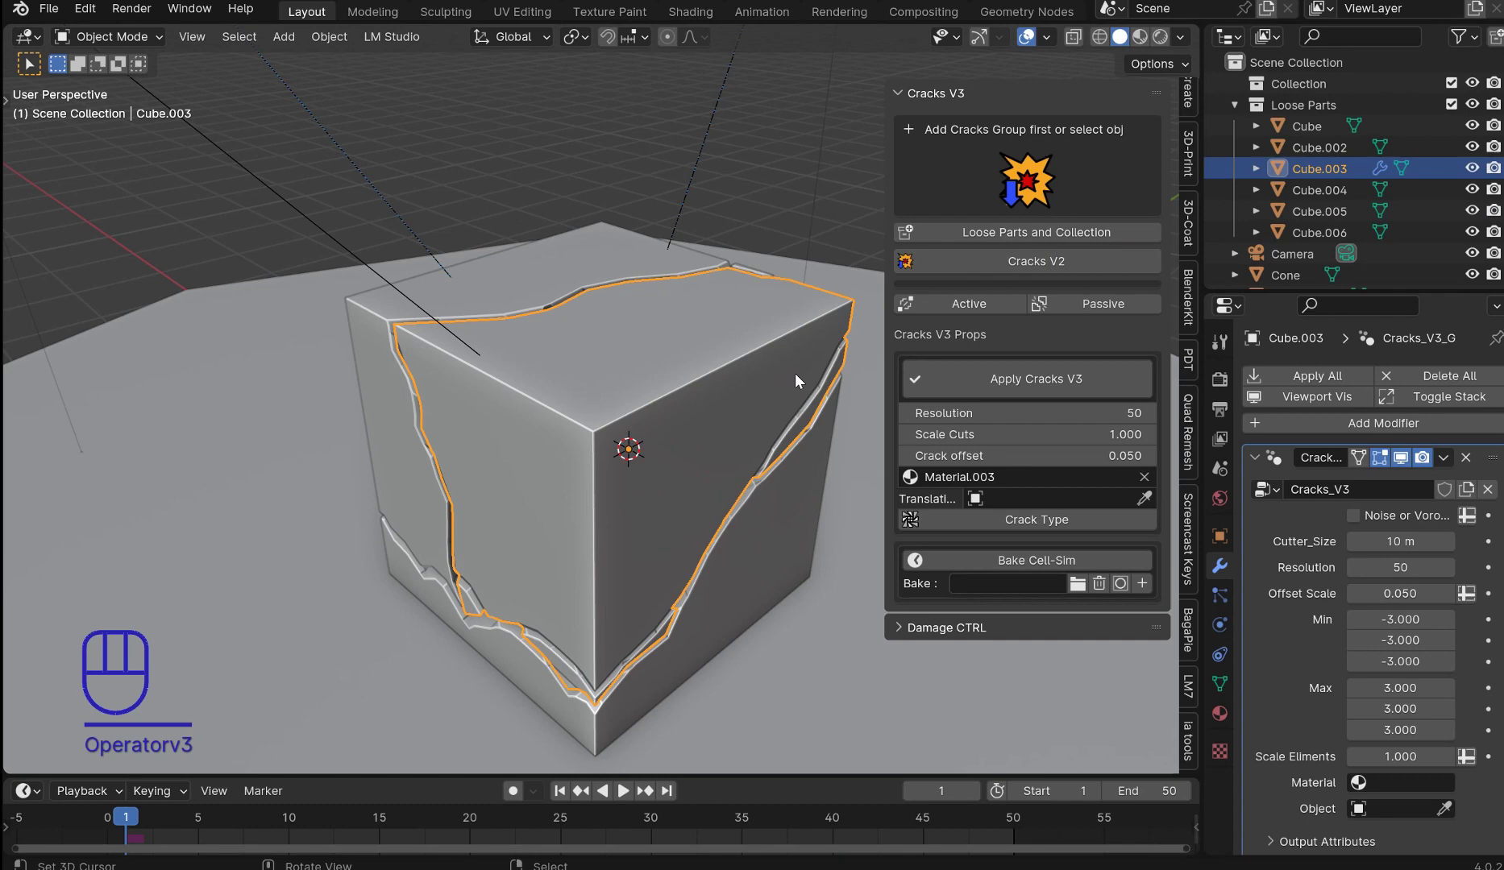
drag(767, 479, 704, 473)
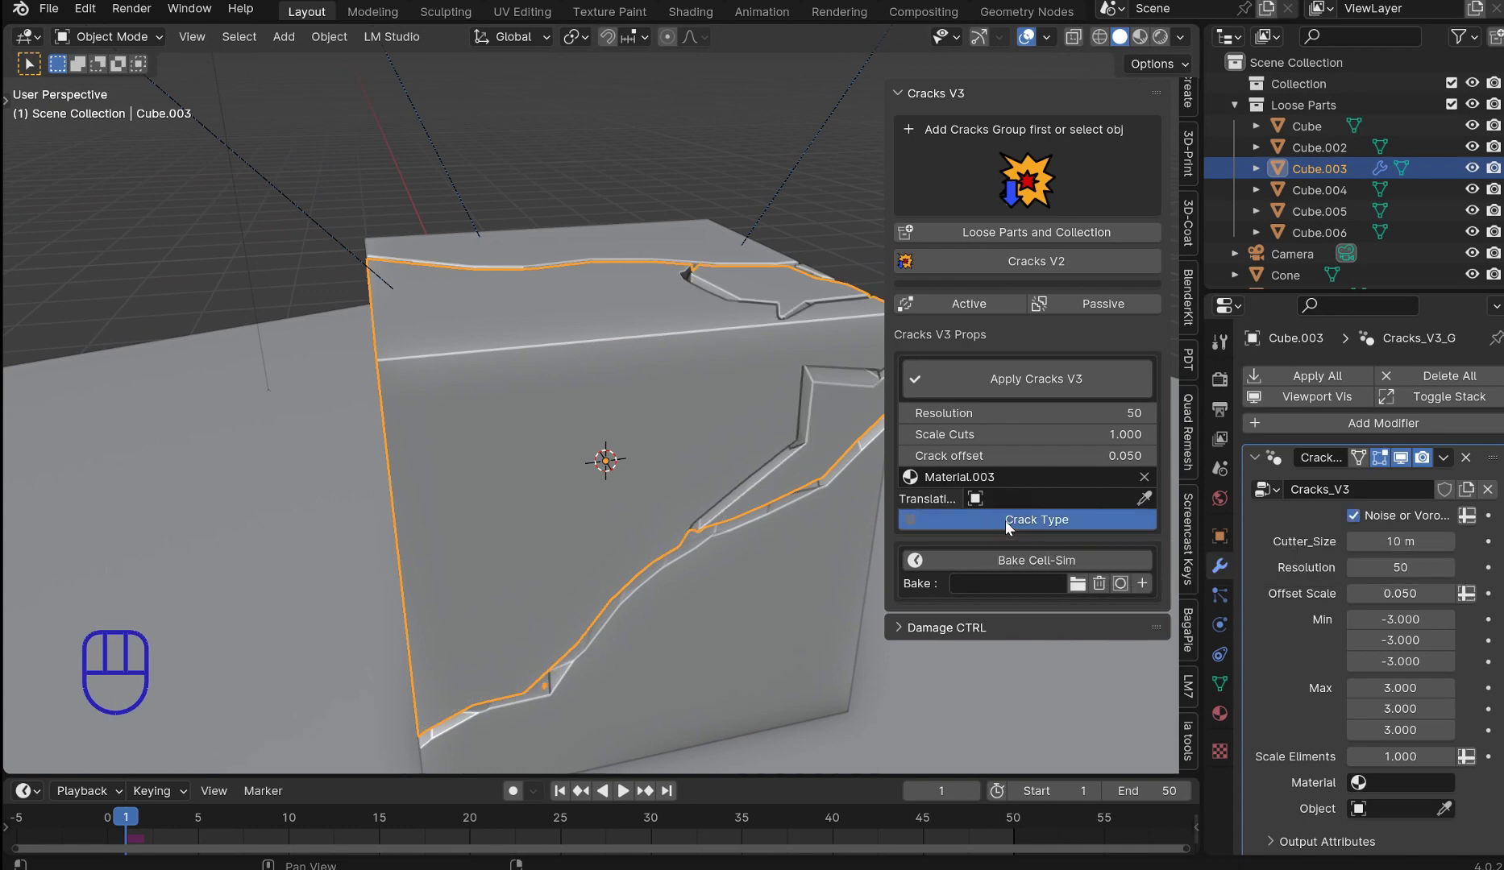
drag(769, 417, 795, 451)
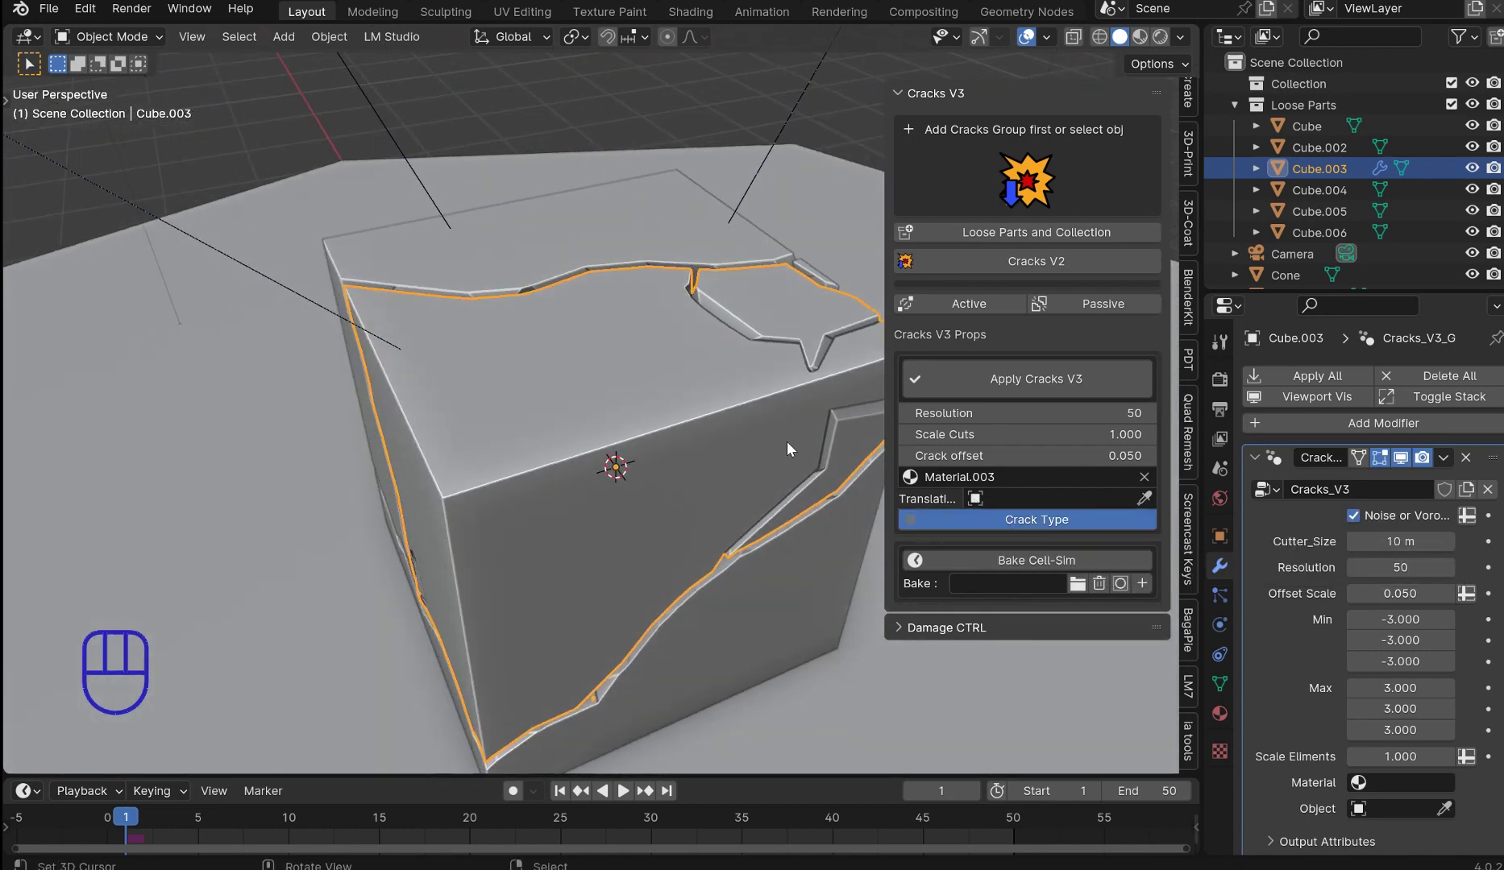
drag(776, 459, 792, 464)
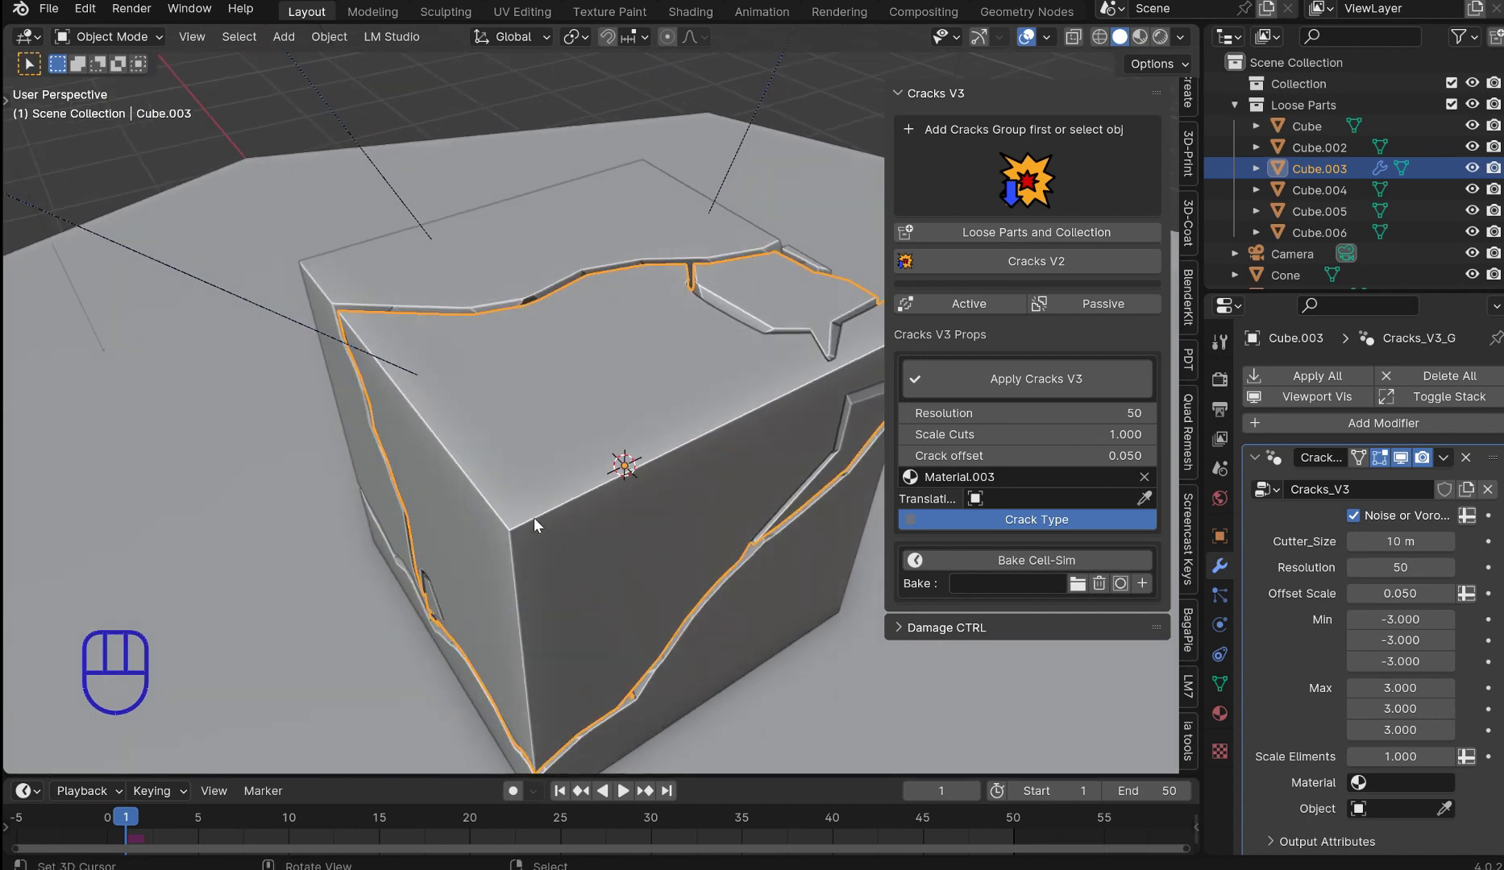
middle_click(632, 440)
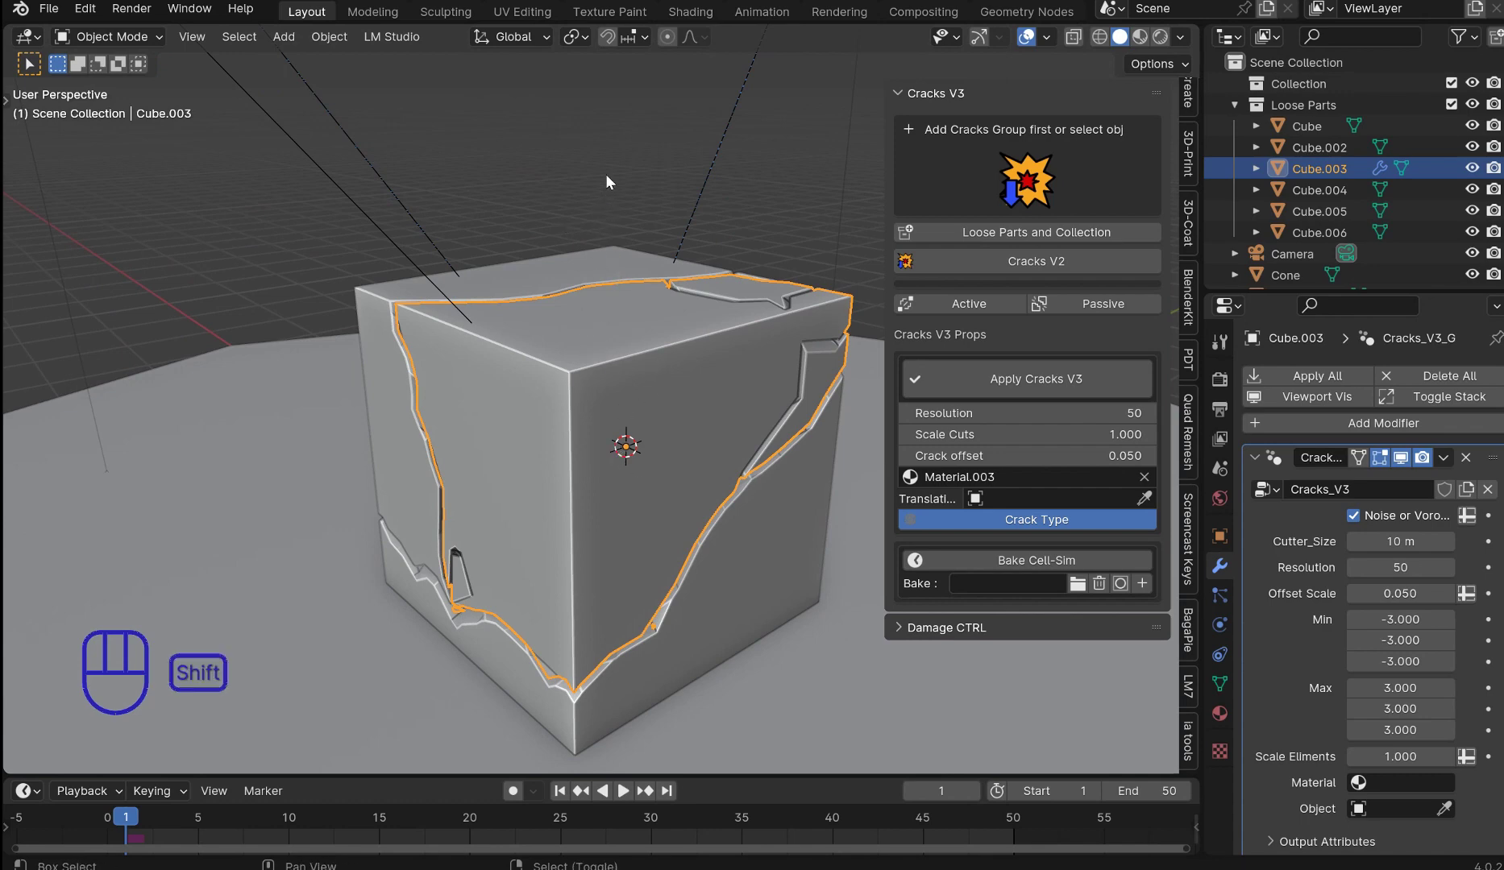
Step: Add a plain empty and set it as the Cracks V3 translation object
key(shift+a)
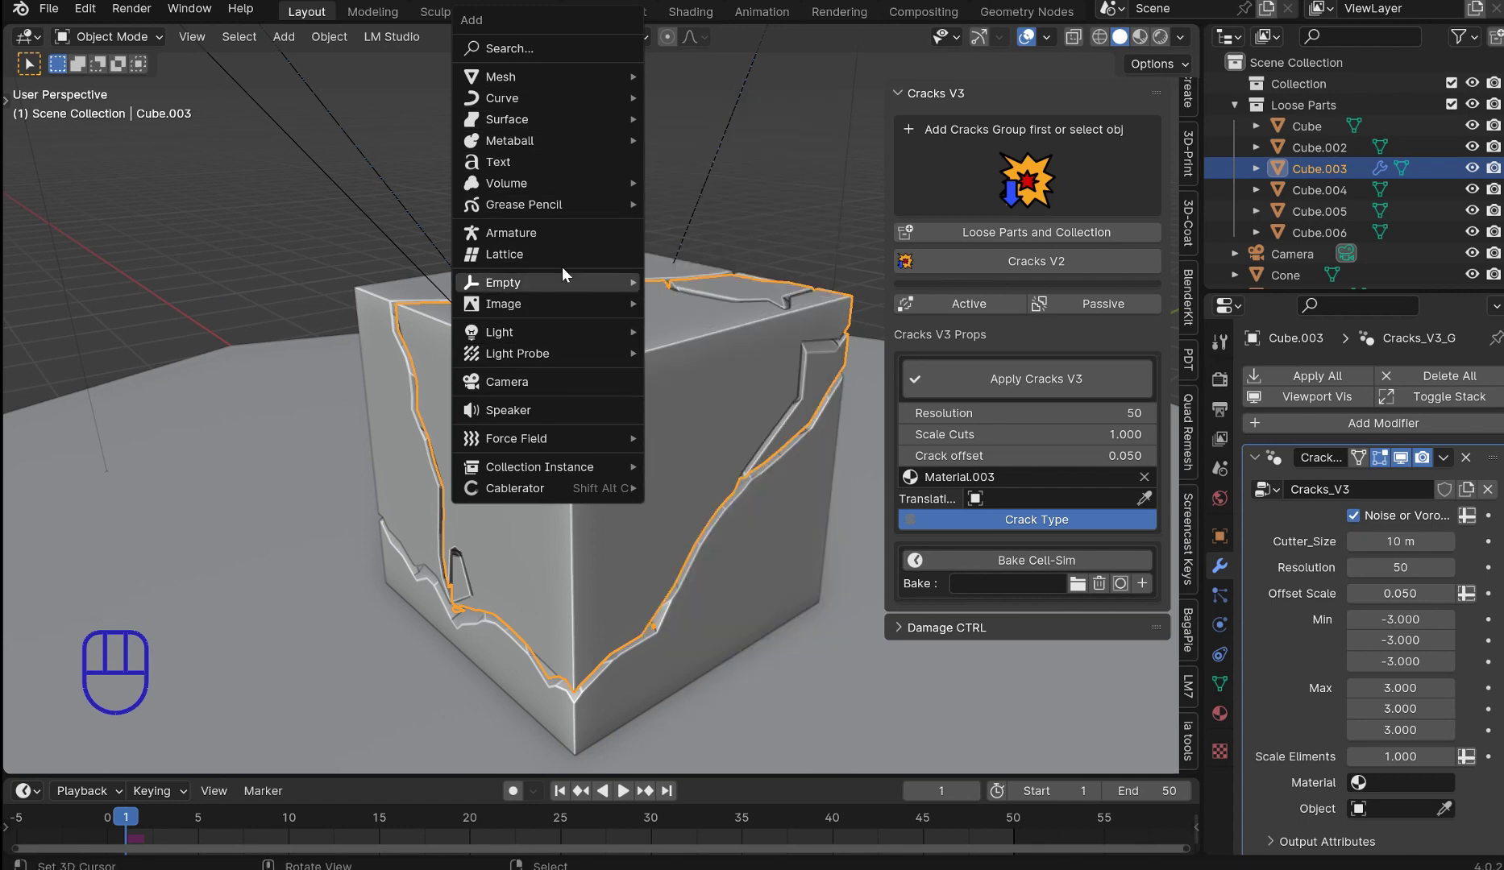
key(s)
key(ctrl+a)
drag(632, 379, 1156, 501)
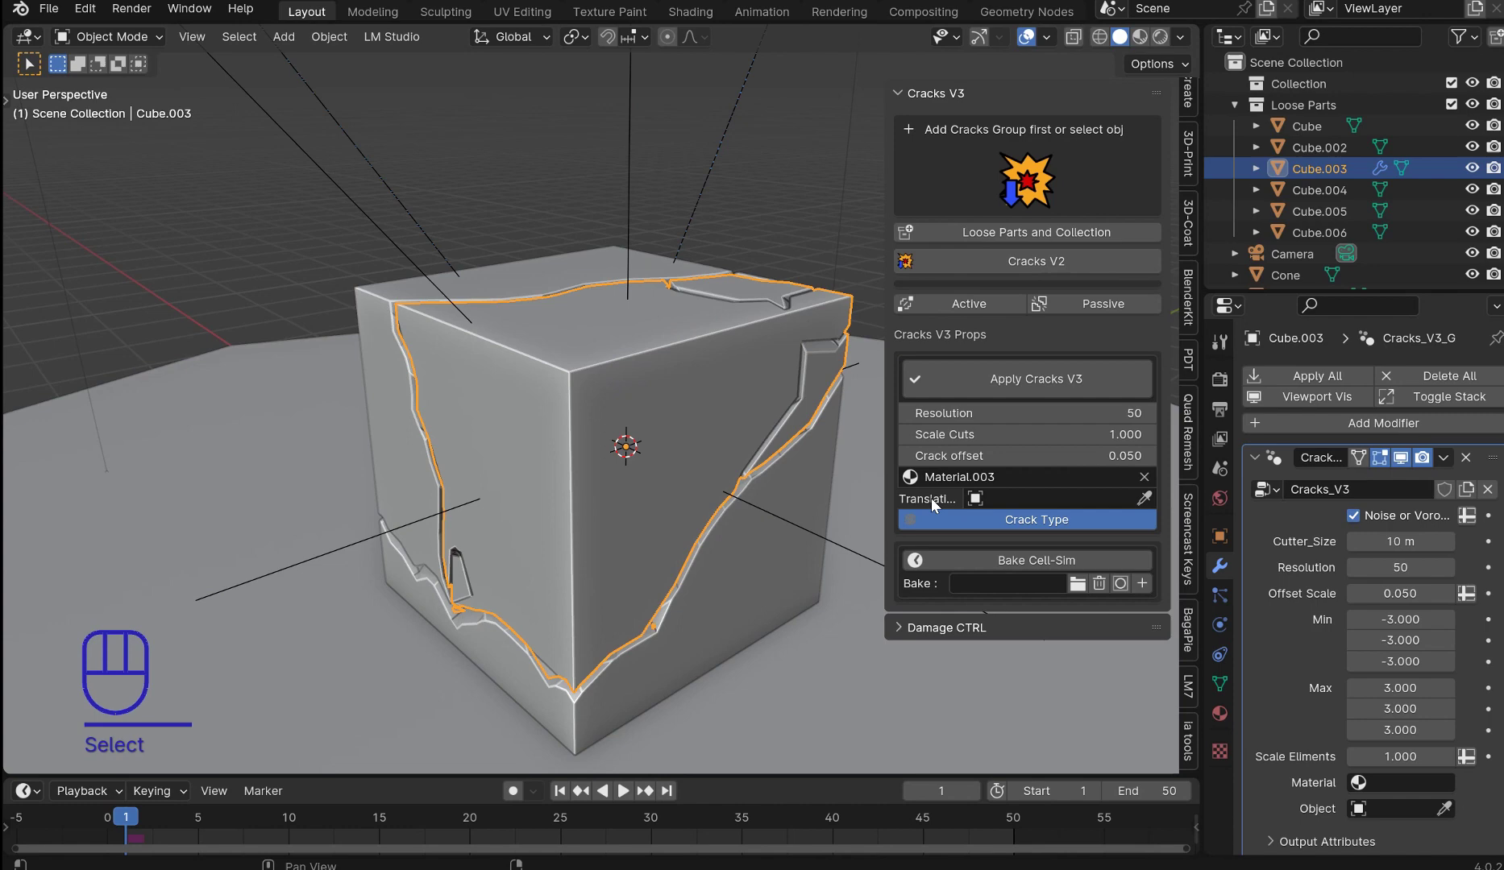
click(1153, 505)
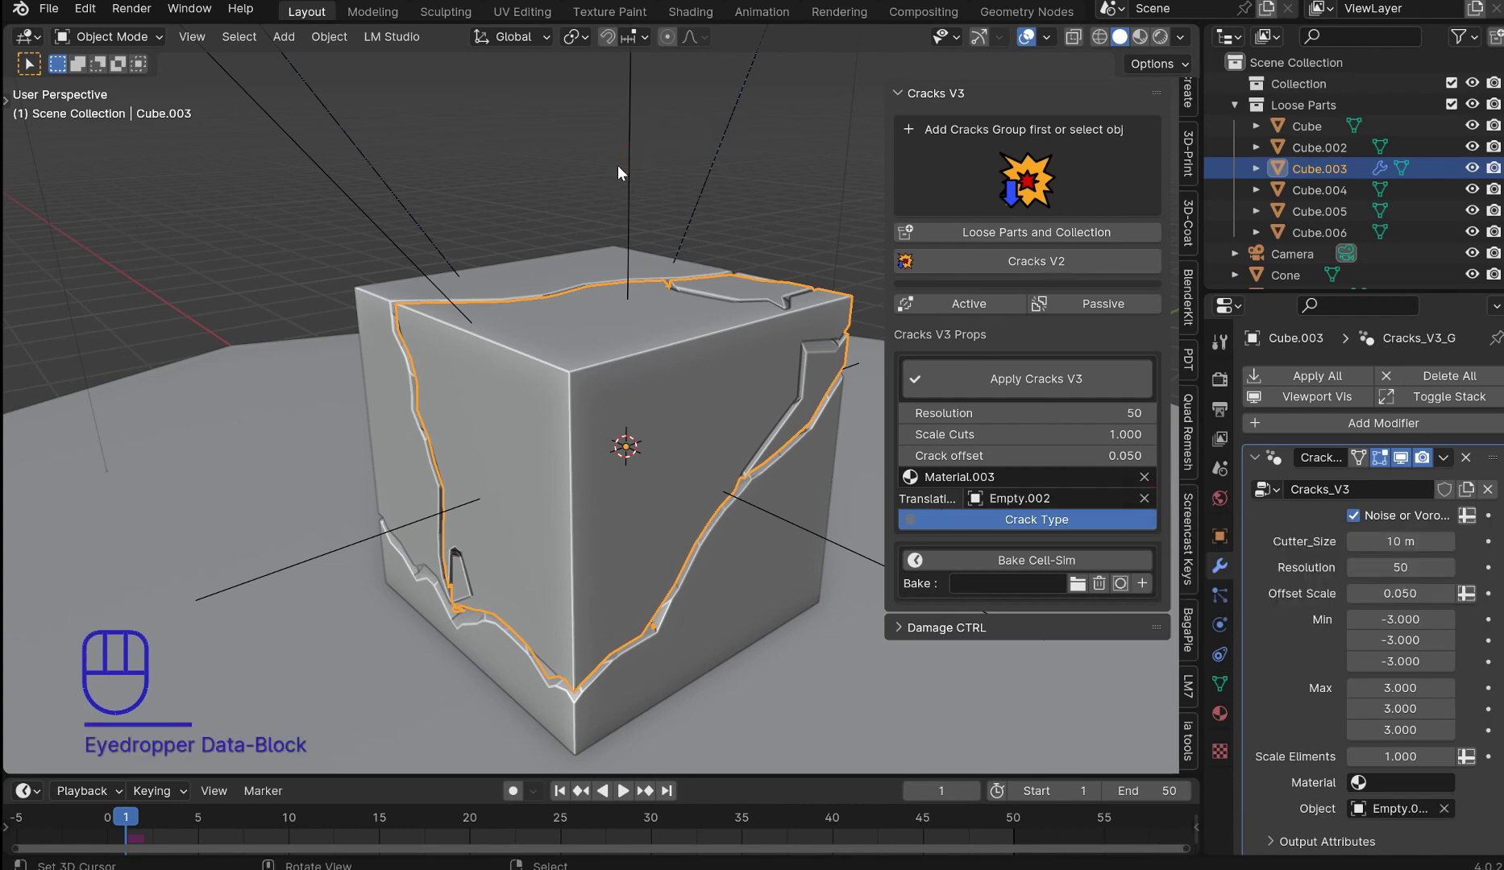
Step: Rotate the empty and move it along the Y axis to shift the crack pattern
key(g)
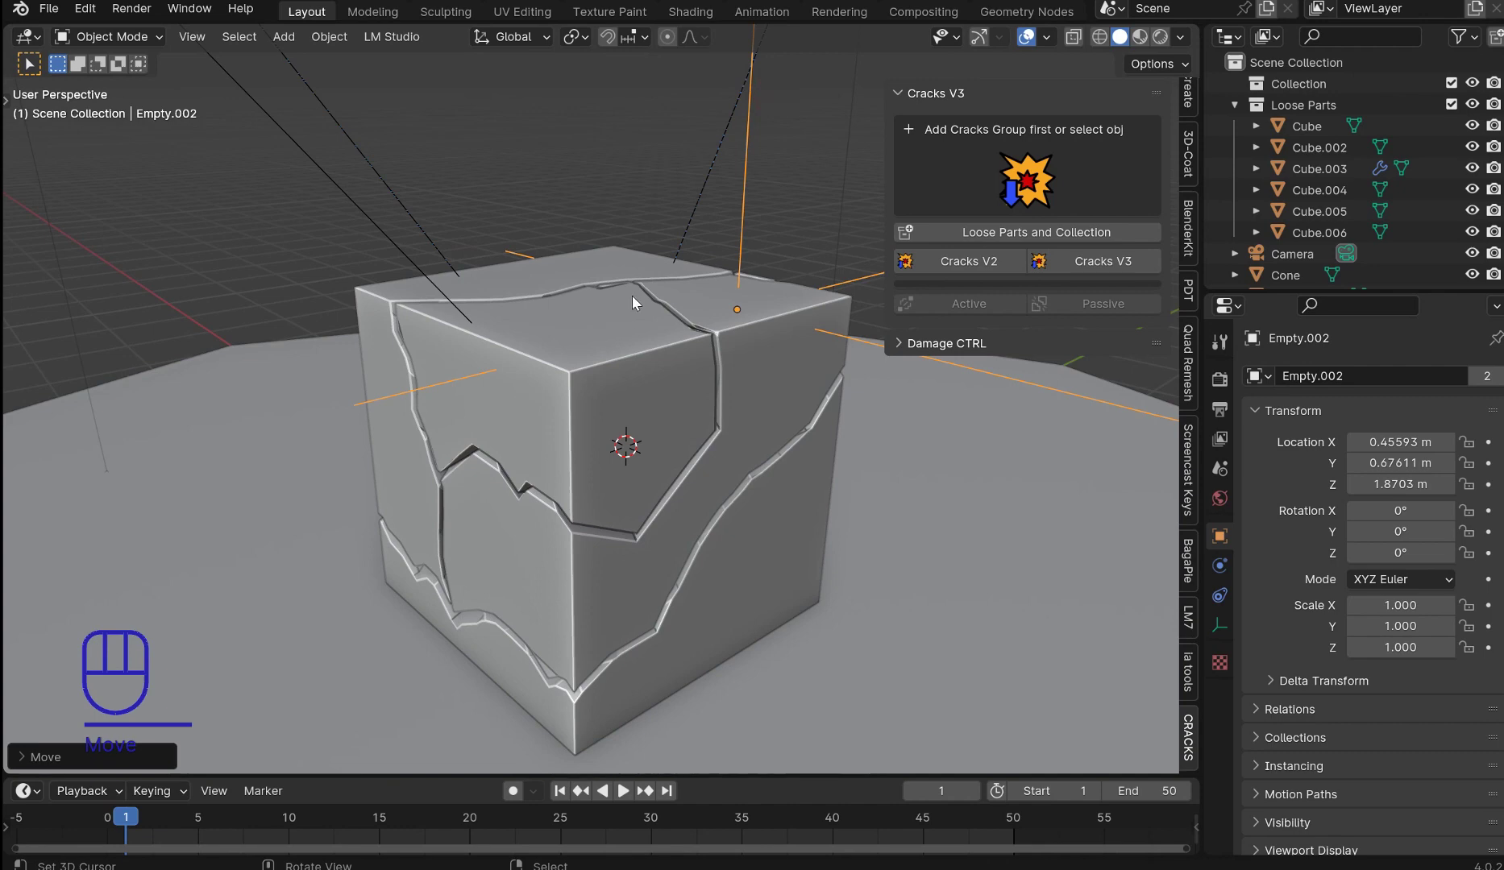
key(r)
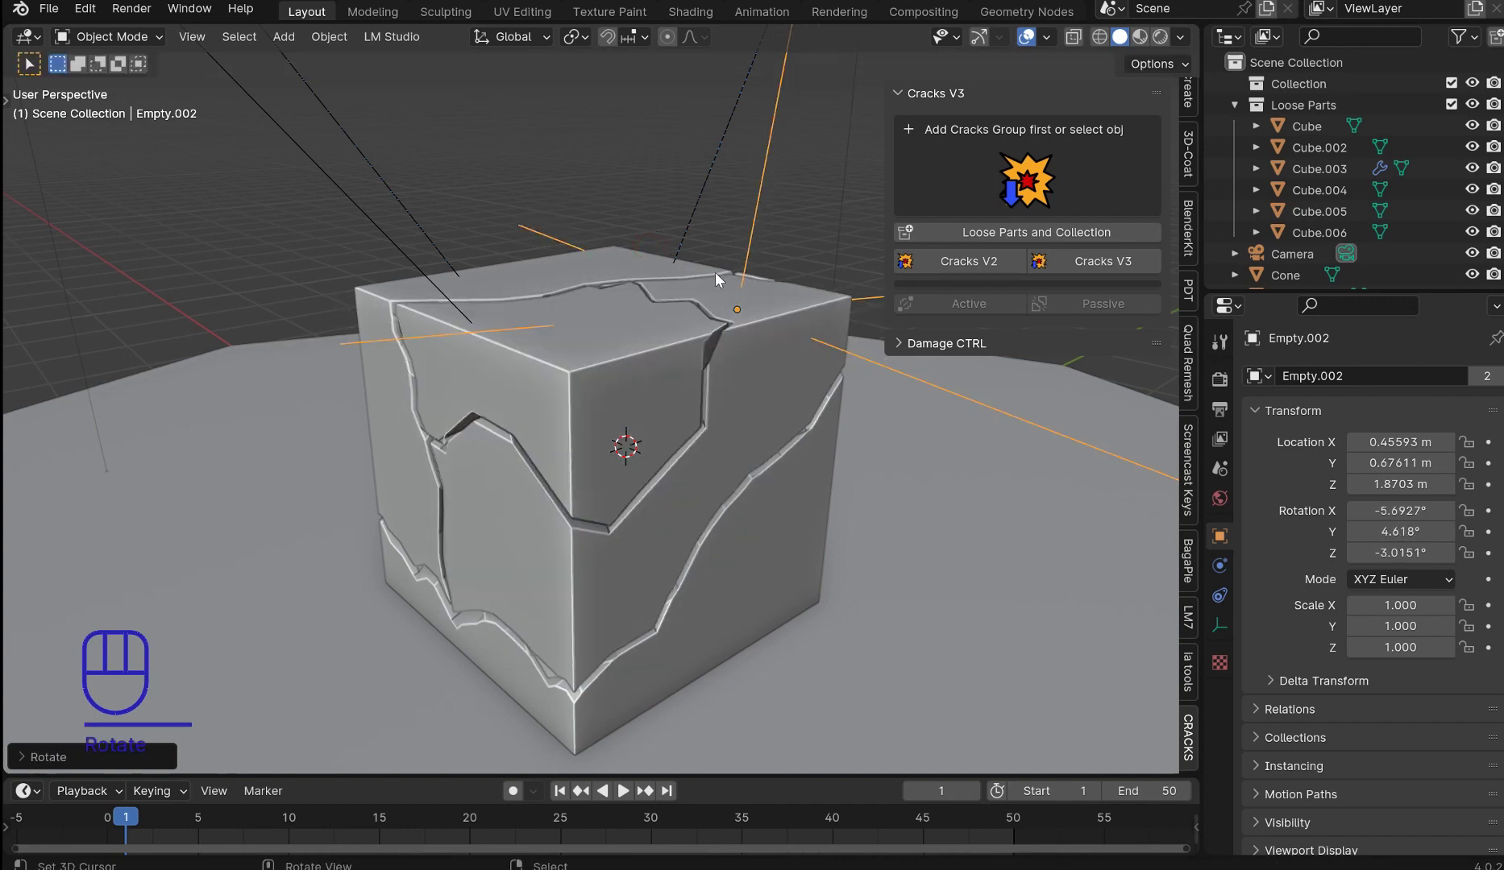
key(g)
key(y)
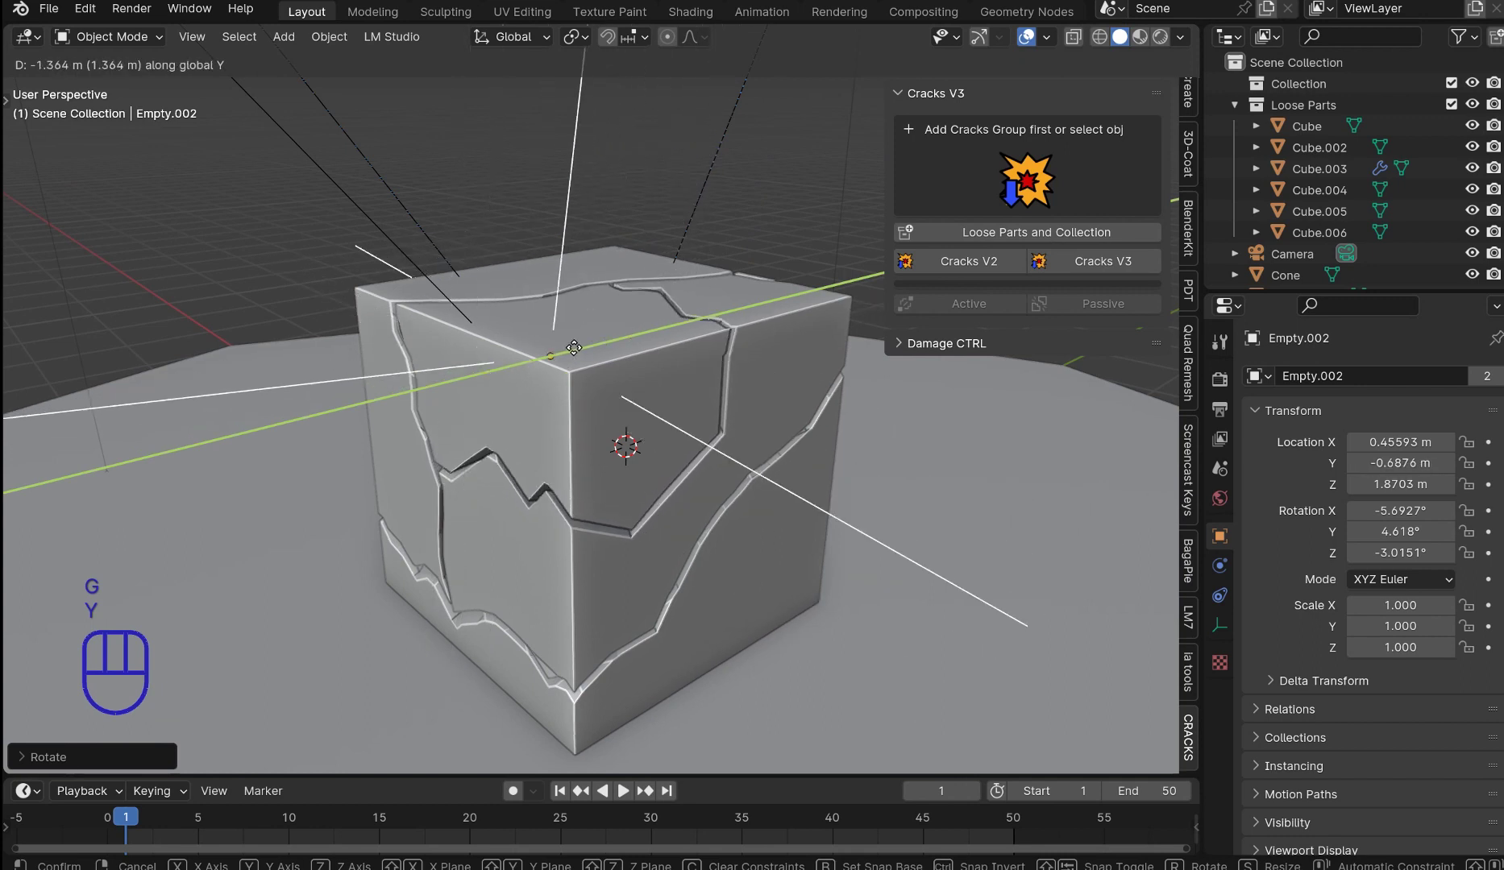
click(576, 355)
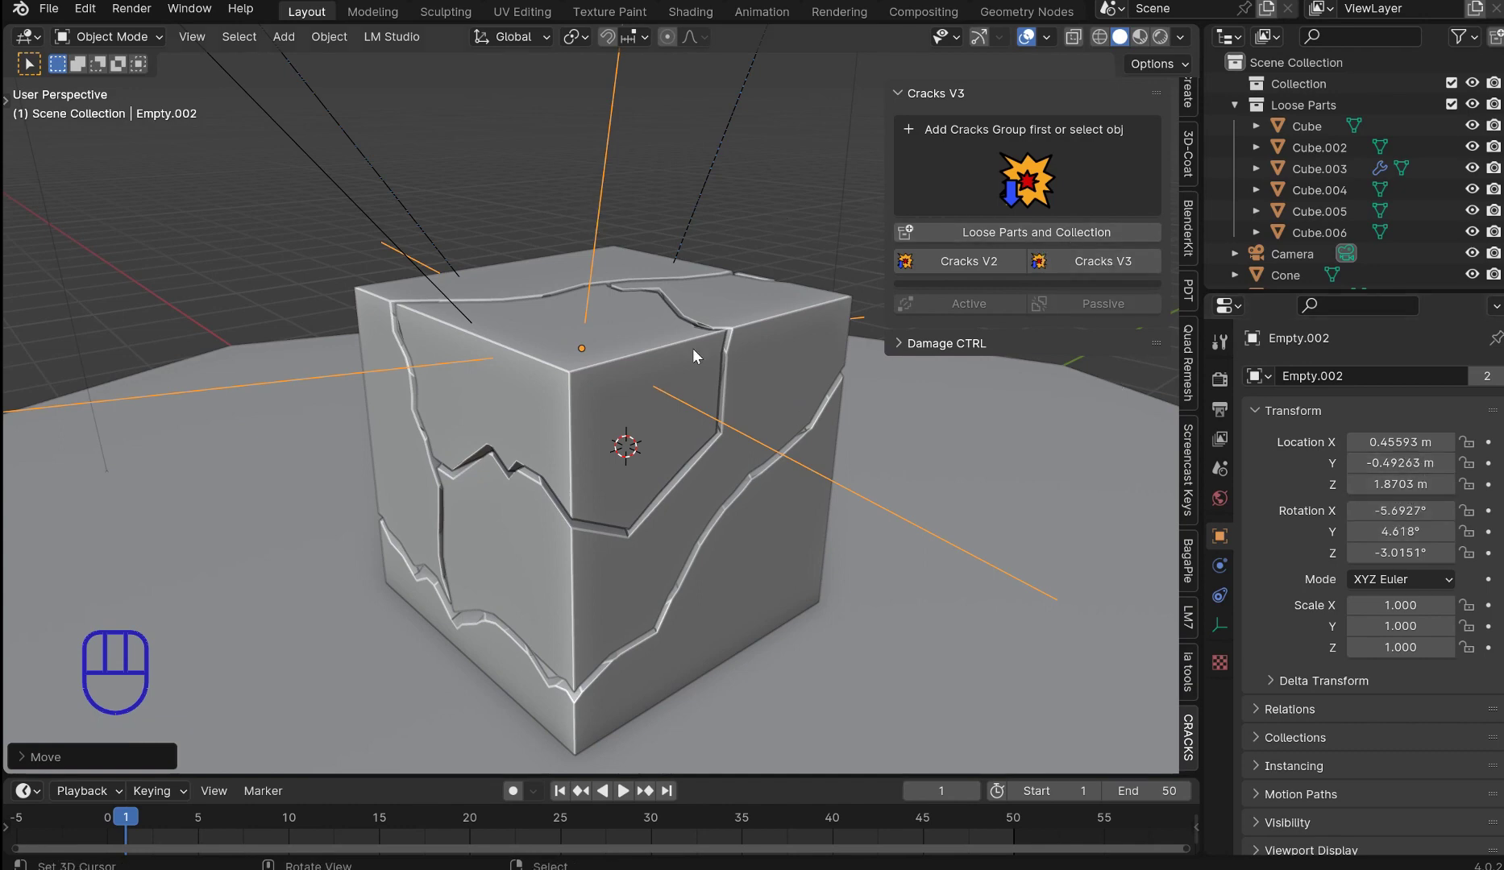
Step: Check the cube's crack settings, move the empty again, and bring up the cube's actions
drag(660, 366, 873, 257)
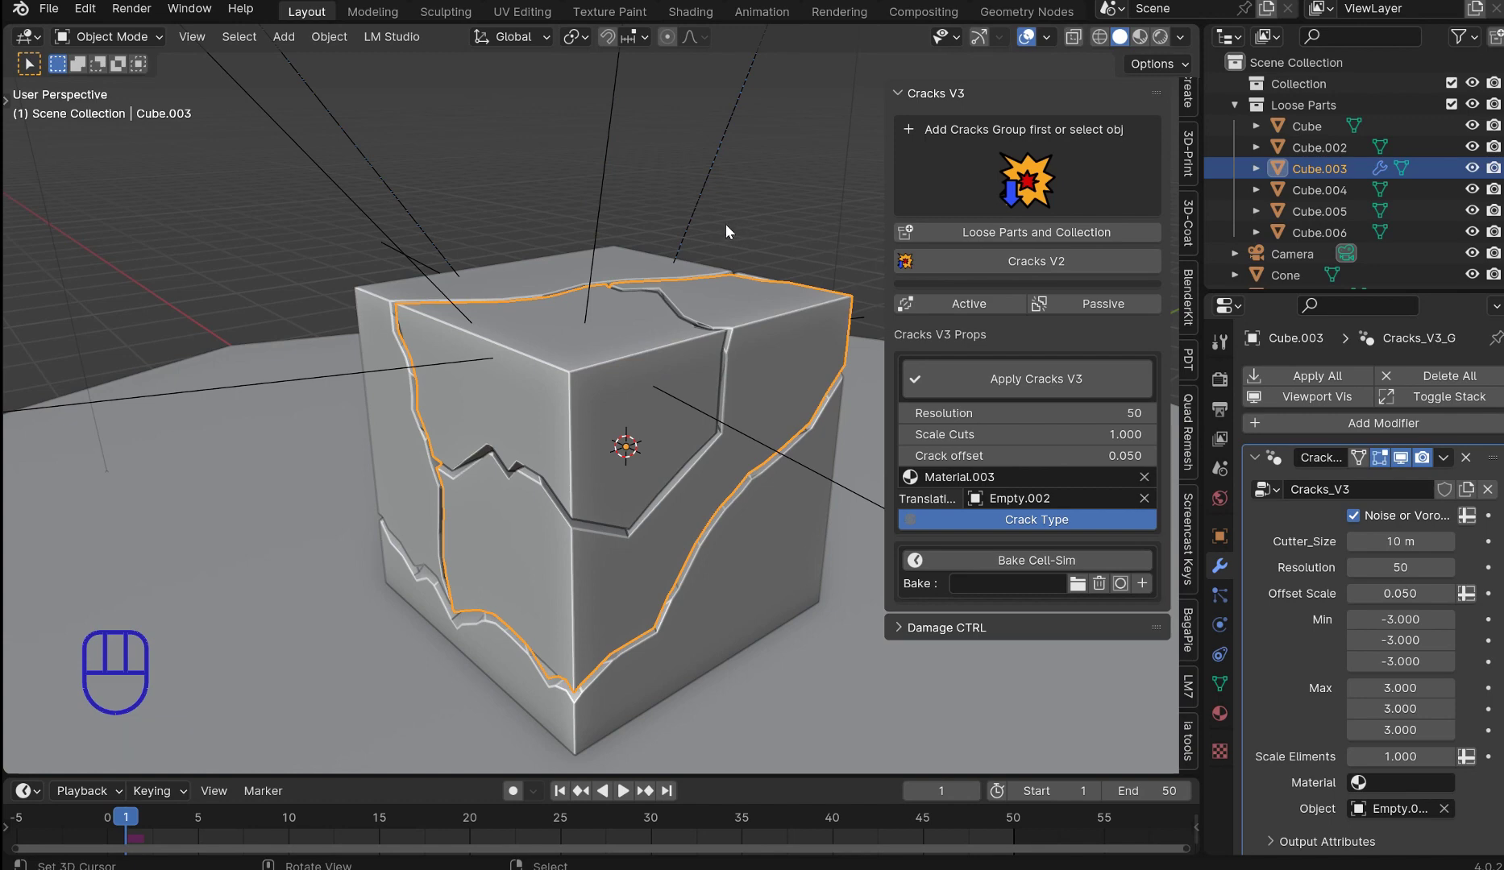
right_click(617, 151)
key(g)
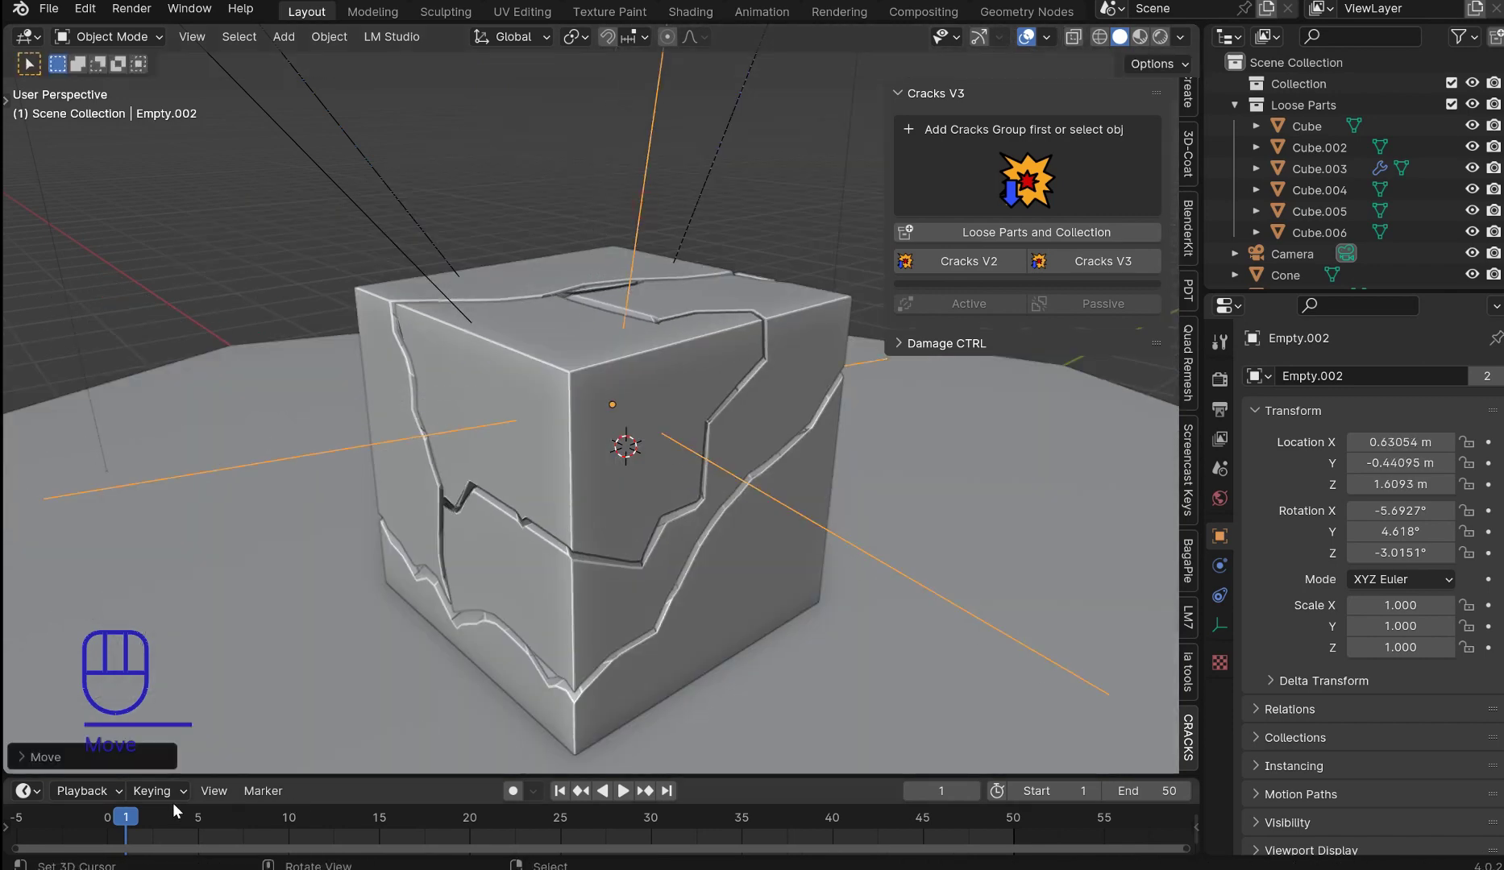
drag(140, 826, 169, 824)
drag(731, 390, 714, 410)
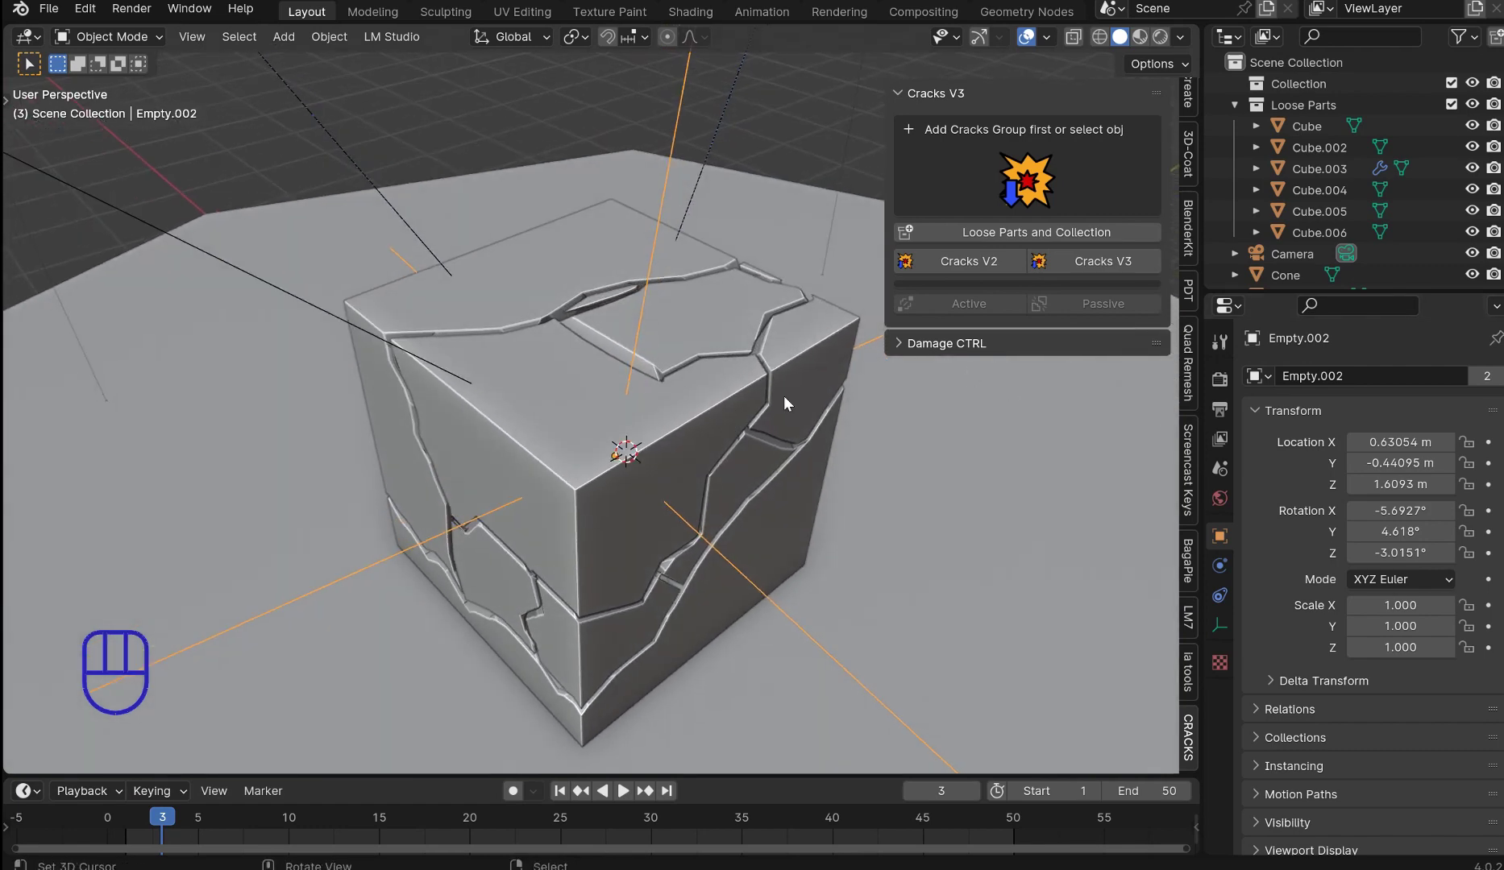
right_click(653, 433)
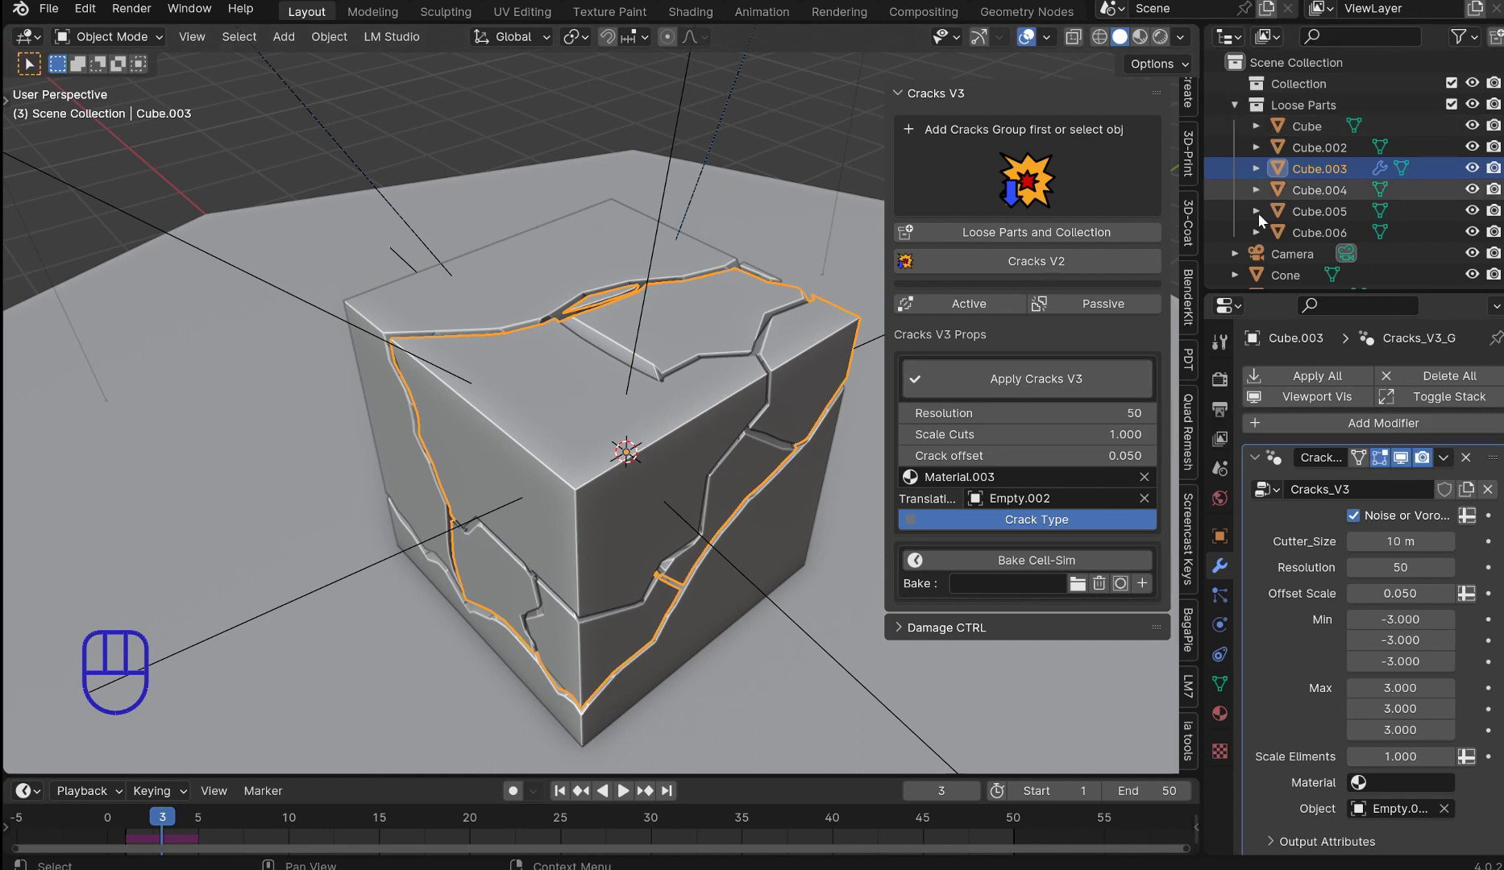
Step: Apply the cracks and split the cube into separate Loose Parts fragment objects
click(1009, 390)
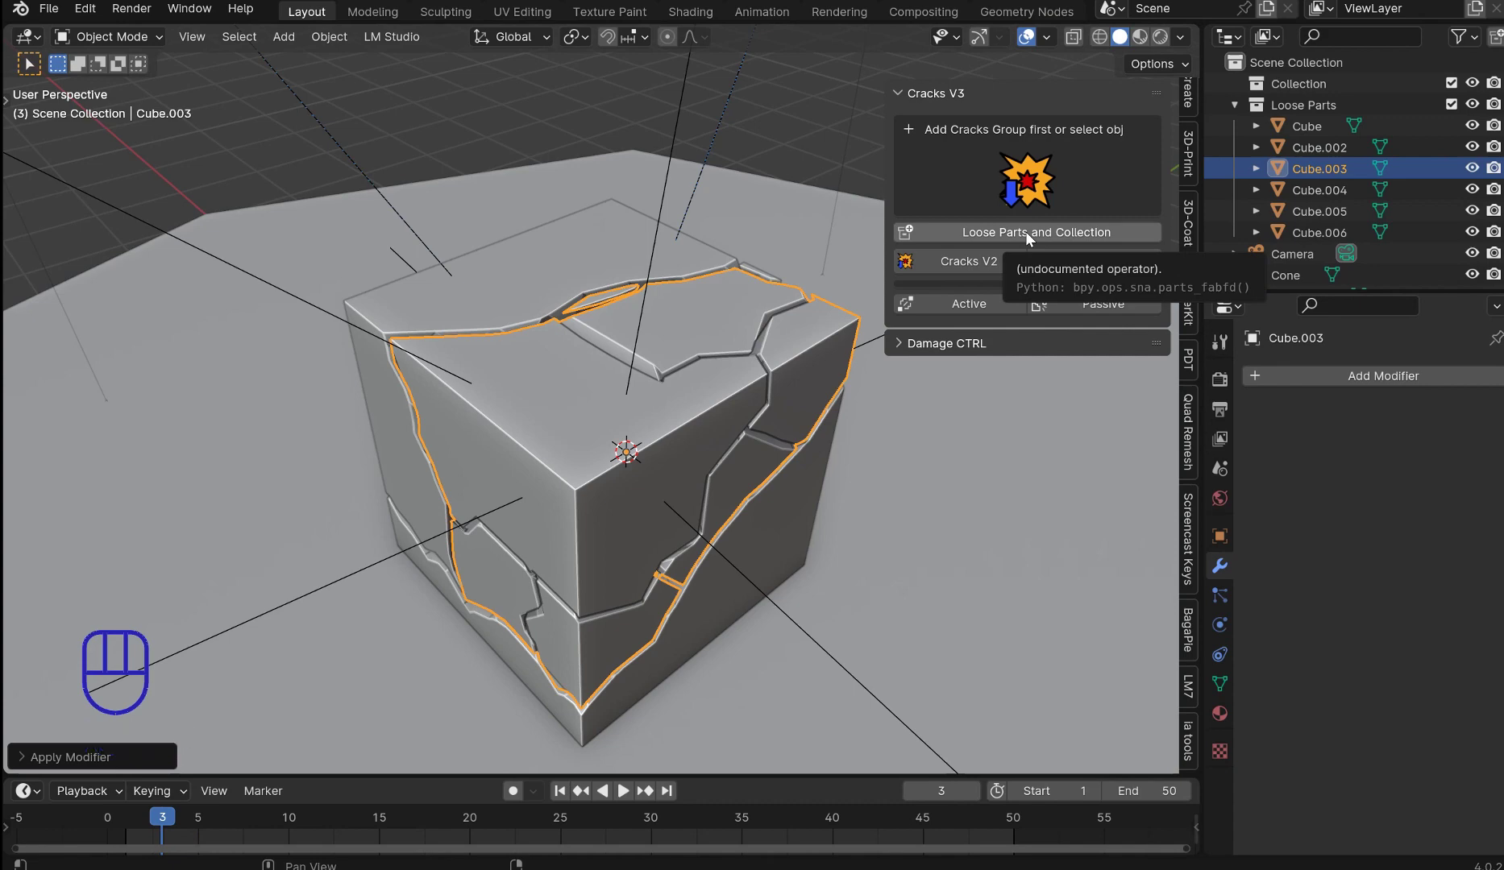
click(1033, 239)
text(parts)
drag(908, 431, 861, 396)
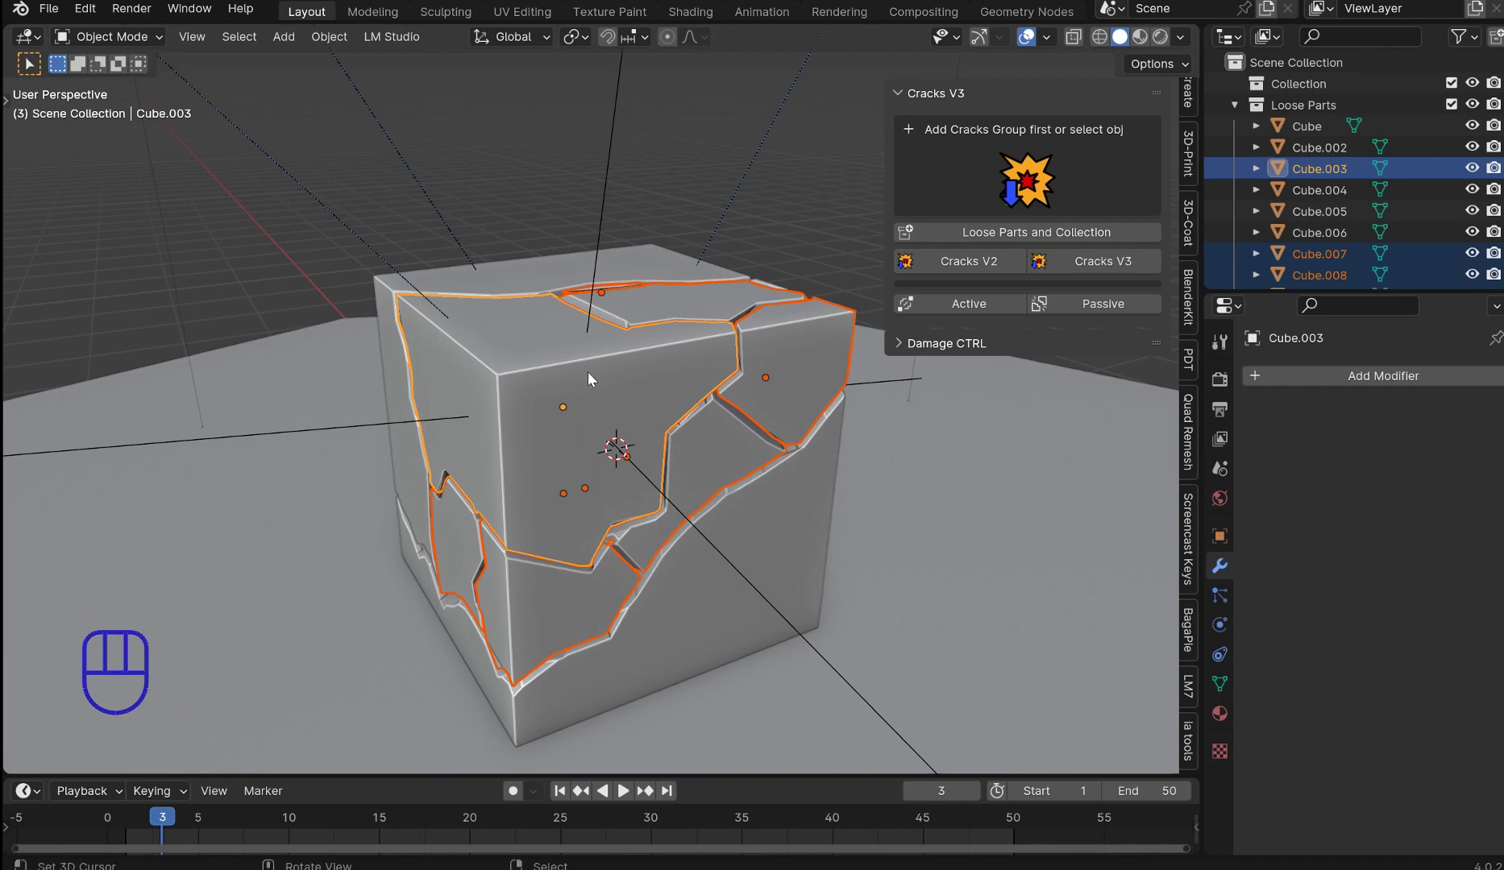
drag(623, 379, 711, 391)
right_click(708, 396)
Step: Pull a cluster of fragments away with G, then cancel to return them
drag(698, 398, 626, 408)
key(g)
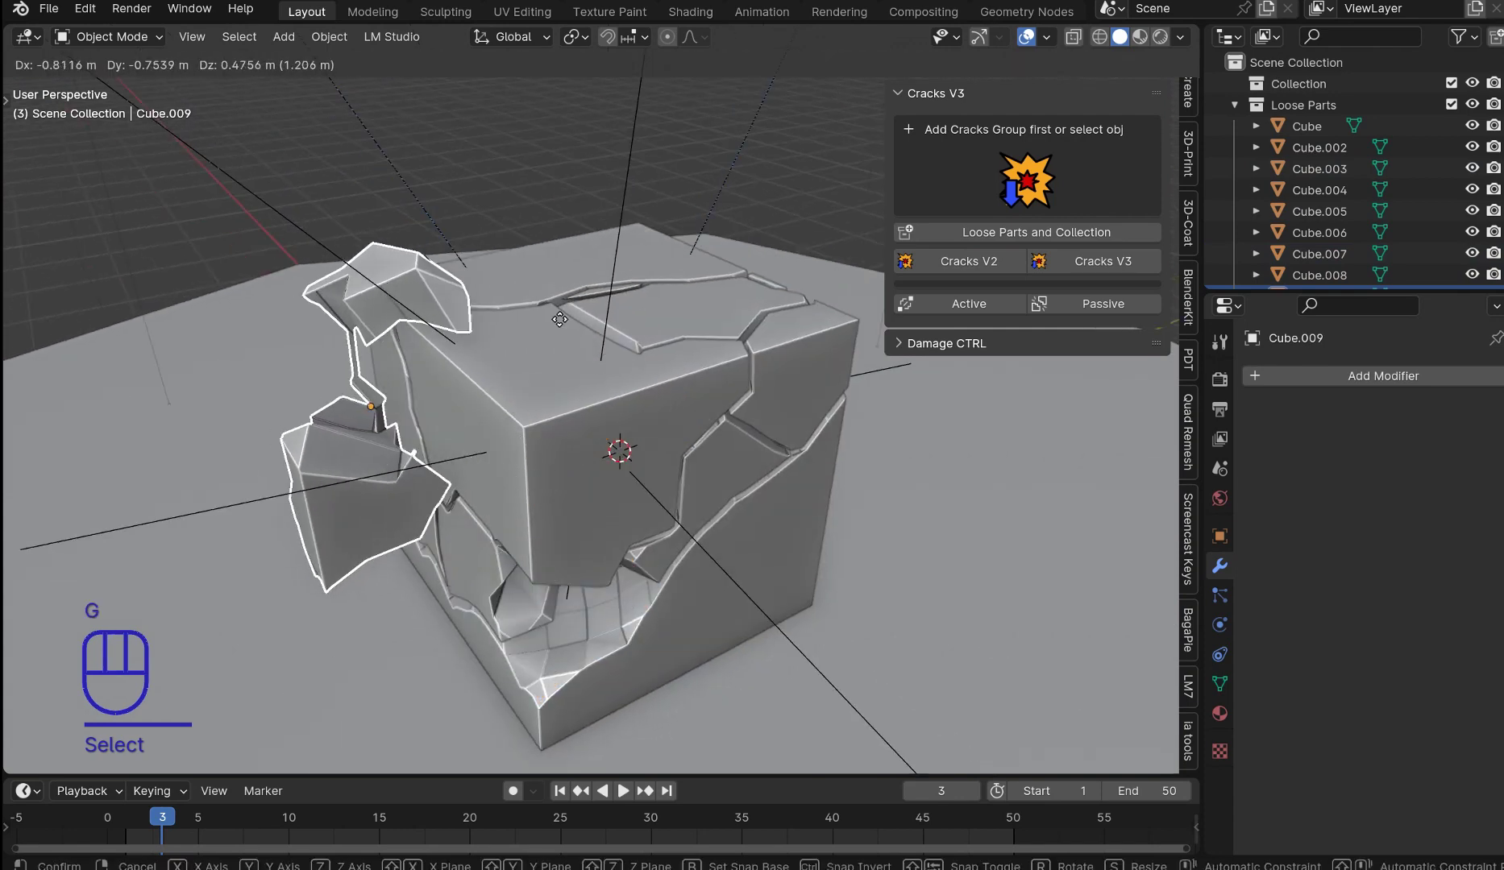
right_click(582, 356)
key(g)
Step: Inspect the fragments' cracks and the gaps between pieces from several sides
drag(764, 385, 553, 386)
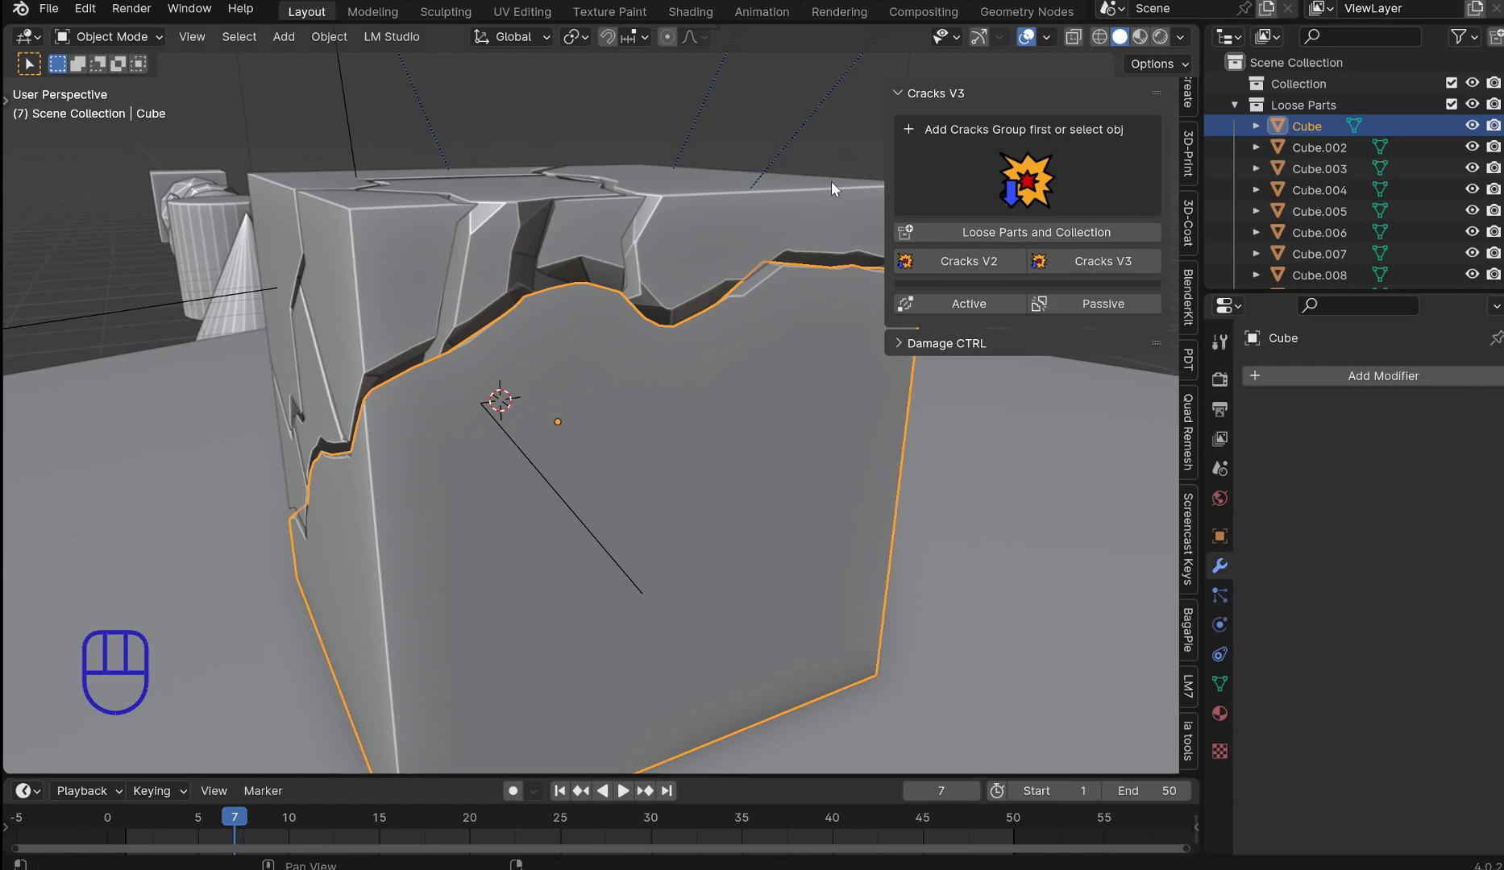
drag(441, 257, 501, 329)
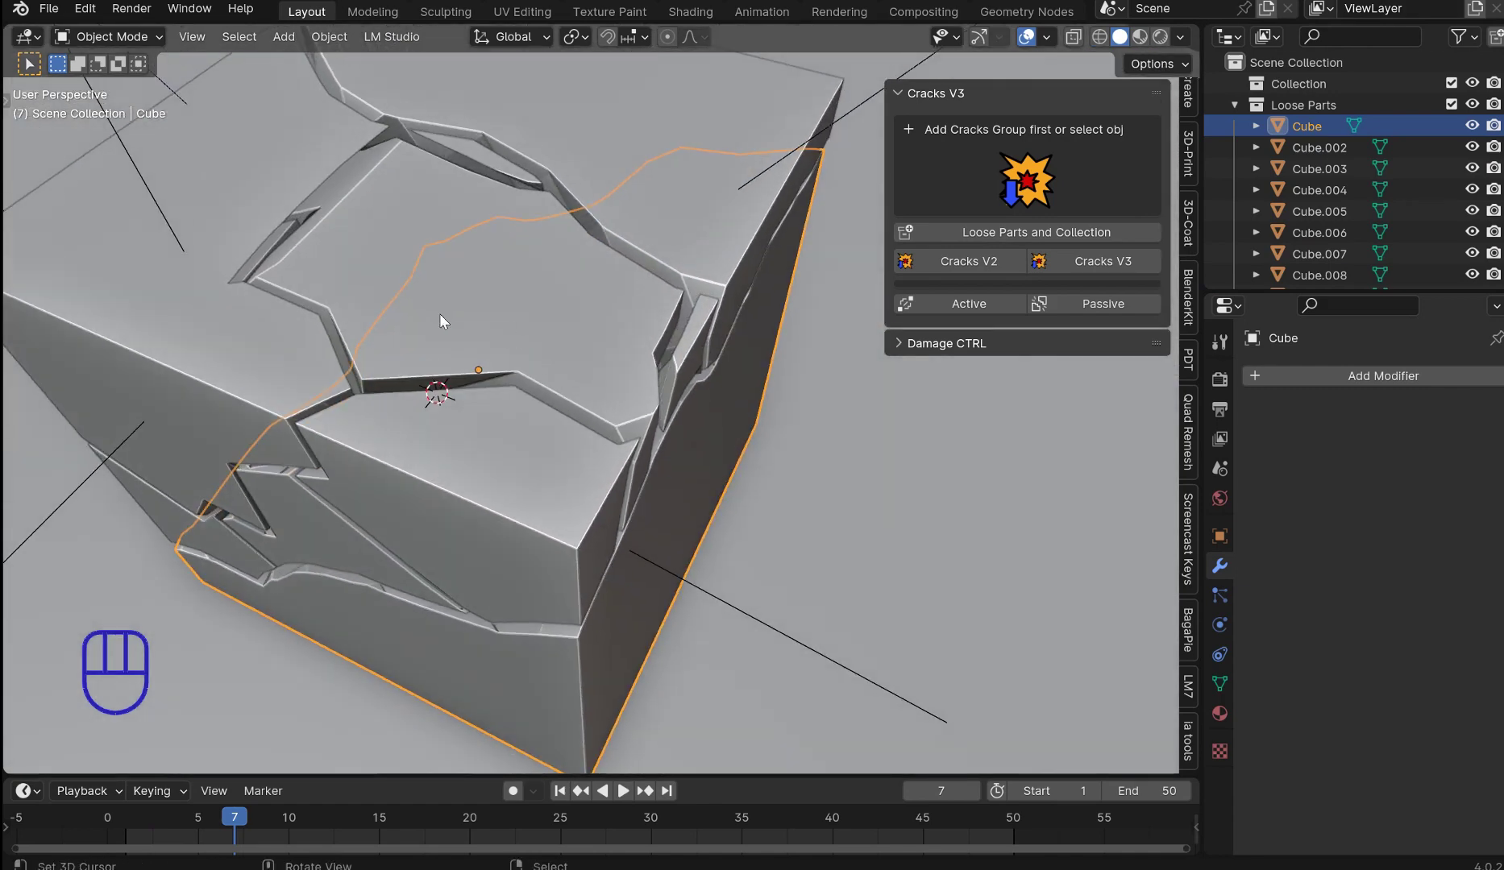
drag(602, 310, 563, 261)
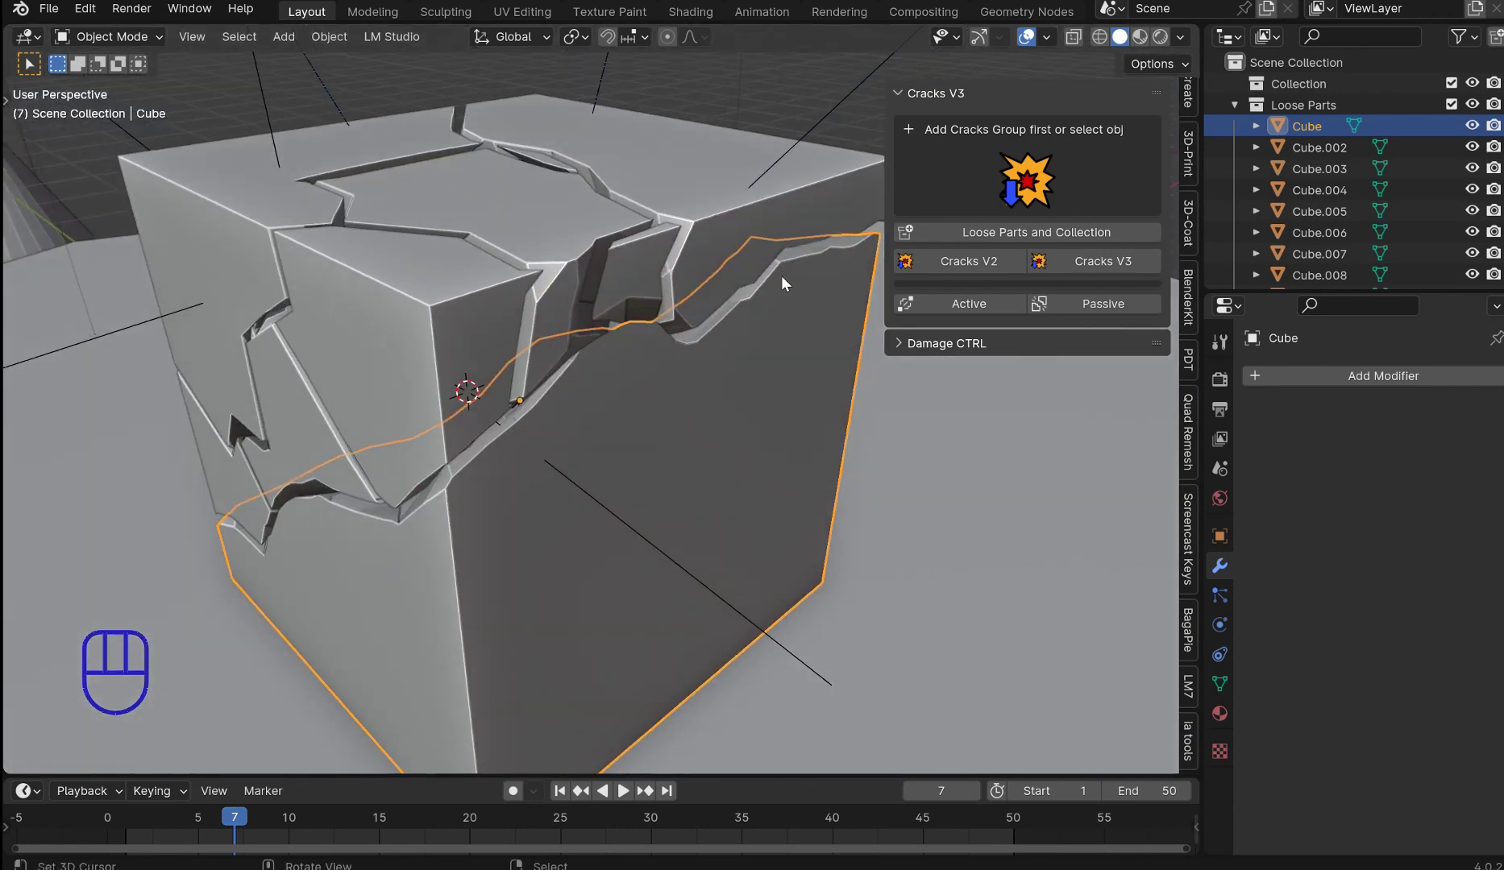
drag(799, 249, 631, 324)
right_click(743, 345)
drag(725, 362, 546, 376)
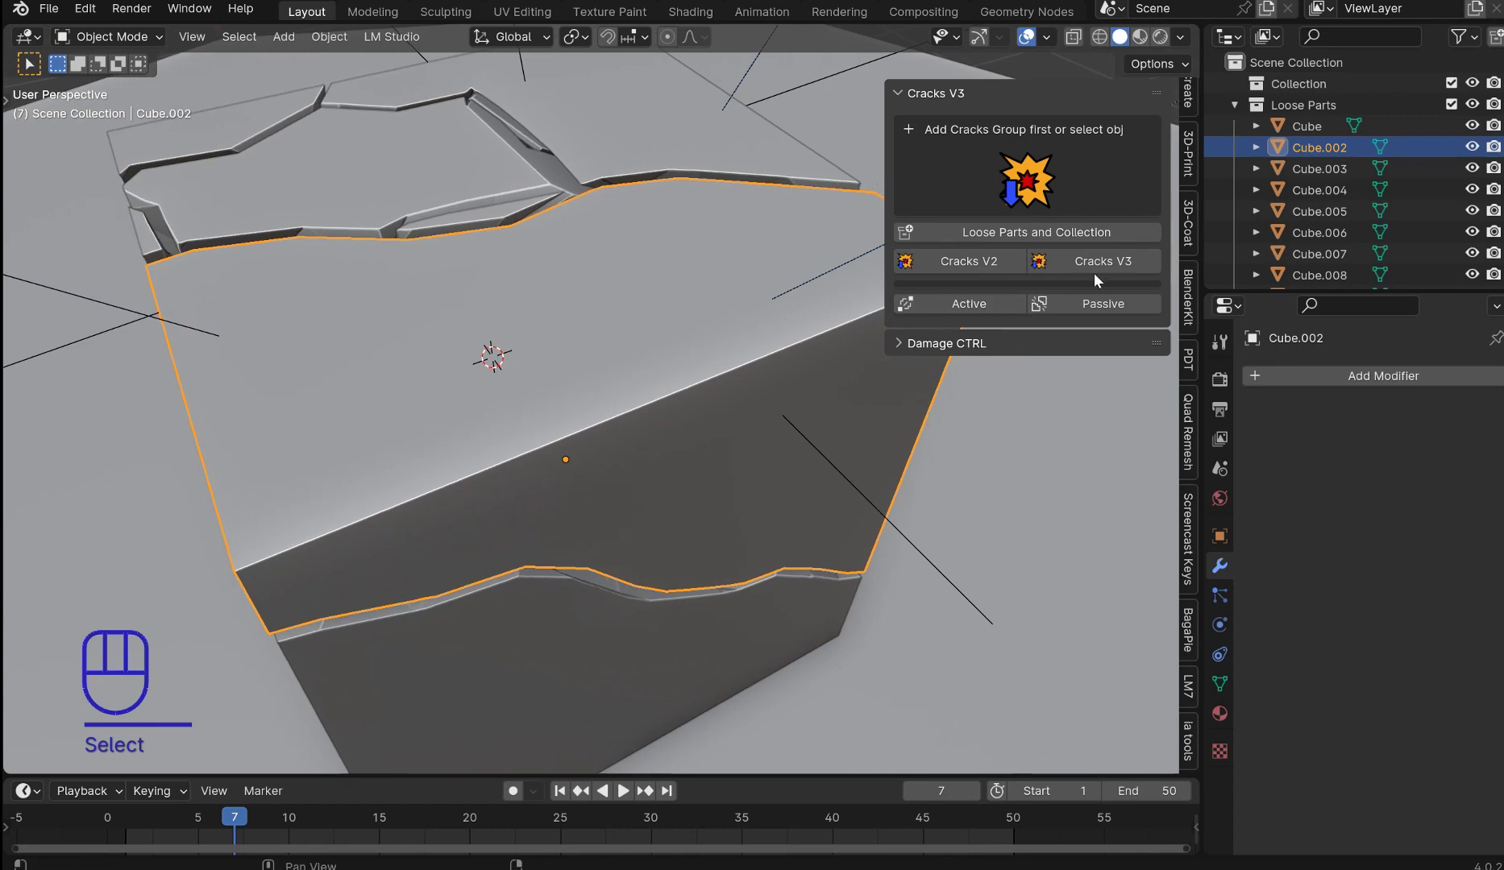
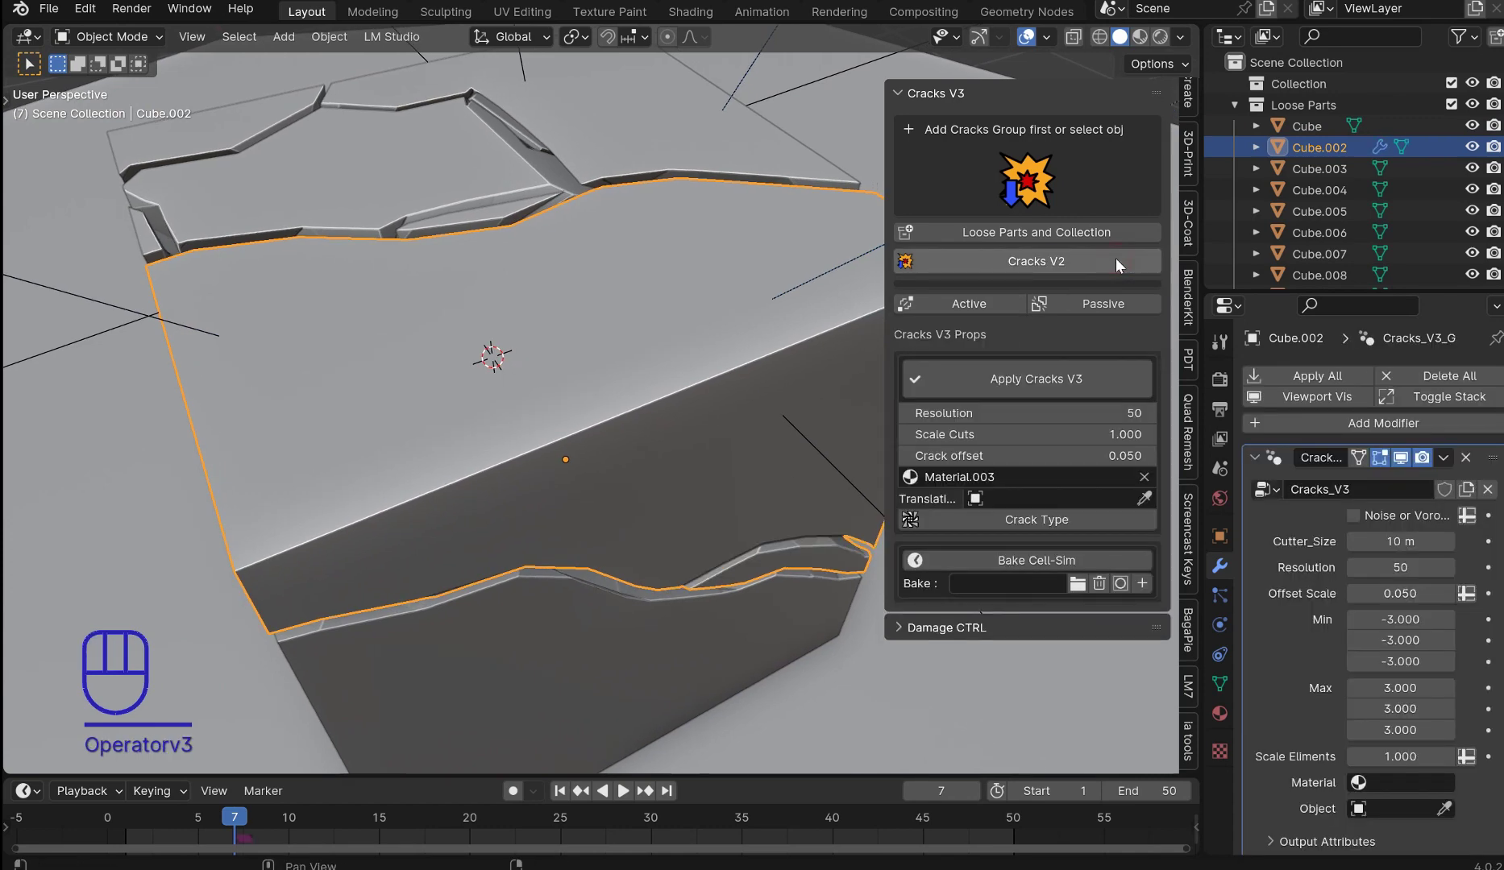
Step: Give fragment Cube.002 its own Cracks V3 effect with crack offset 0.010 and inspect the crack corner
drag(618, 482, 641, 461)
click(1409, 466)
click(1409, 466)
drag(748, 471, 798, 570)
drag(656, 507, 642, 493)
drag(636, 466, 678, 375)
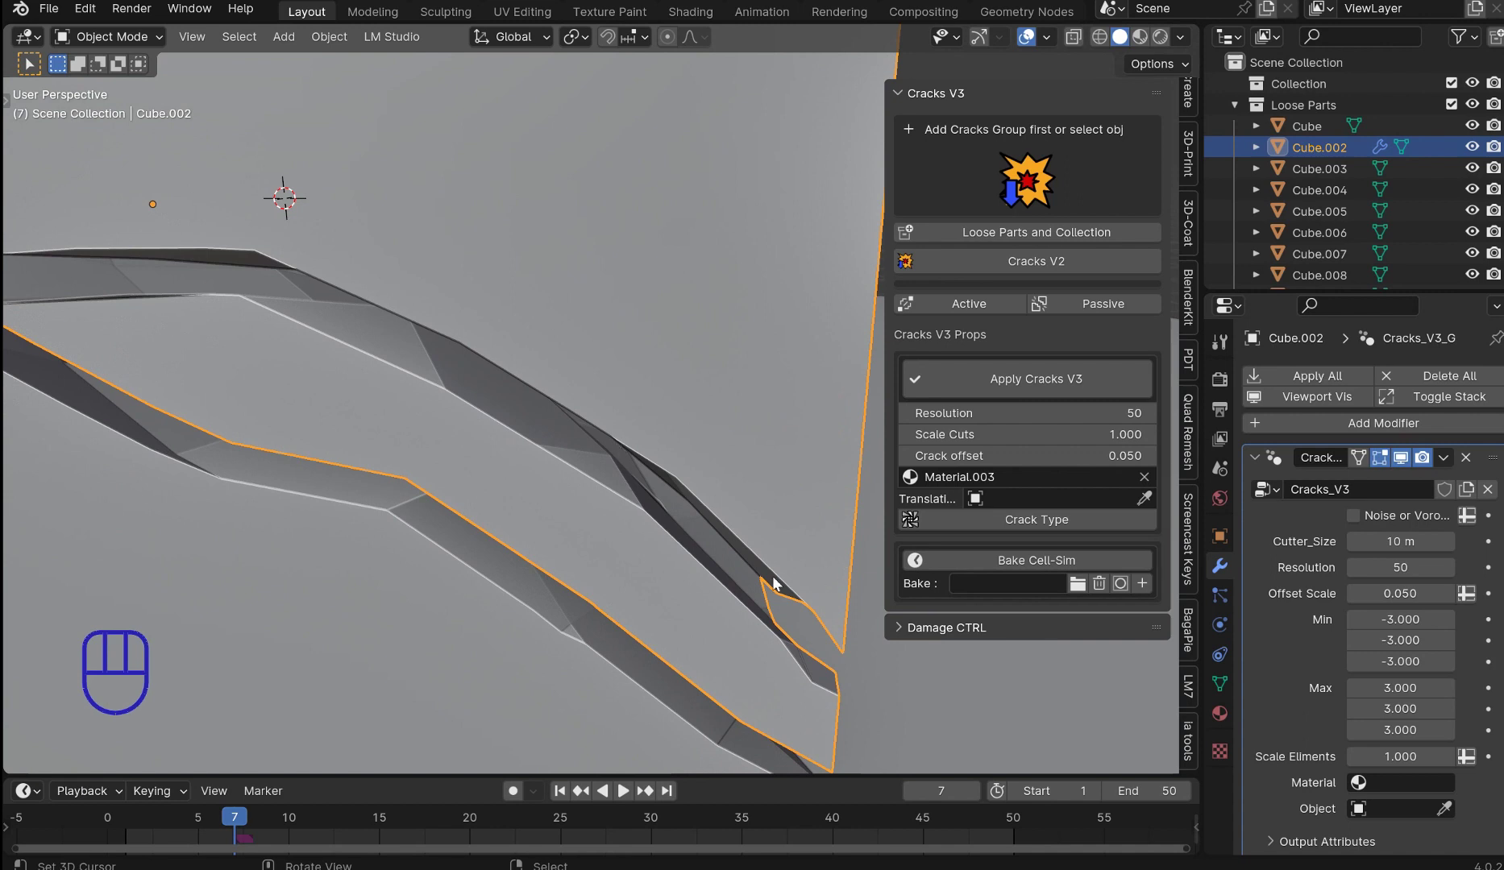
key(shift+Left)
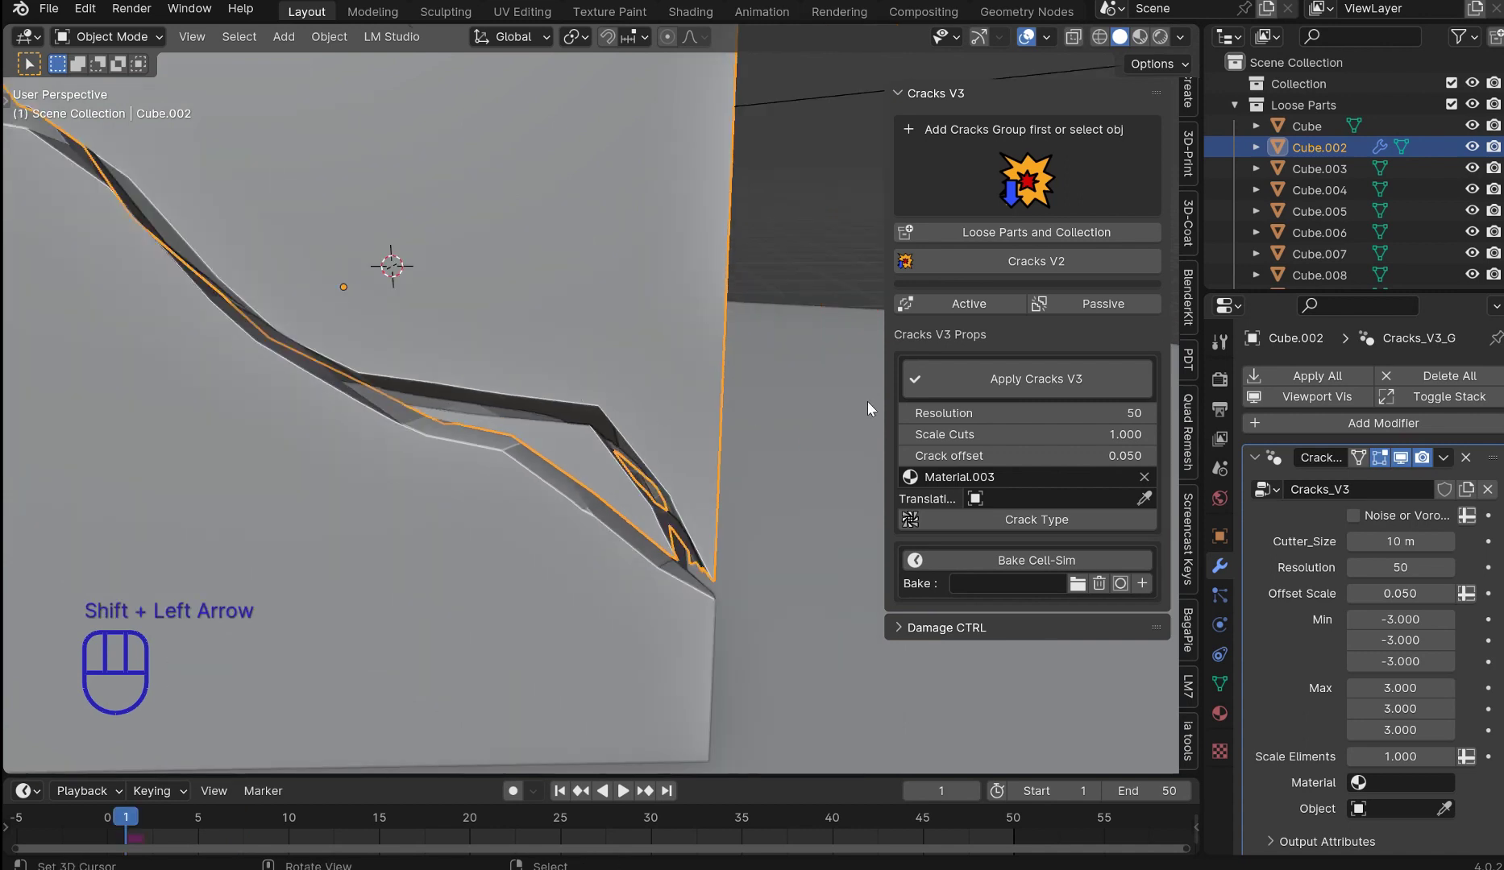
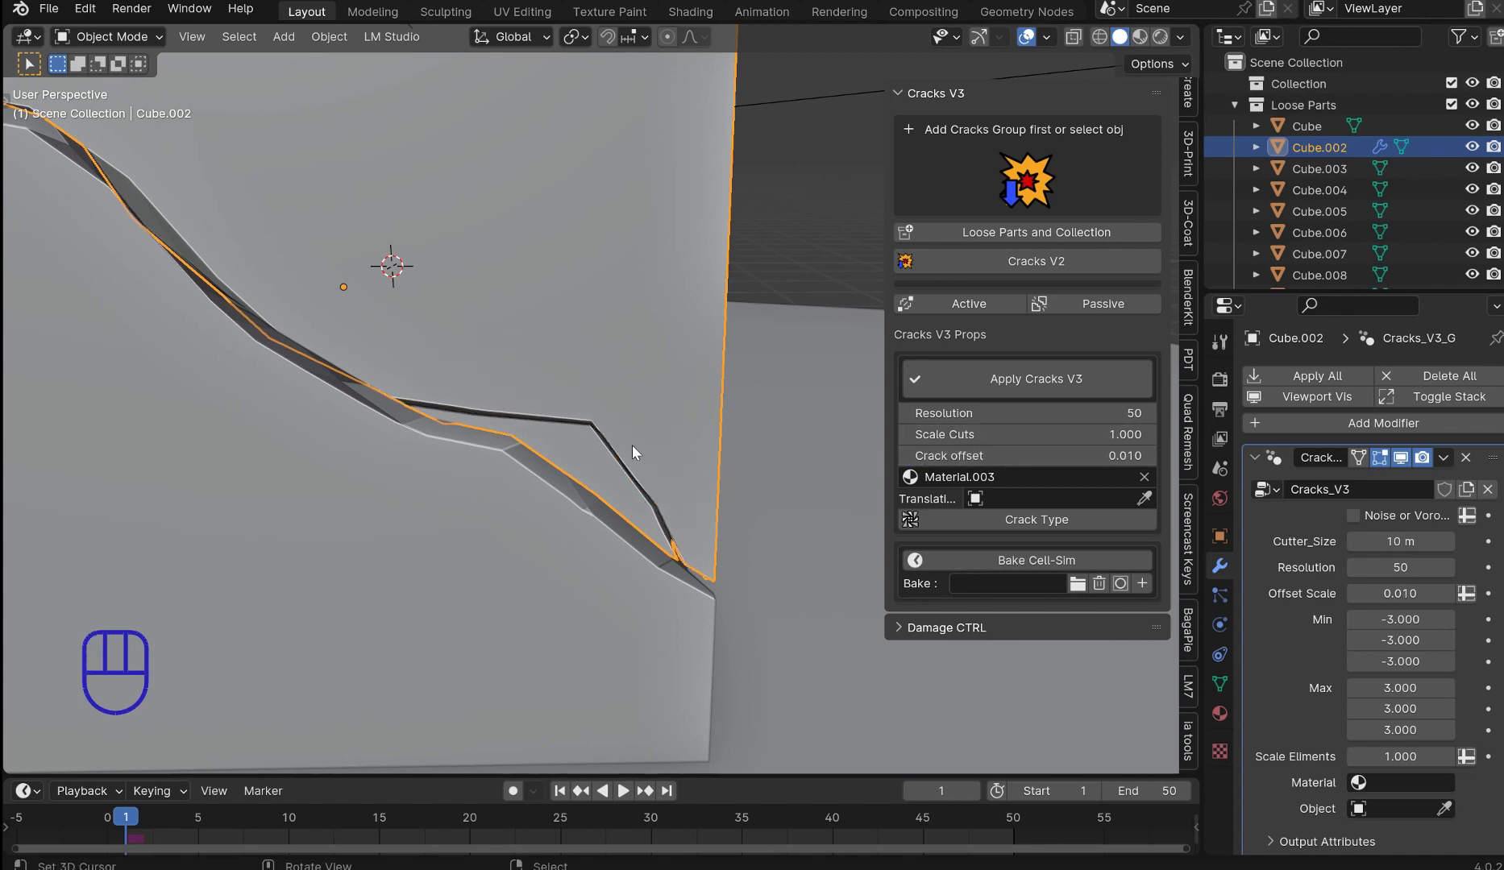
Step: Set the Cracks_V3 modifier Min X/Y/Z on Cube.002 to -0.750, -0.660 and -1.660
drag(551, 400, 693, 457)
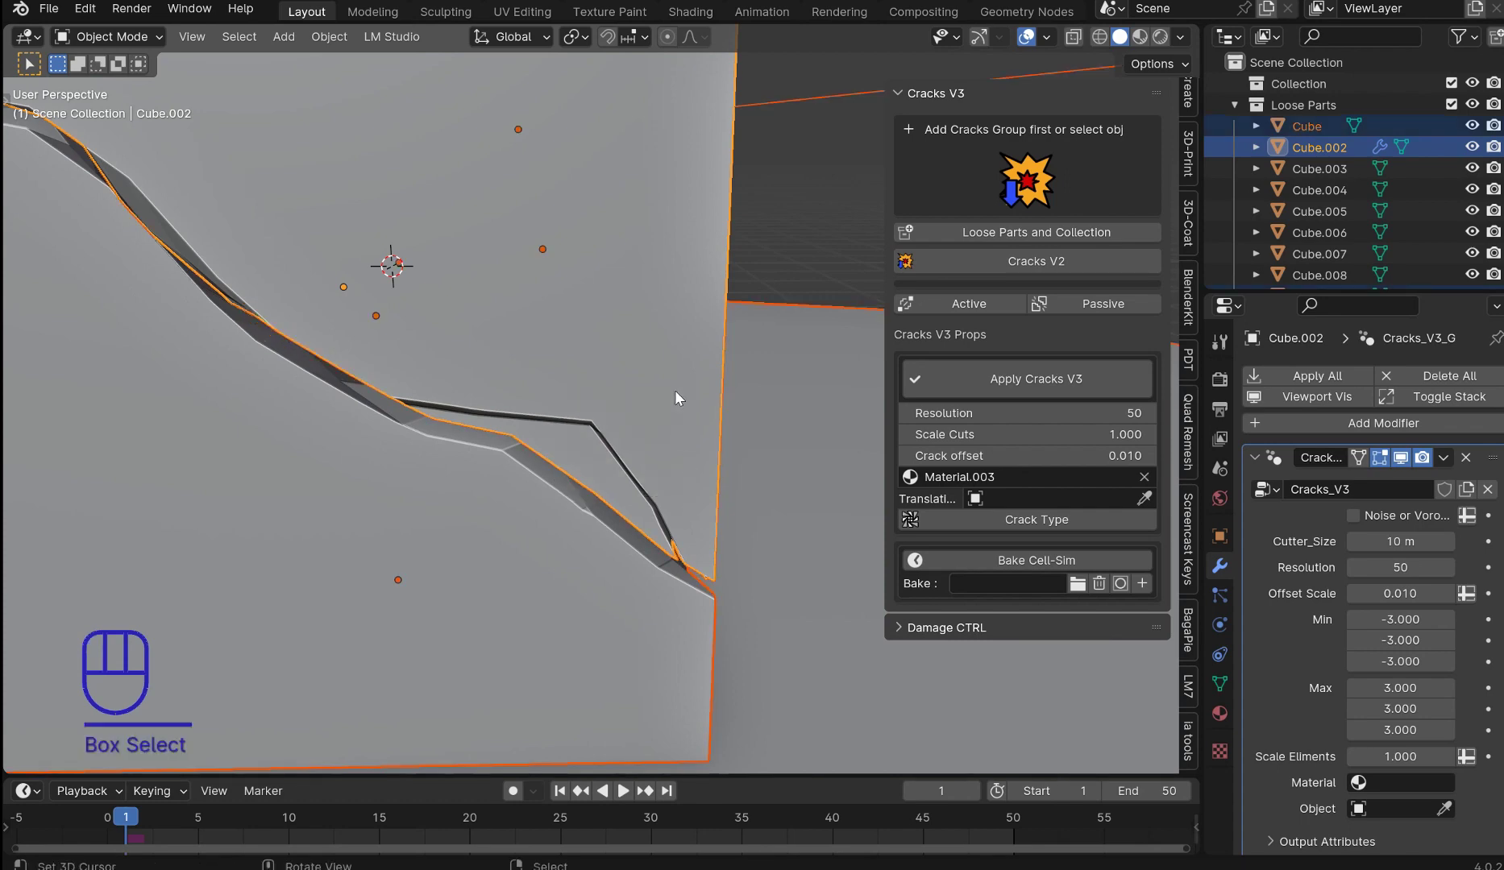
drag(652, 419, 745, 295)
right_click(771, 260)
right_click(801, 218)
right_click(601, 260)
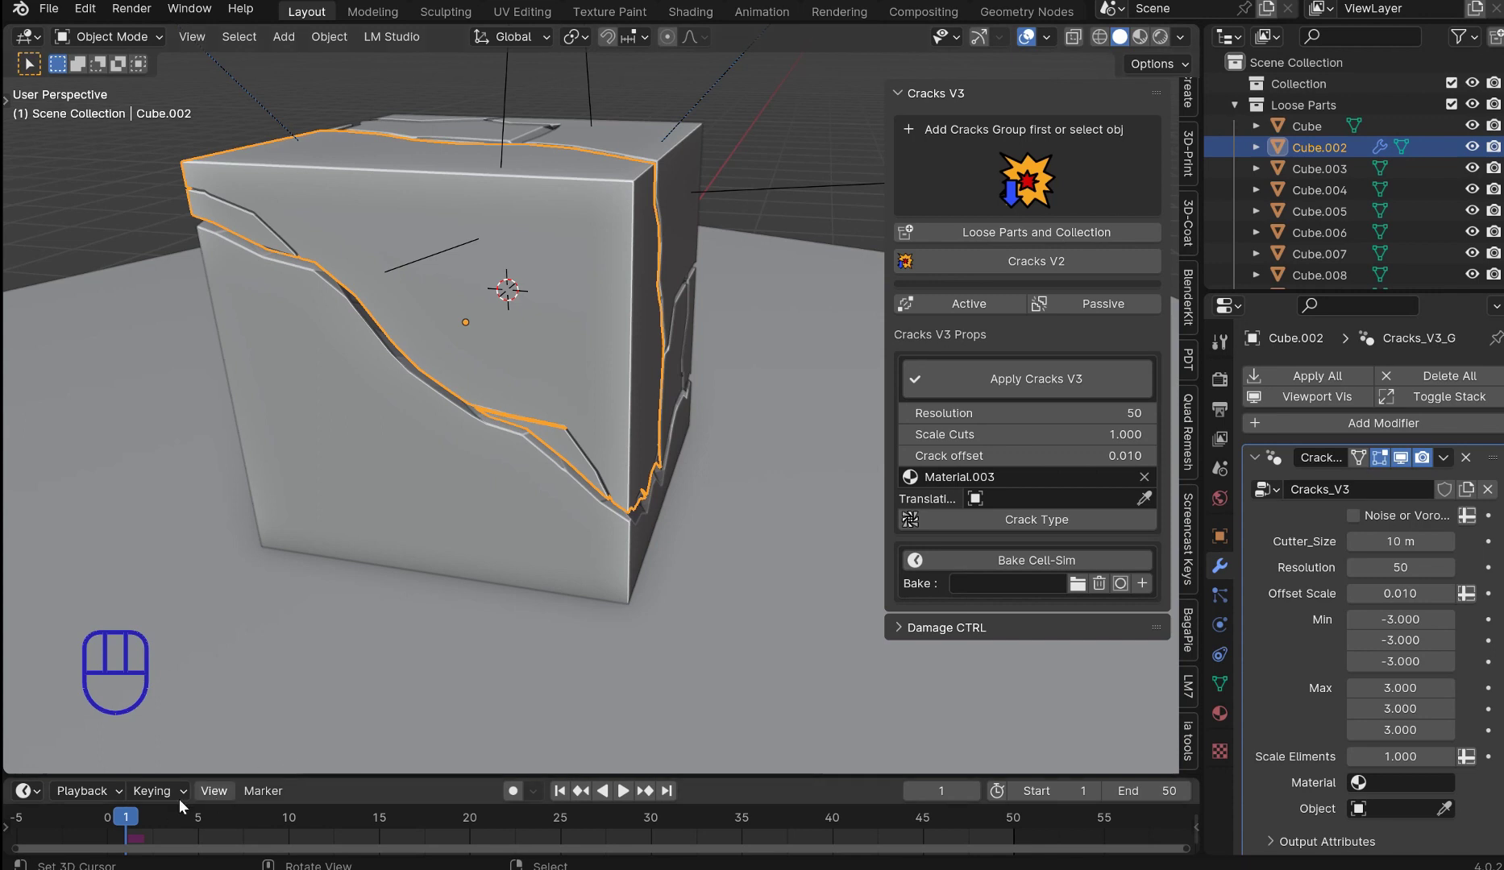
Step: Scrub the timeline back to the first frame and inspect the thinner cracks on the cube
drag(141, 821, 265, 832)
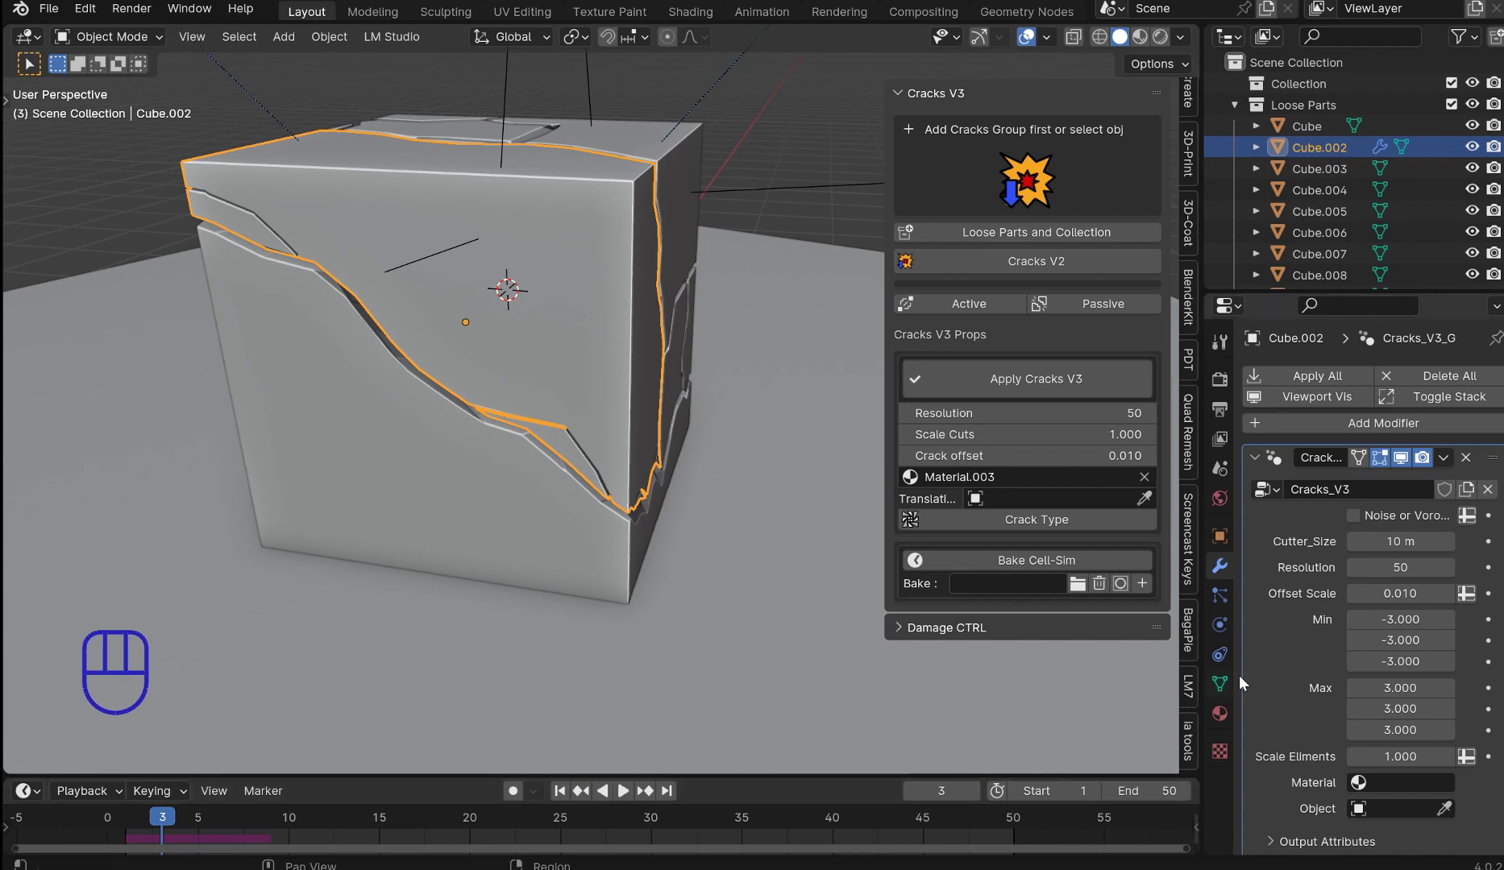
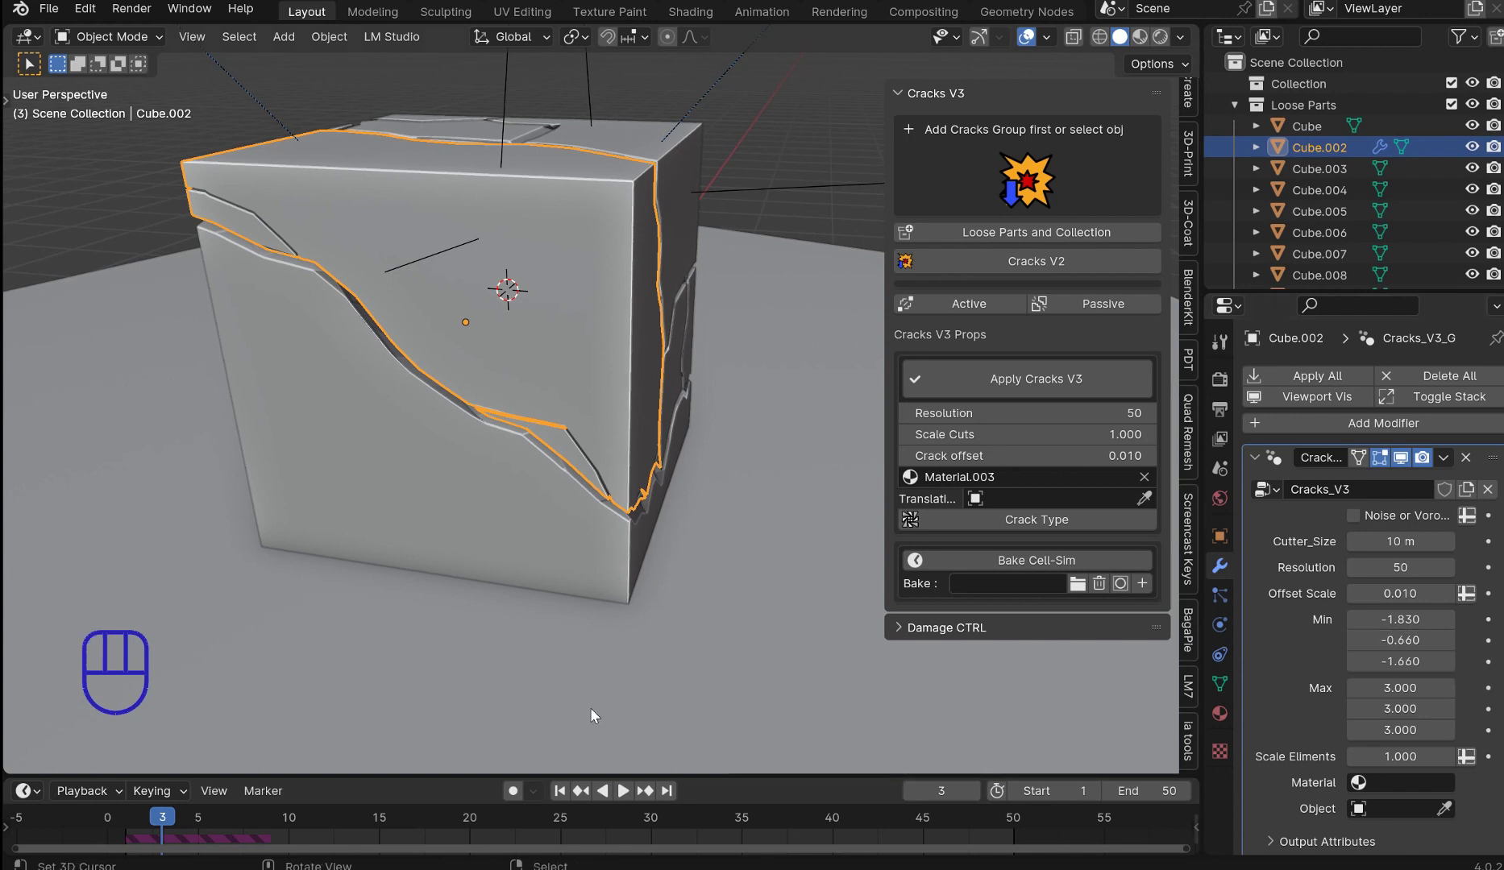
key(shift+Left)
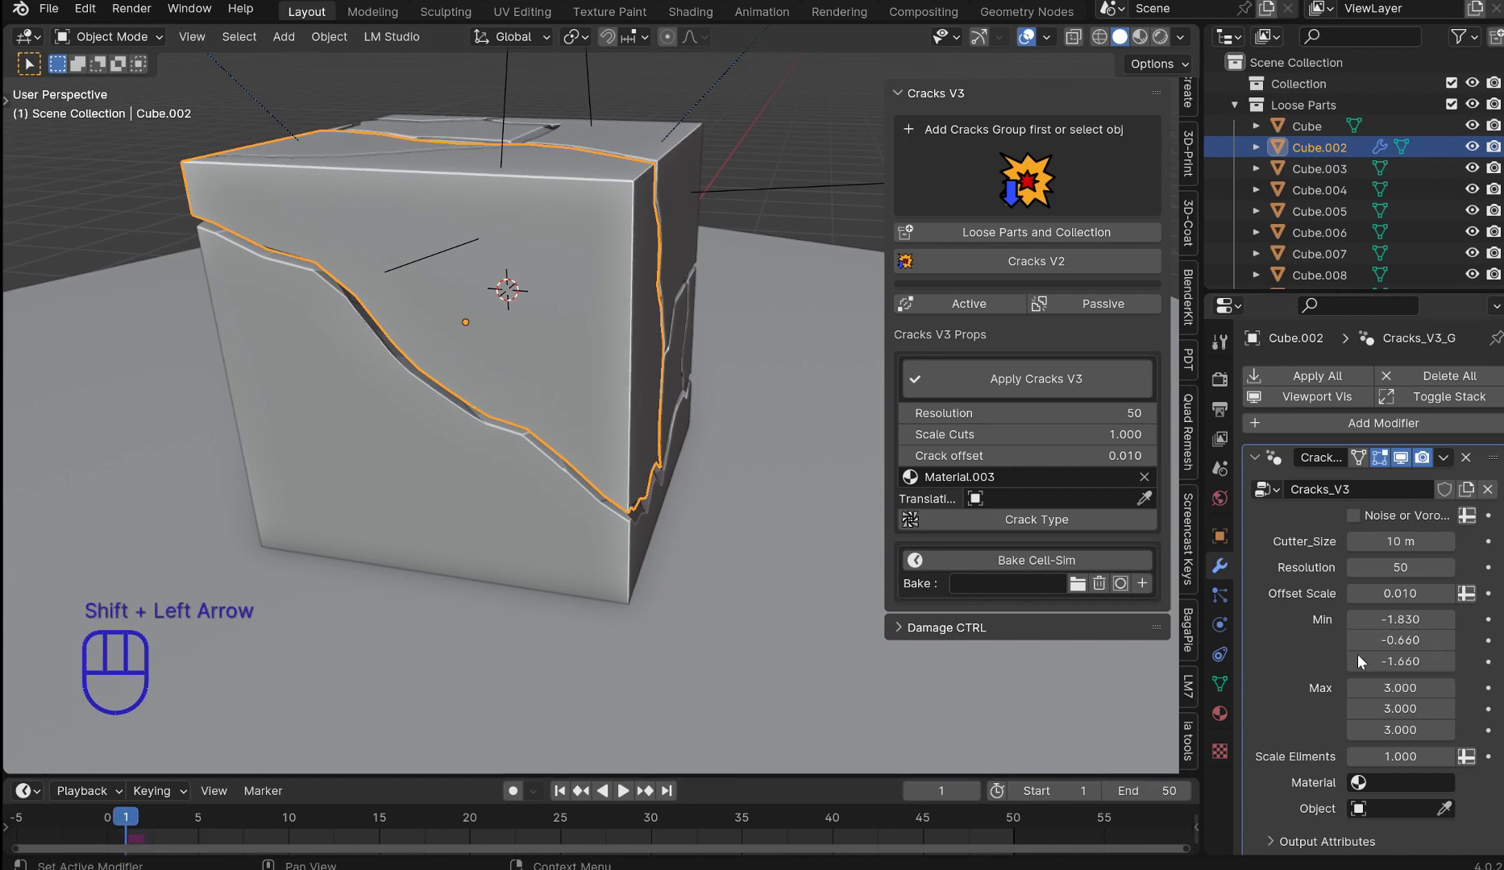
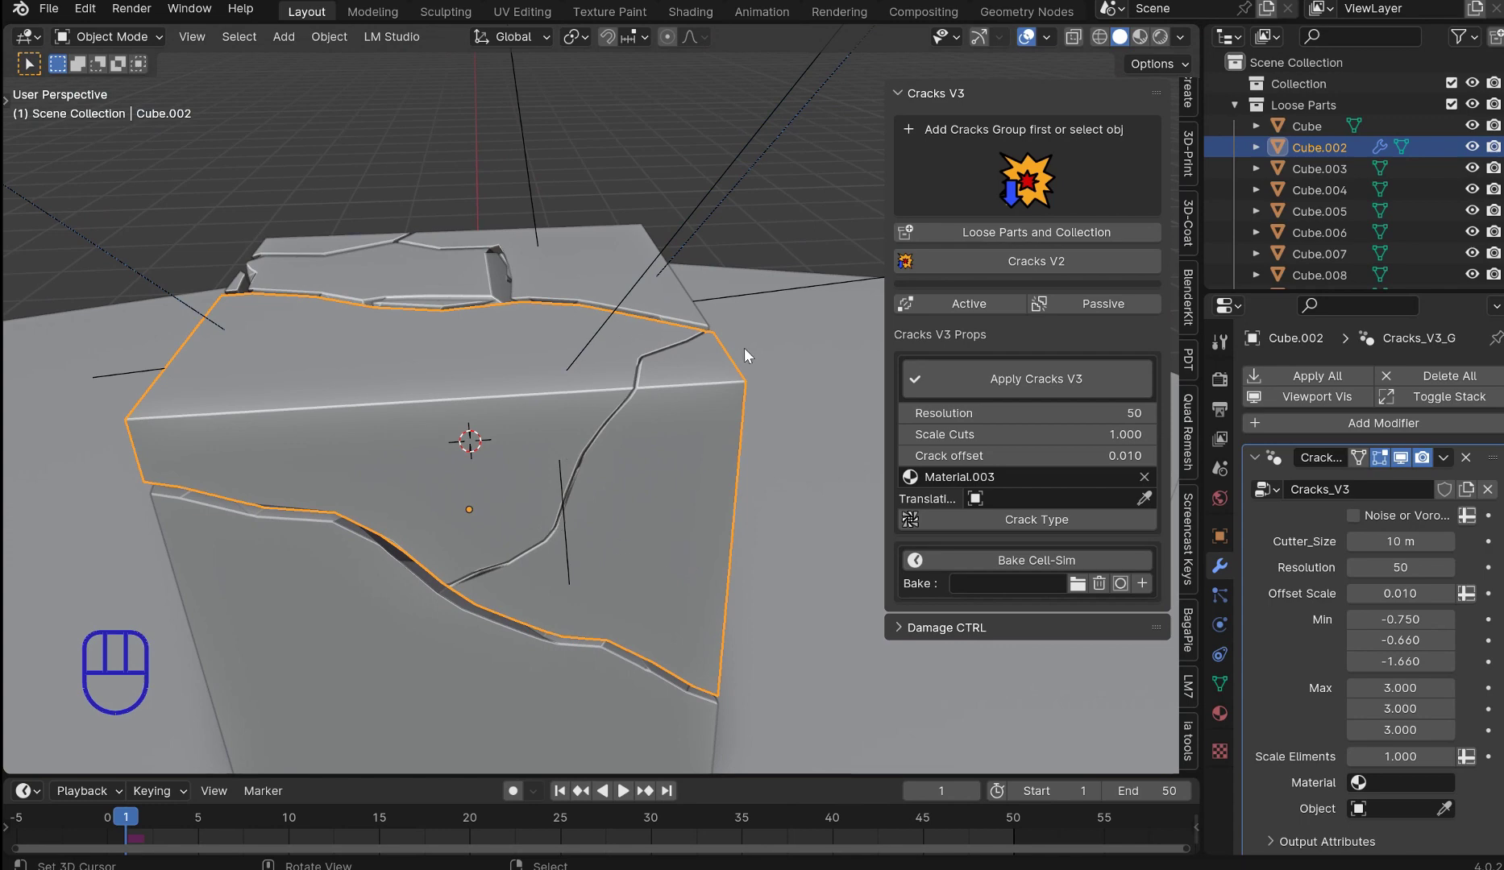
drag(793, 348, 718, 369)
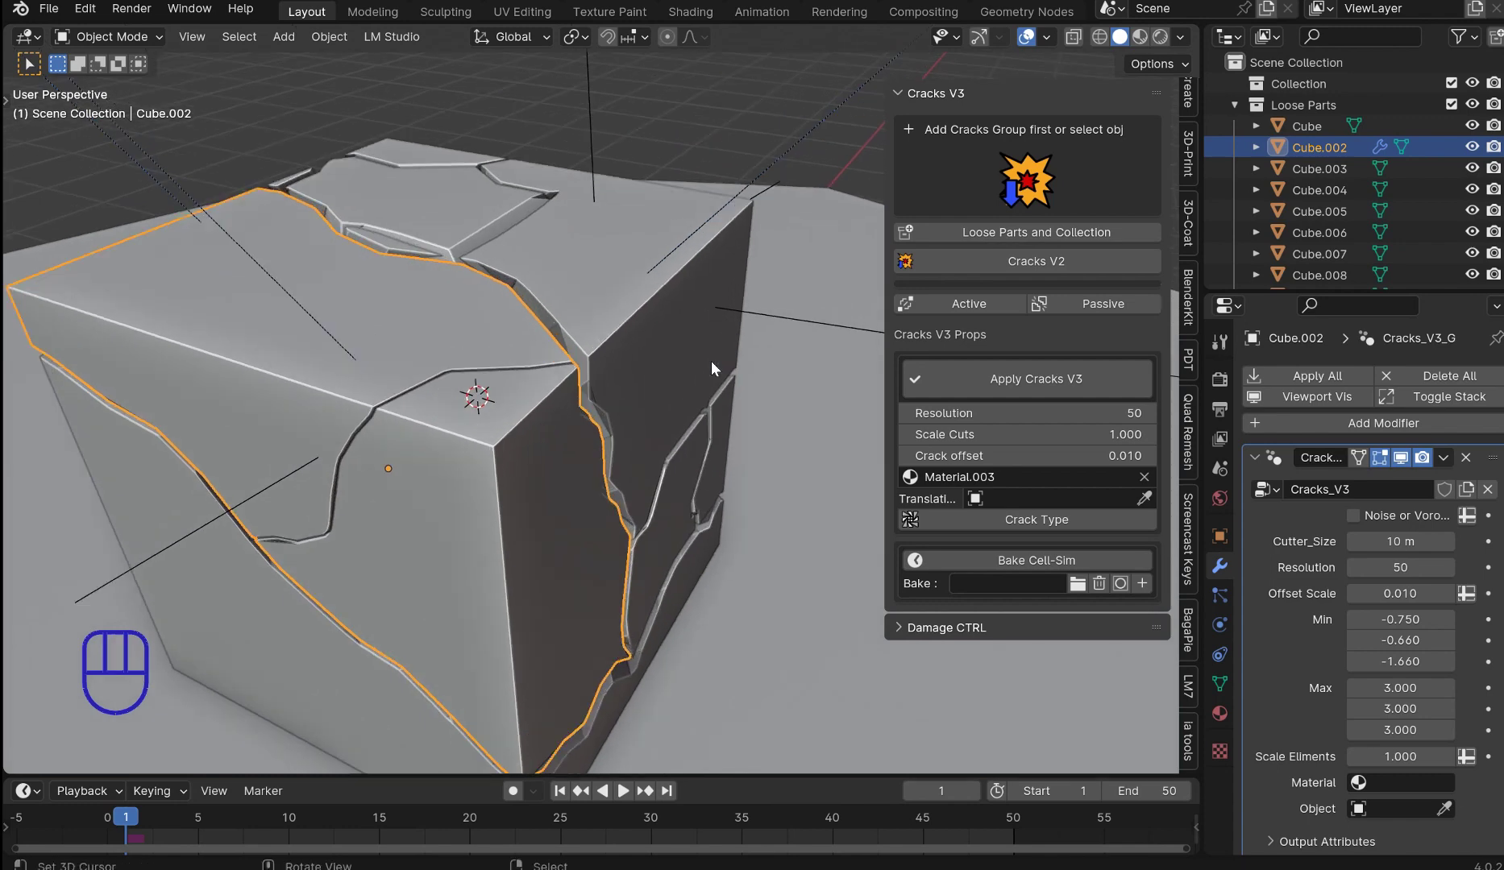
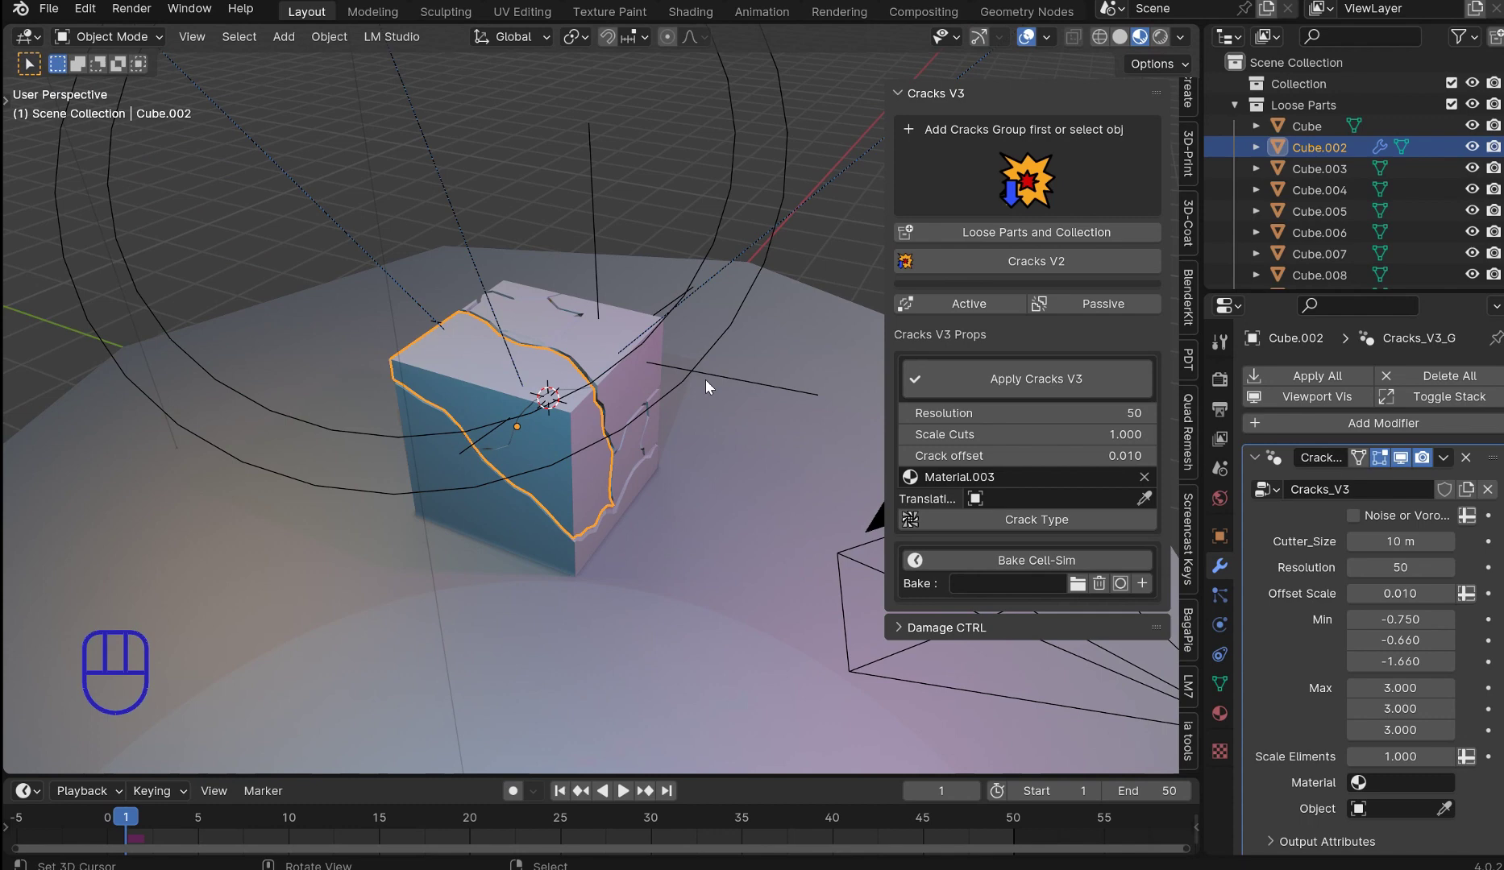
drag(602, 350, 782, 187)
drag(808, 177, 762, 244)
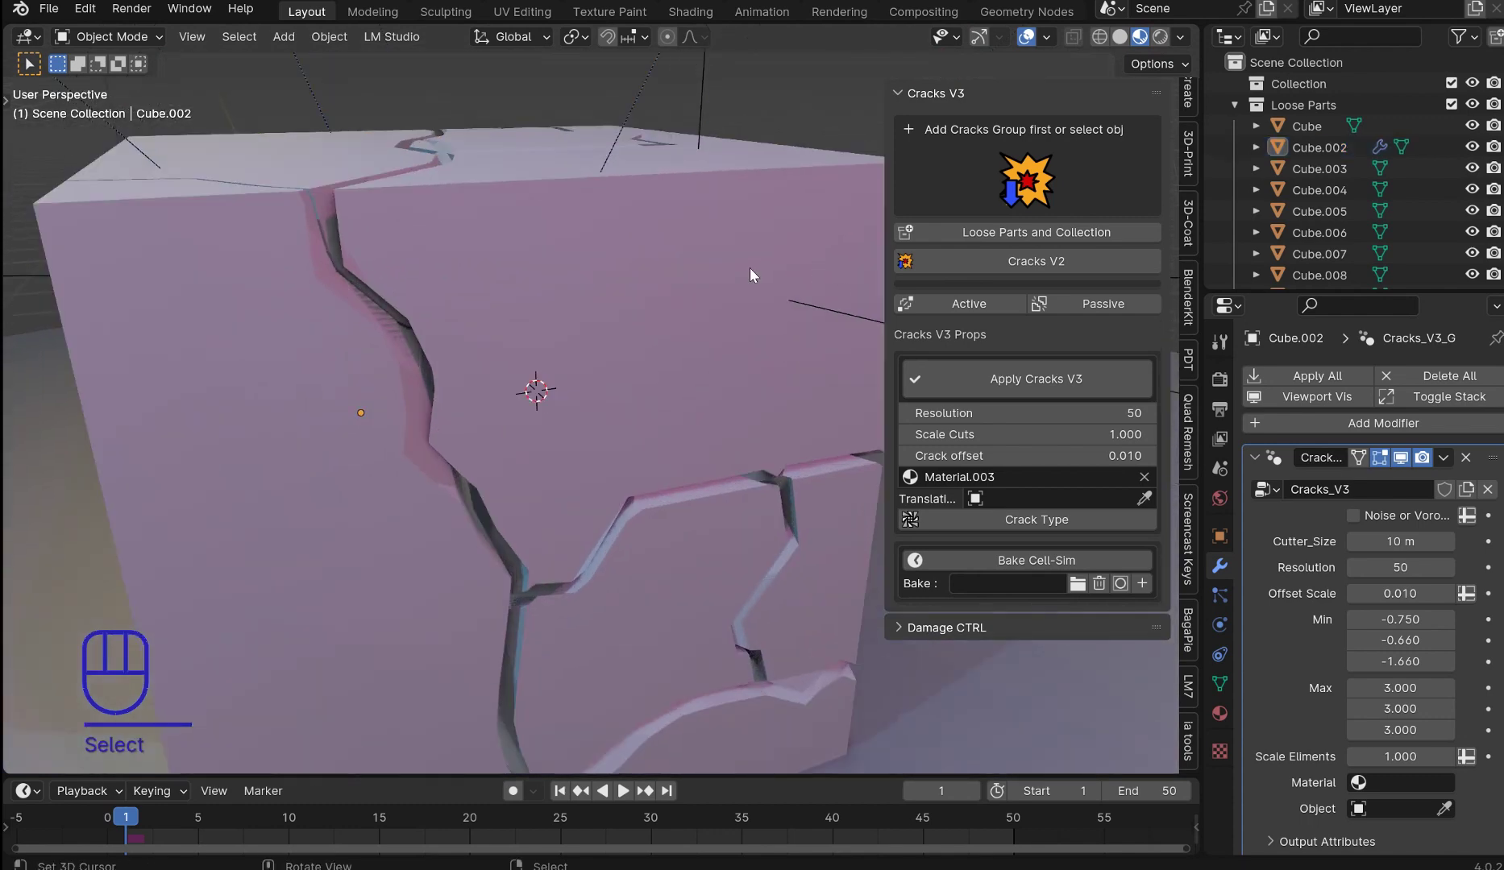
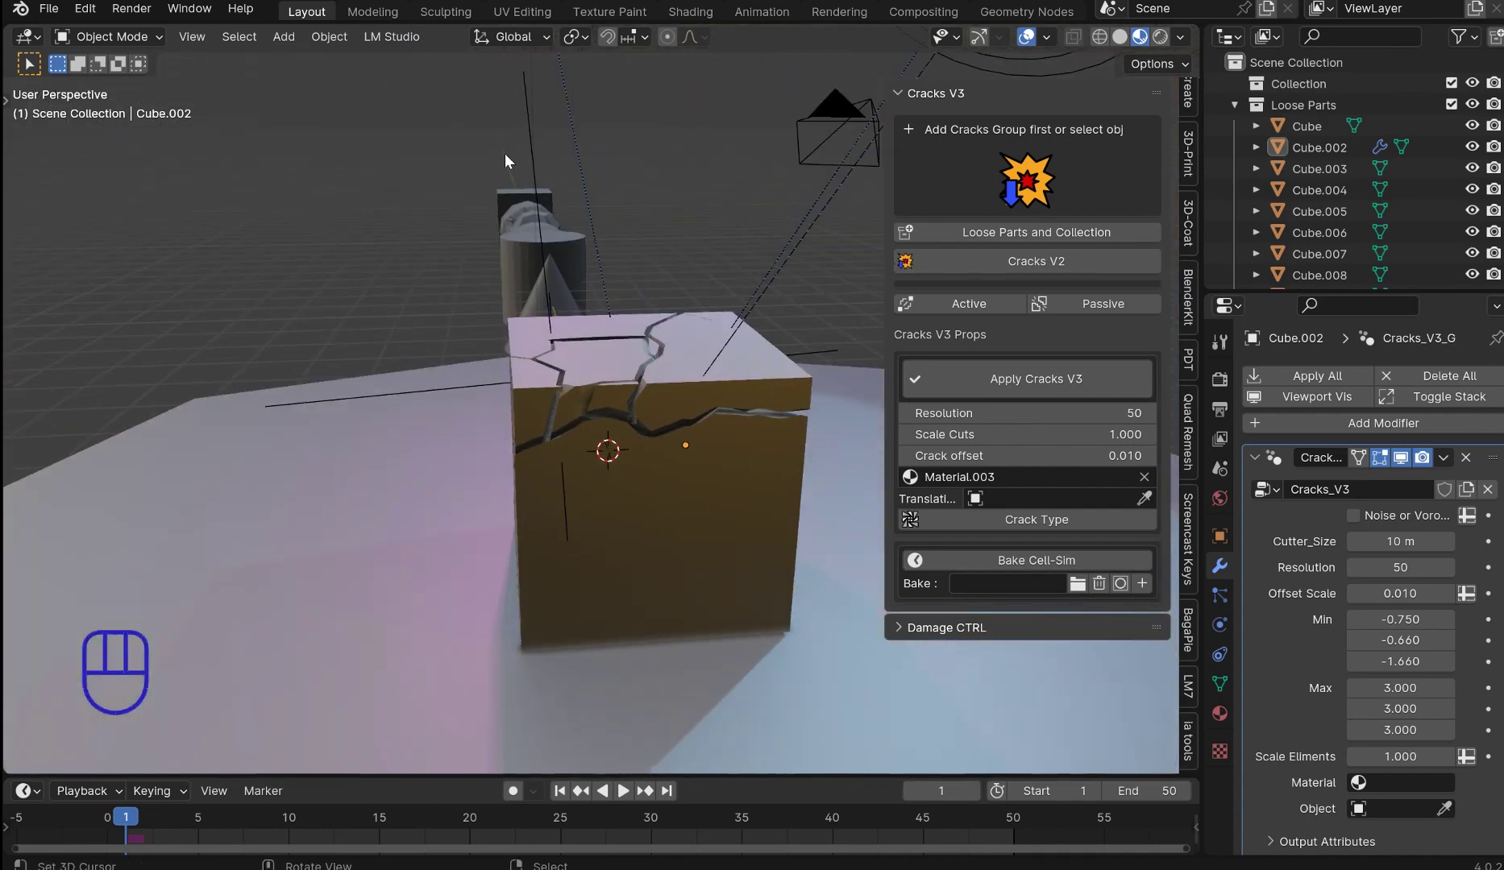
middle_click(604, 304)
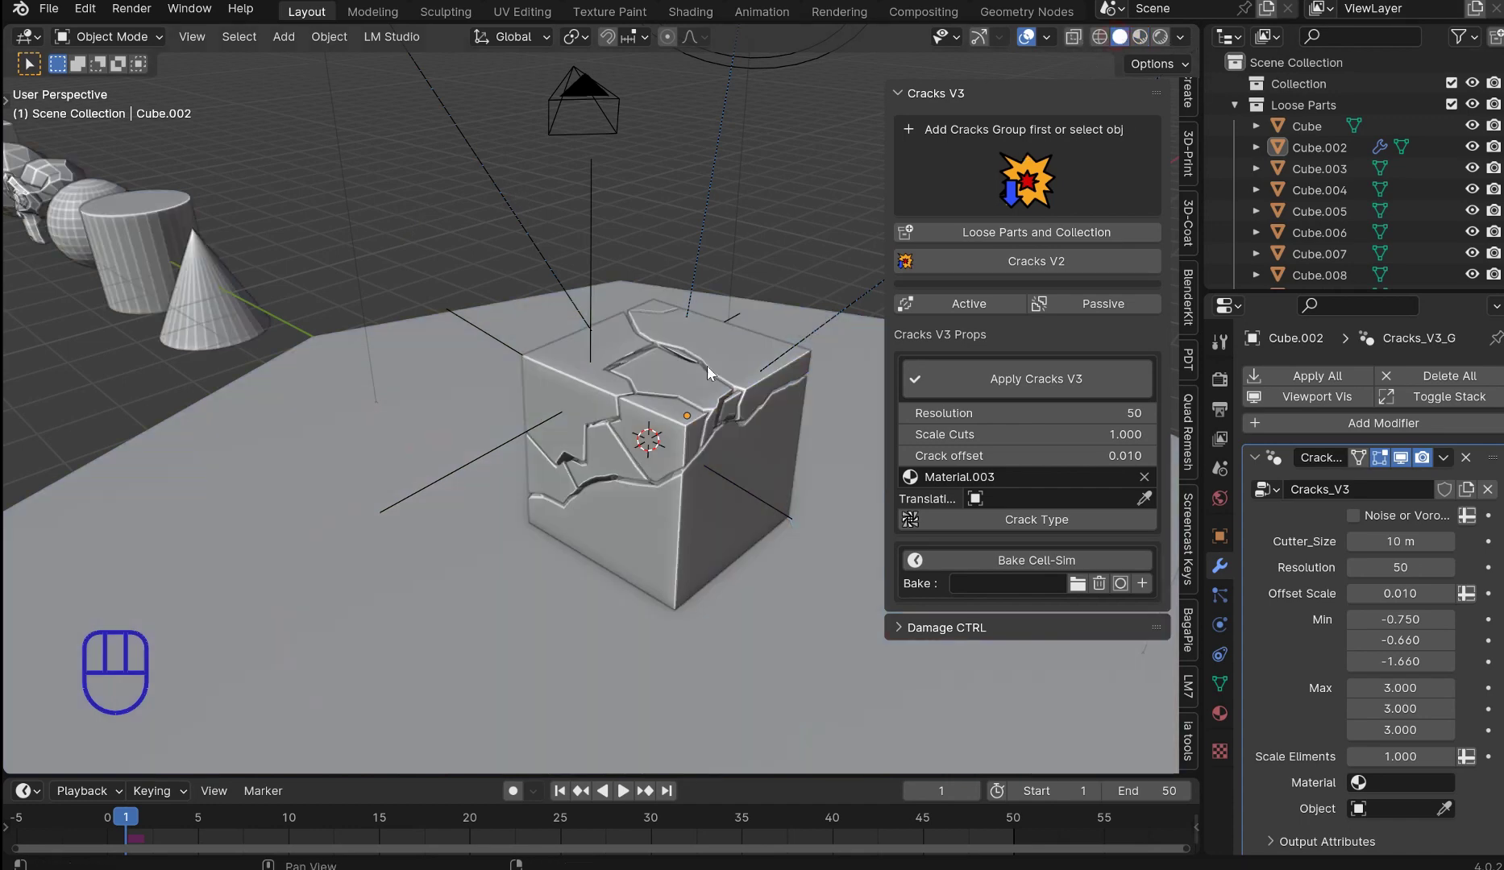
middle_click(577, 483)
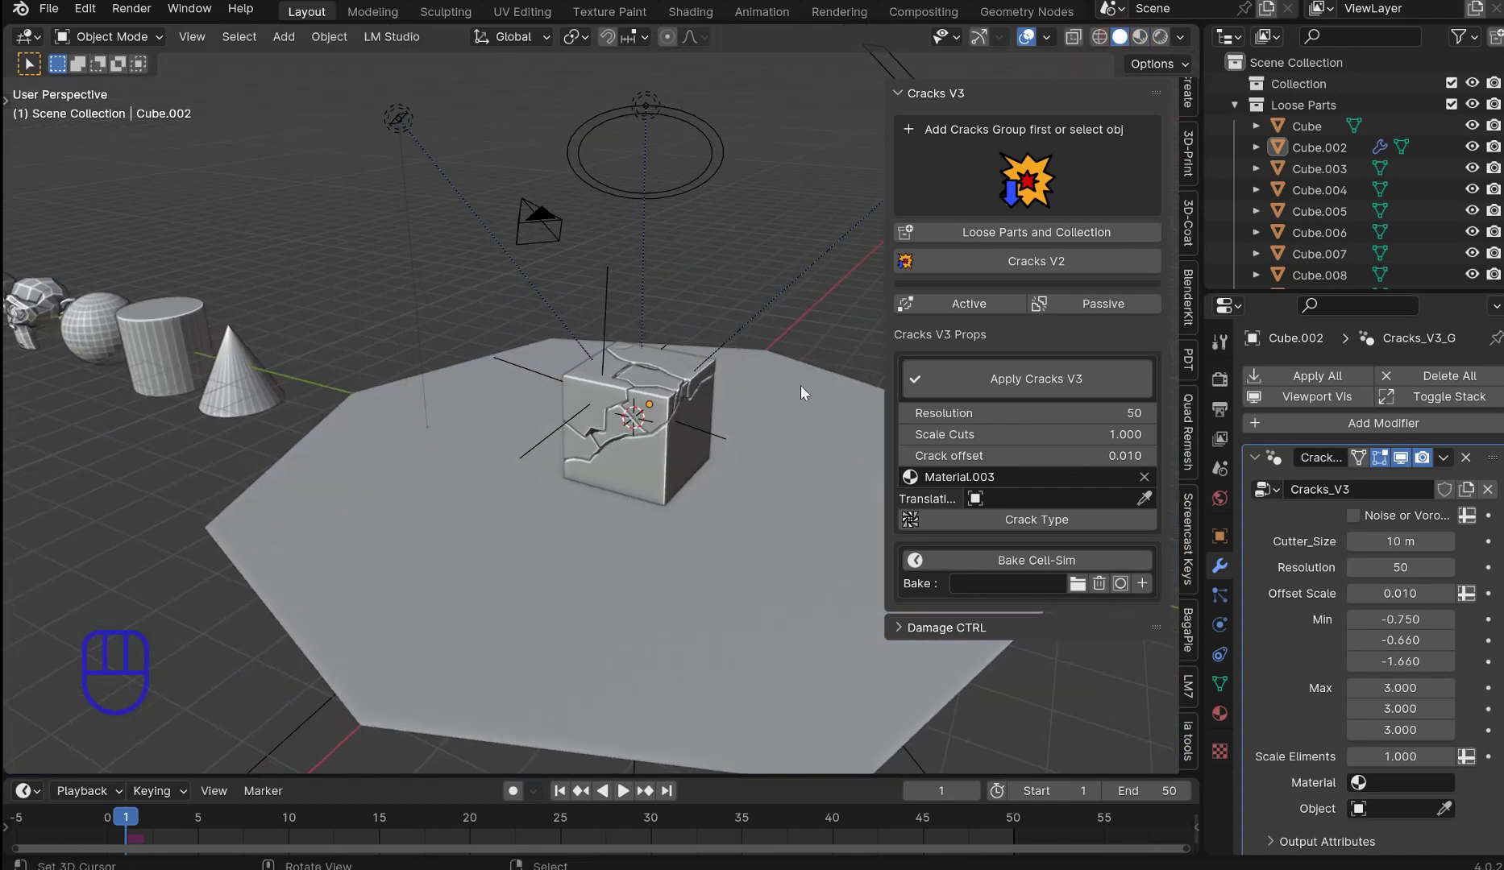
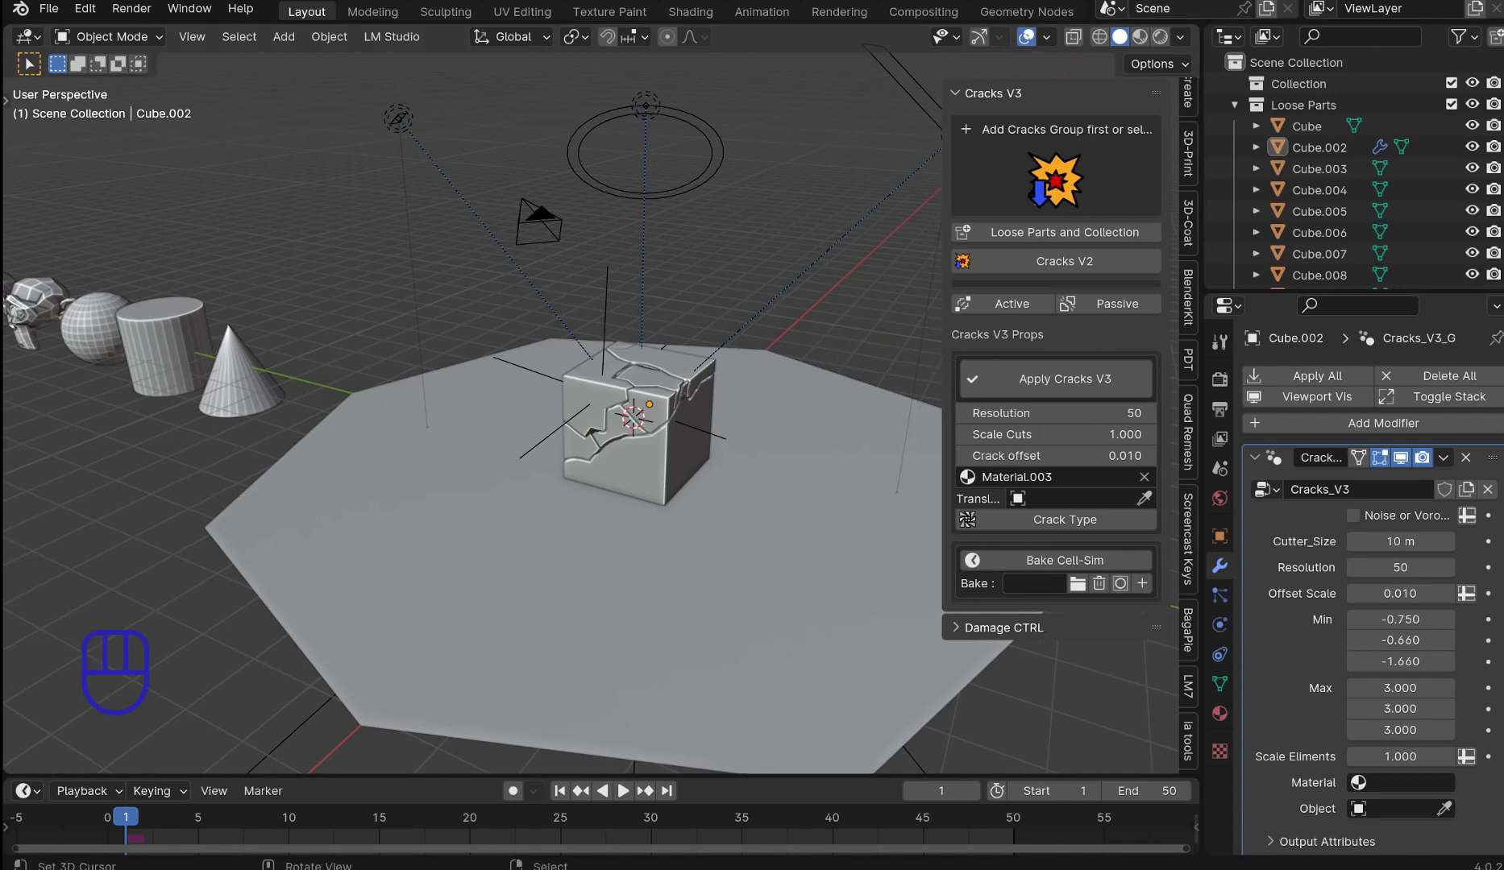
Step: Add a plain new cube, Cube.012, beside the cracked Cube.002 and frame both in view
drag(795, 368, 683, 370)
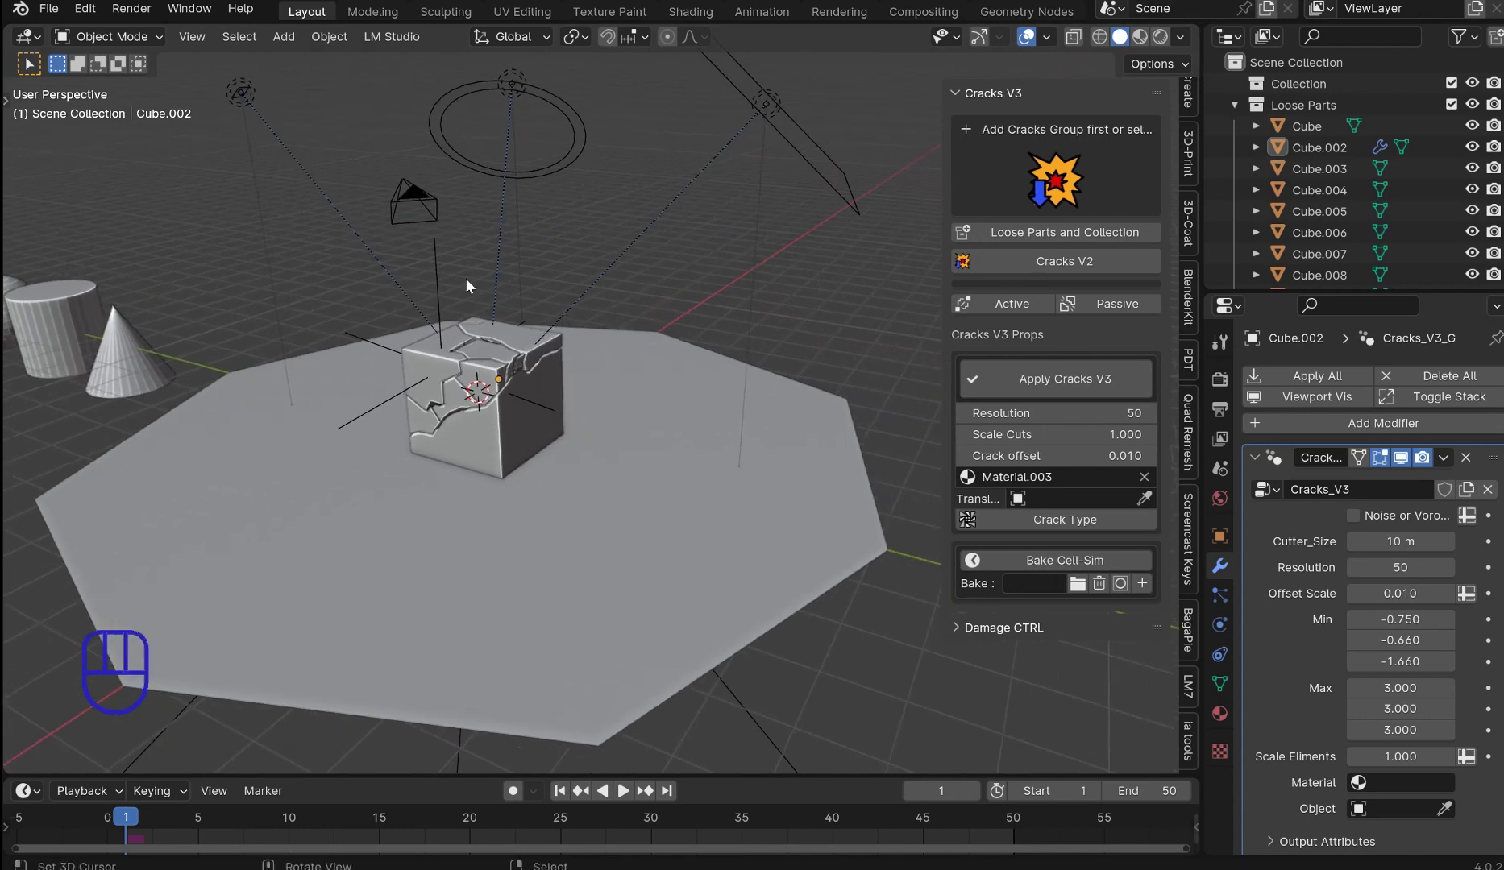
key(shift+a)
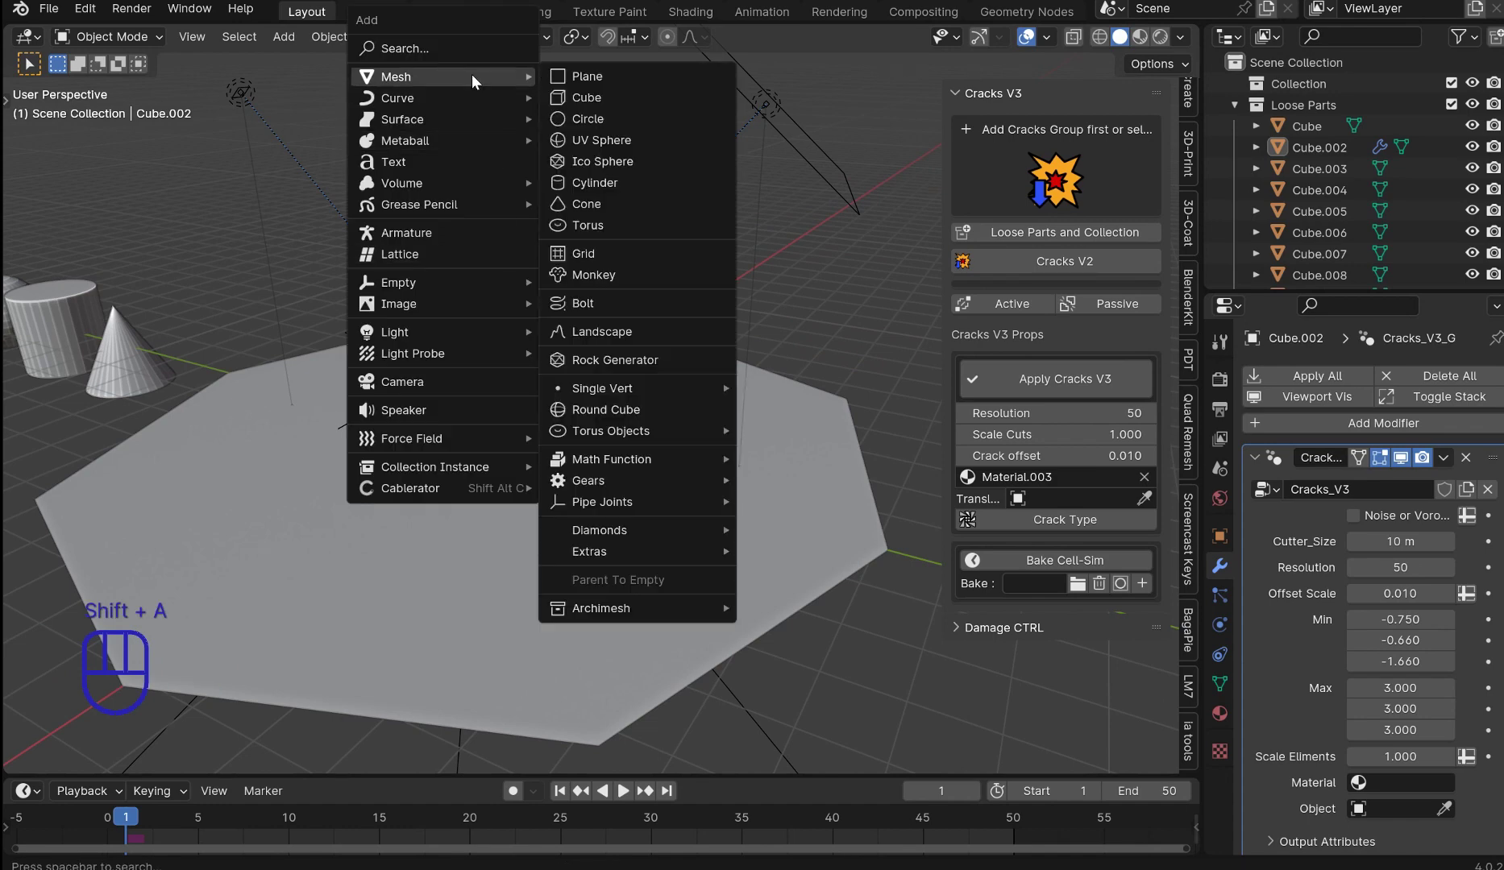
key(g)
key(y)
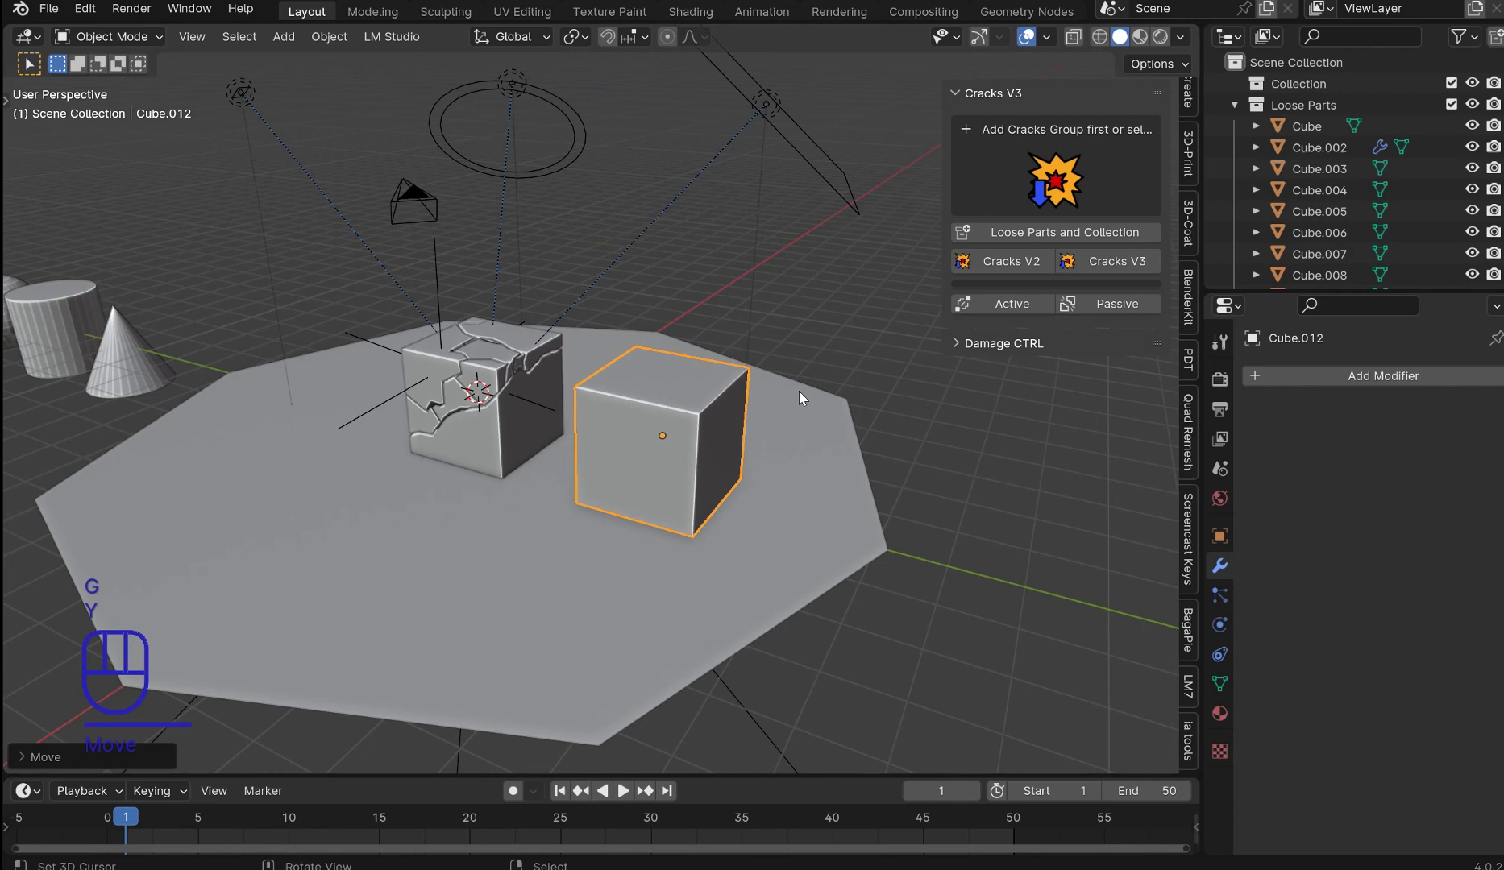
drag(736, 416, 694, 436)
drag(705, 430, 606, 368)
drag(653, 367, 692, 363)
middle_click(690, 358)
middle_click(710, 344)
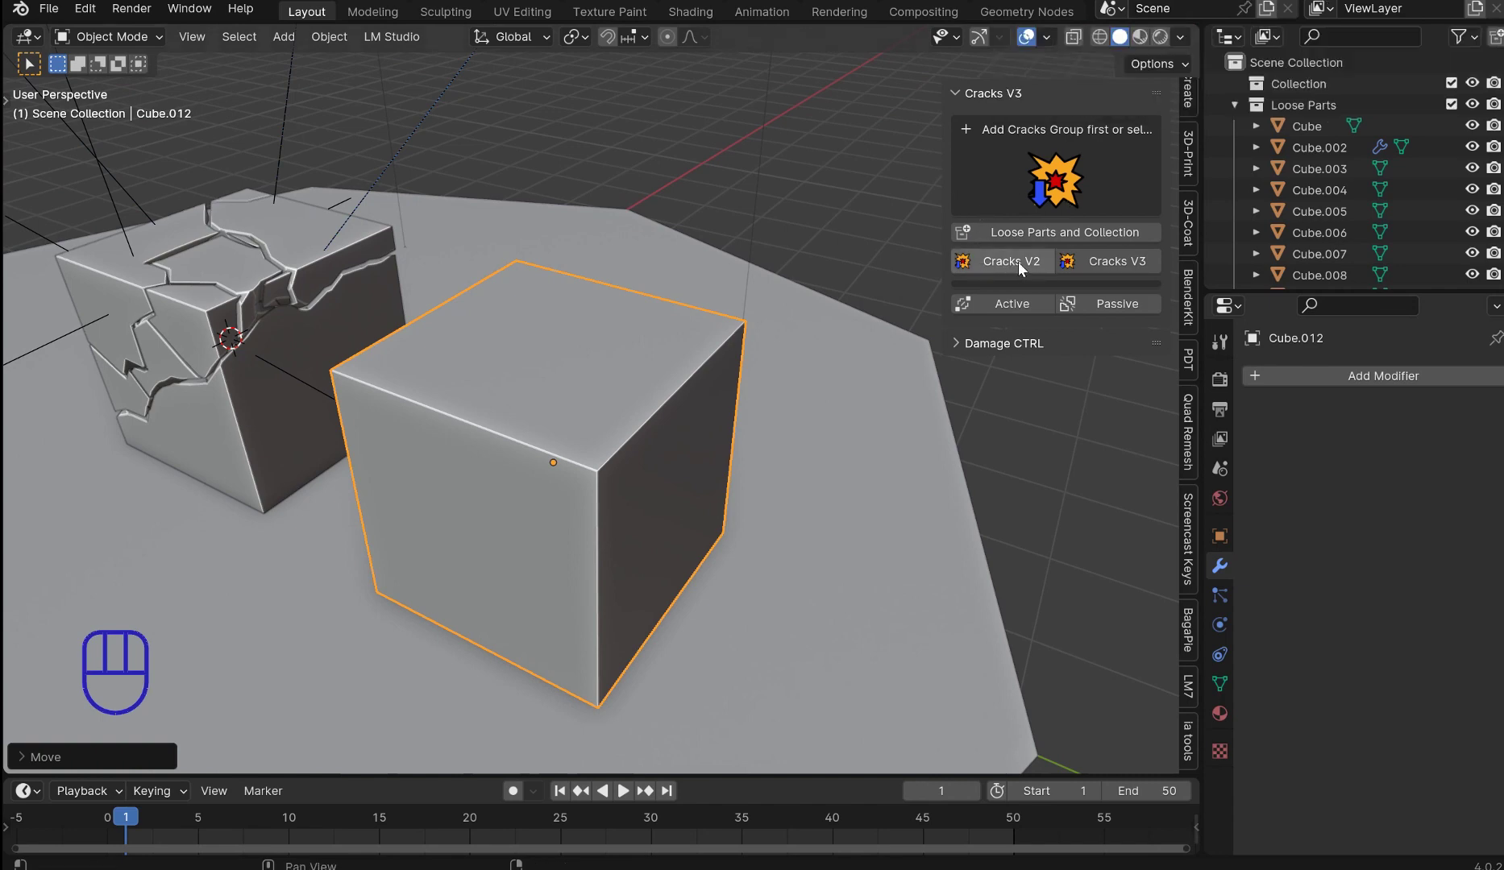
Step: Apply the Cracks V2 effect to Cube.012 from the Cracks V3 sidebar panel
click(1024, 268)
drag(757, 377, 694, 364)
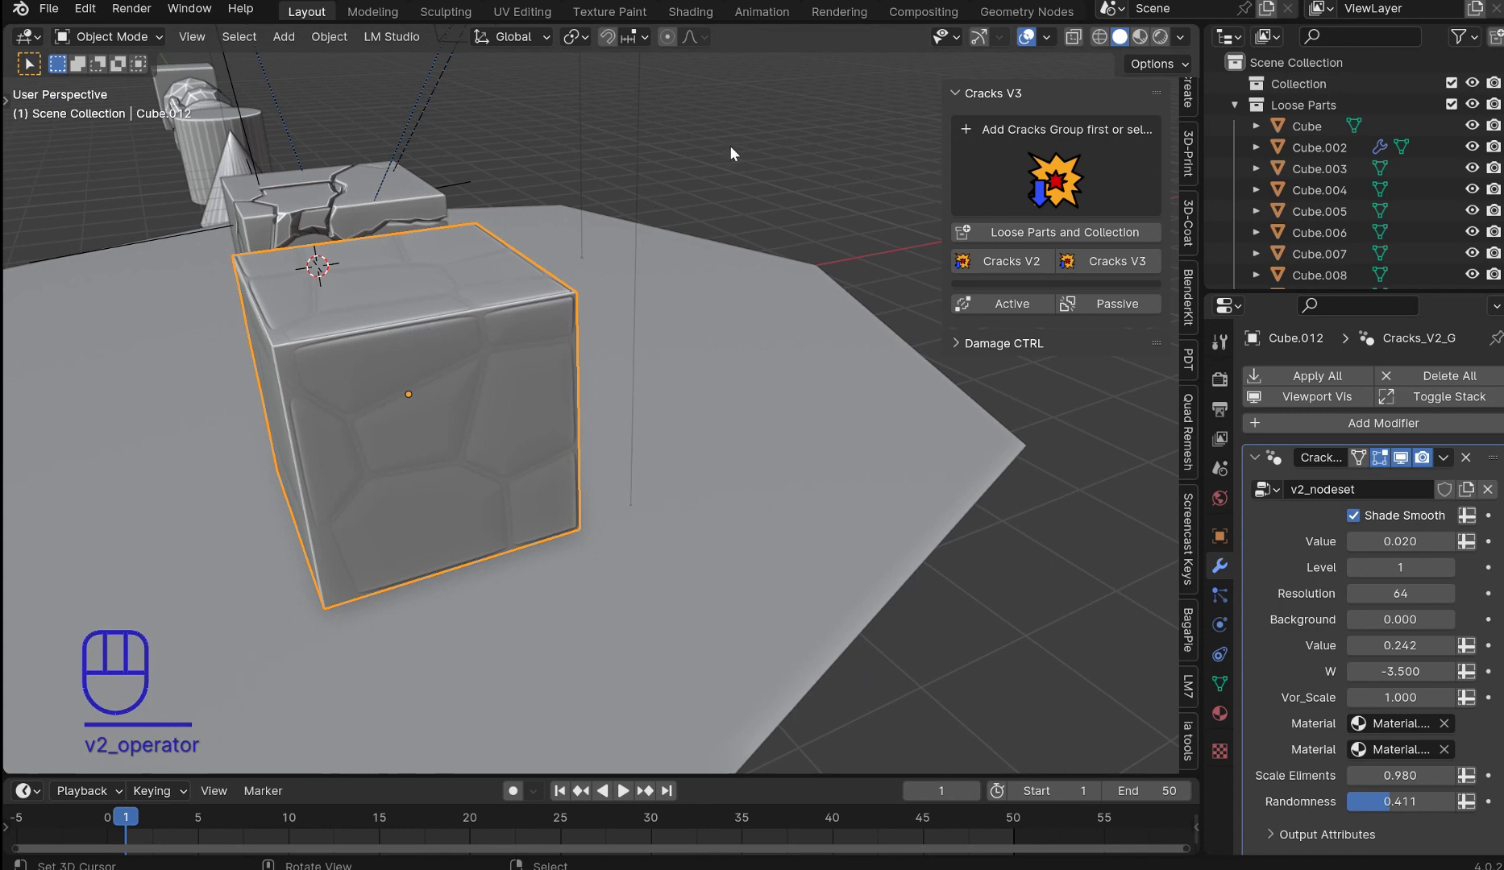
drag(600, 333, 626, 333)
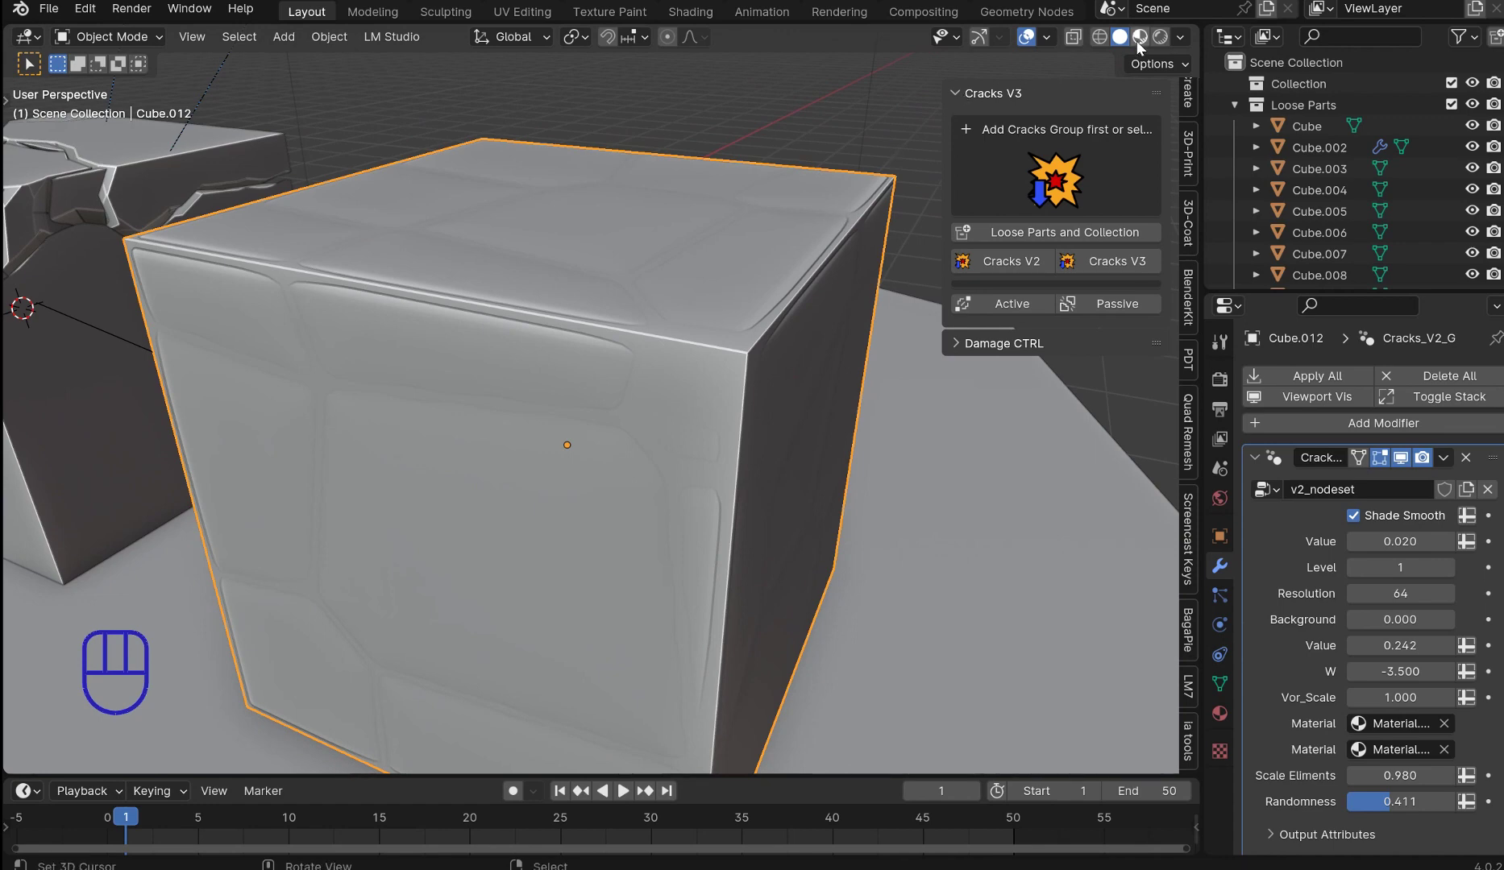
Step: Show the cube in Material Preview with orange pieces and blue crack lines and inspect it all round
click(1141, 40)
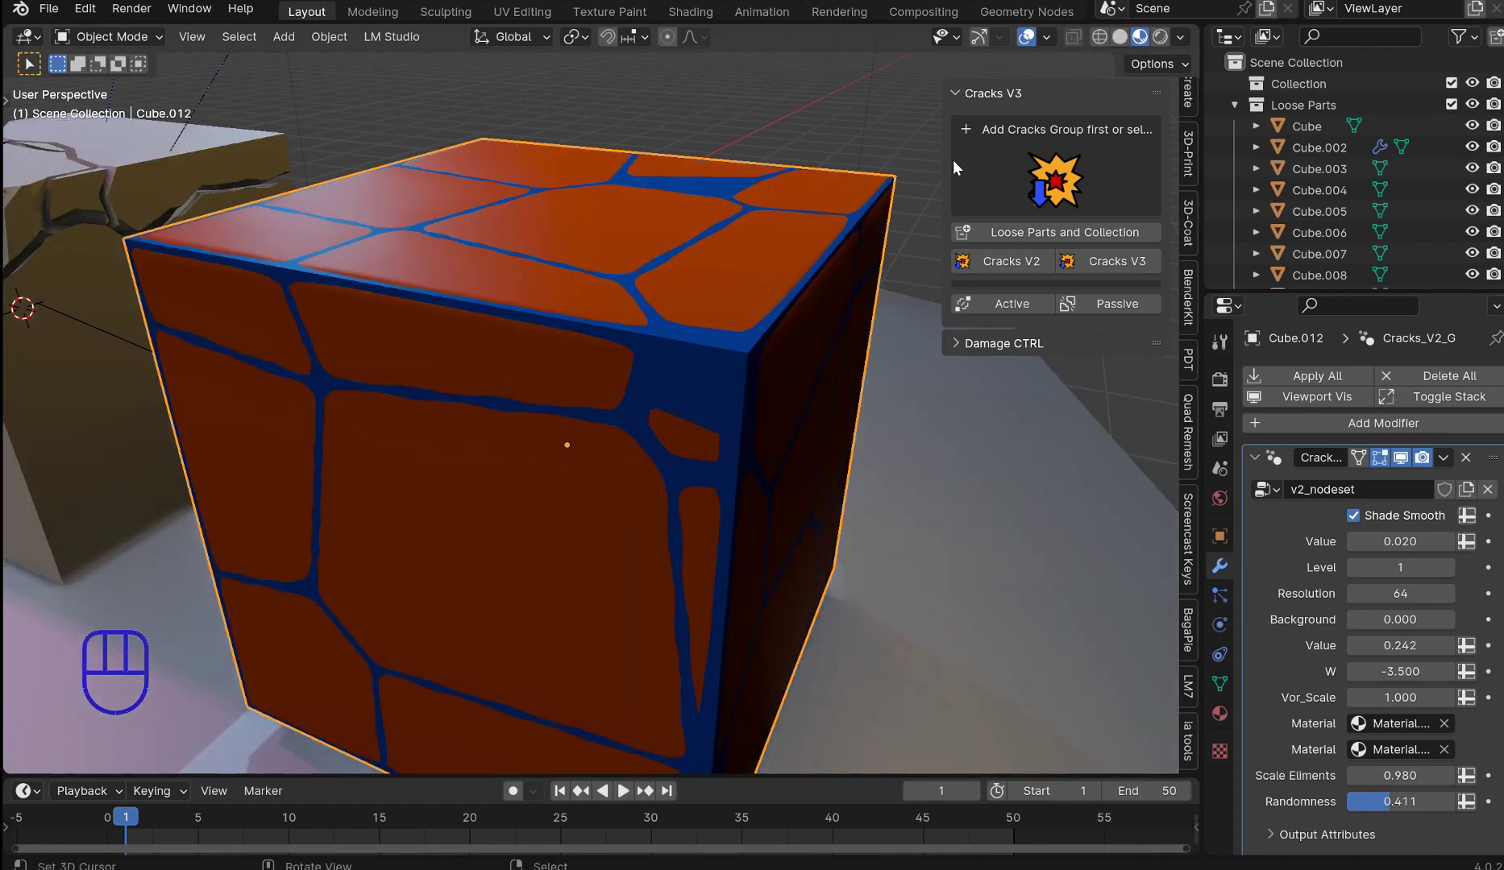
drag(846, 205, 582, 264)
drag(699, 330, 753, 415)
drag(715, 385, 685, 368)
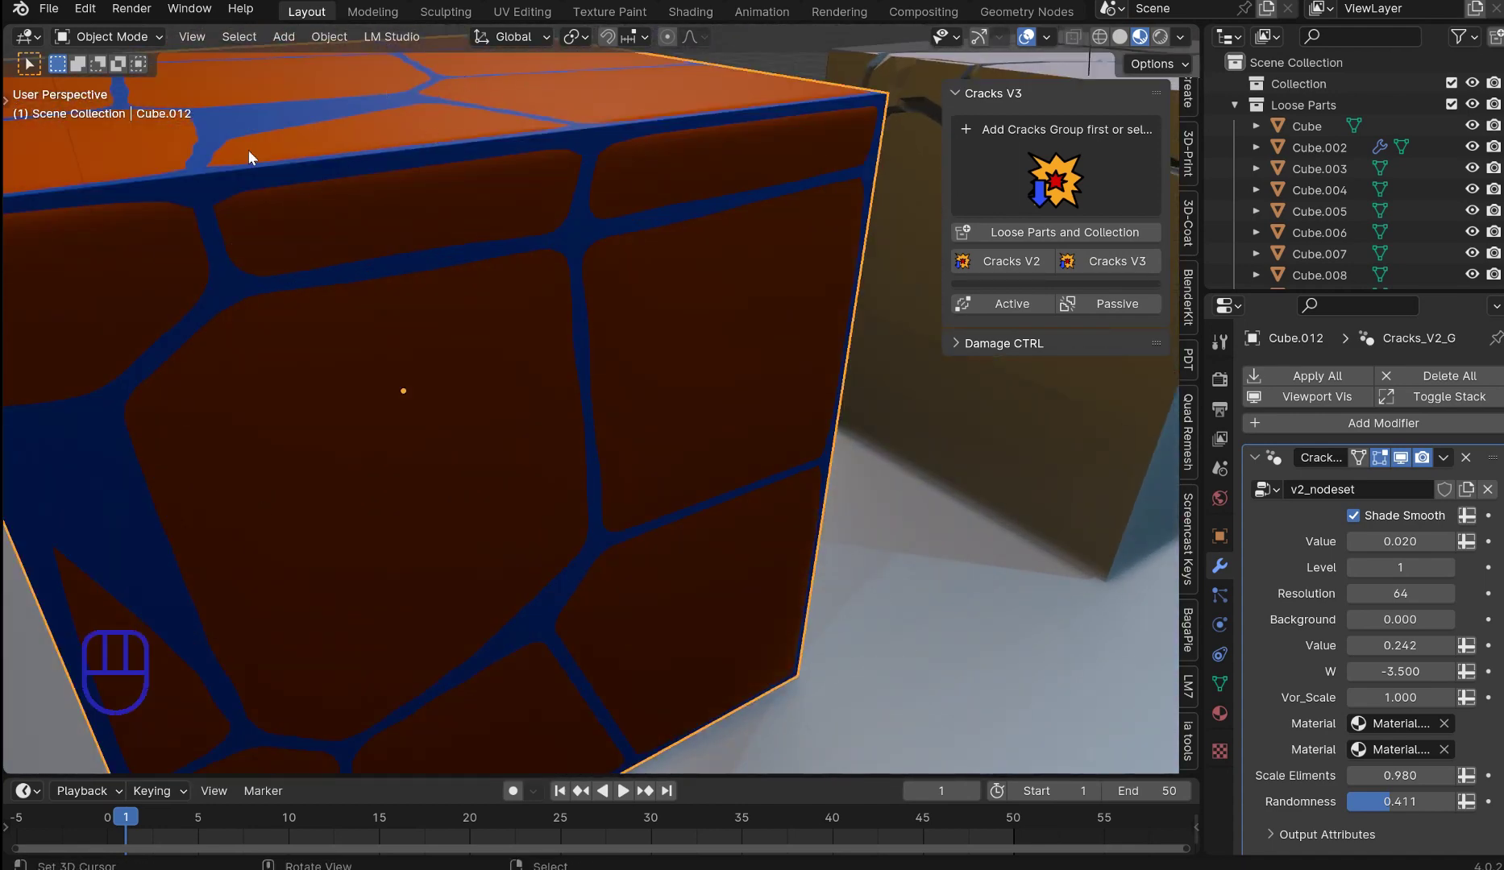
drag(481, 368, 868, 458)
drag(925, 518, 584, 361)
Step: Pull back from the cube and add a UV Sphere to the scene
middle_click(585, 359)
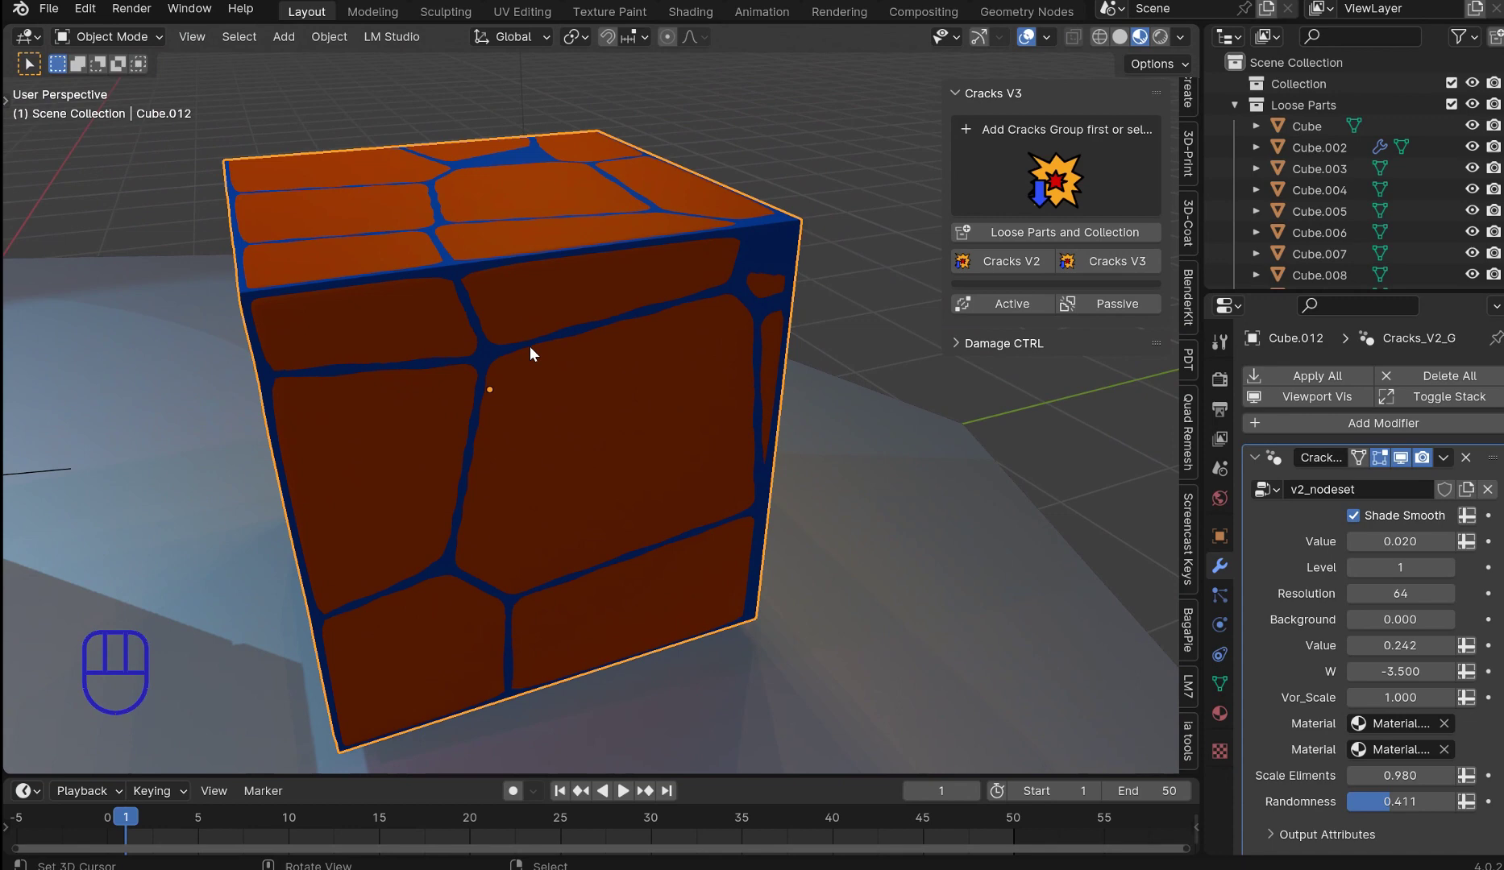
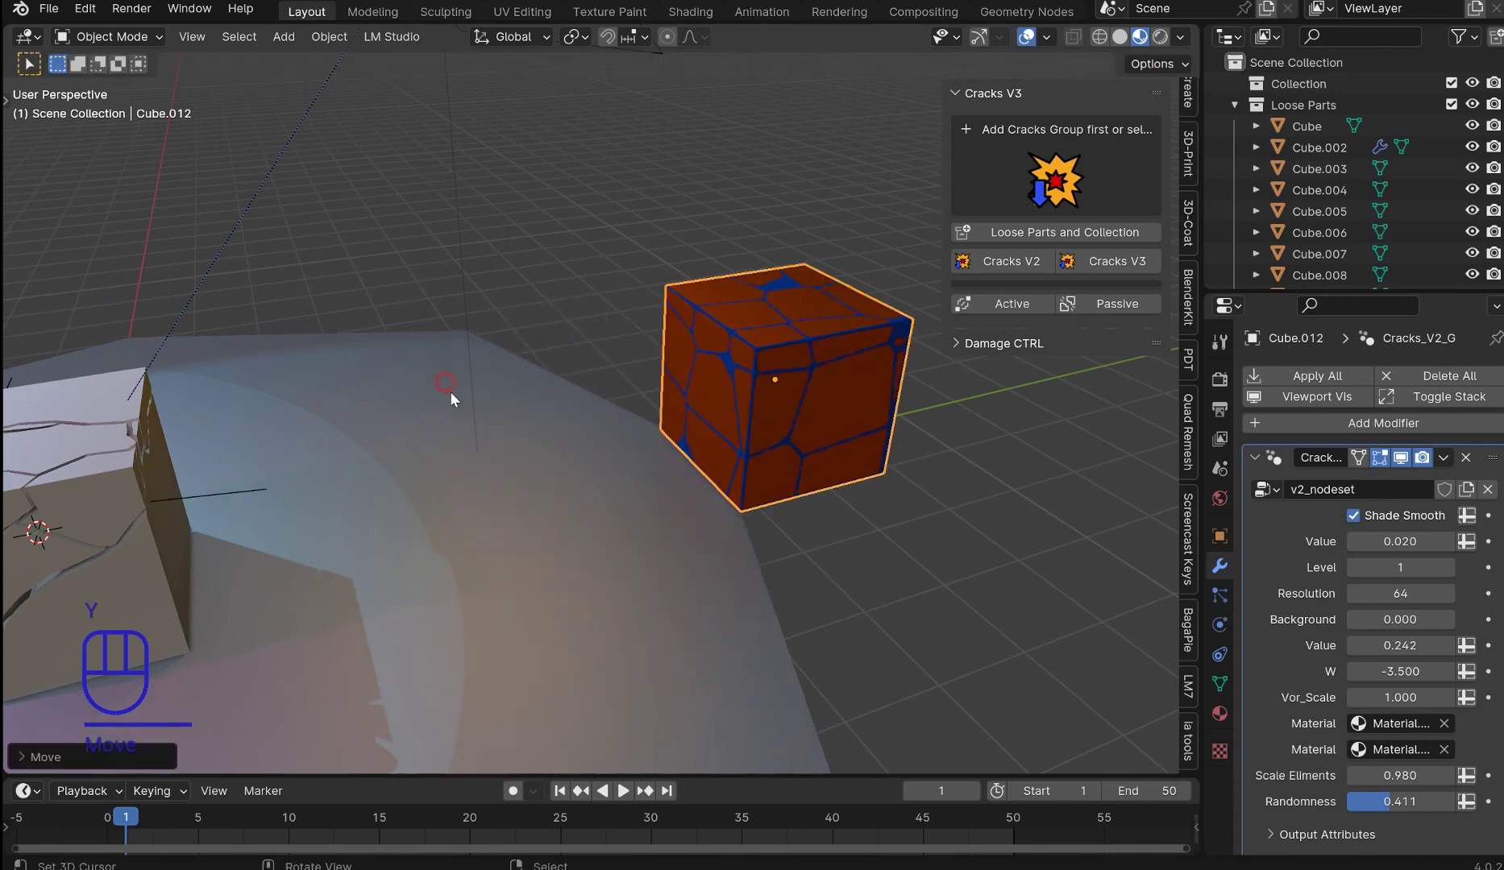
drag(460, 481, 455, 427)
key(shift+a)
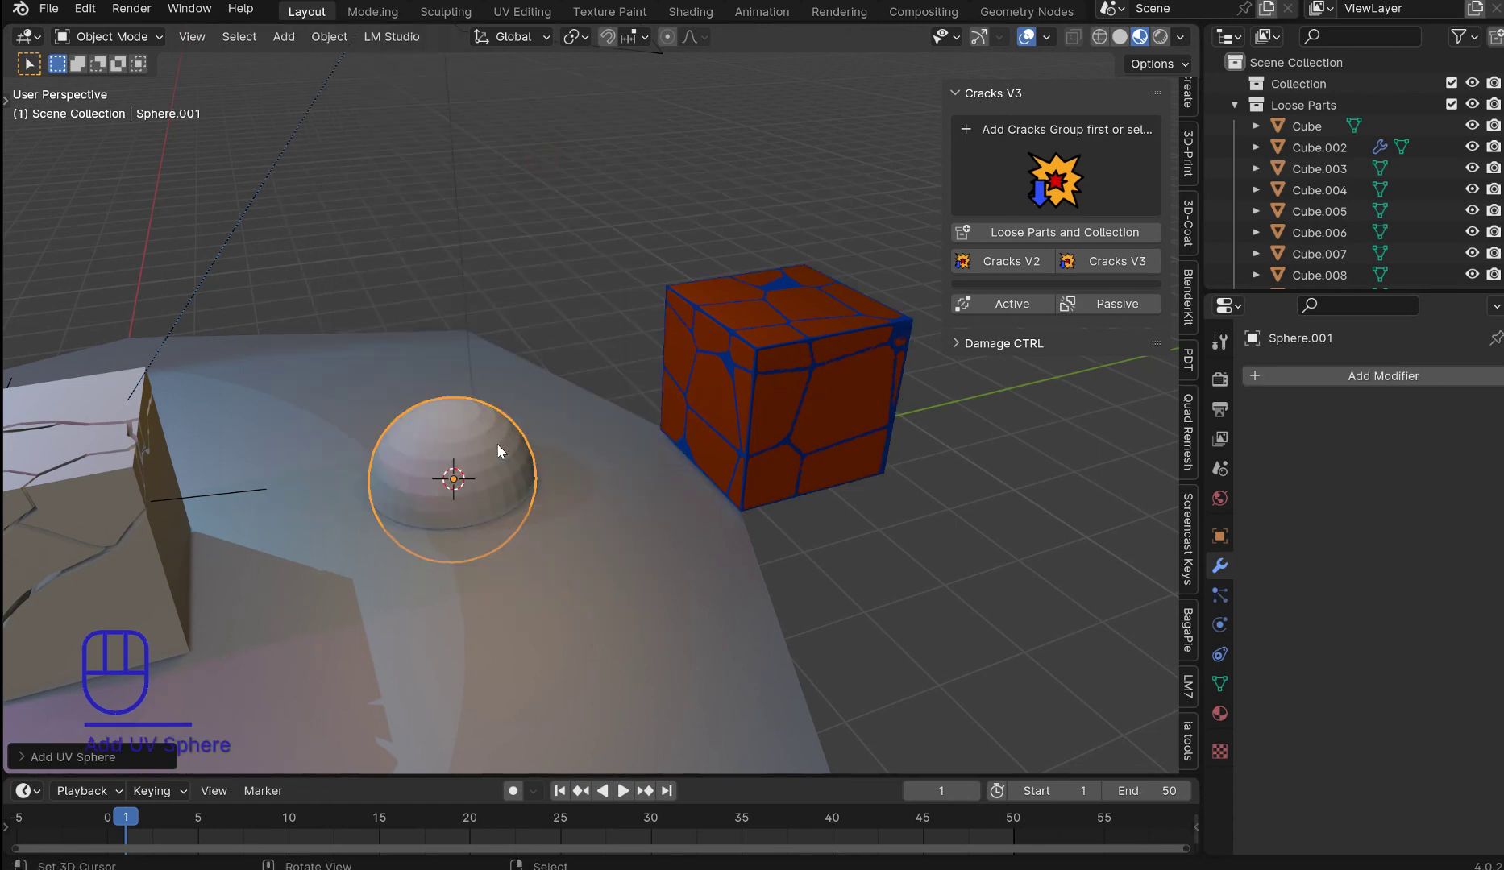
Step: Raise the sphere along Z above the ground and apply Cracks V2 to it
key(g)
key(z)
click(495, 399)
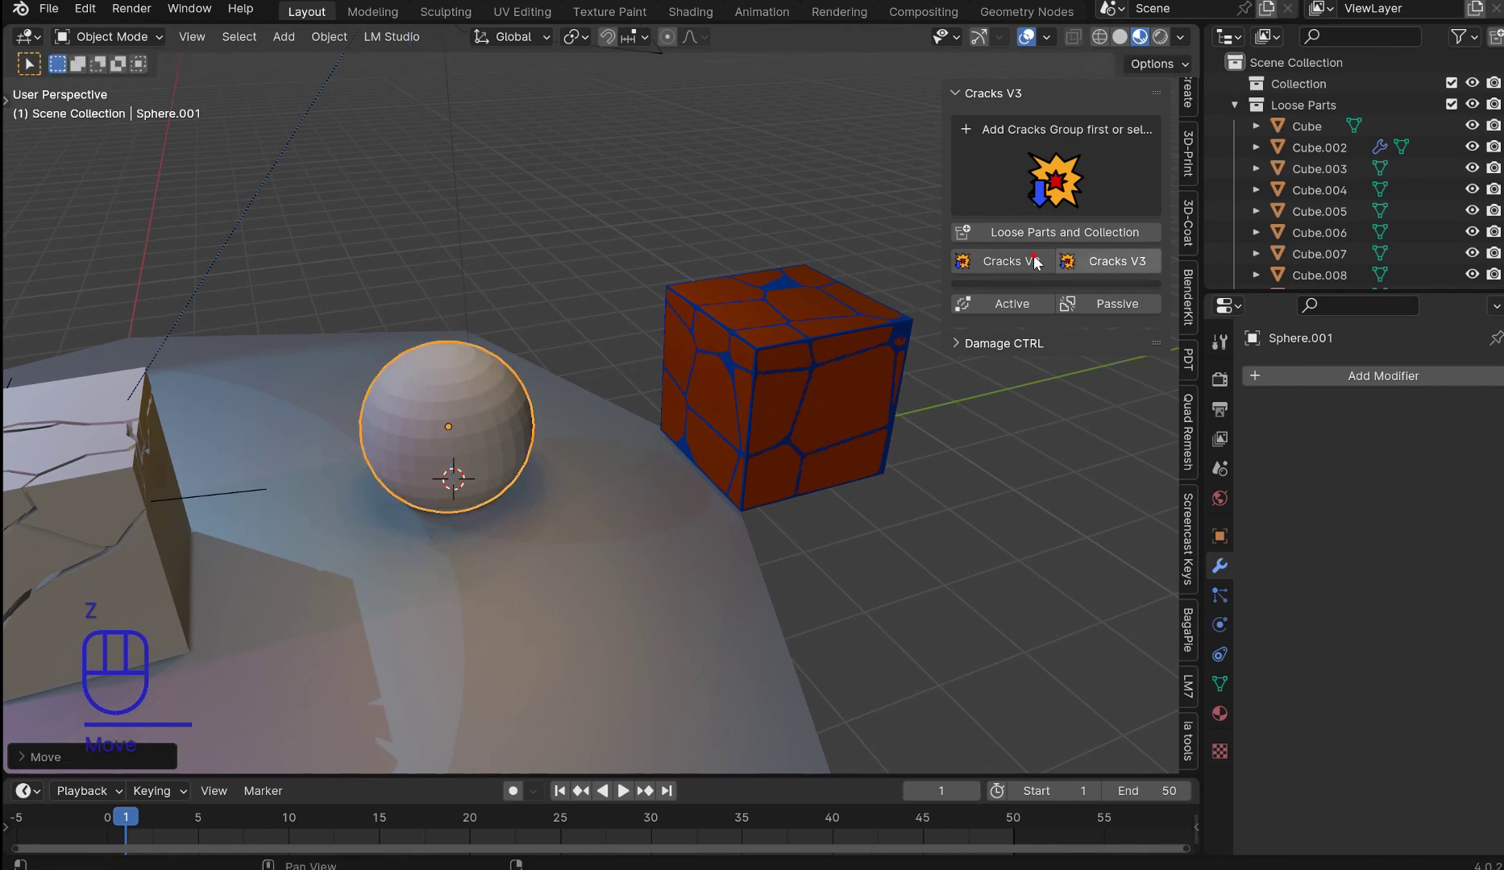
click(1037, 262)
Step: Inspect the cracked sphere's cell pattern from several angles
middle_click(645, 407)
drag(761, 390, 726, 366)
right_click(471, 488)
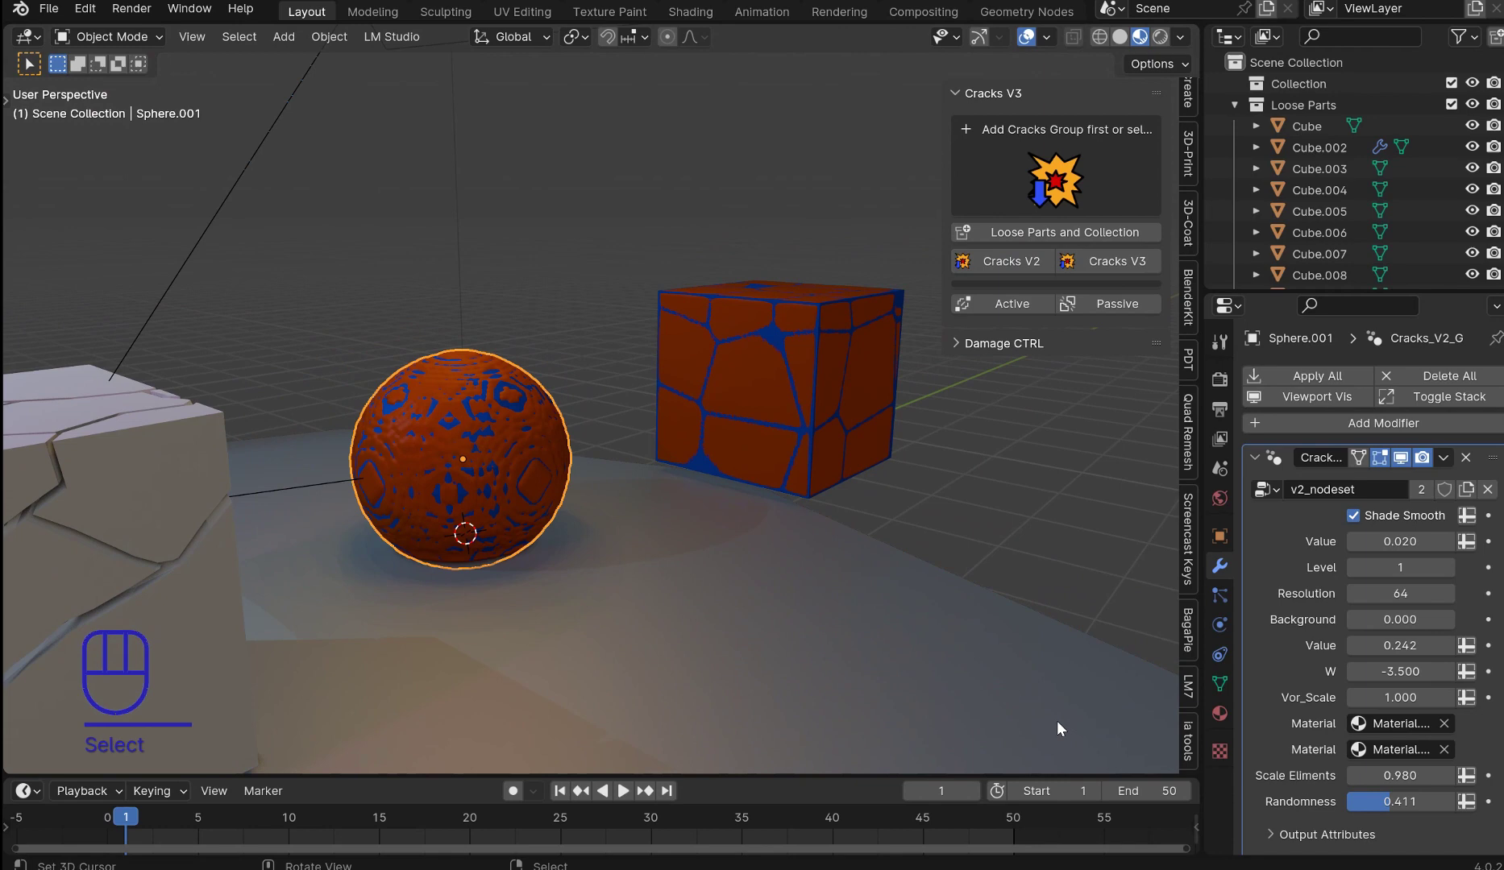
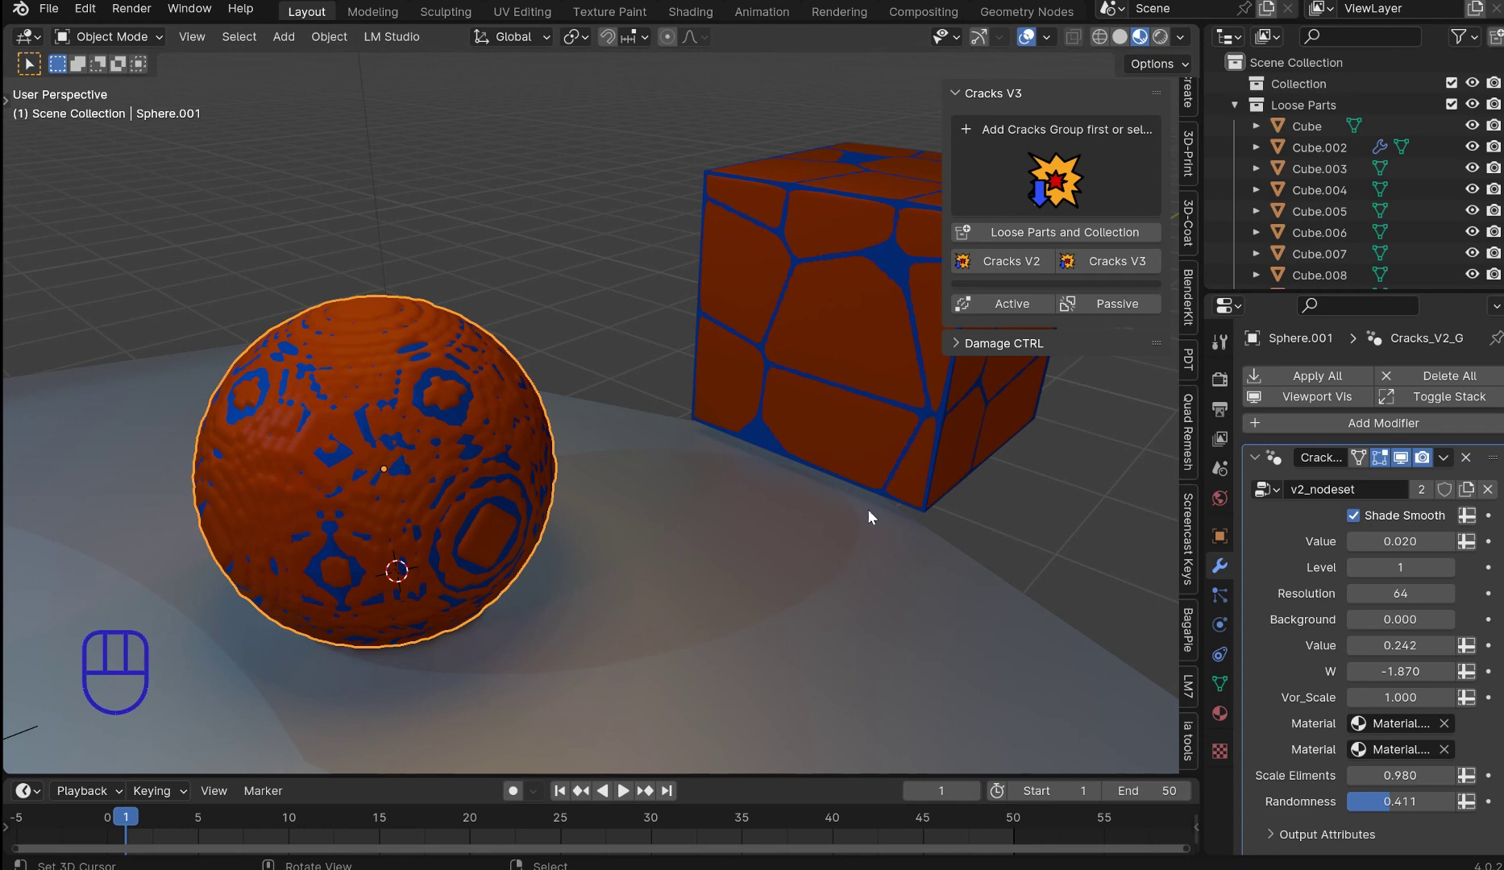
Step: Adjust the sphere's Cracks V2 W and Background values, then remove Sphere.001 from the scene
middle_click(978, 537)
middle_click(974, 534)
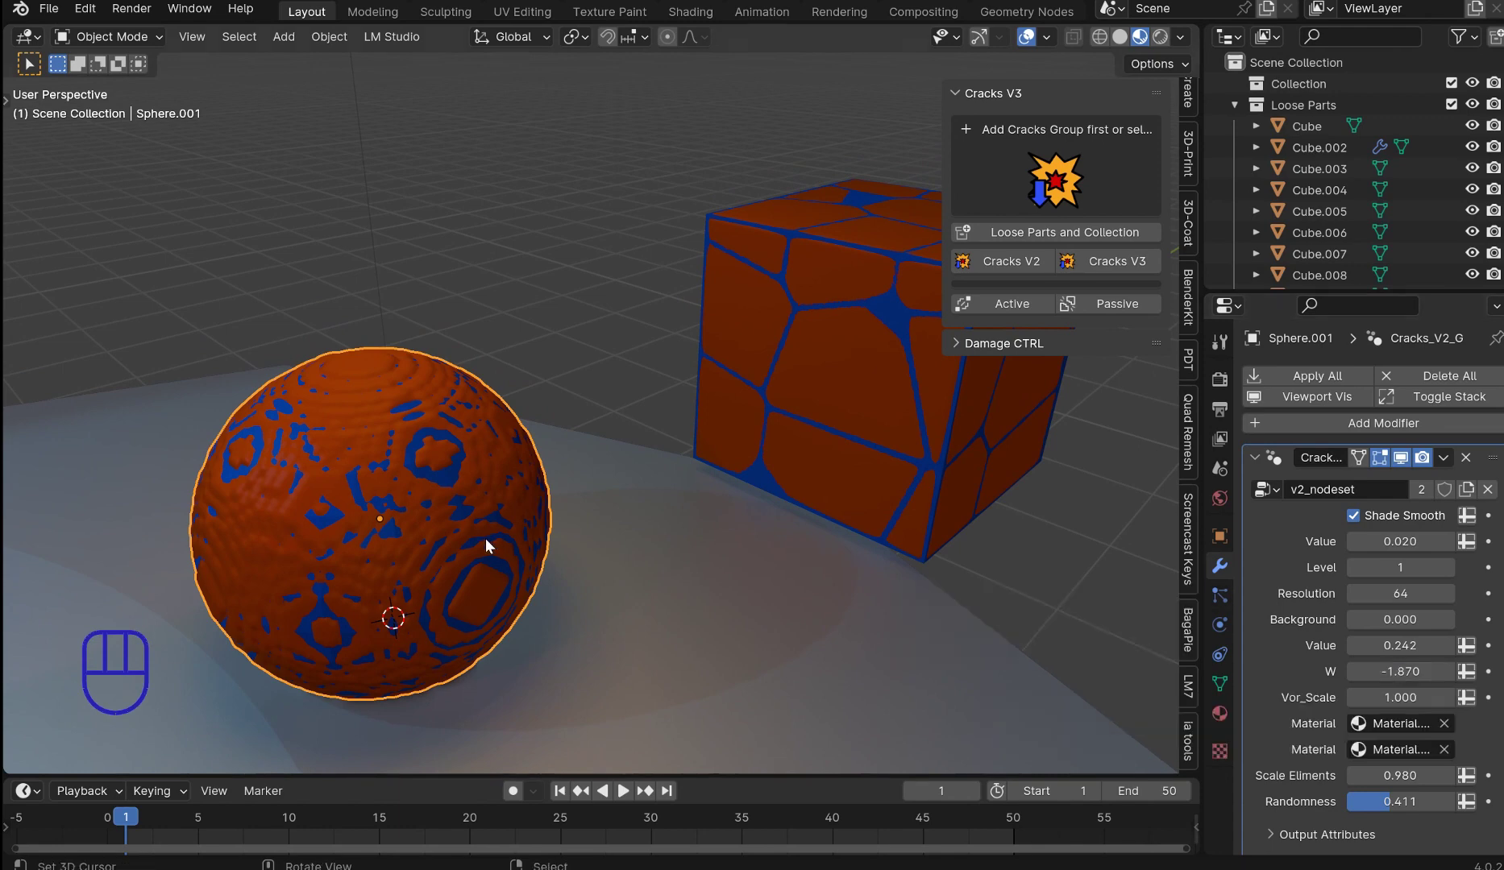
drag(764, 569, 702, 568)
middle_click(689, 568)
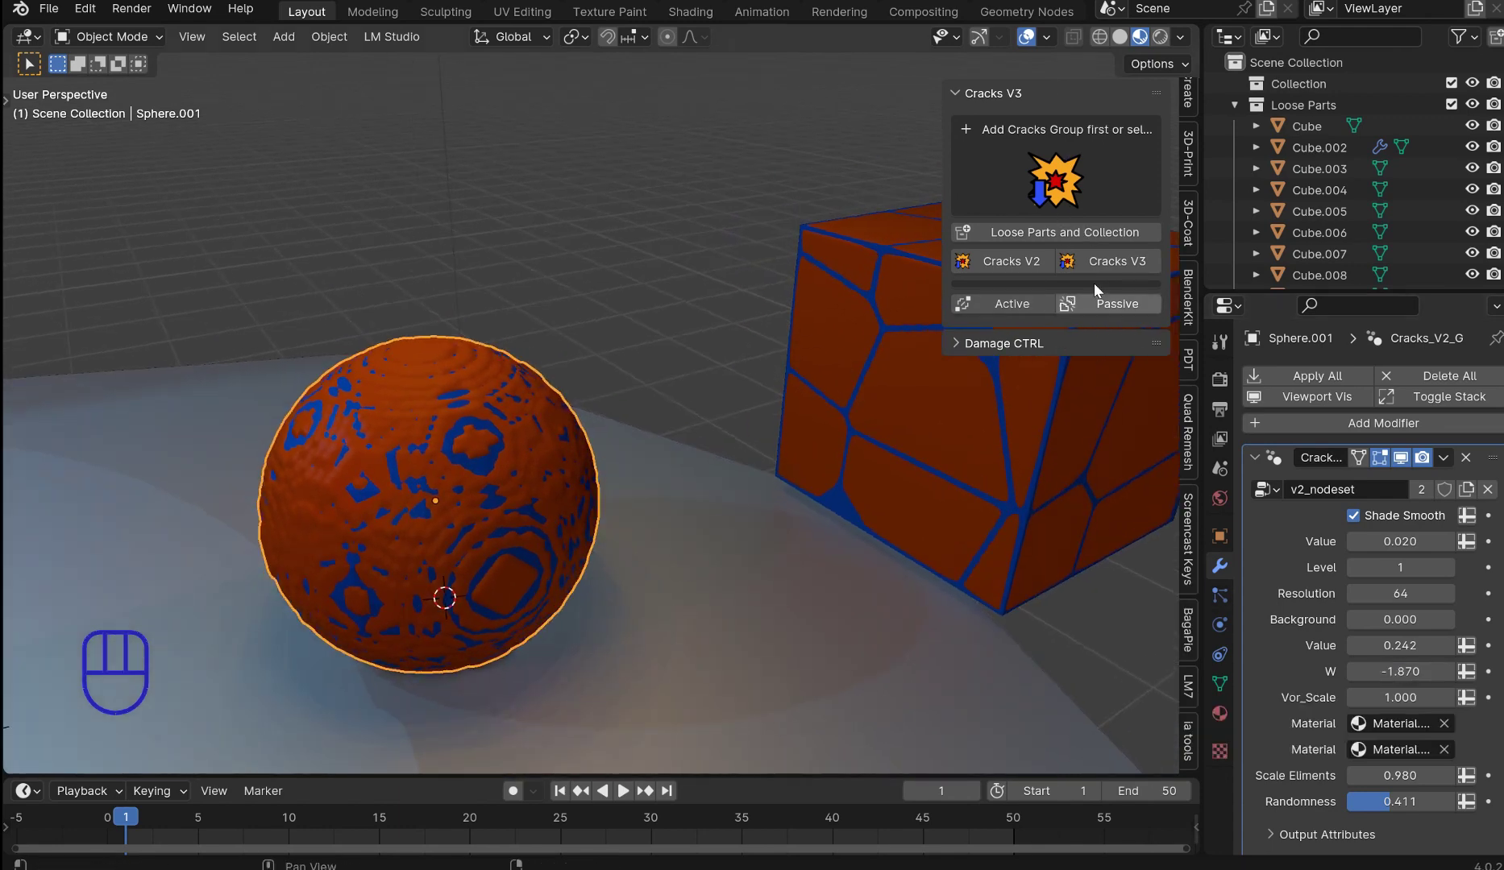
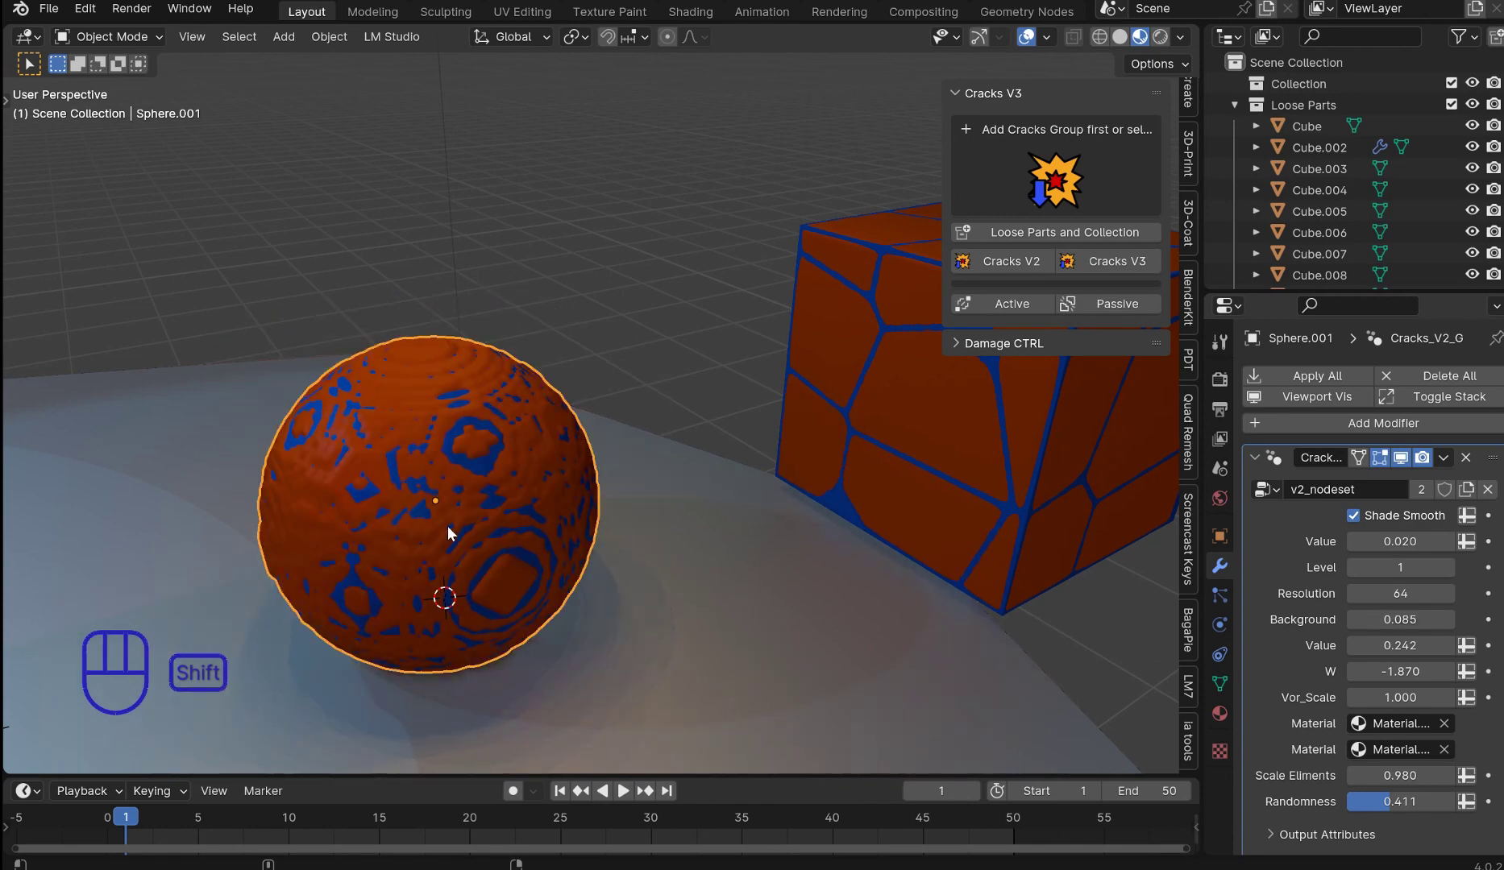
right_click(394, 531)
right_click(401, 450)
Step: Delete the leftover sphere, add a Monkey mesh (Suzanne.001) and raise it along Z beside Cube.012
key(Delete)
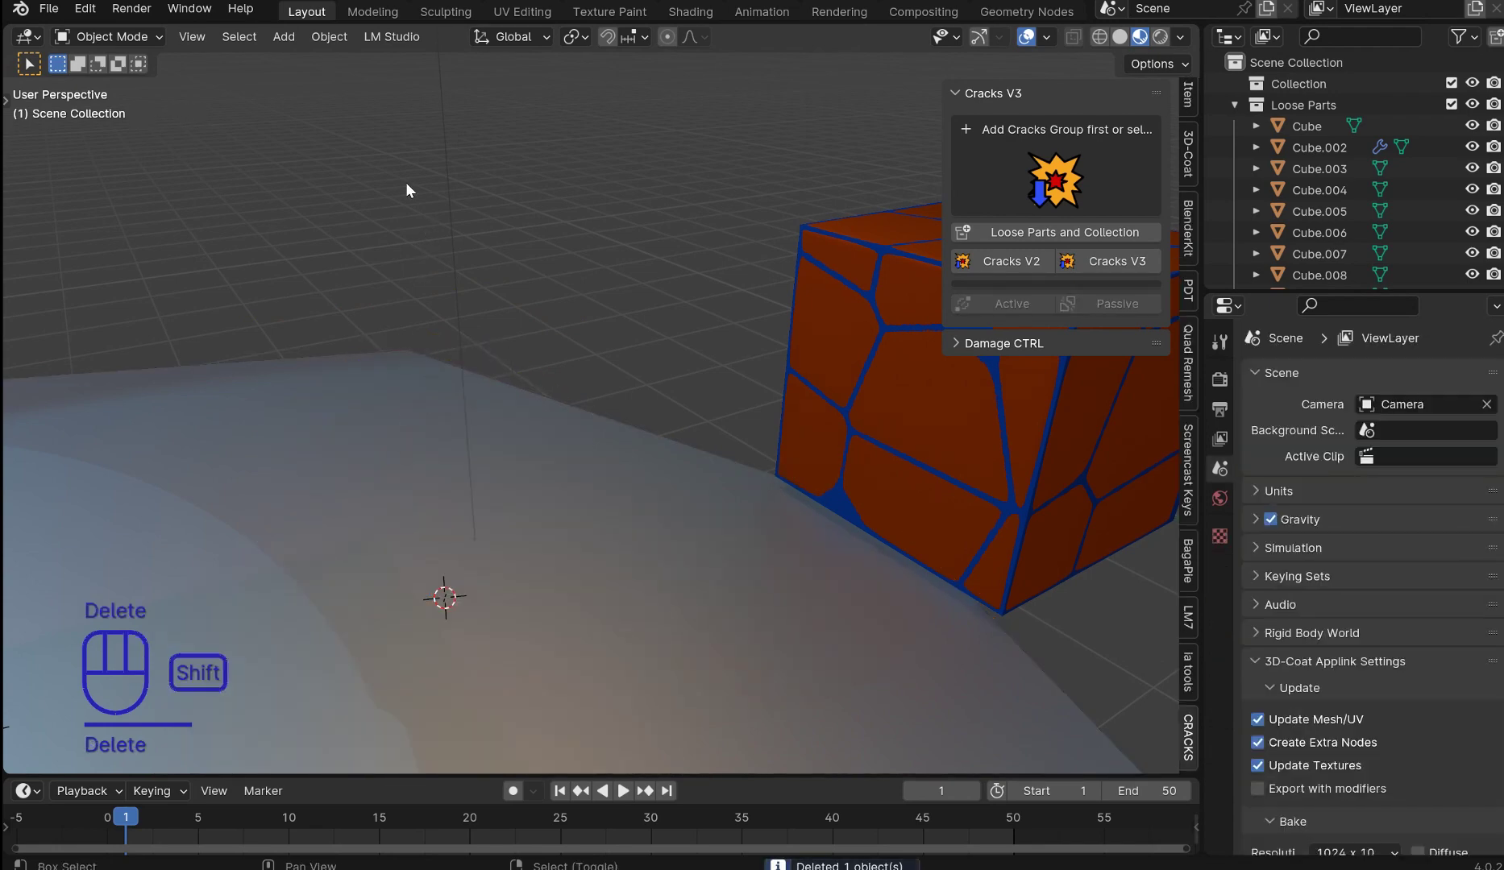
key(shift+a)
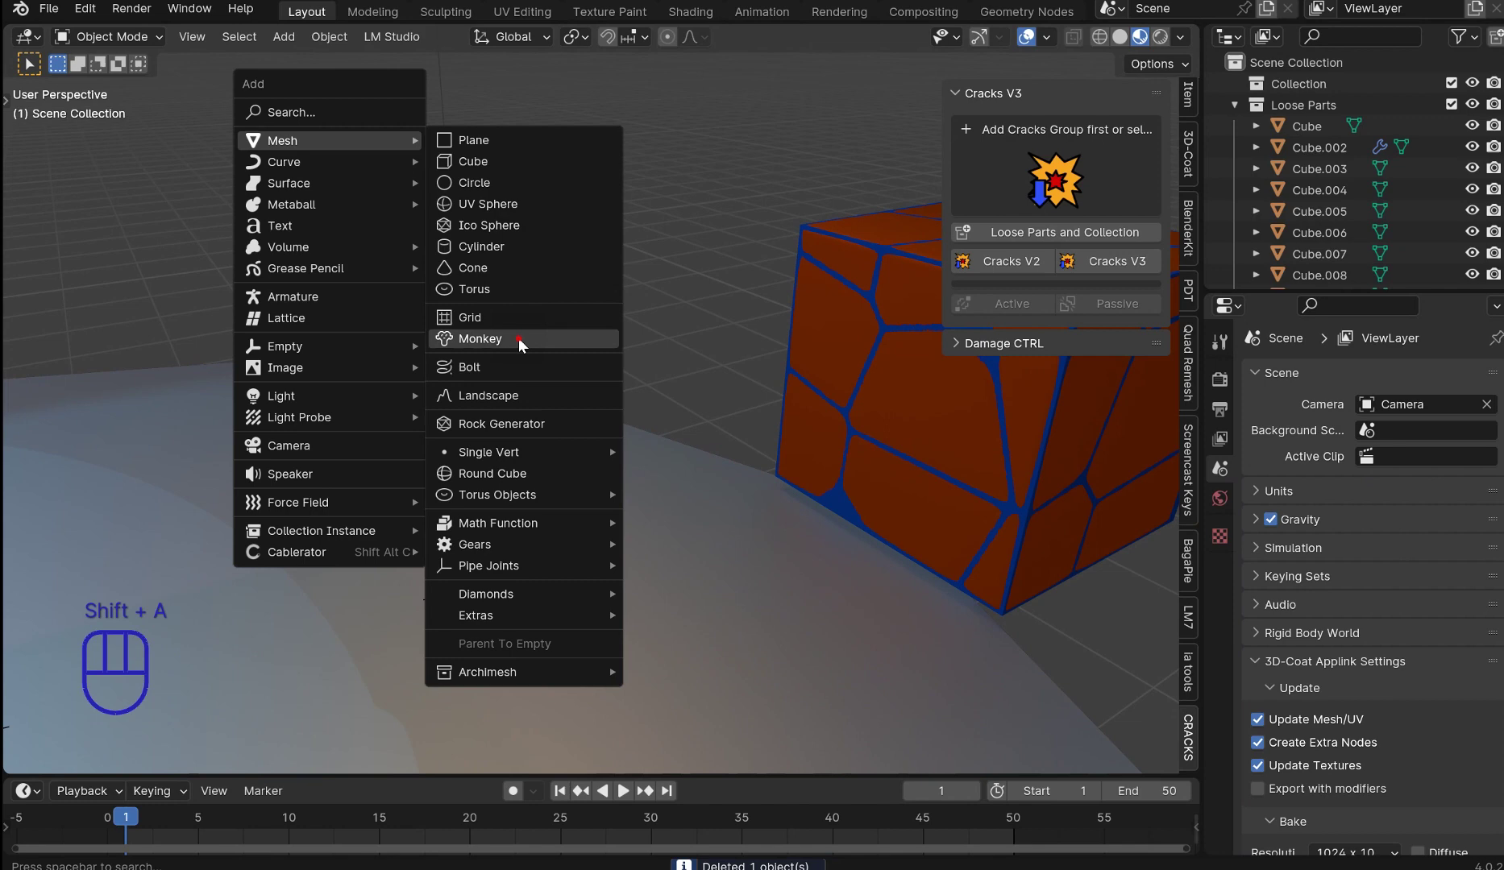
key(g)
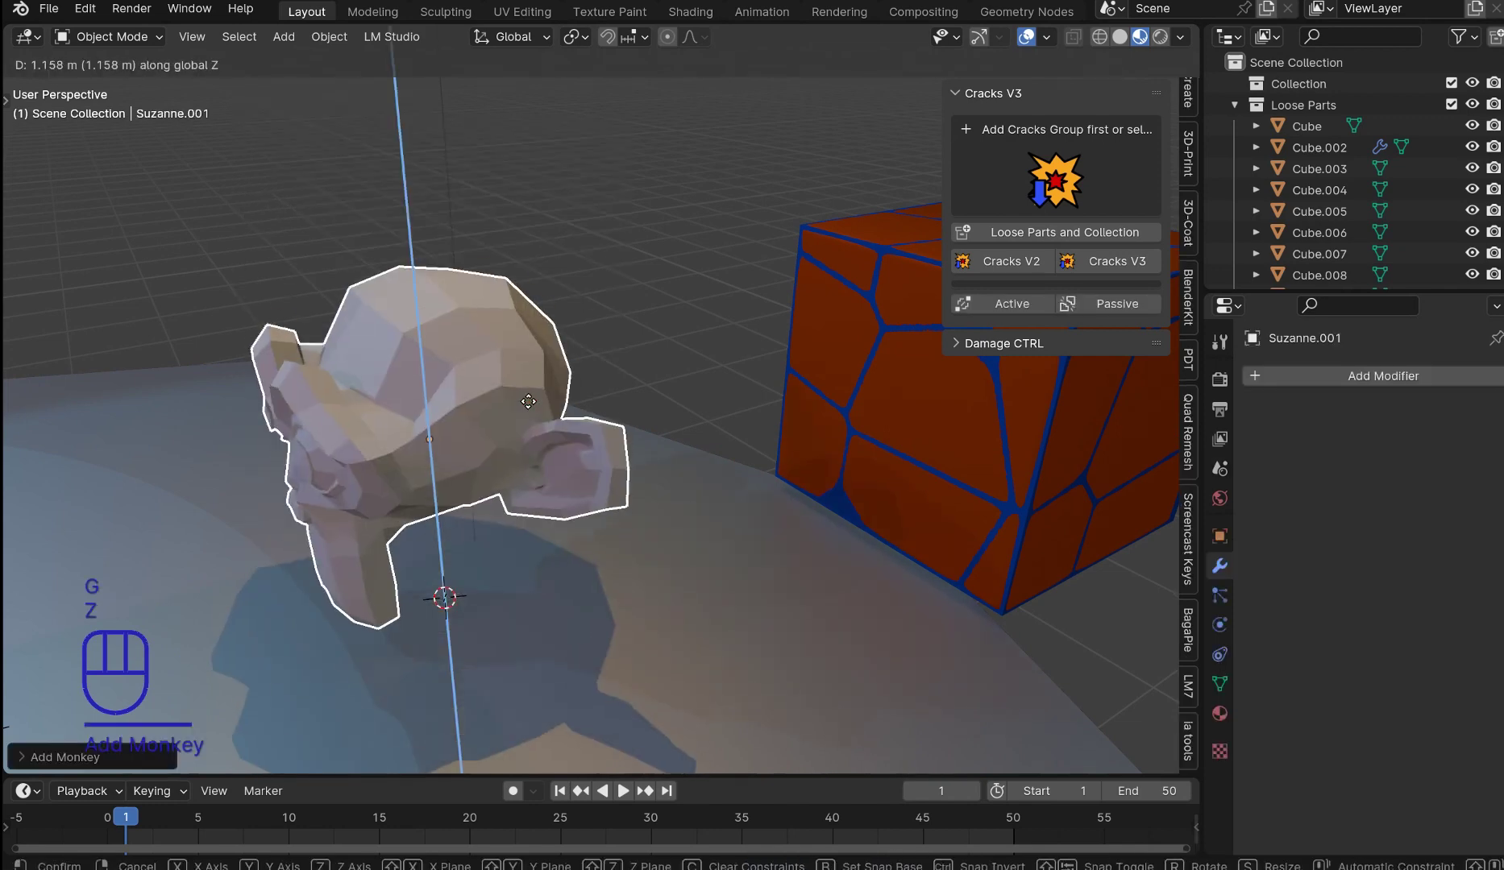
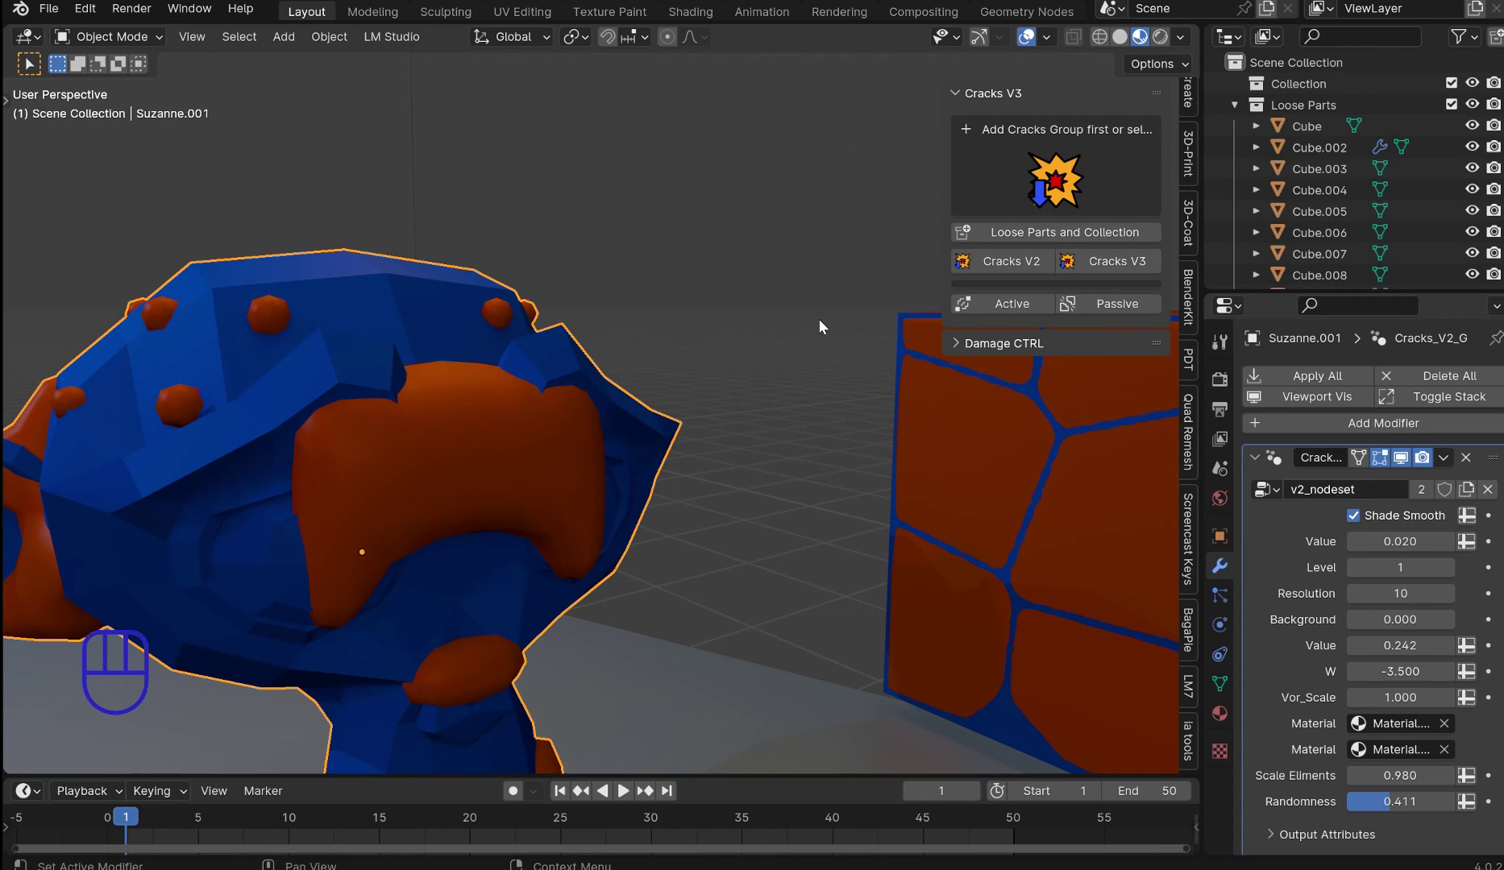
Step: Set Suzanne's Cracks_V2_G Resolution to 32, Value to 0.032 and Randomness to 1.0
drag(643, 405, 444, 407)
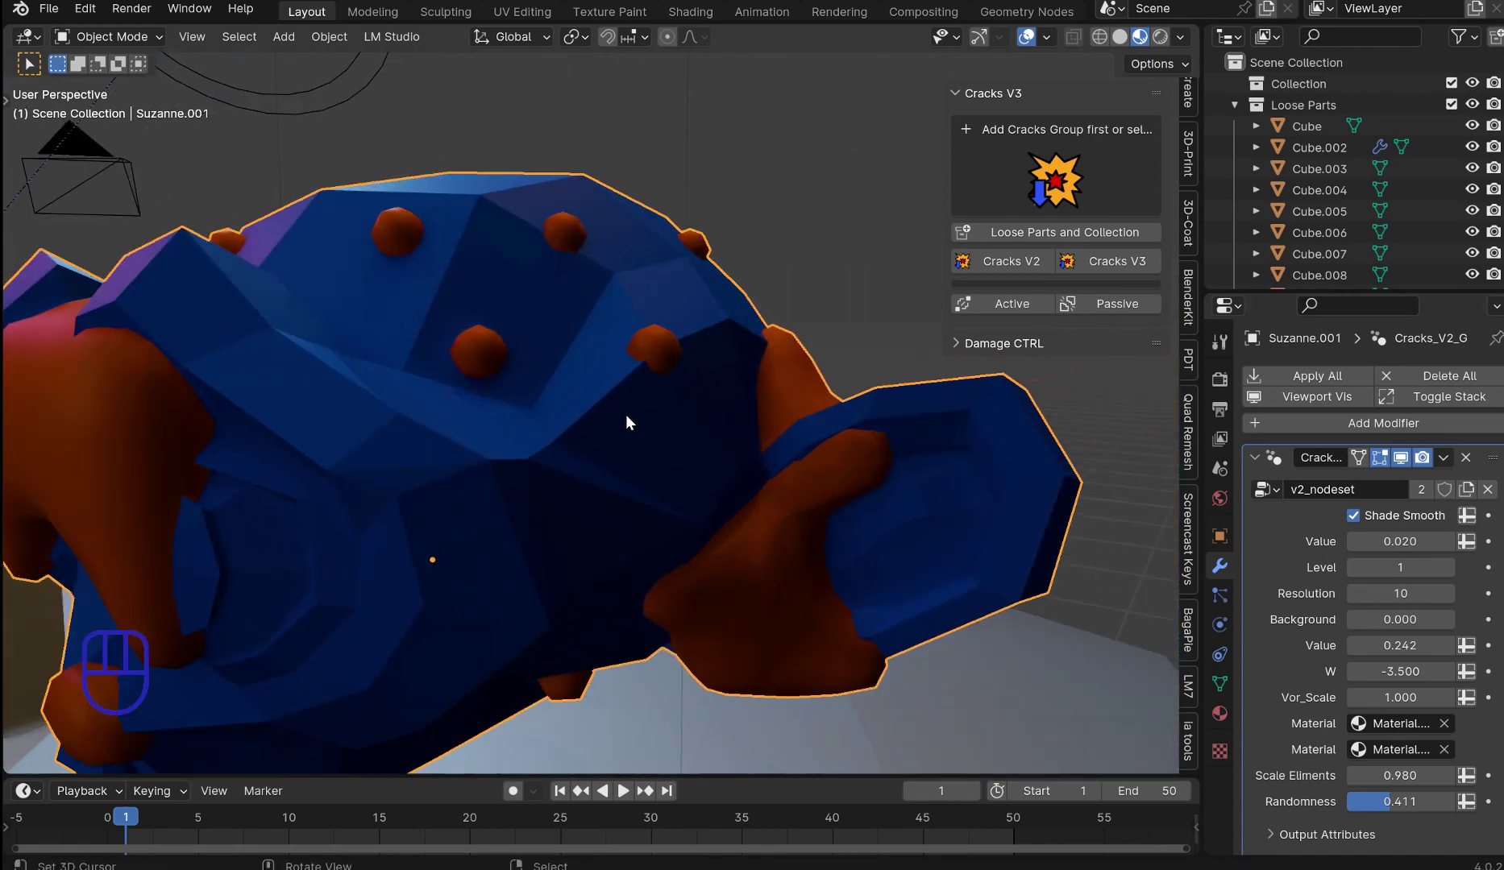
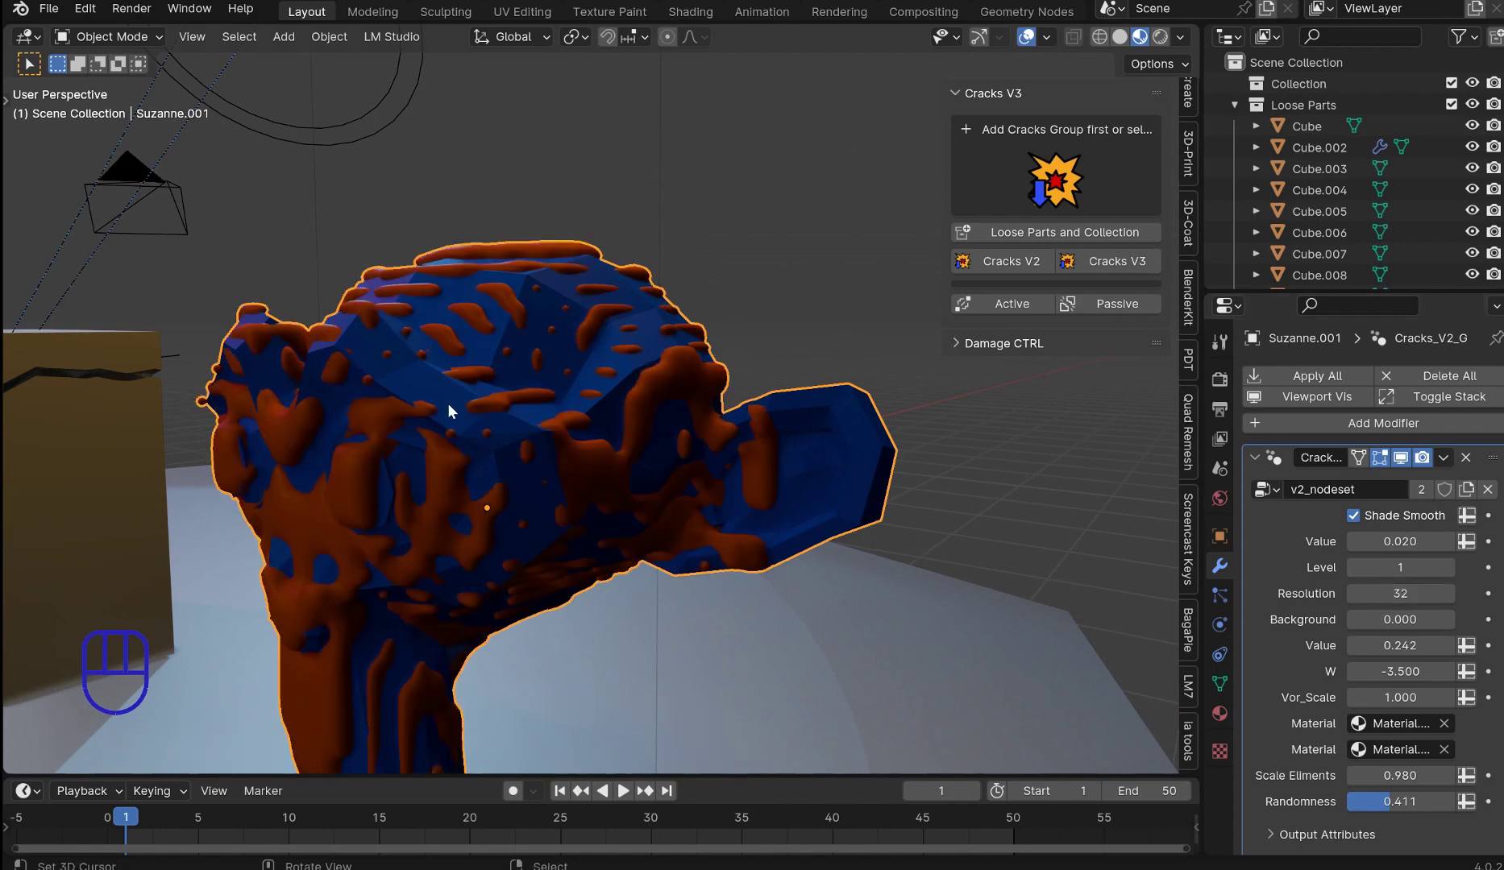
drag(530, 425, 506, 457)
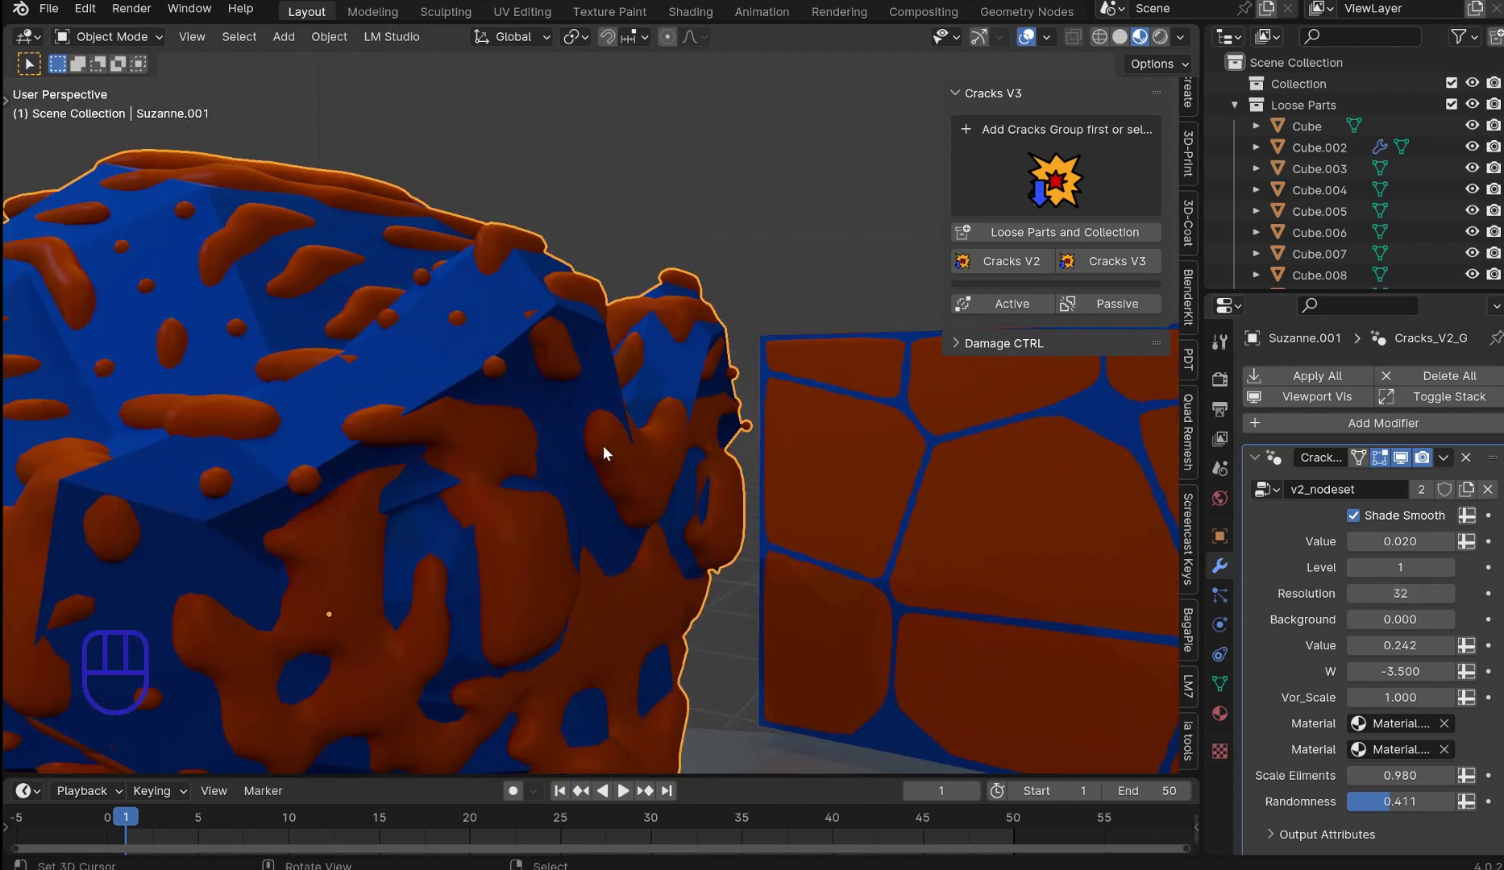
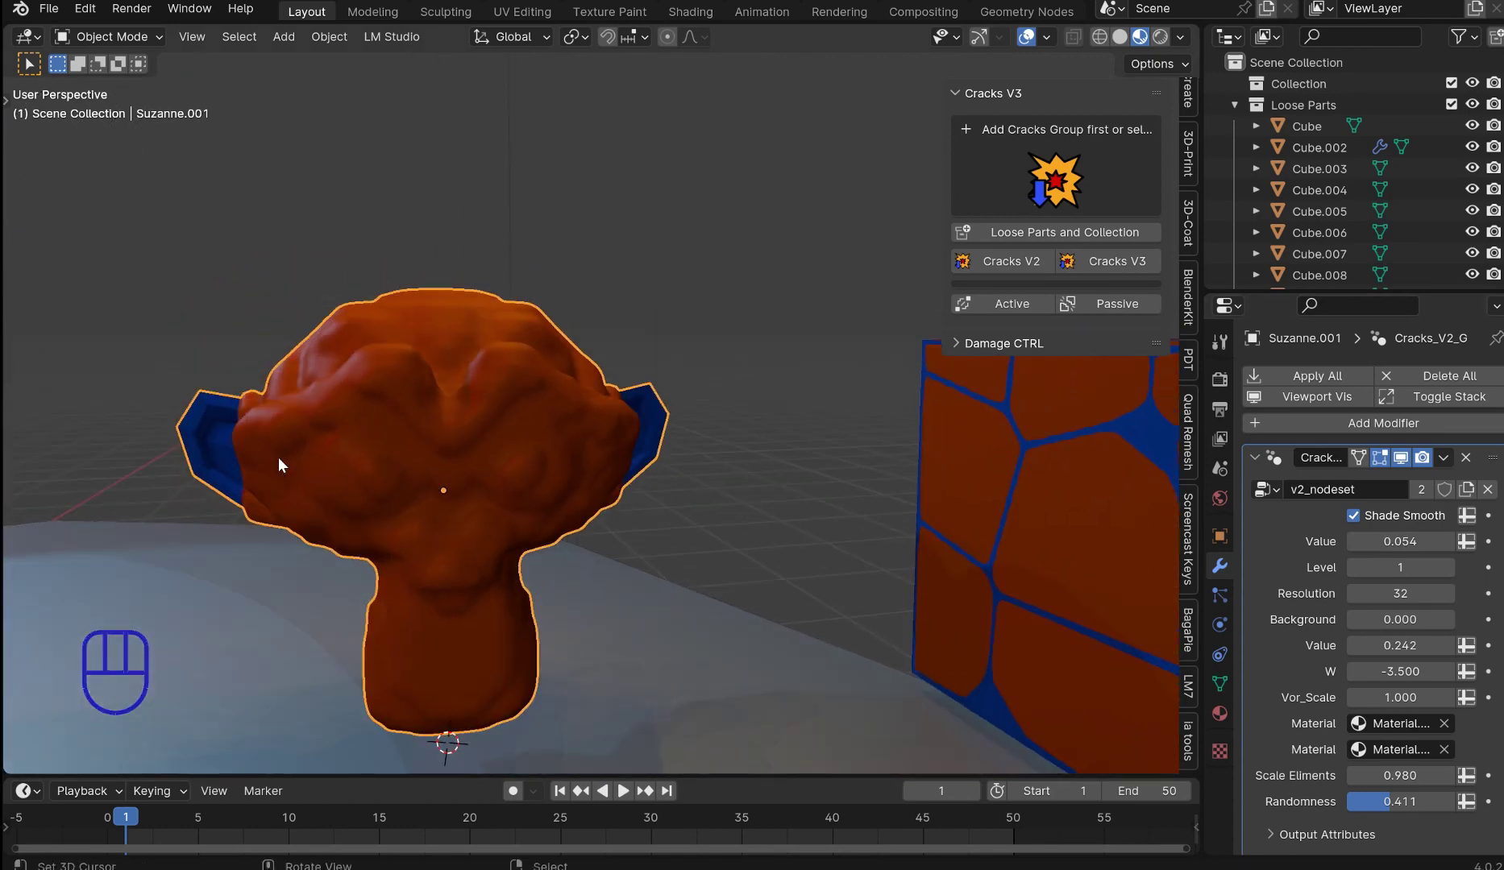
click(1358, 524)
middle_click(680, 587)
click(1361, 518)
click(1361, 518)
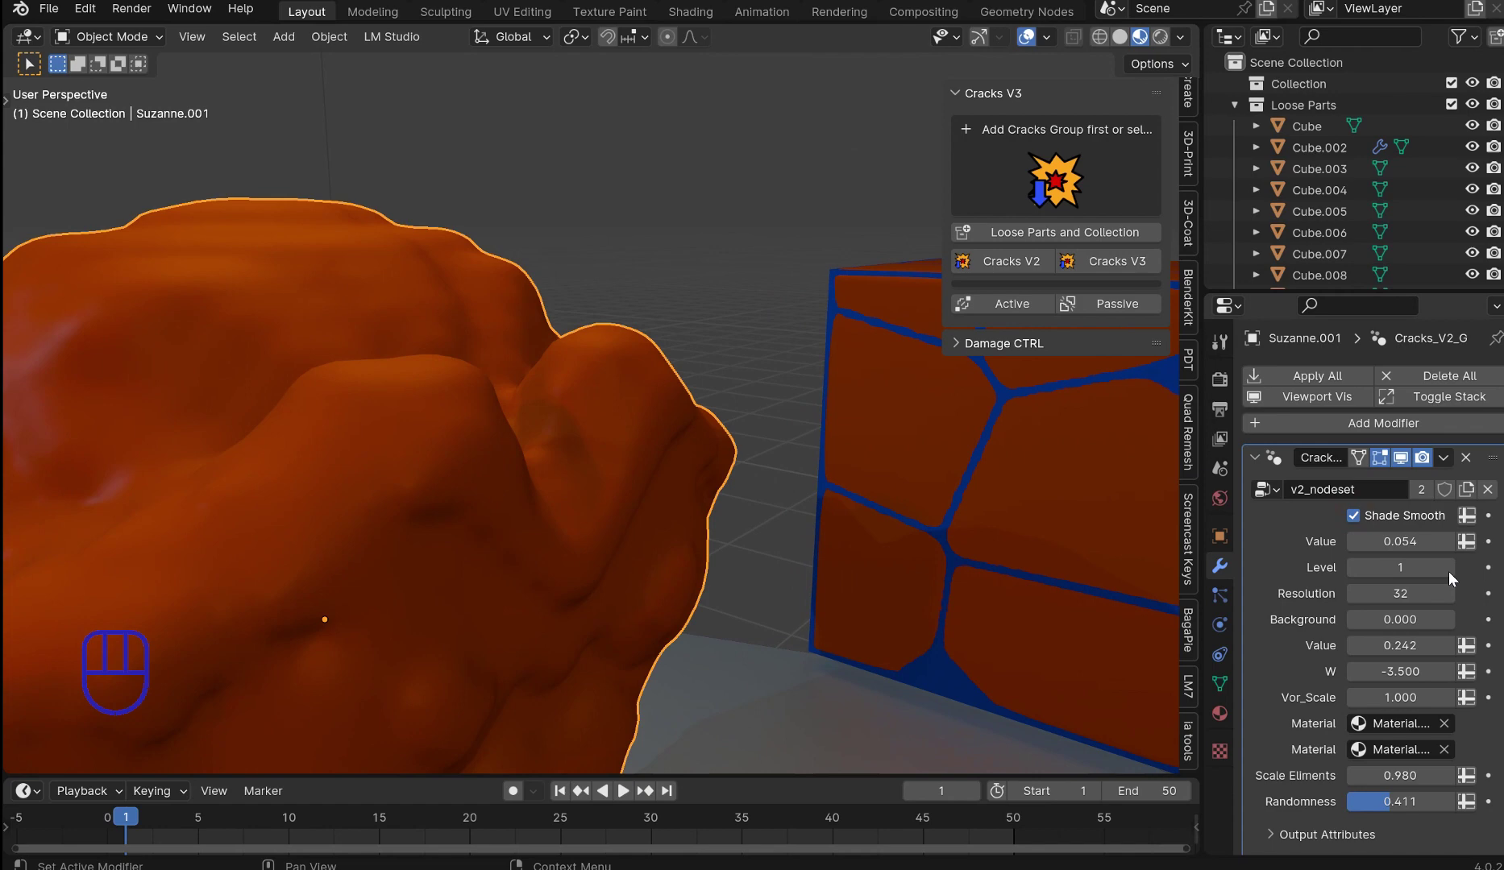
Step: Try subdivision Level 2 on the monkey, then return it to Level 1
click(1455, 574)
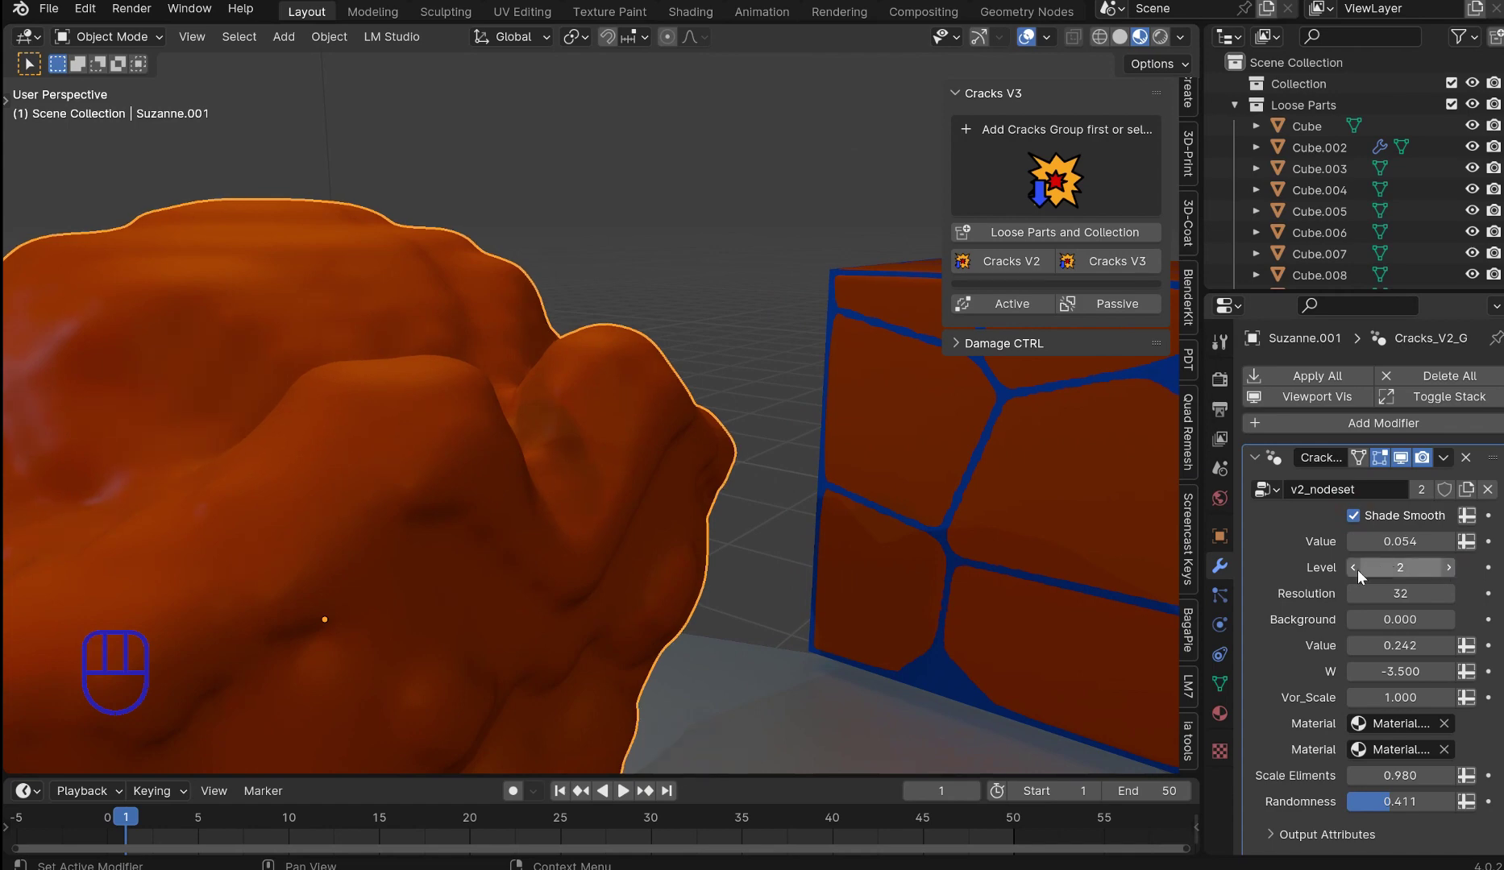
click(1359, 572)
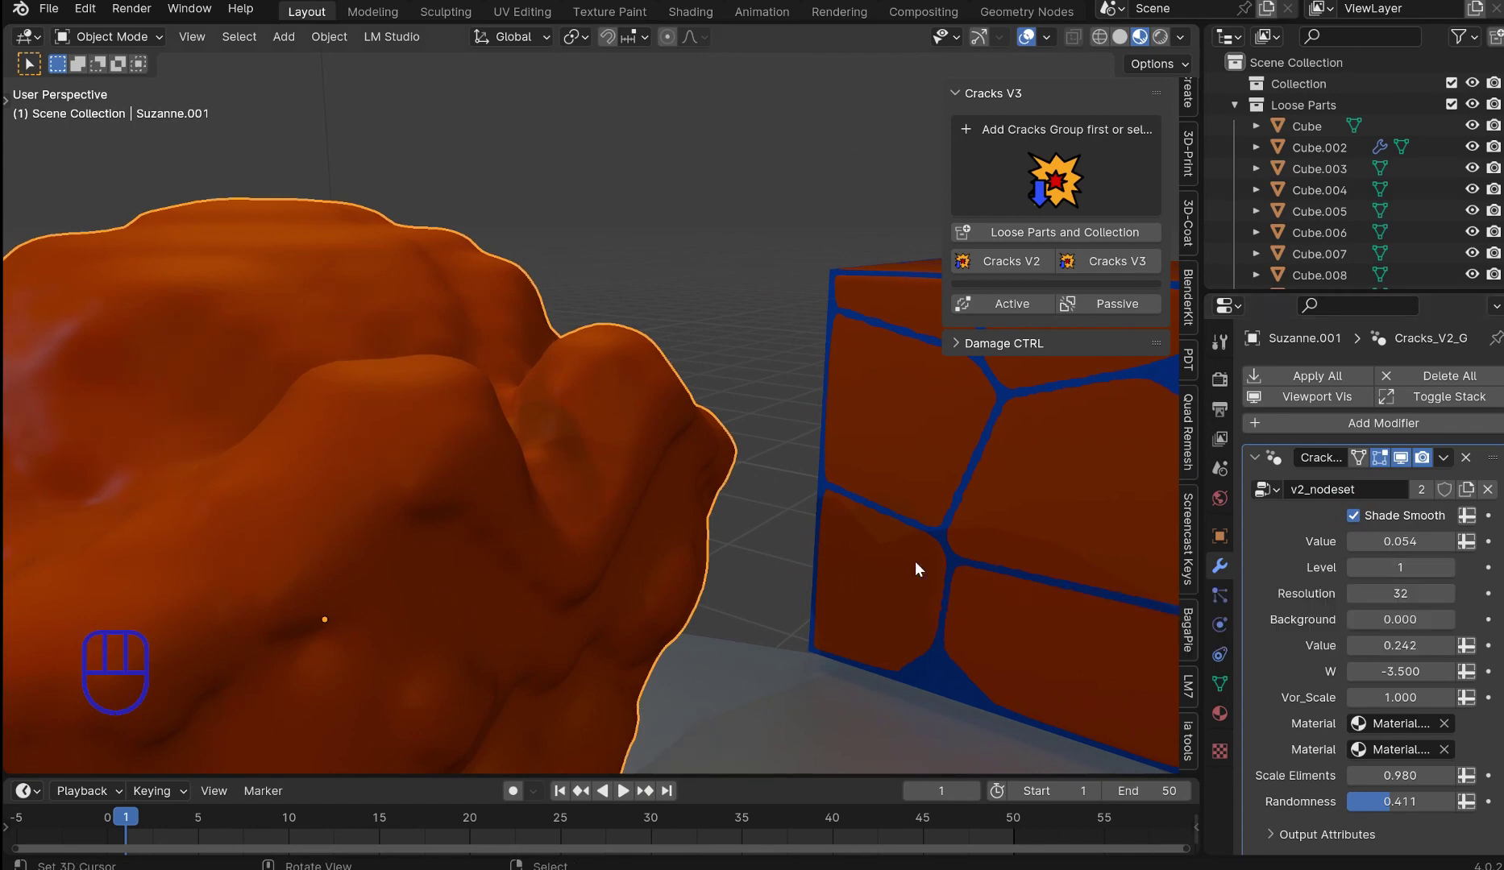
middle_click(842, 528)
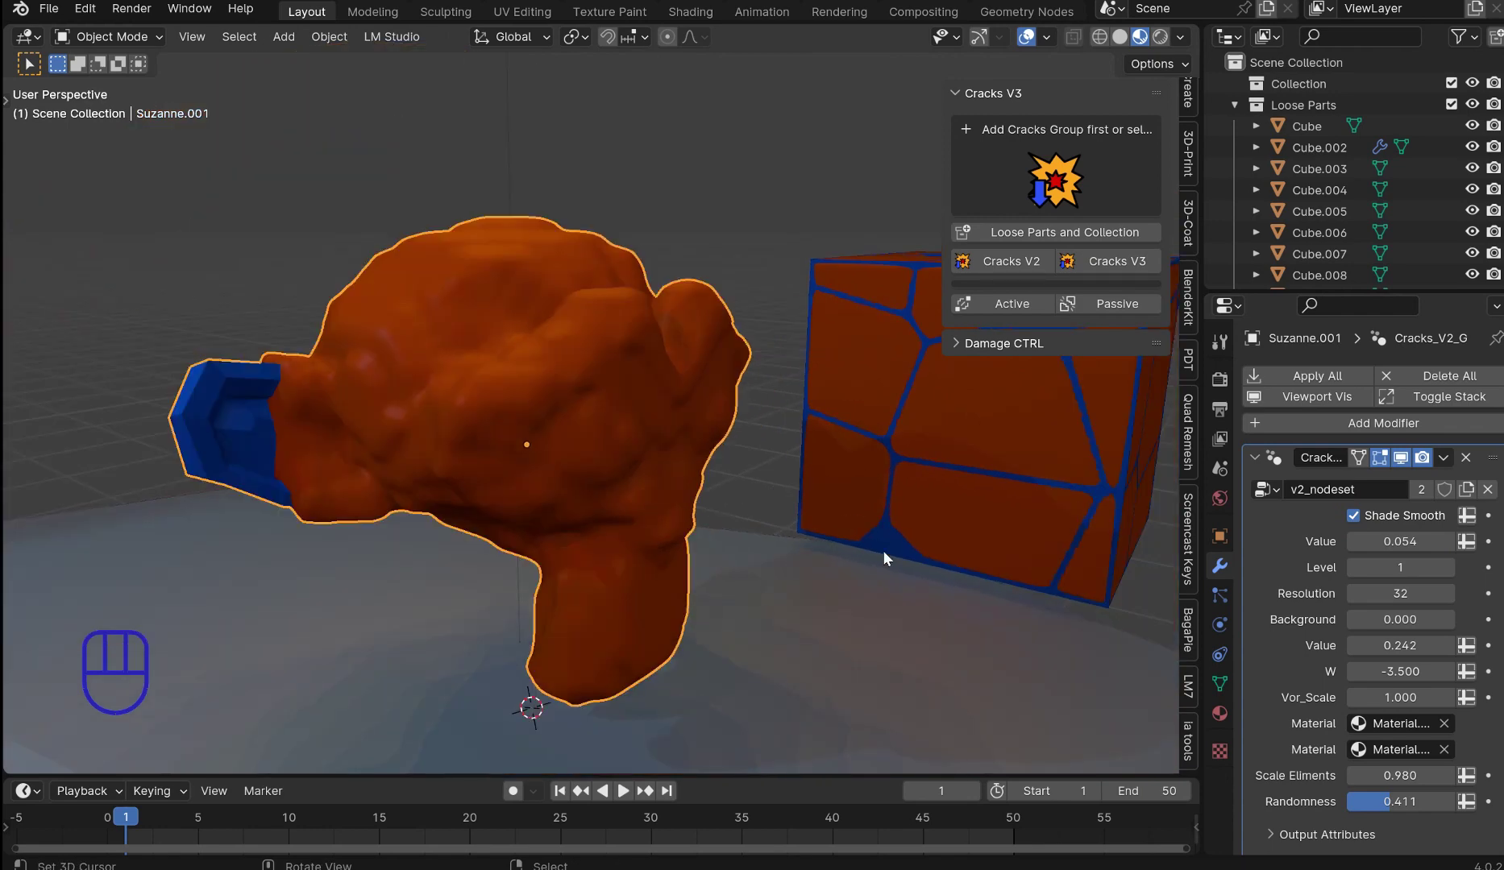
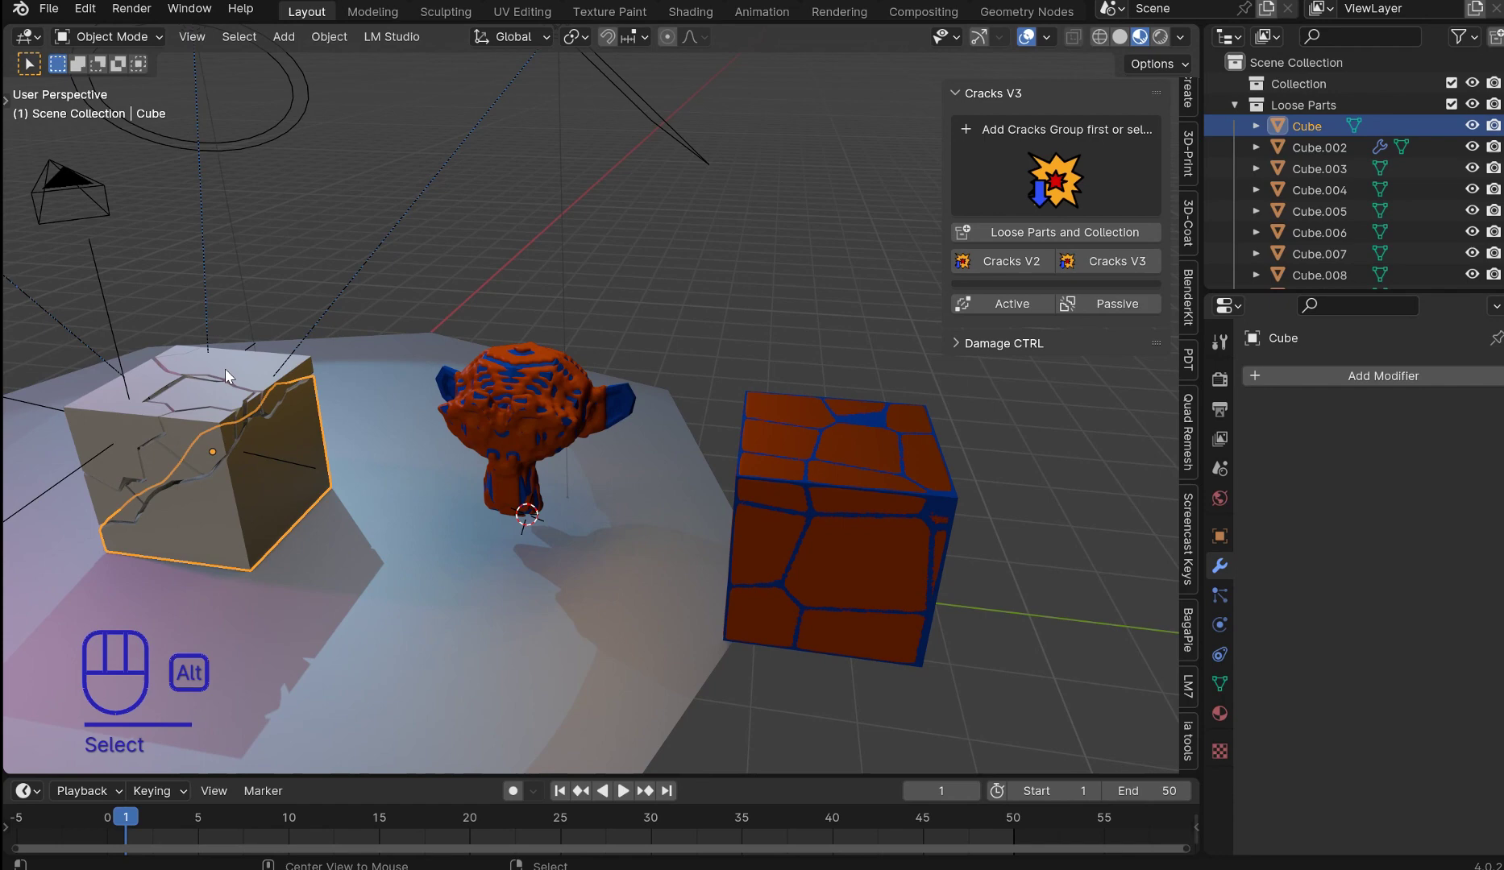
drag(92, 18, 155, 294)
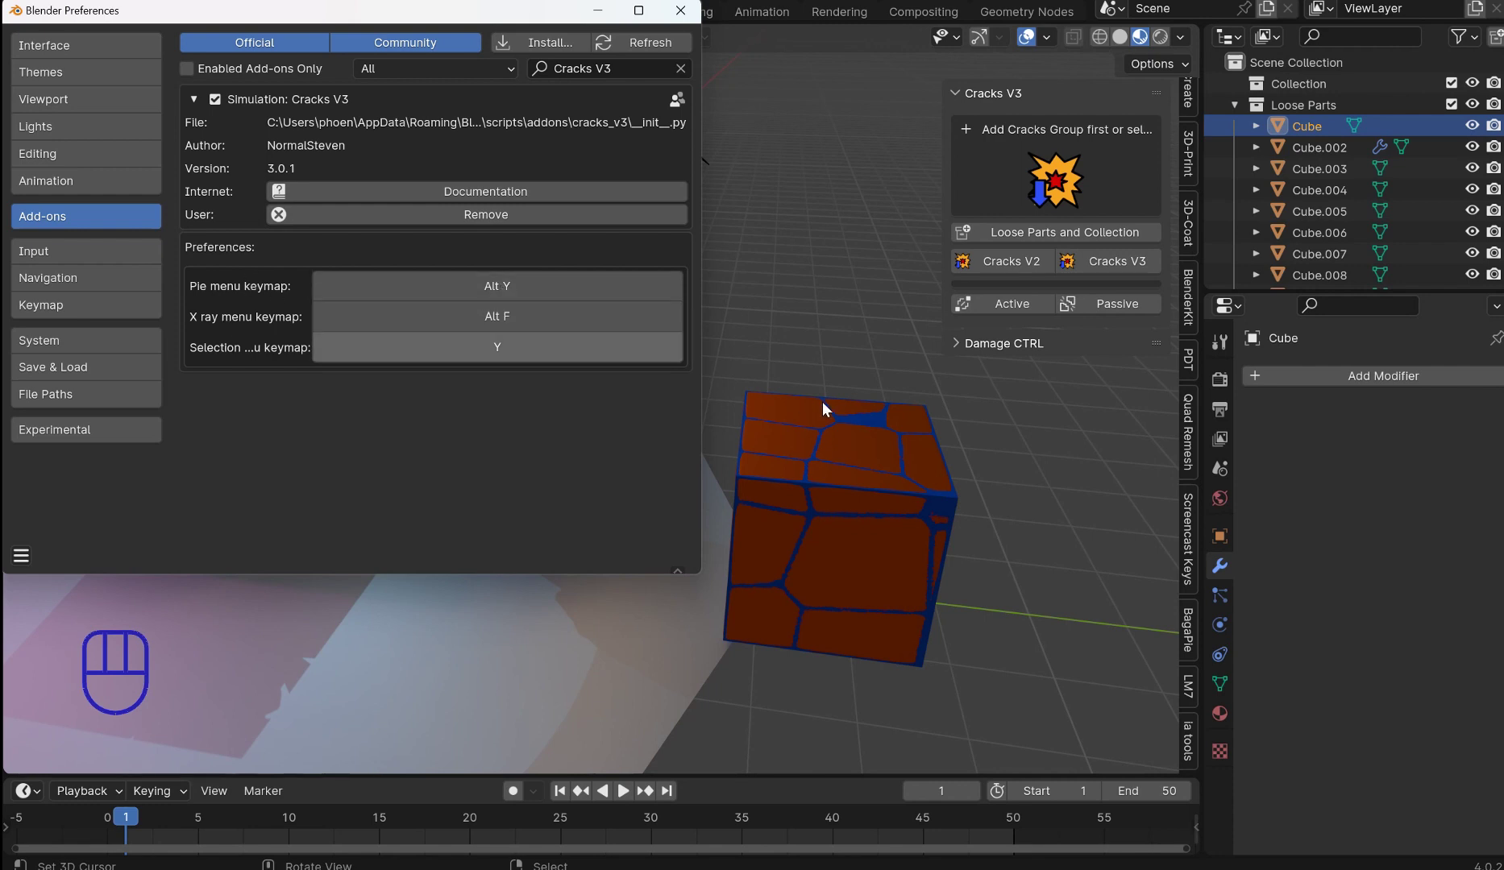
middle_click(852, 423)
key(alt+y)
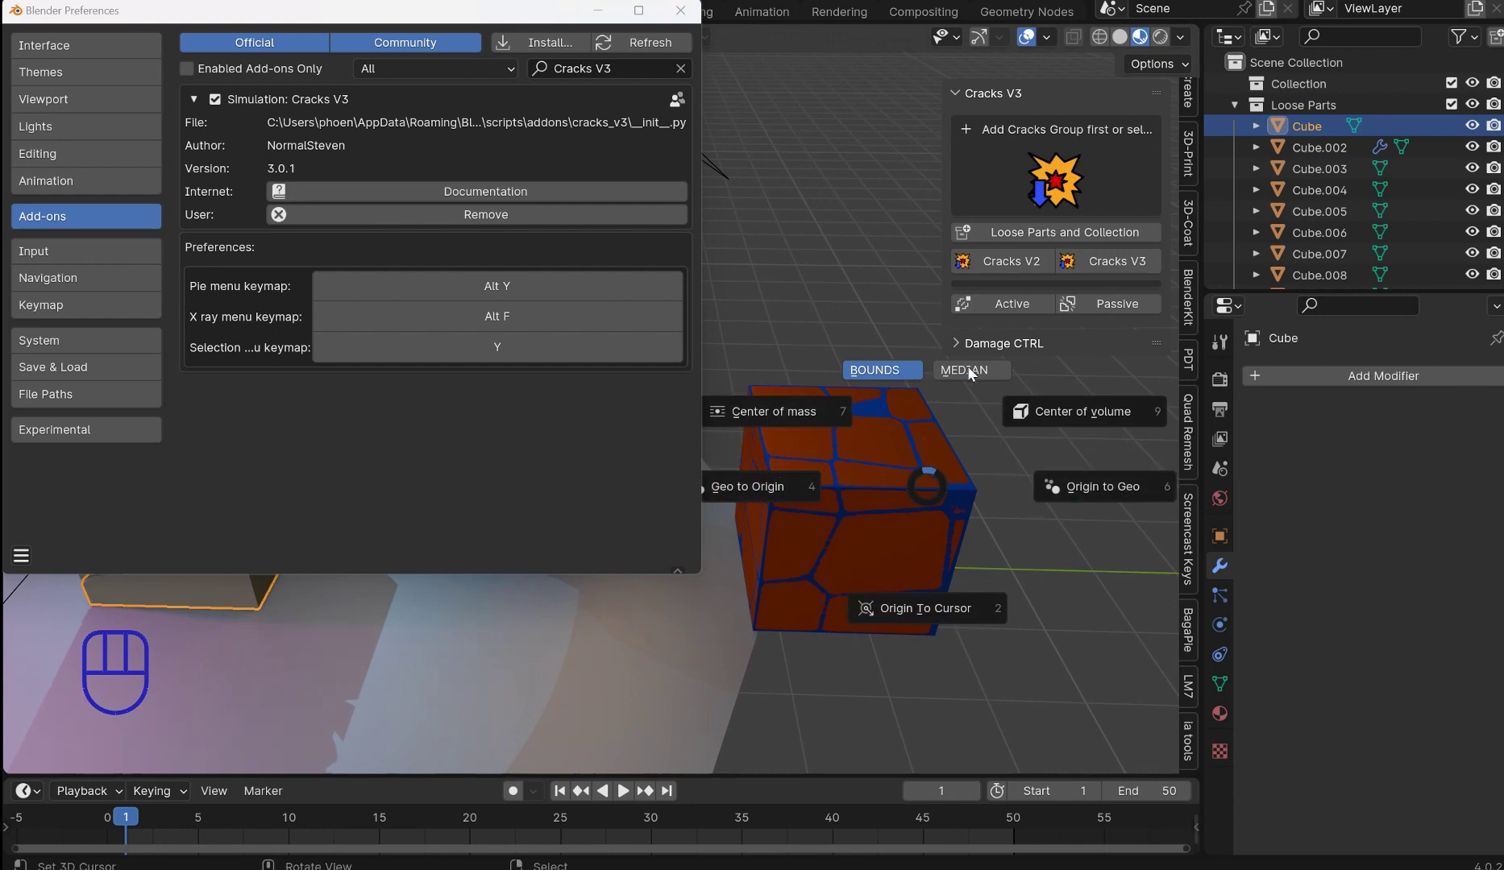
key(alt+y)
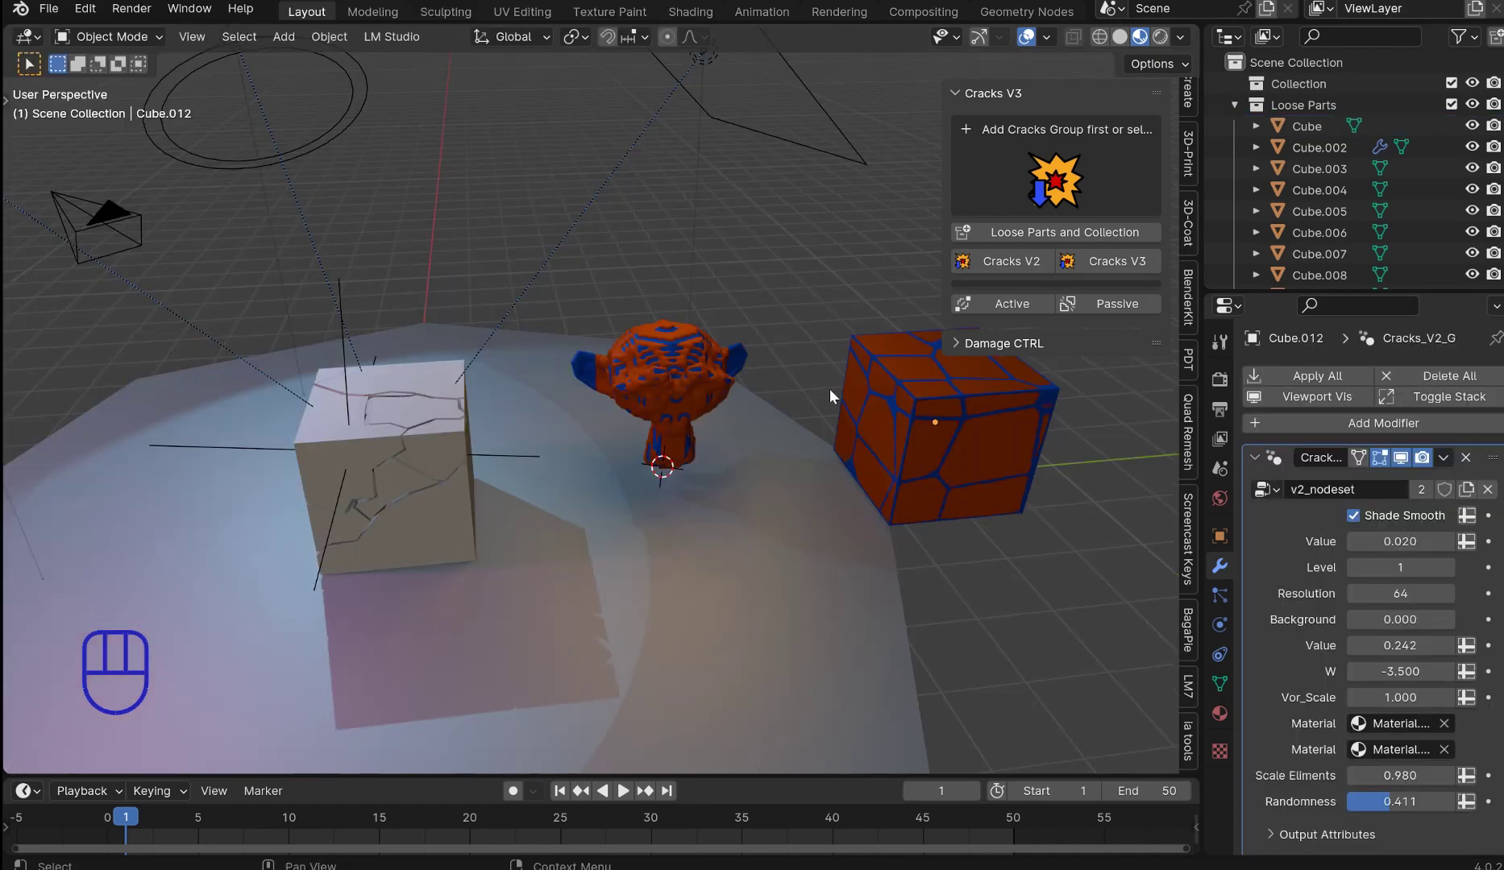
Step: Switch to Solid shading with X-ray, frame the primitives row and check the Cracks V3 add-on preferences
drag(777, 366, 1101, 62)
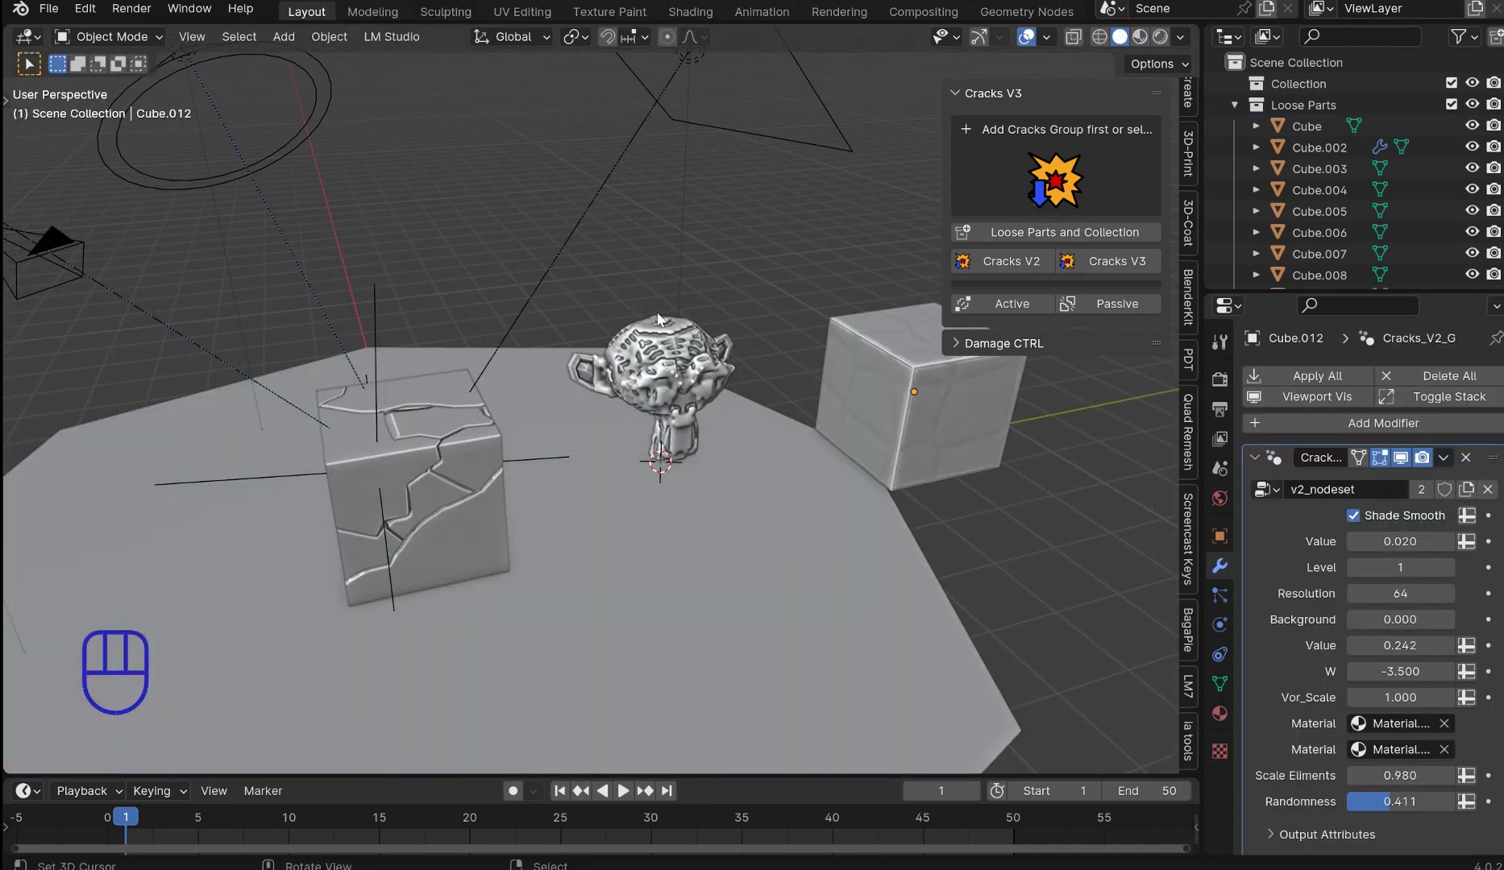
drag(718, 321, 791, 301)
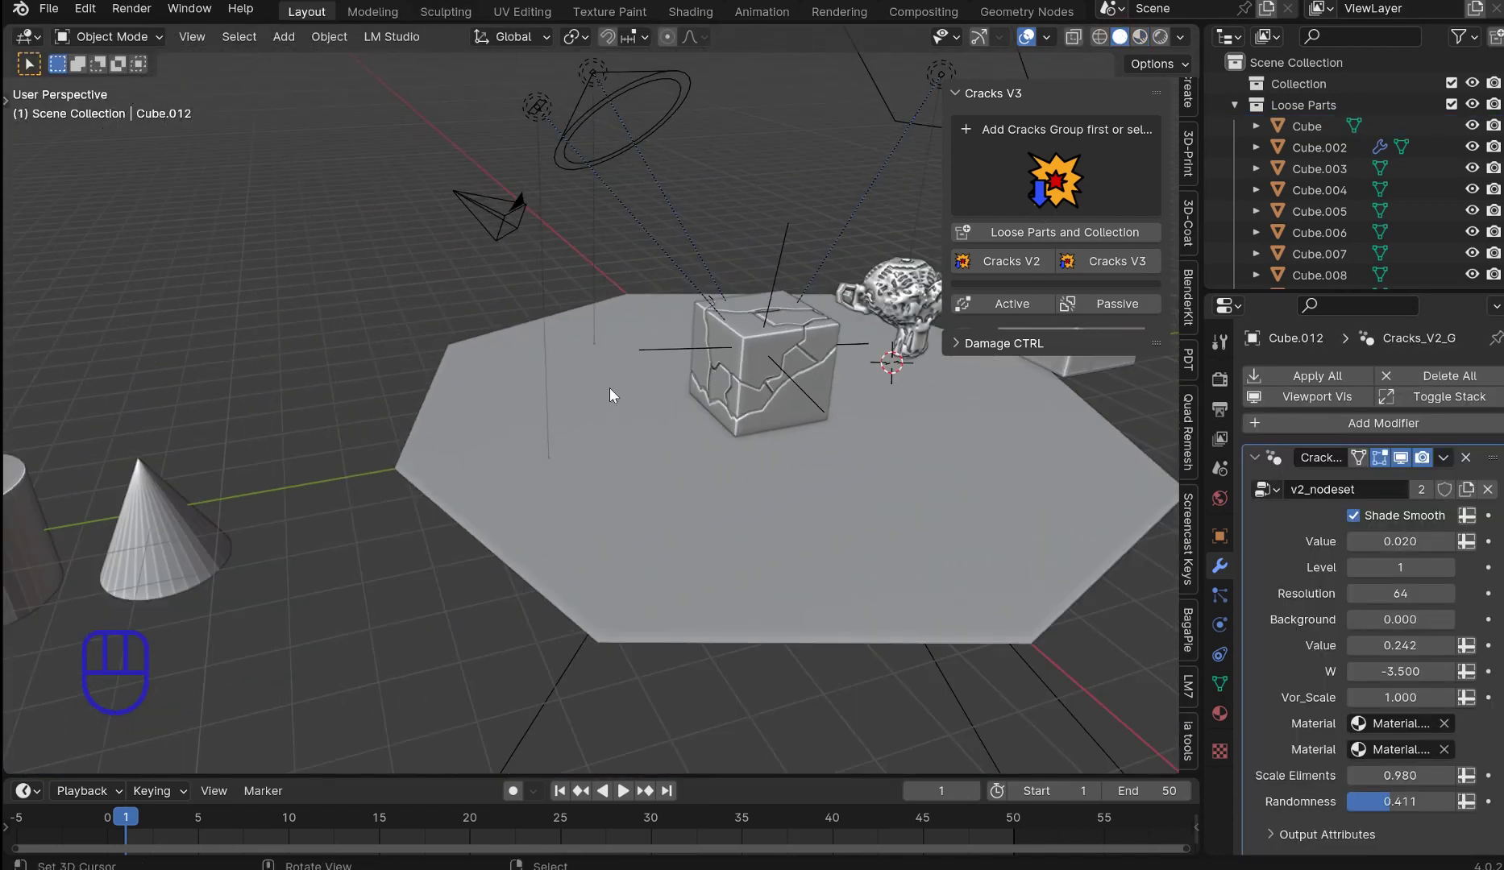
key(alt+f)
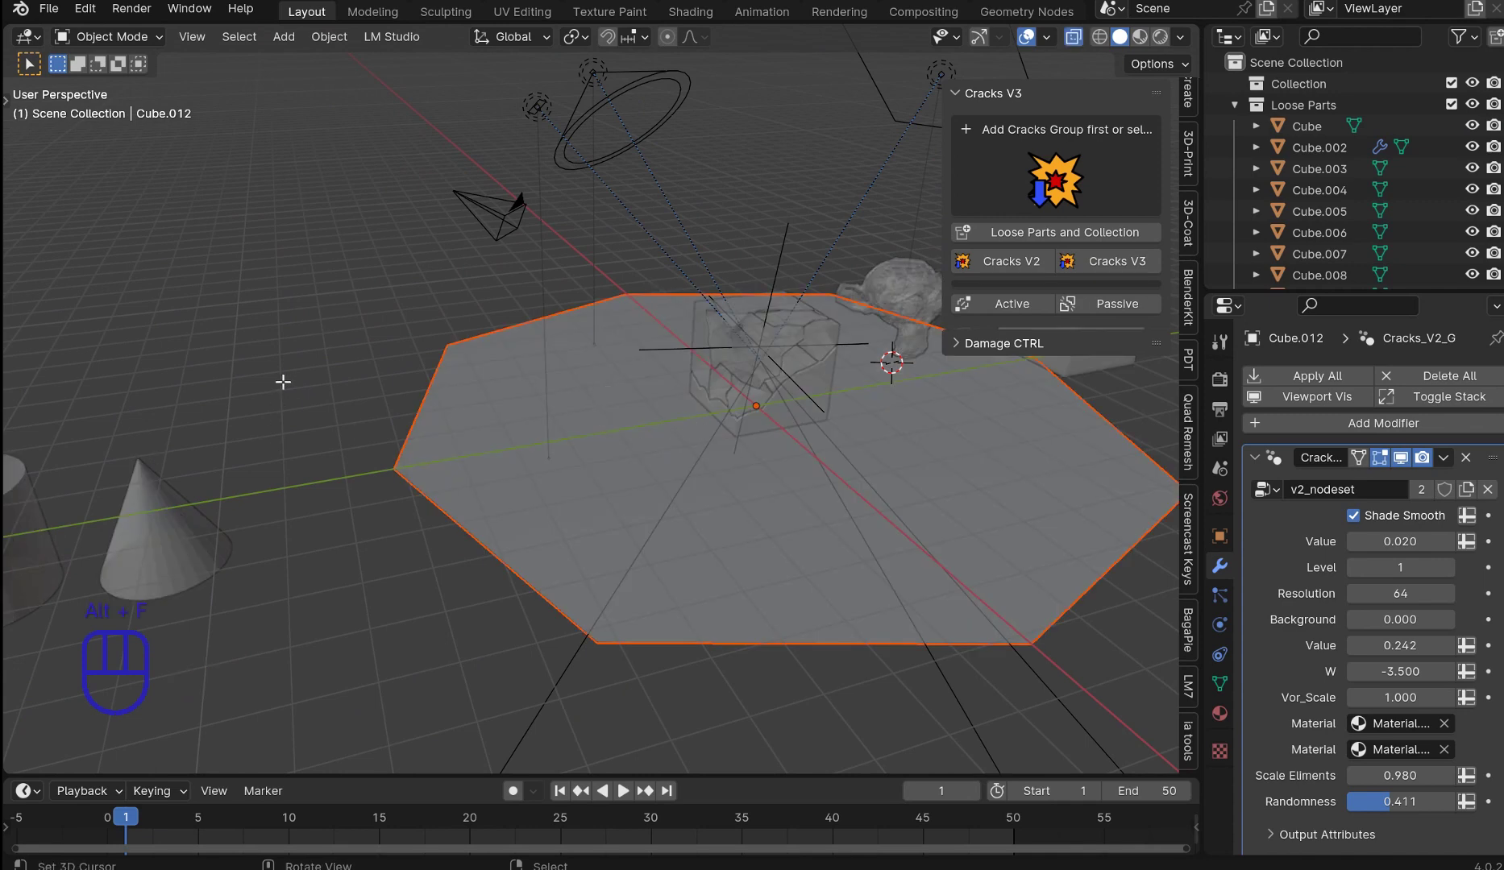
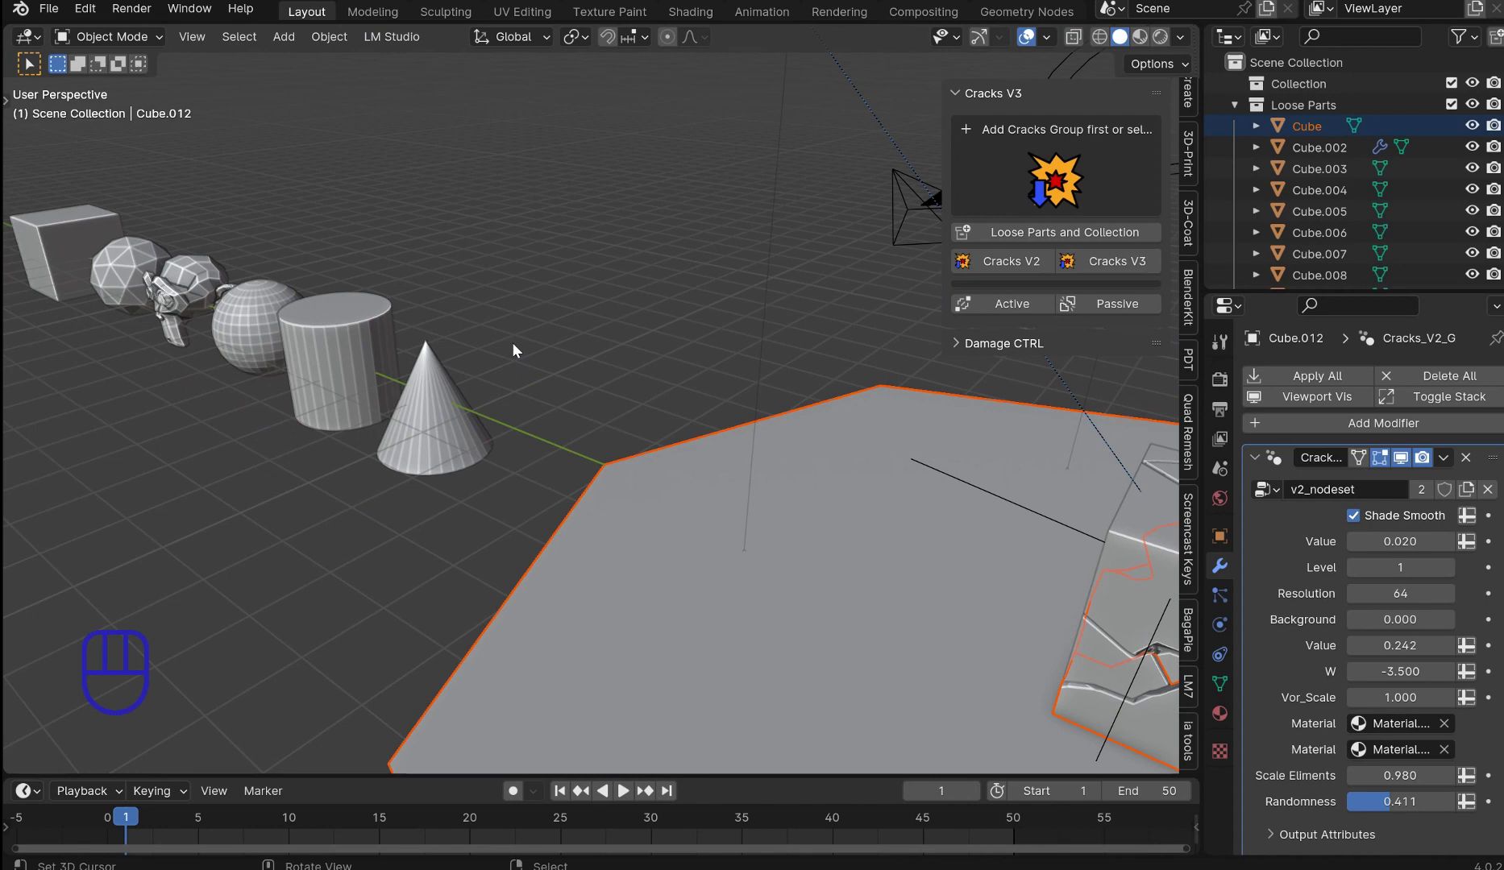
drag(93, 13, 162, 312)
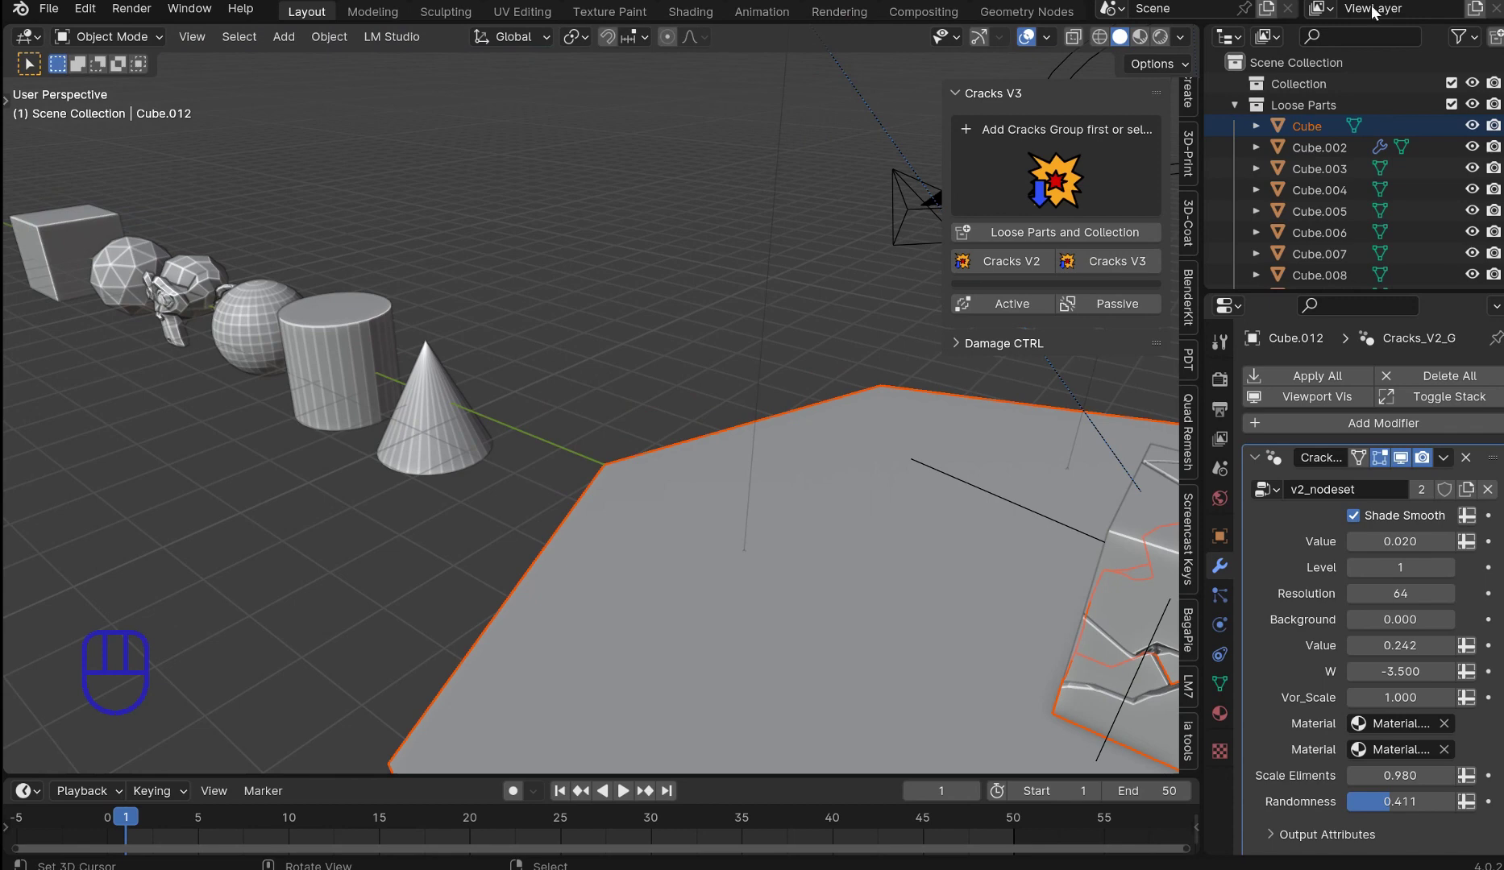
drag(536, 437, 627, 390)
middle_click(616, 431)
key(y)
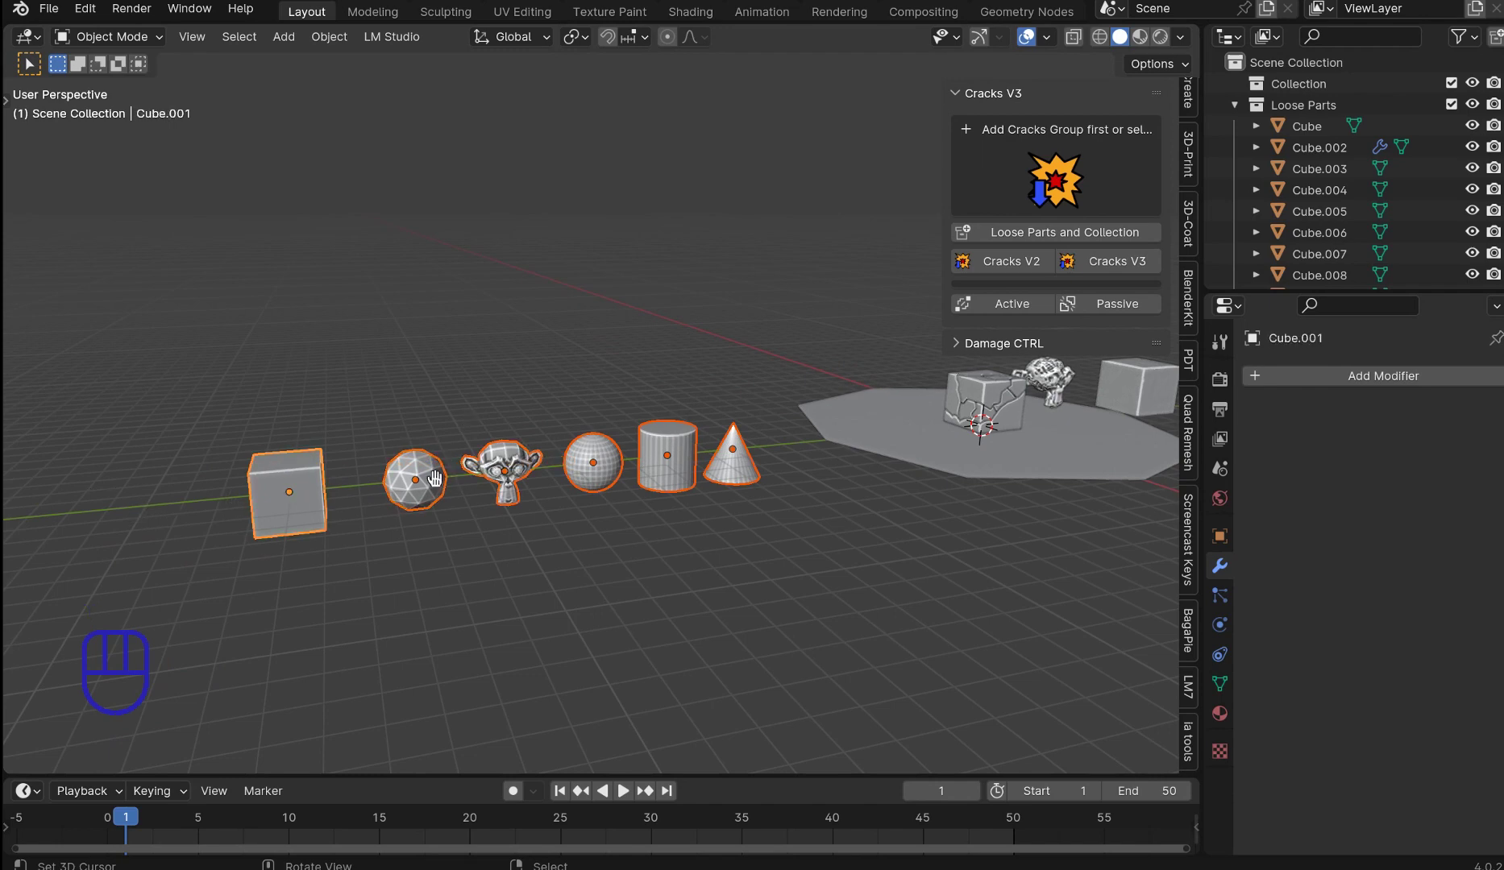
middle_click(682, 452)
key(KP_3)
middle_click(737, 525)
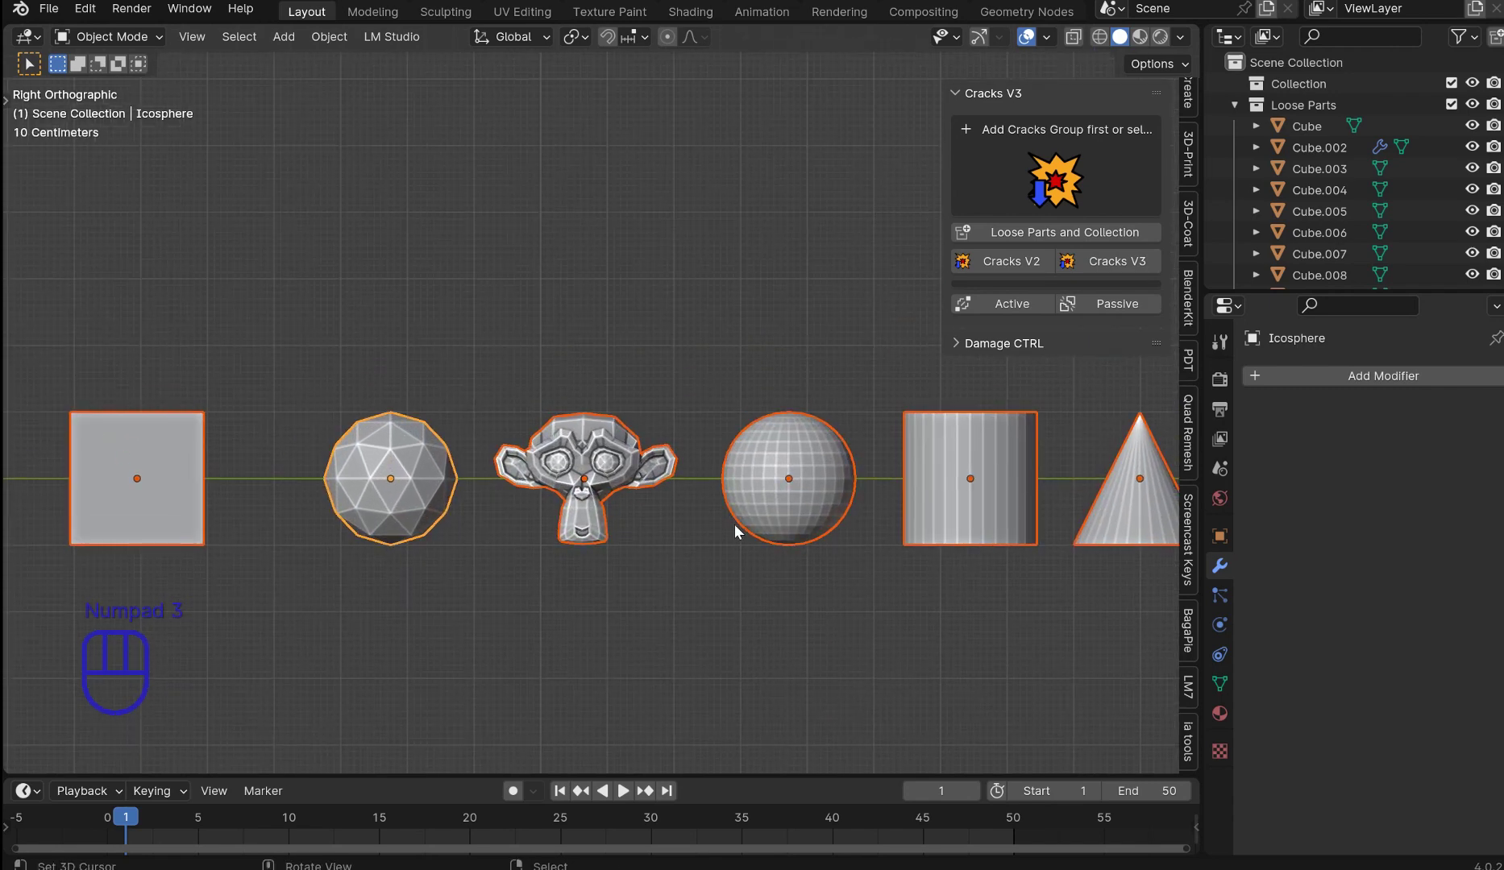
key(y)
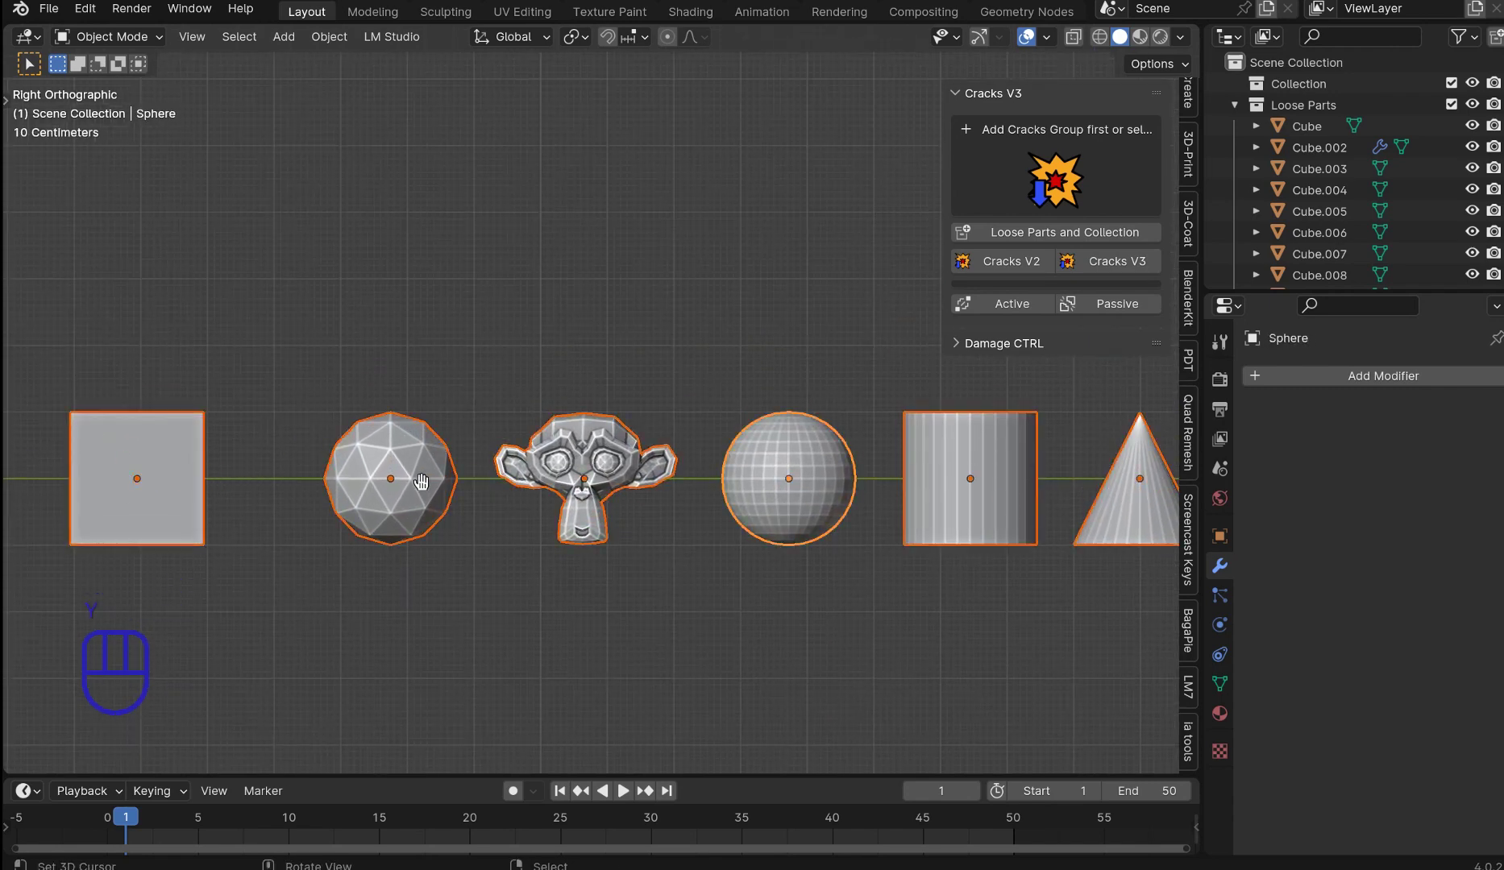
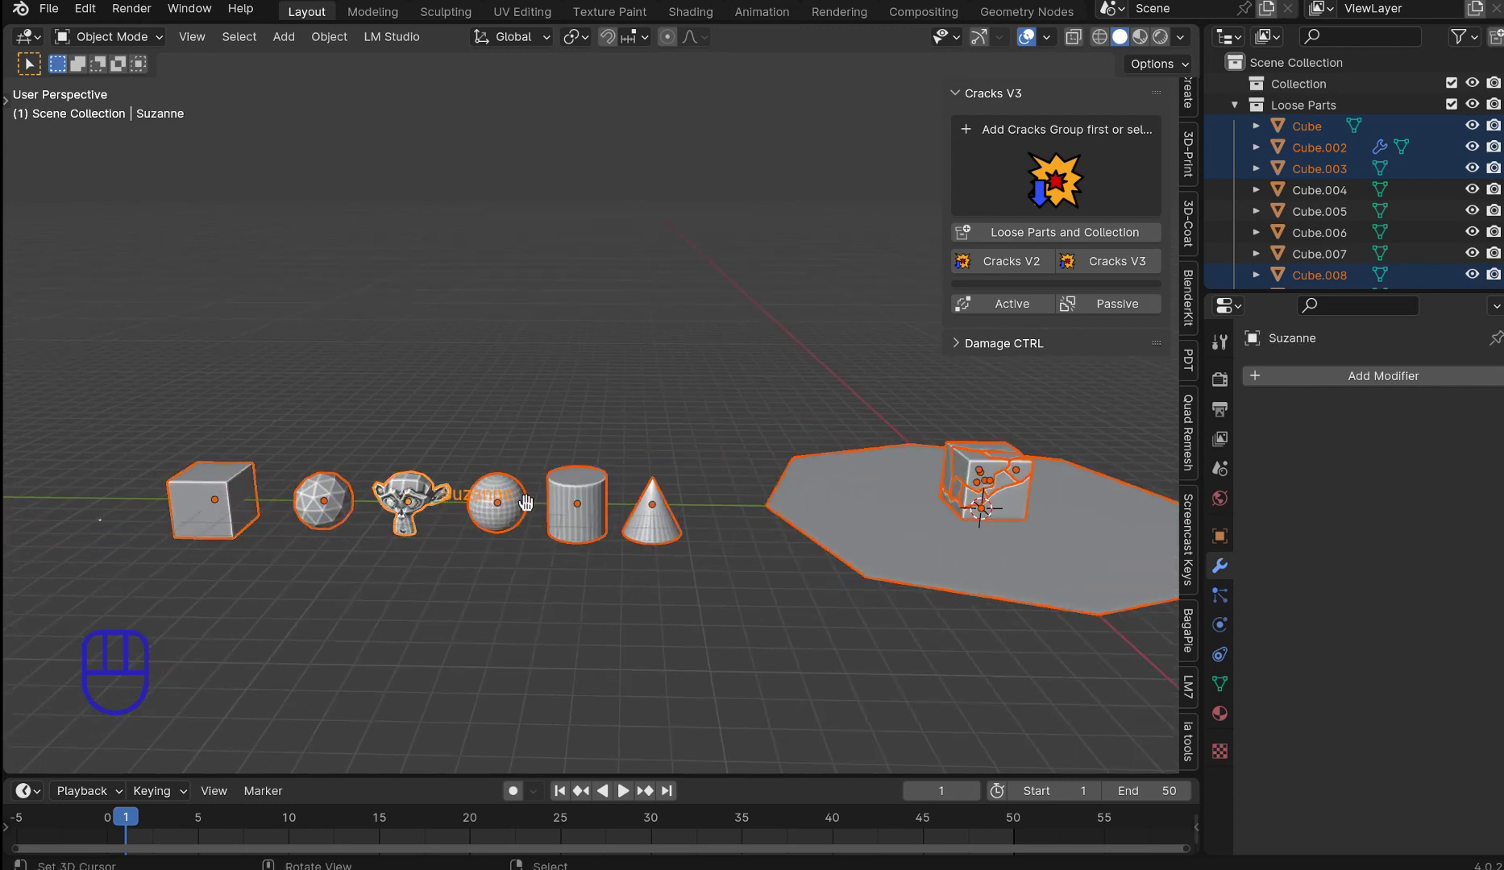
right_click(987, 486)
Step: Select Cube.012 to list its Cracks V2 settings in the sidebar, then zoom onto the monkey's cracks
middle_click(719, 496)
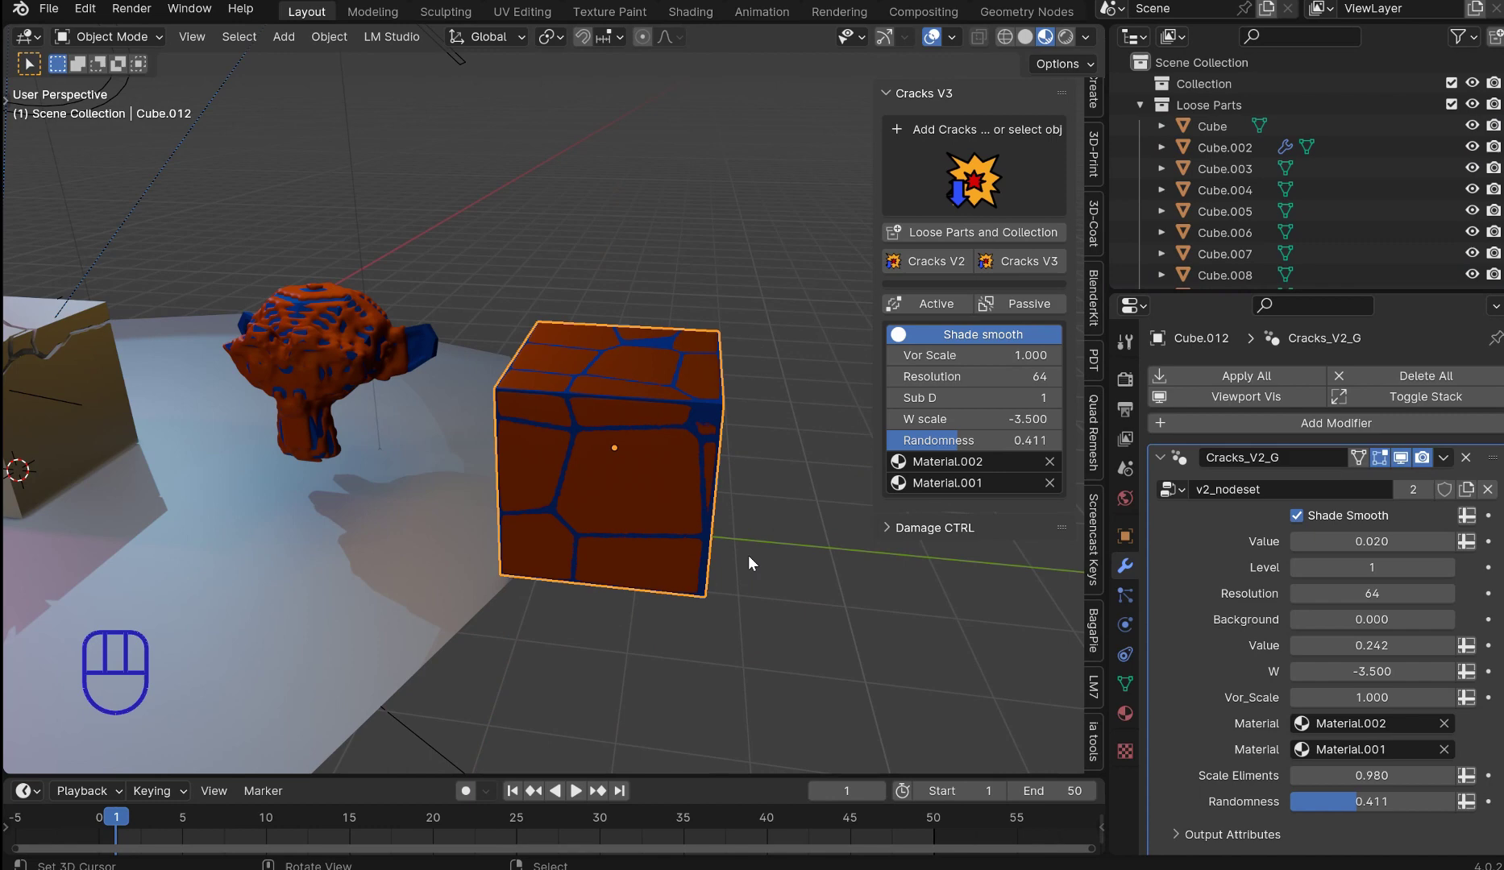
drag(740, 538, 898, 442)
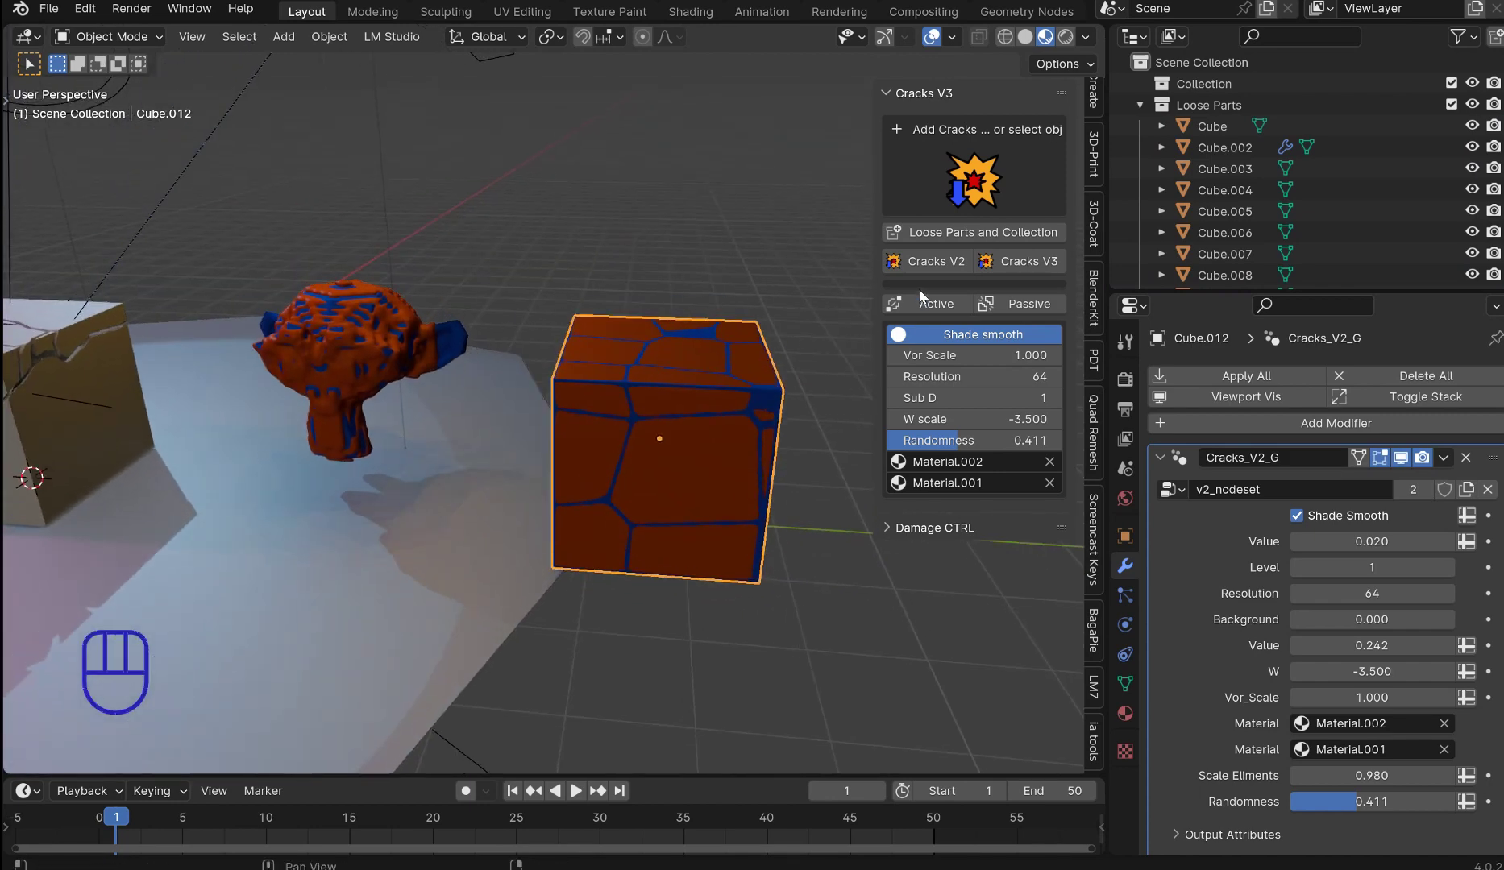
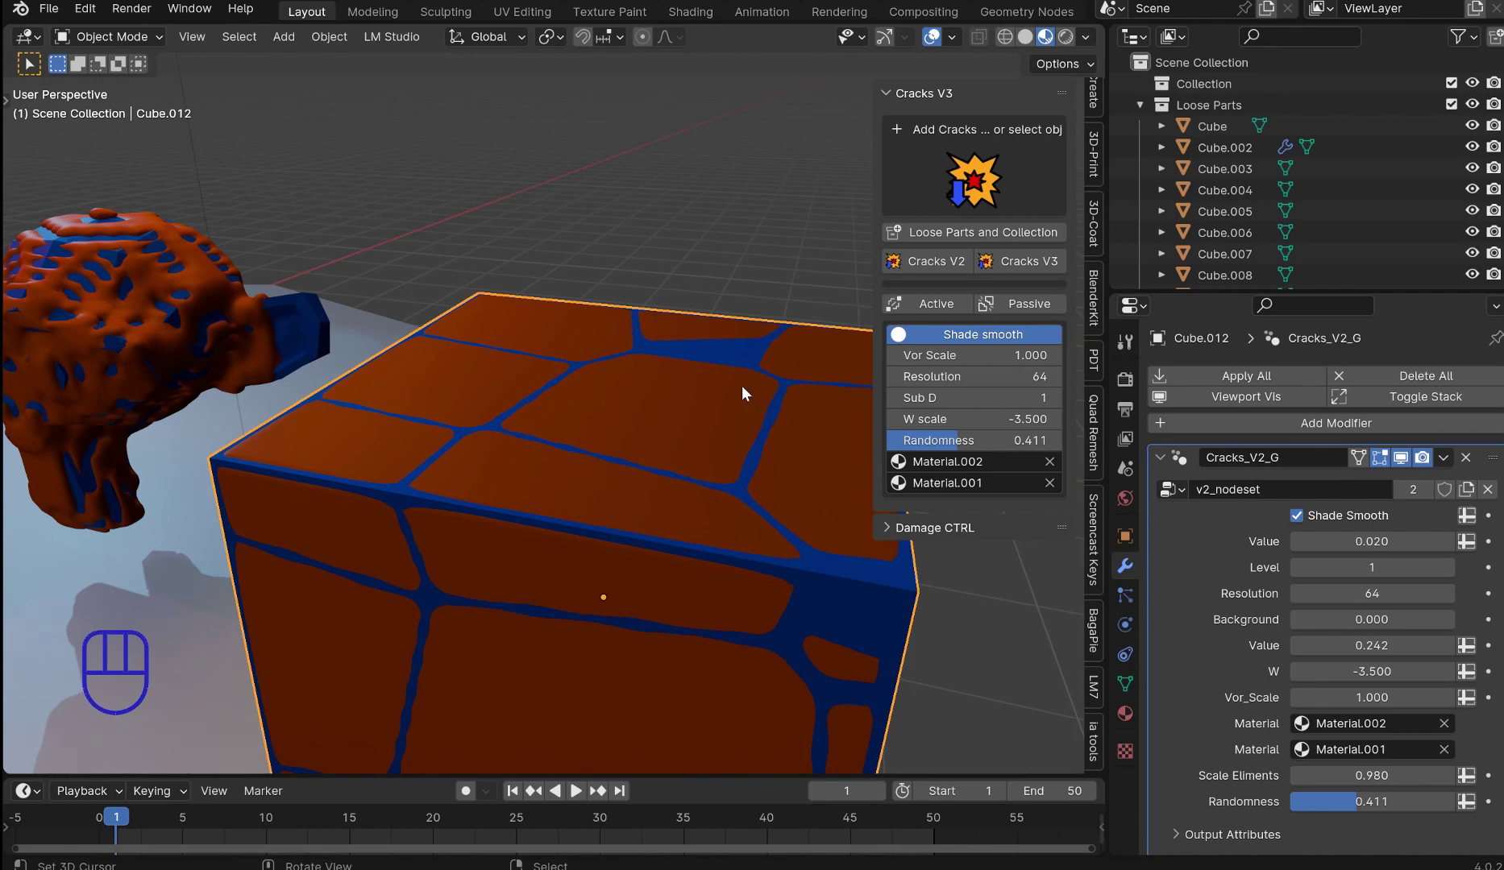
drag(758, 258, 800, 289)
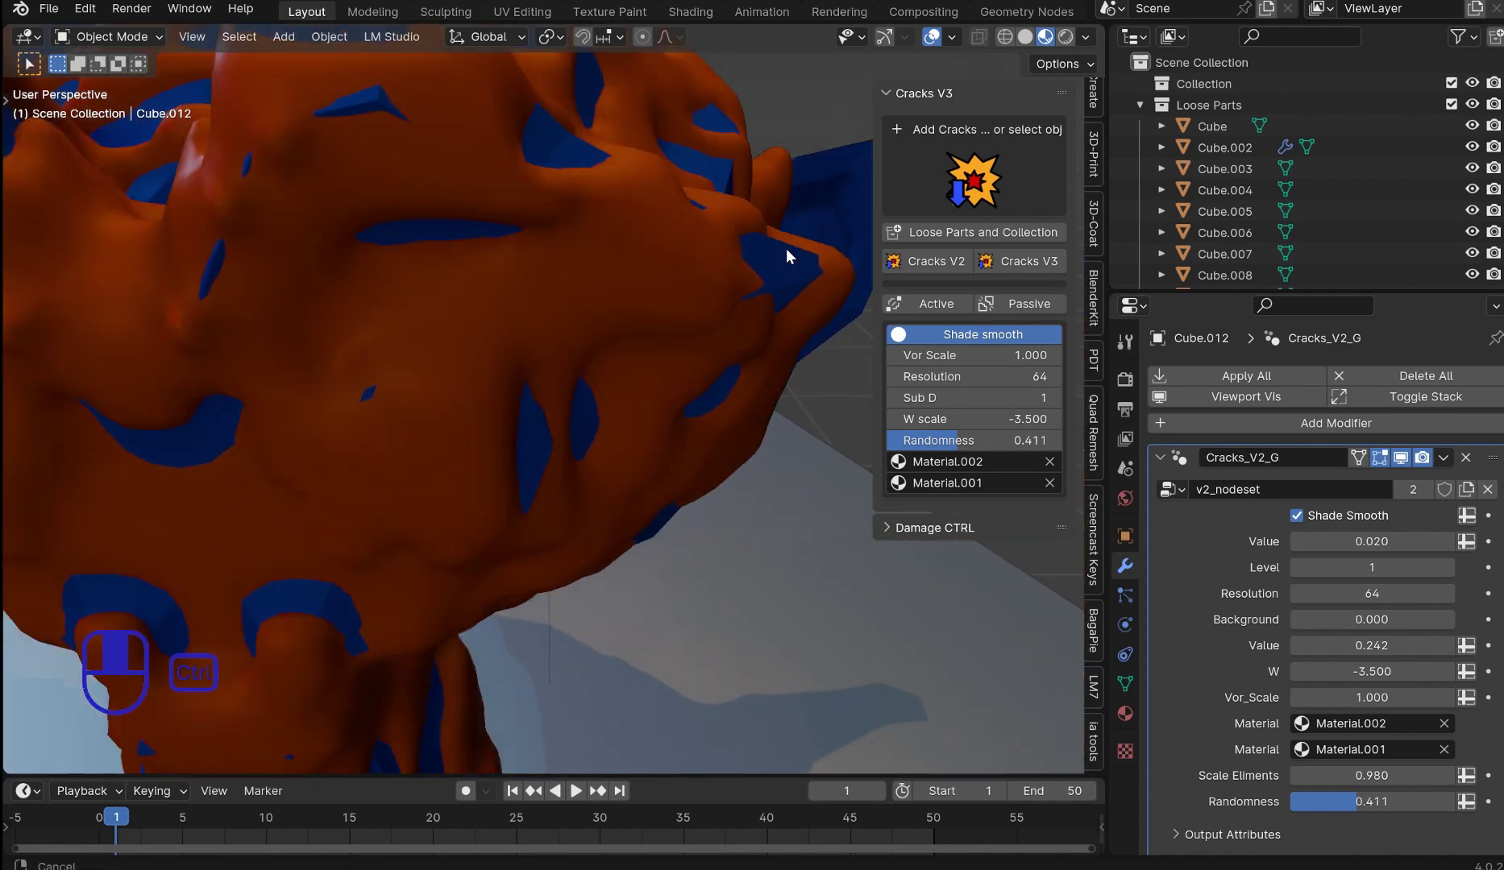